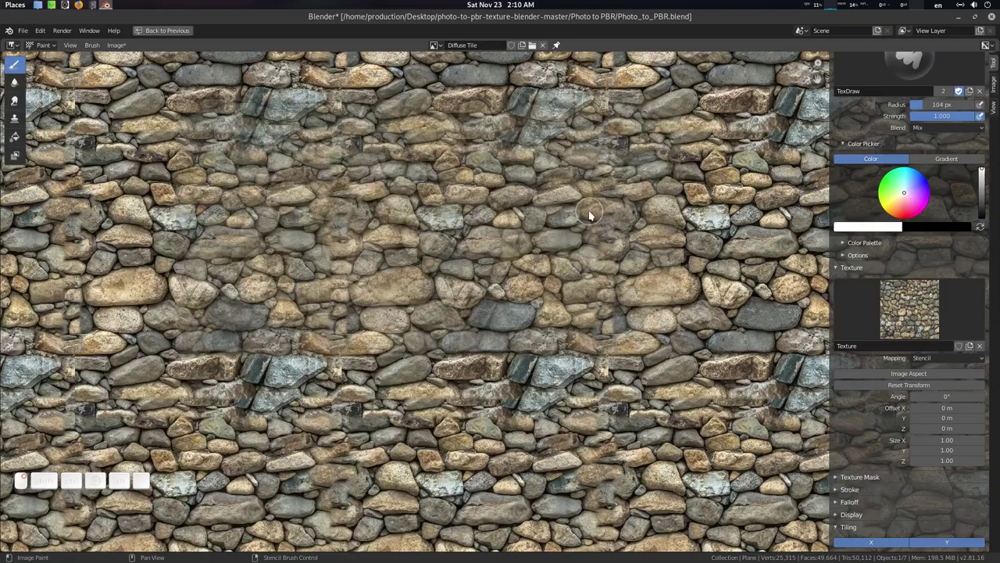
Step: Preview the Texture Paint stencil and the textured plane and sphere in the viewport
{"action": "left_click", "coordinate": [608, 229]}
{"action": "right_click", "coordinate": [521, 250]}
{"action": "right_click", "coordinate": [594, 243]}
{"action": "left_click", "coordinate": [616, 228]}
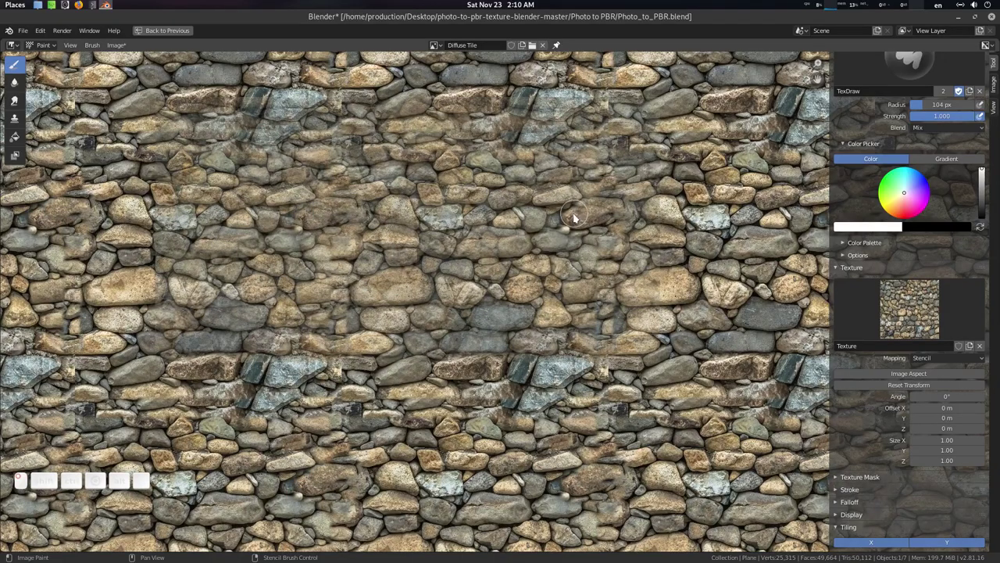
{"action": "right_click", "coordinate": [480, 296]}
{"action": "left_click", "coordinate": [614, 104]}
{"action": "right_click", "coordinate": [544, 199]}
{"action": "middle_click", "coordinate": [222, 134]}
{"action": "key", "text": "9"}
{"action": "middle_click", "coordinate": [279, 151]}
Step: Tune the Cavity node group's intensity value to .5 and review the Hight and Cavity groups
{"action": "left_click", "coordinate": [263, 126]}
{"action": "left_click", "coordinate": [693, 152]}
{"action": "left_click", "coordinate": [692, 151]}
{"action": "key", "text": "."}
{"action": "key", "text": "5"}
{"action": "key", "text": "Return"}
{"action": "middle_click", "coordinate": [692, 152]}
{"action": "scroll", "scroll_direction": "down", "scroll_amount": 3}
{"action": "middle_click", "coordinate": [692, 151]}
{"action": "left_click", "coordinate": [673, 170]}
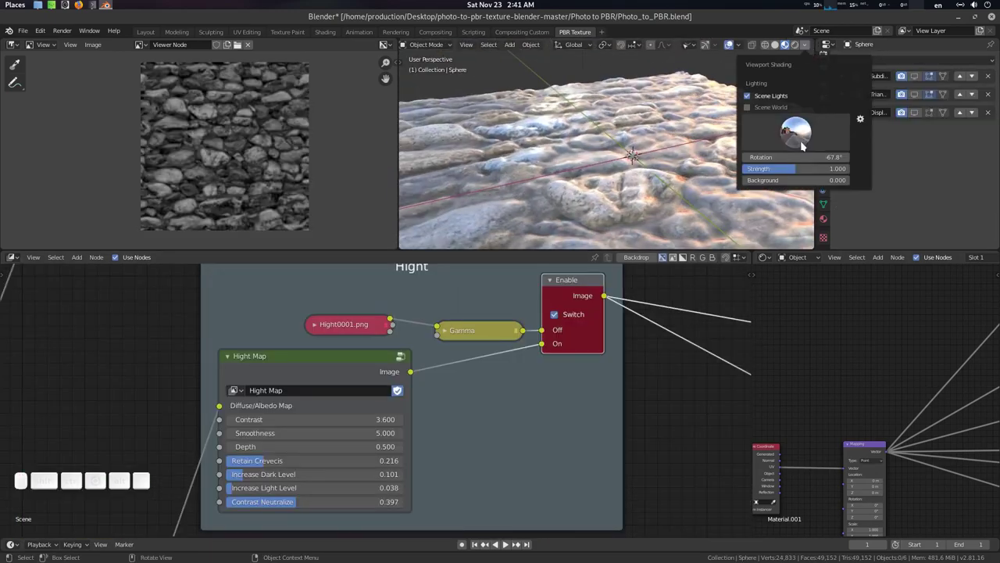
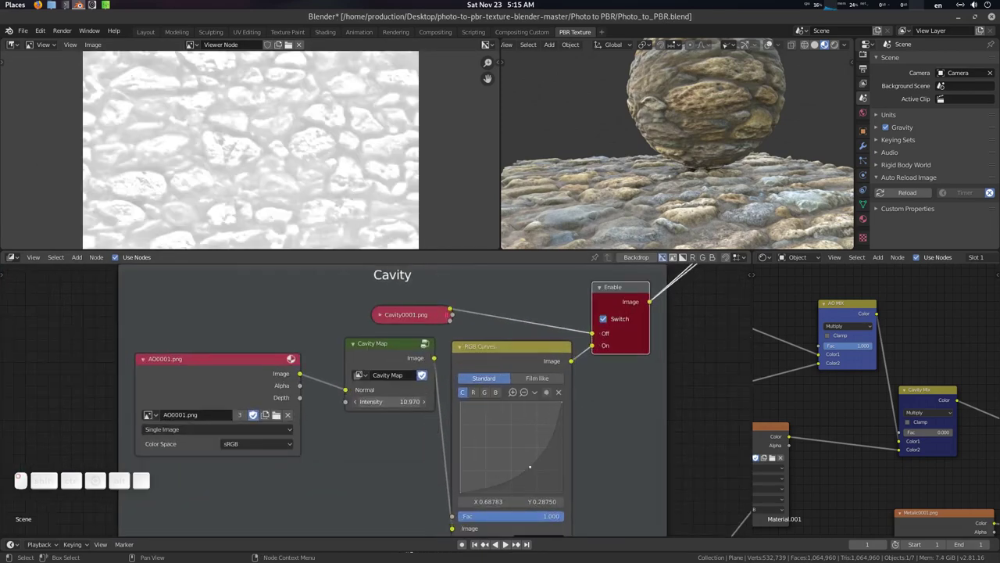
Step: Open the TEXTURE output folder and step through the exported AO, Cavity, Normal and Roughness maps
{"action": "double_click", "coordinate": [266, 68]}
{"action": "key", "text": "F12"}
{"action": "left_click", "coordinate": [266, 193]}
{"action": "key", "text": "Right"}
{"action": "key", "text": "Right"}
{"action": "key", "text": "Right"}
{"action": "key", "text": "Right"}
{"action": "key", "text": "Right"}
{"action": "key", "text": "Right"}
{"action": "key", "text": "Right"}
{"action": "key", "text": "Right"}
{"action": "key", "text": "Right"}
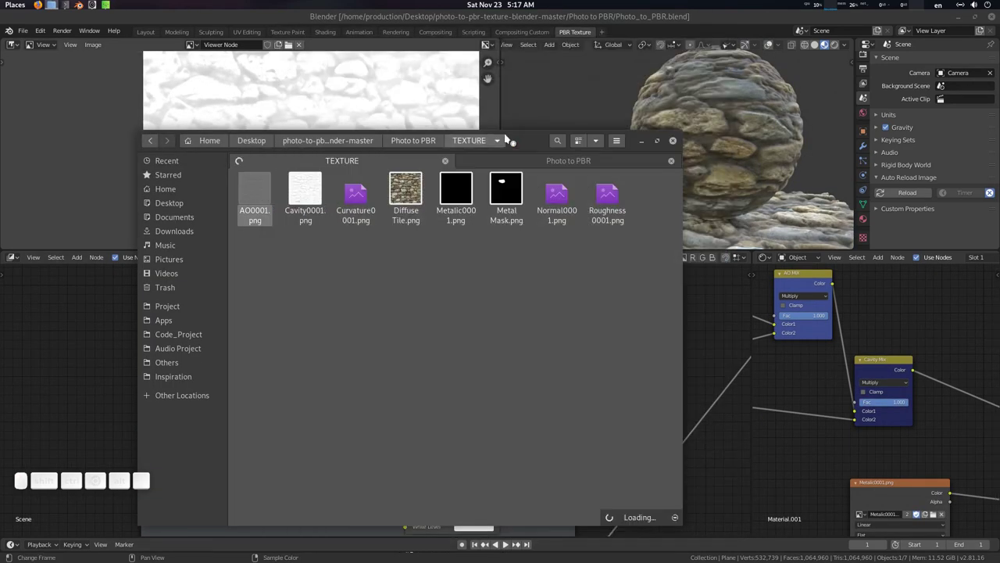
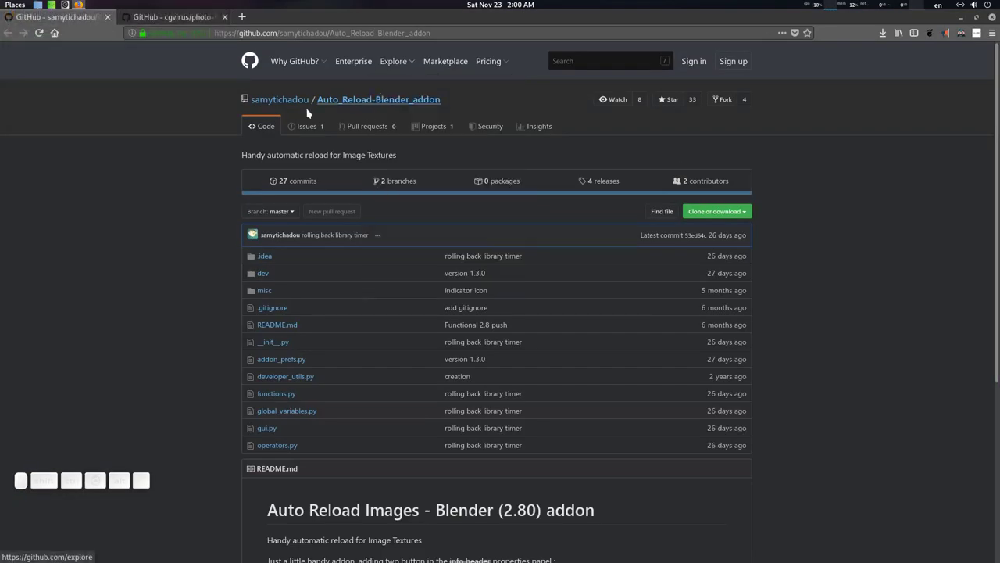
{"action": "middle_click", "coordinate": [189, 177]}
{"action": "scroll", "scroll_direction": "up", "scroll_amount": 3}
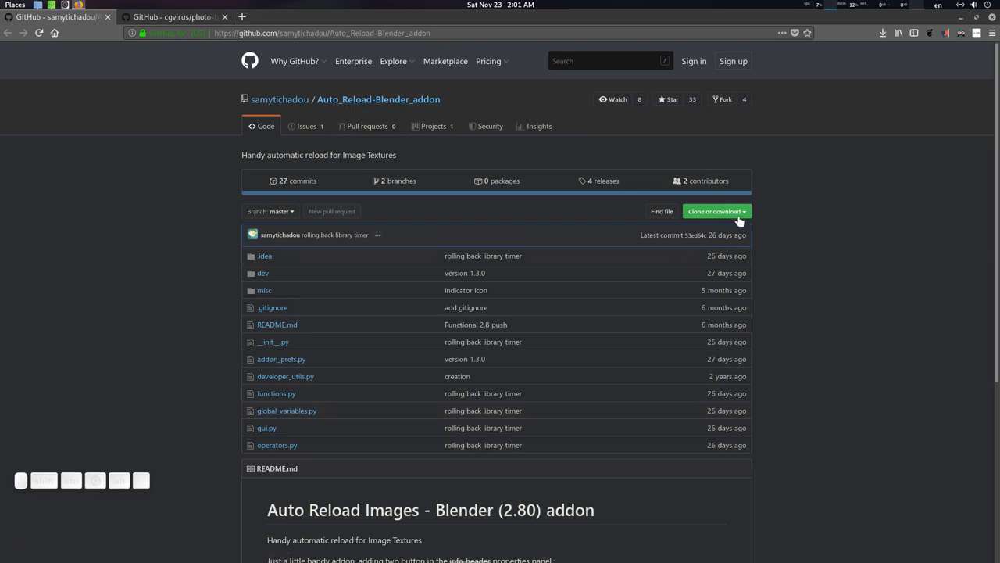
{"action": "middle_click", "coordinate": [221, 358]}
{"action": "scroll", "scroll_direction": "up", "scroll_amount": 3}
{"action": "middle_click", "coordinate": [223, 355]}
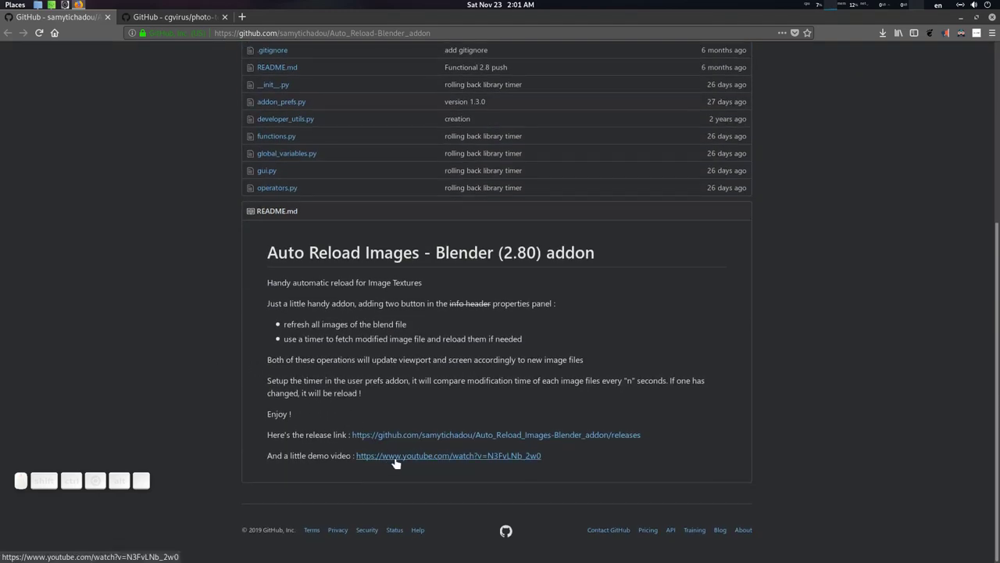
{"action": "middle_click", "coordinate": [245, 357]}
{"action": "scroll", "scroll_direction": "up", "scroll_amount": 3}
Step: Download the photo-to-pbr-texture-blender repository's master zip and save the file
{"action": "left_click_drag", "start_coordinate": [229, 305], "coordinate": [288, 55]}
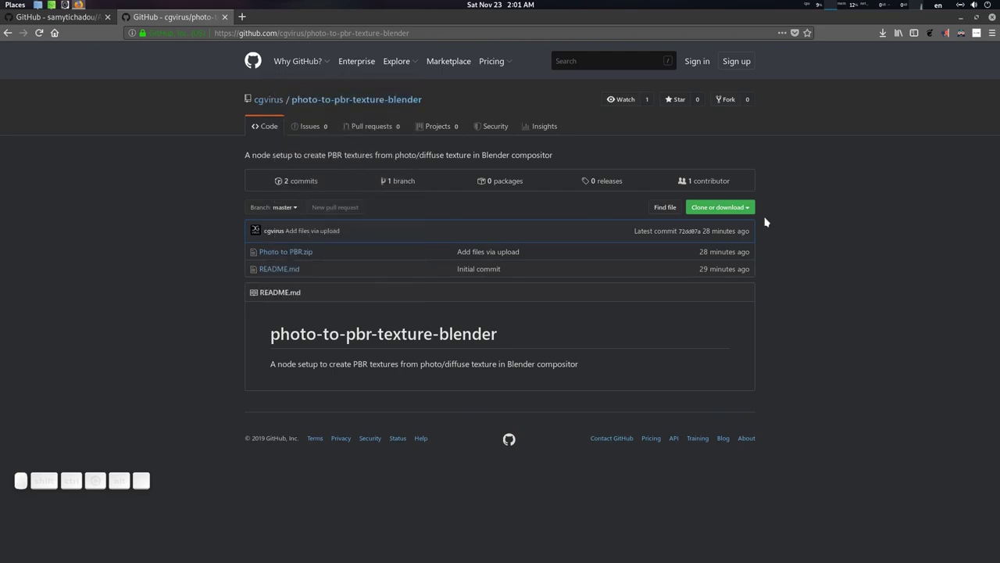
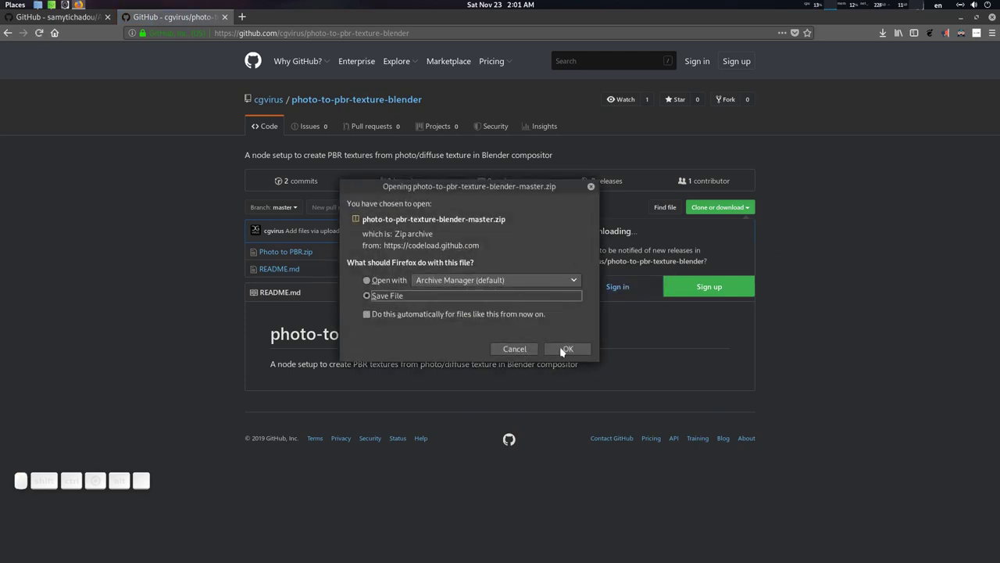
{"action": "left_click", "coordinate": [581, 348]}
{"action": "left_click", "coordinate": [833, 228]}
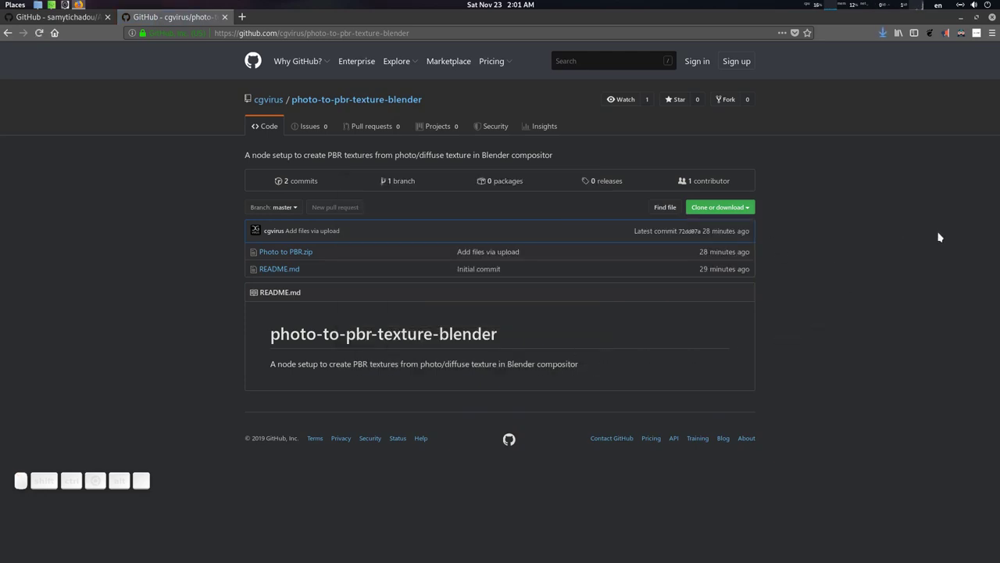
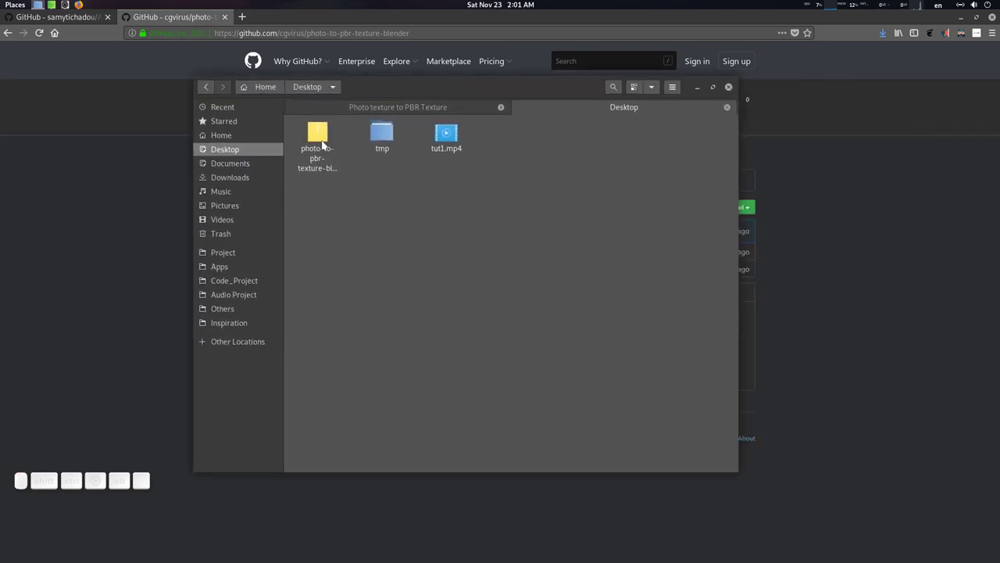
Step: Open the downloaded master folder on the Desktop
{"action": "right_click", "coordinate": [325, 143]}
{"action": "left_click", "coordinate": [375, 285]}
{"action": "left_click", "coordinate": [399, 253]}
{"action": "middle_click", "coordinate": [321, 145]}
{"action": "left_click", "coordinate": [322, 146]}
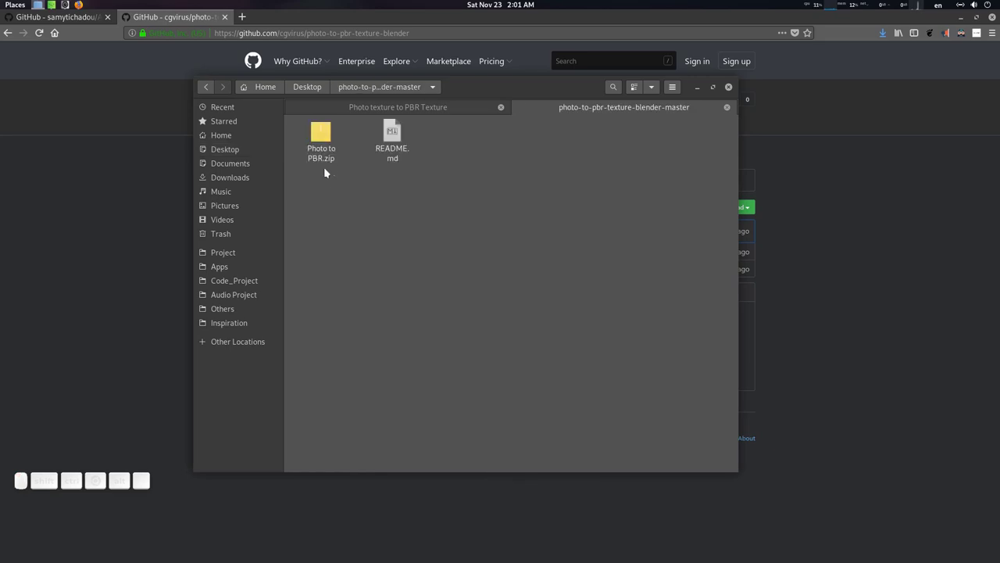
Step: Extract the Photo to PBR.zip archive here
{"action": "right_click", "coordinate": [328, 147]}
{"action": "left_click", "coordinate": [371, 290]}
{"action": "left_click", "coordinate": [390, 260]}
Step: Open the extracted Photo to PBR folder and select Photo_to_PBR.blend
{"action": "left_click", "coordinate": [317, 138]}
{"action": "left_click_drag", "start_coordinate": [368, 171], "coordinate": [354, 141]}
{"action": "left_click", "coordinate": [390, 140]}
{"action": "middle_click", "coordinate": [382, 185]}
{"action": "left_click", "coordinate": [472, 94]}
{"action": "left_click", "coordinate": [415, 210]}
{"action": "left_click", "coordinate": [332, 146]}
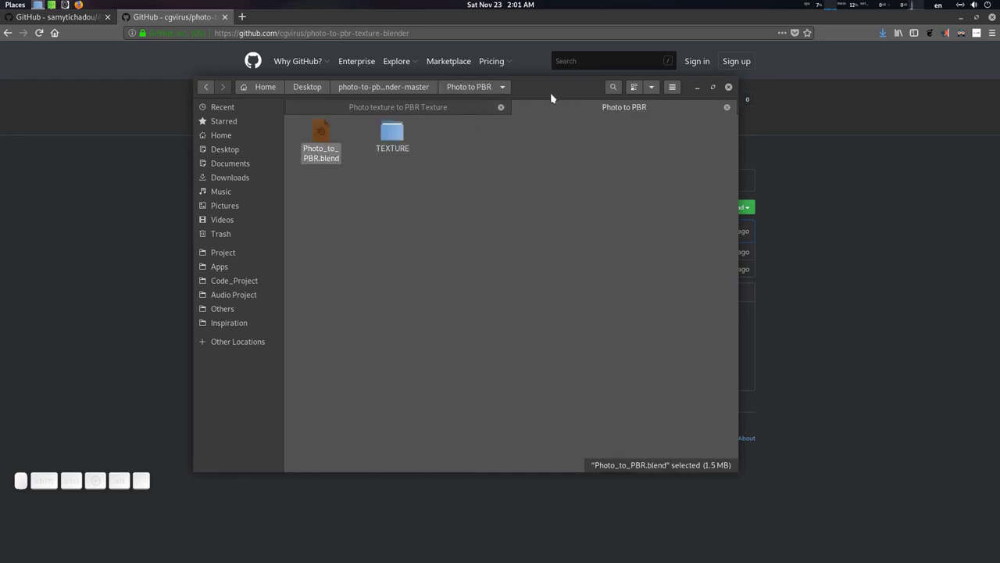
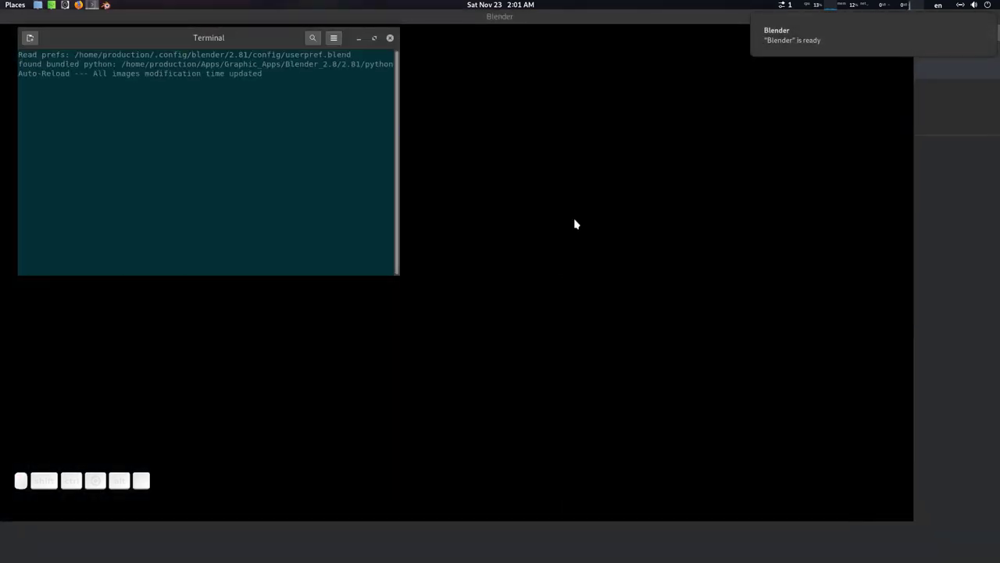
Step: Launch Blender 2.8 and open Photo_to_PBR.blend in the PBR Texture workspace
{"action": "left_click_drag", "start_coordinate": [652, 95], "coordinate": [336, 48]}
{"action": "left_click_drag", "start_coordinate": [537, 90], "coordinate": [367, 183]}
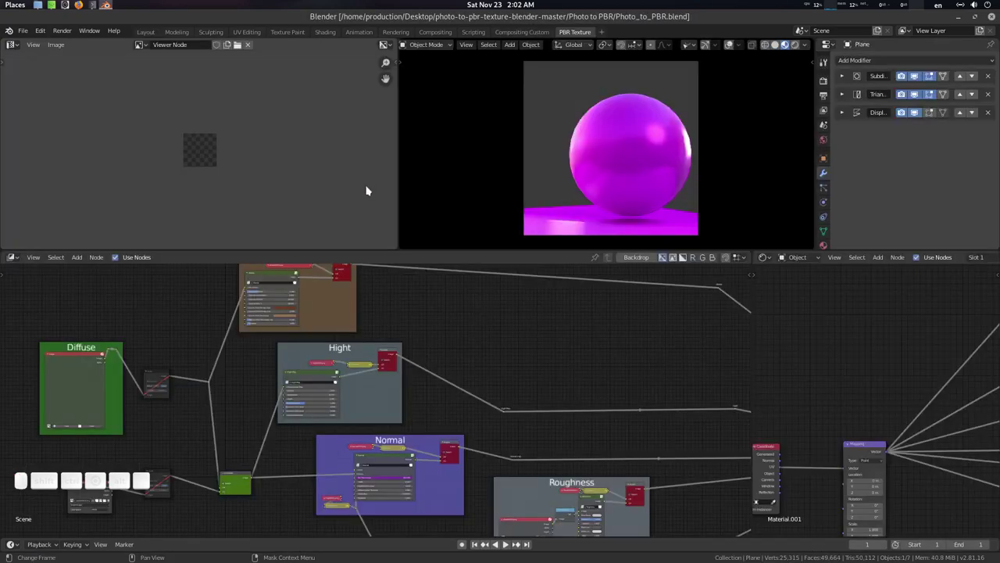
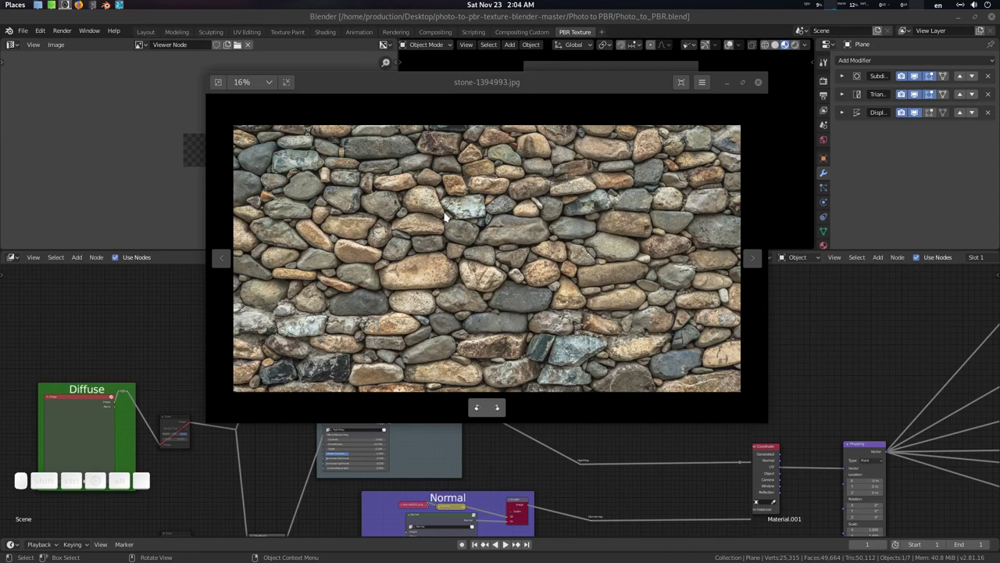
Step: View stone-1394993.jpg in Image Viewer and zoom around the stone wall photo
{"action": "middle_click", "coordinate": [433, 233]}
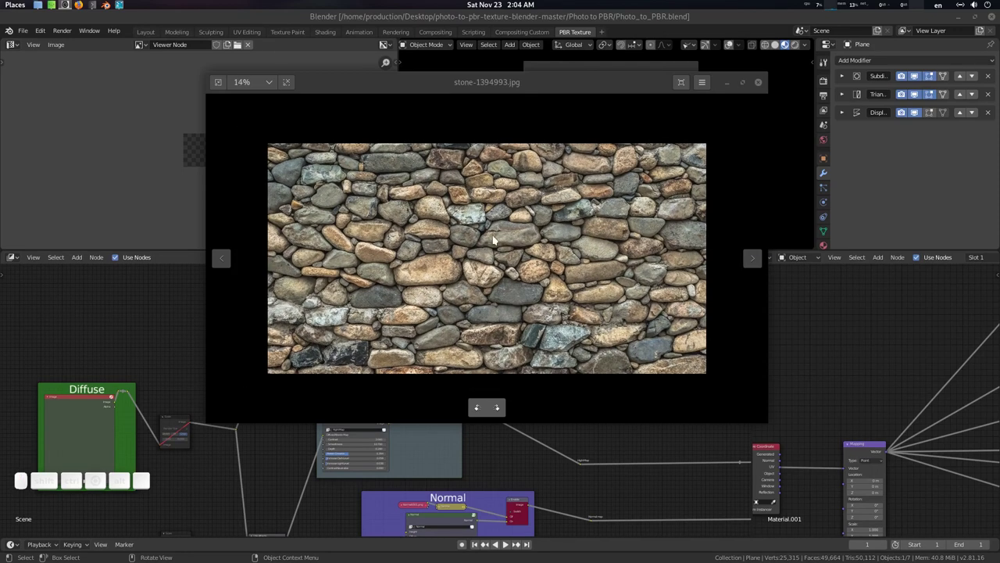
{"action": "middle_click", "coordinate": [497, 240]}
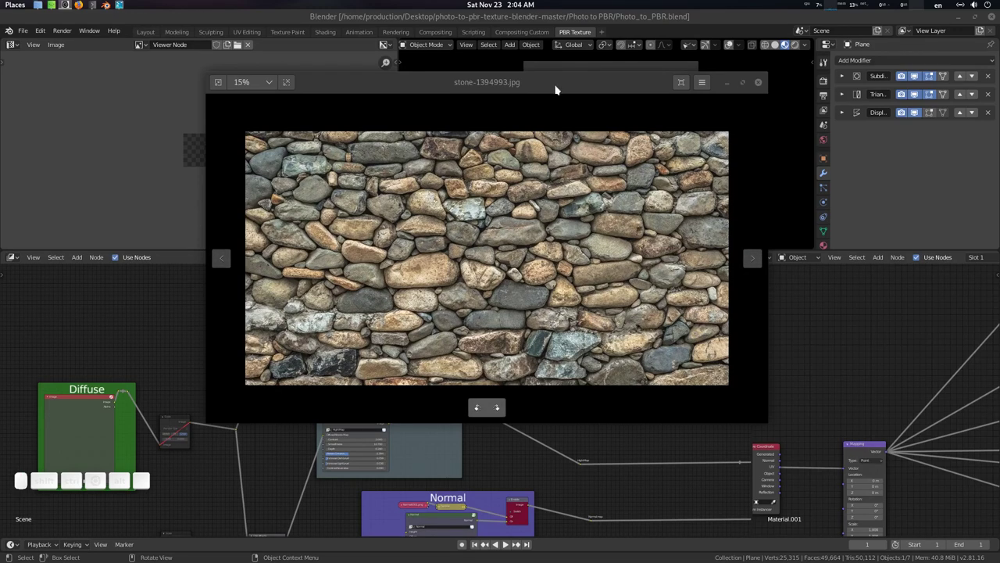
Step: Close the viewer and set stone-1394993.jpg as the Brush texture's image in Texture properties
{"action": "left_click", "coordinate": [762, 87]}
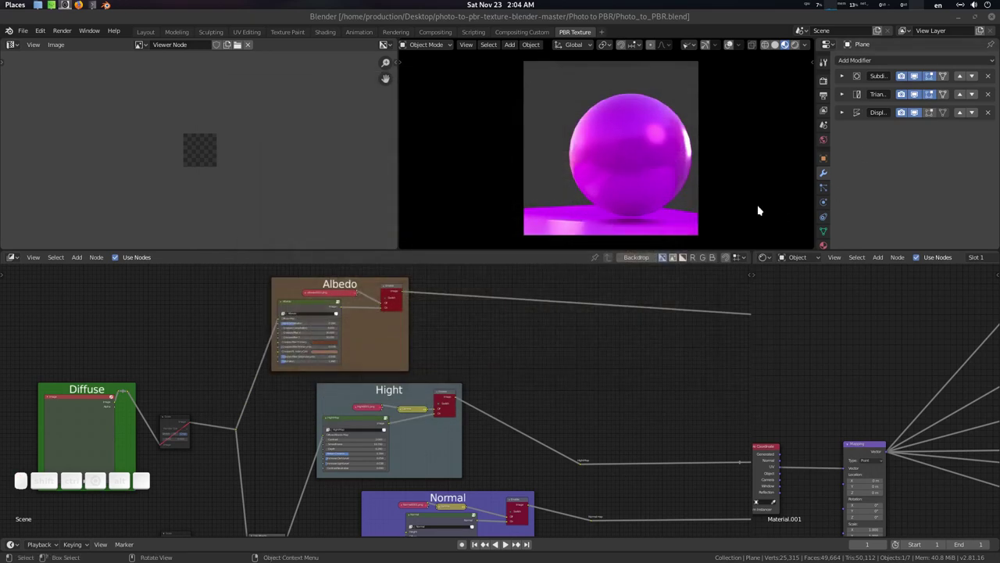
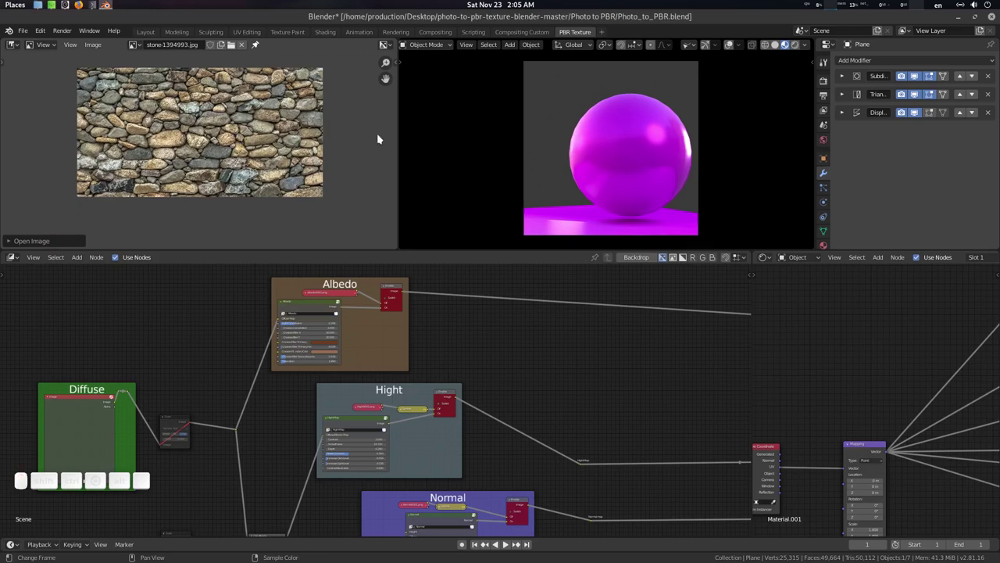
{"action": "middle_click", "coordinate": [830, 160]}
{"action": "left_click", "coordinate": [830, 240]}
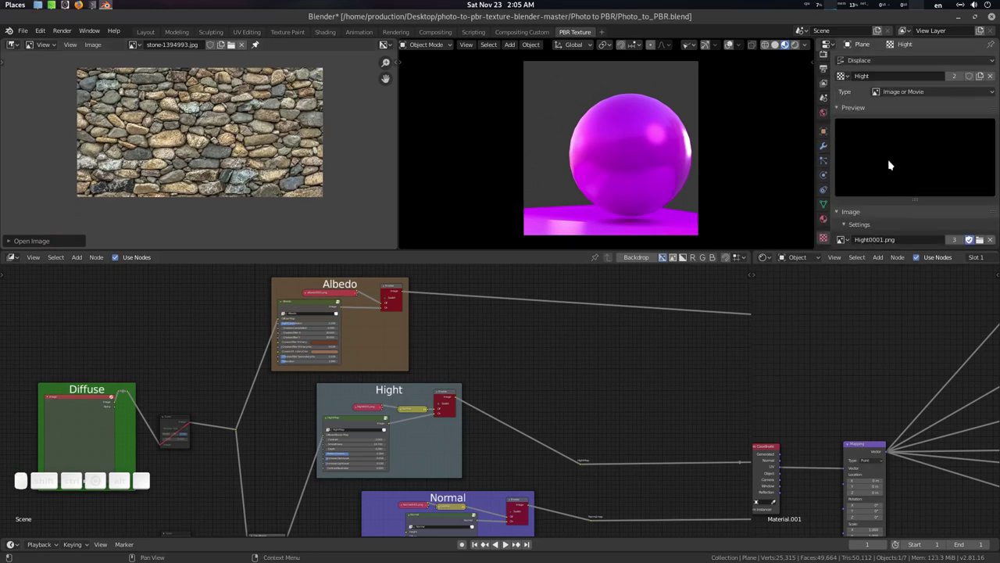
{"action": "left_click", "coordinate": [875, 63]}
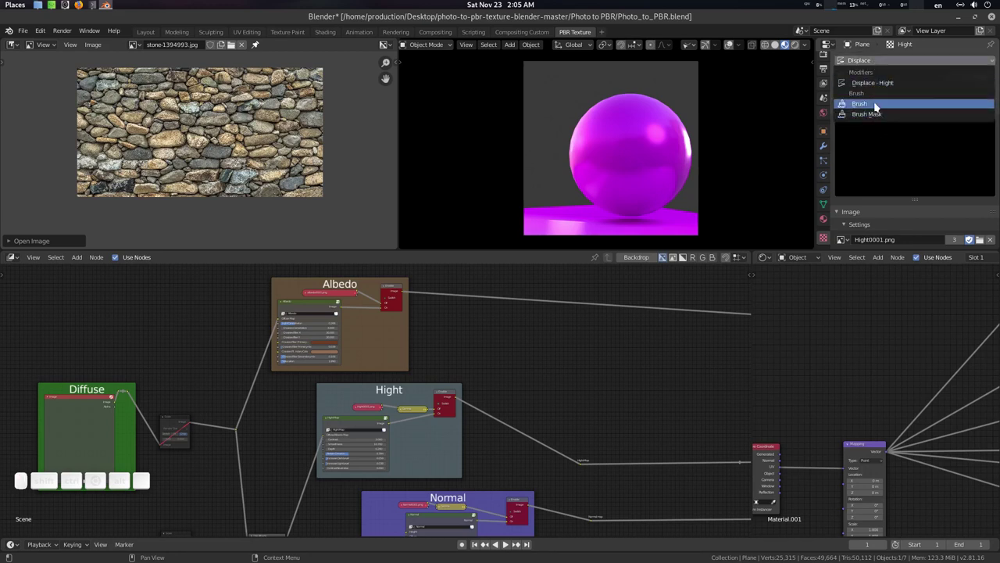
{"action": "left_click", "coordinate": [879, 105]}
{"action": "left_click", "coordinate": [903, 80]}
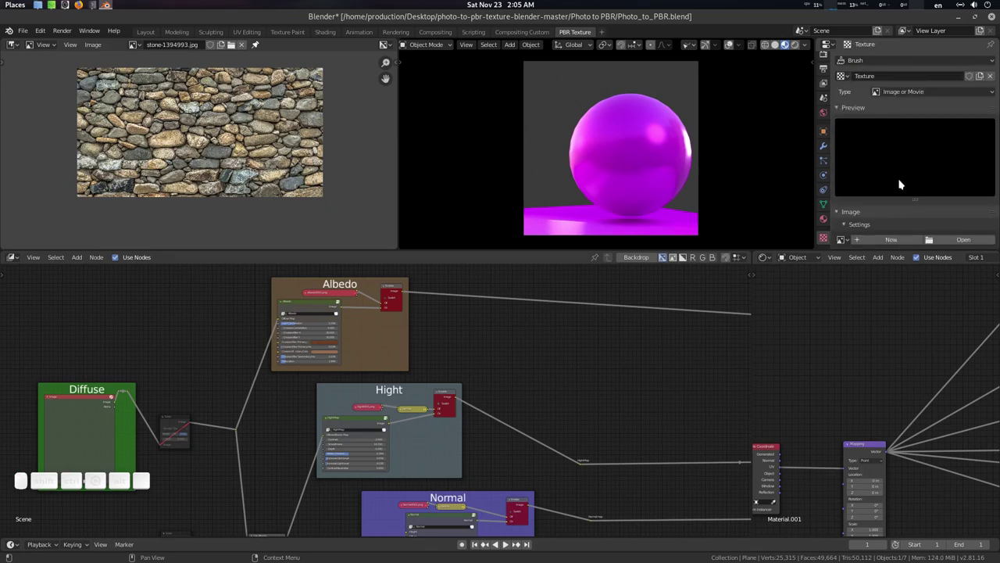
{"action": "middle_click", "coordinate": [888, 199]}
{"action": "left_click", "coordinate": [850, 199]}
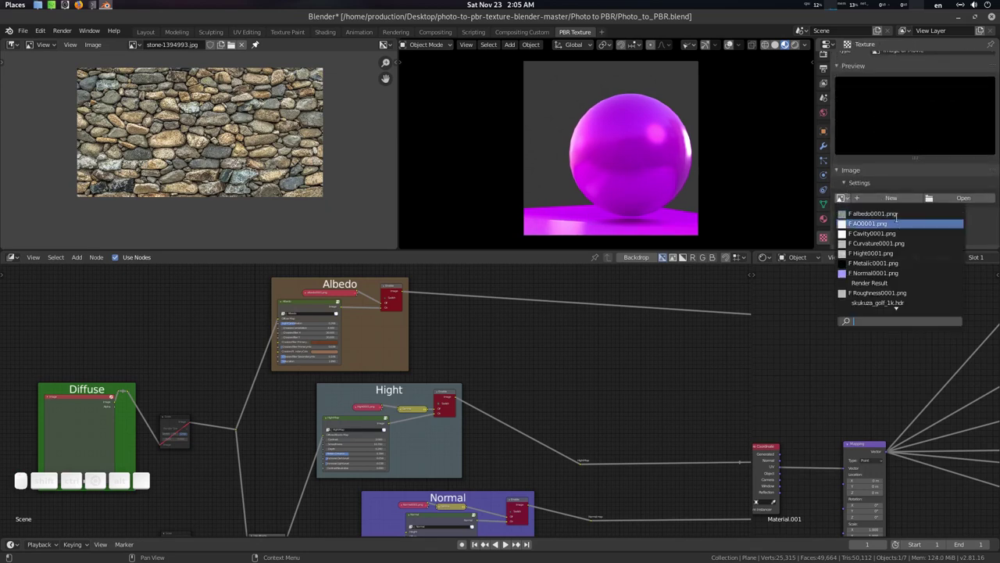
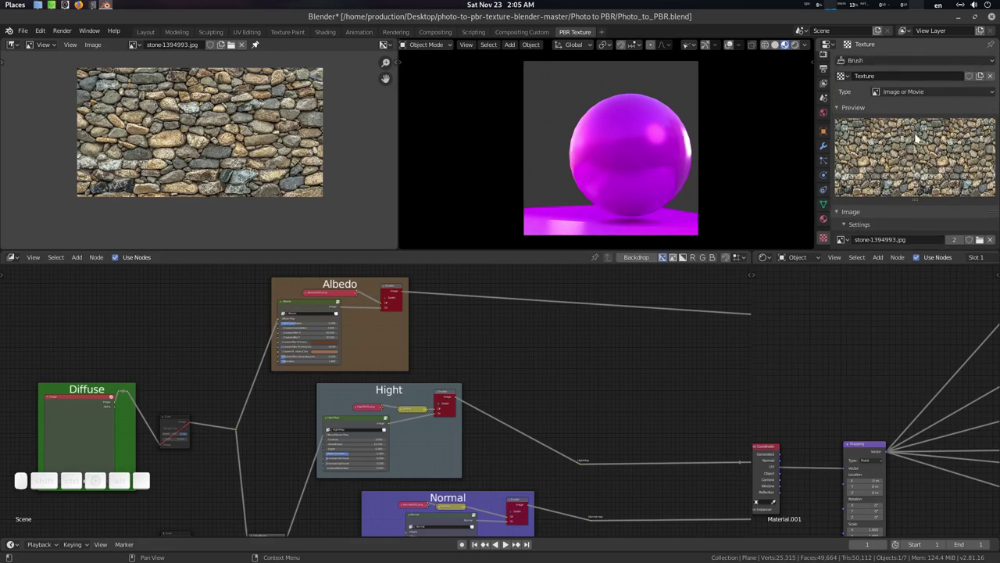
Step: Maximize the image editor to fill the window and zoom its view
{"action": "middle_click", "coordinate": [240, 136]}
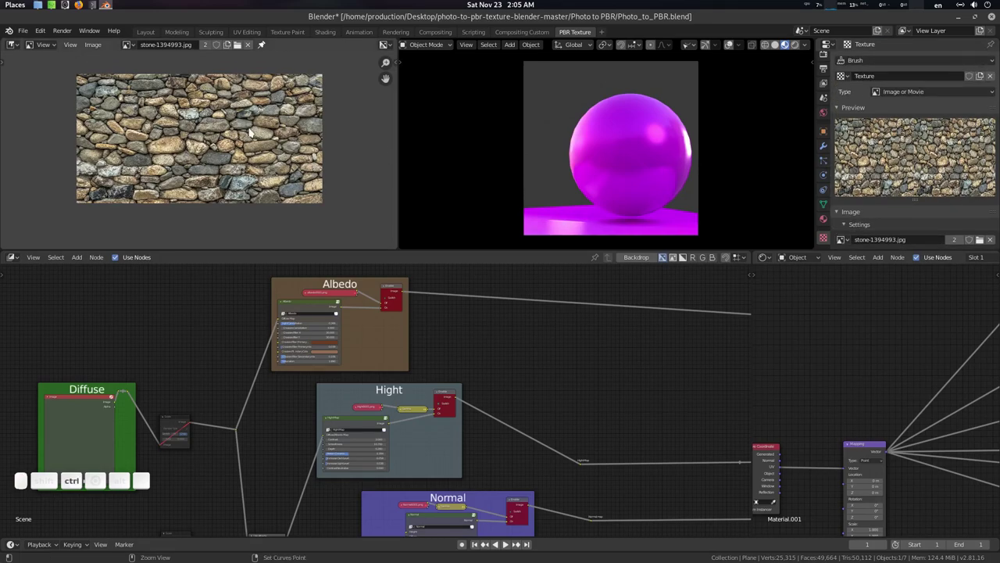
{"action": "key", "text": "ctrl+space"}
{"action": "middle_click", "coordinate": [521, 265]}
{"action": "scroll", "scroll_direction": "up", "scroll_amount": 3}
{"action": "left_click", "coordinate": [577, 243]}
Step: Start a new 1024 px image and name it 'Diffuse' (toward Diffuse Tile)
{"action": "left_click", "coordinate": [553, 48]}
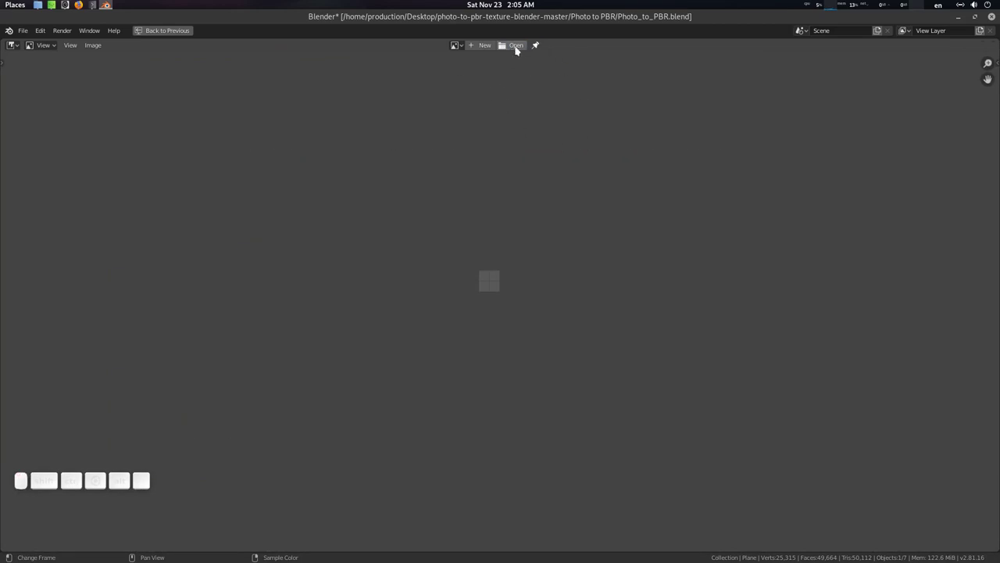
{"action": "left_click", "coordinate": [521, 48]}
{"action": "key", "text": "shift+d"}
{"action": "key", "text": "shift+i"}
{"action": "key", "text": "shift+f"}
{"action": "key", "text": "shift+u"}
{"action": "key", "text": "shift+s"}
{"action": "key", "text": "shift+e"}
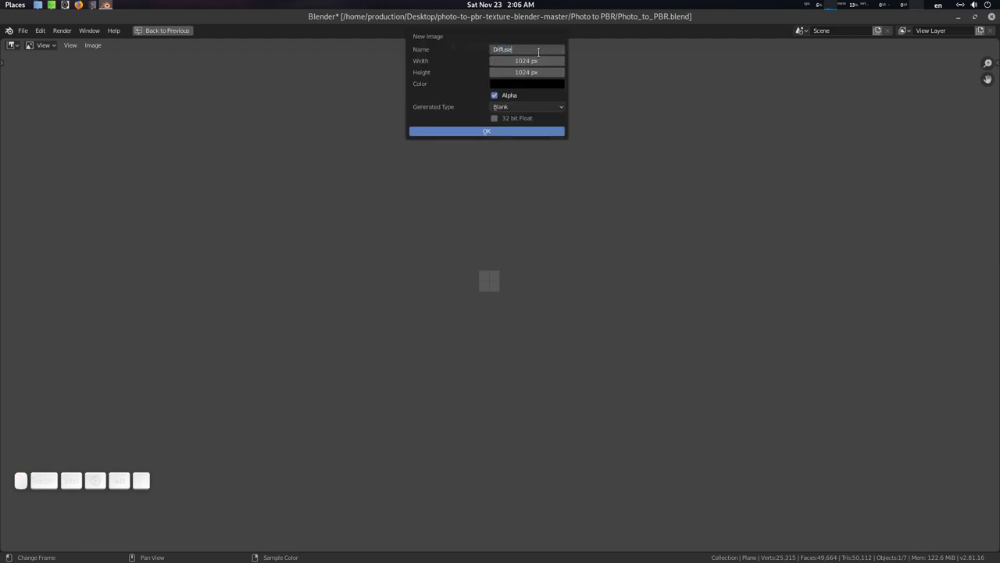
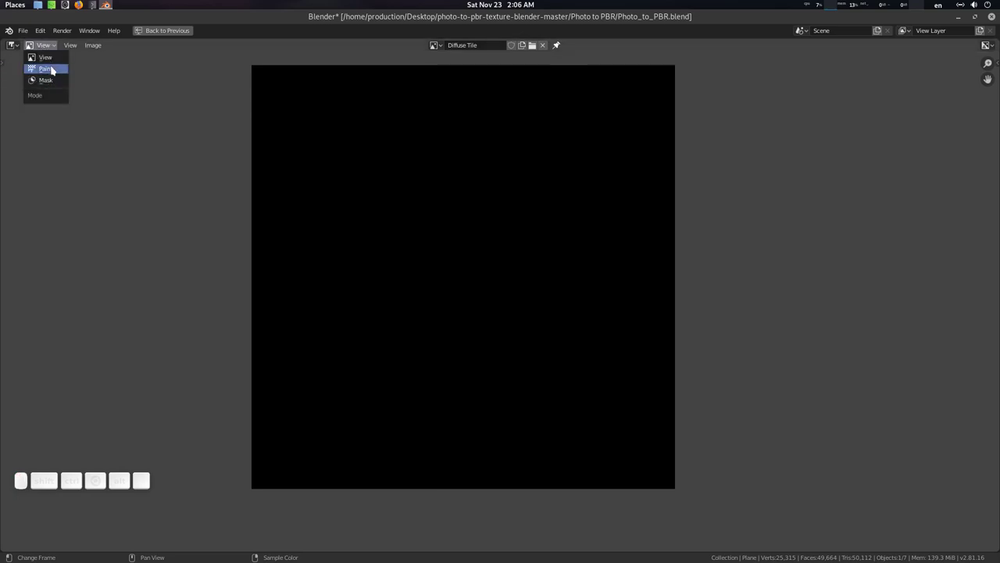
Step: Switch the image editor to Paint mode on the black Diffuse Tile with Tool sidebar shown
{"action": "left_click", "coordinate": [55, 68]}
{"action": "left_click", "coordinate": [389, 227]}
{"action": "key", "text": "t"}
{"action": "key", "text": "n"}
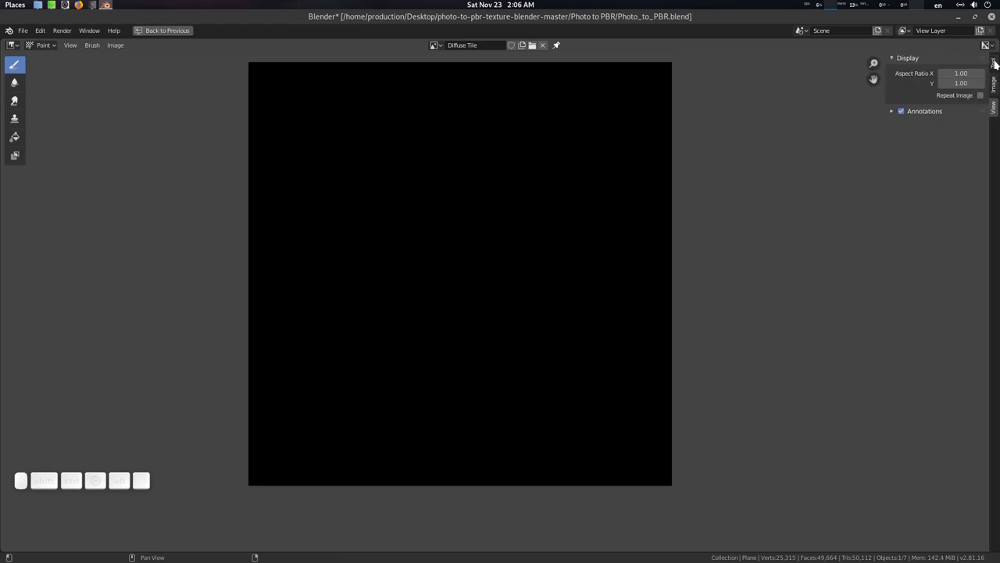
{"action": "left_click", "coordinate": [998, 63]}
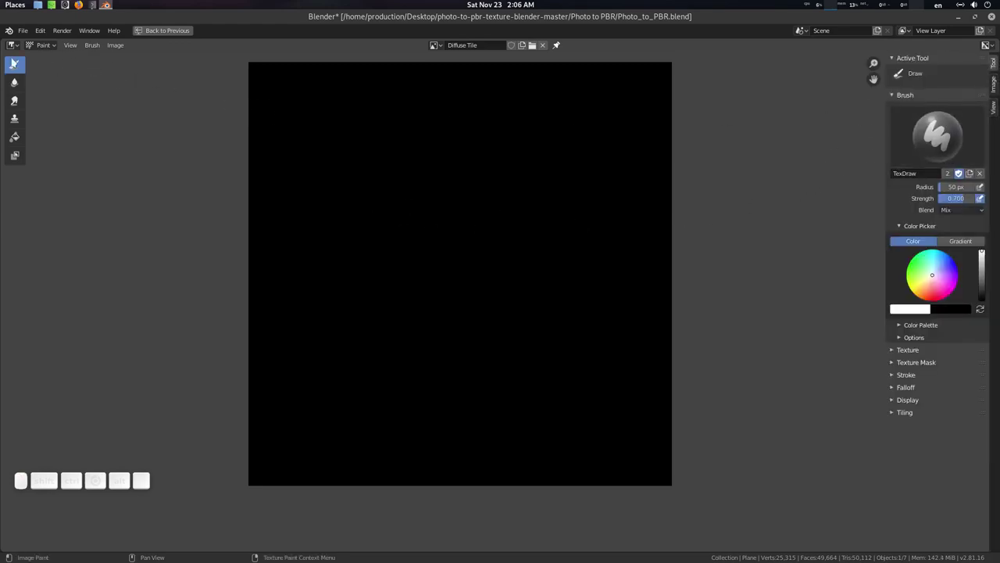
{"action": "left_click", "coordinate": [24, 64]}
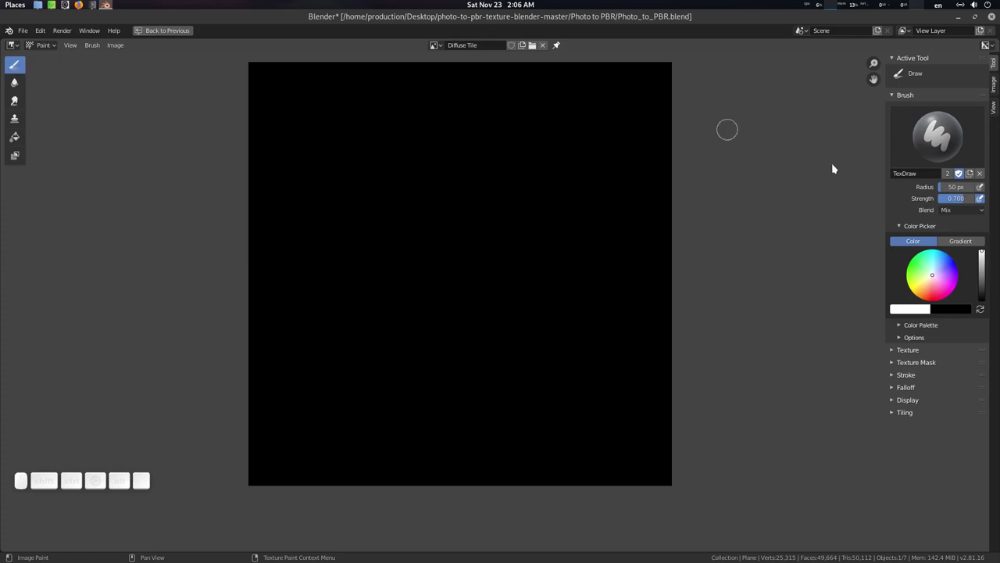
{"action": "left_click", "coordinate": [915, 349]}
Step: Change the brush texture Mapping from Tiled to Stencil
{"action": "left_click", "coordinate": [888, 316]}
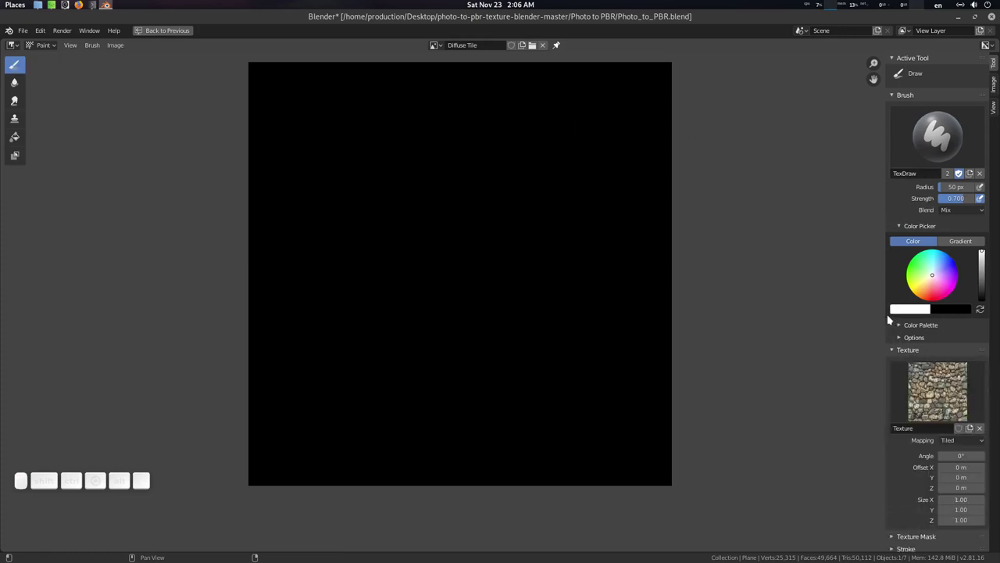
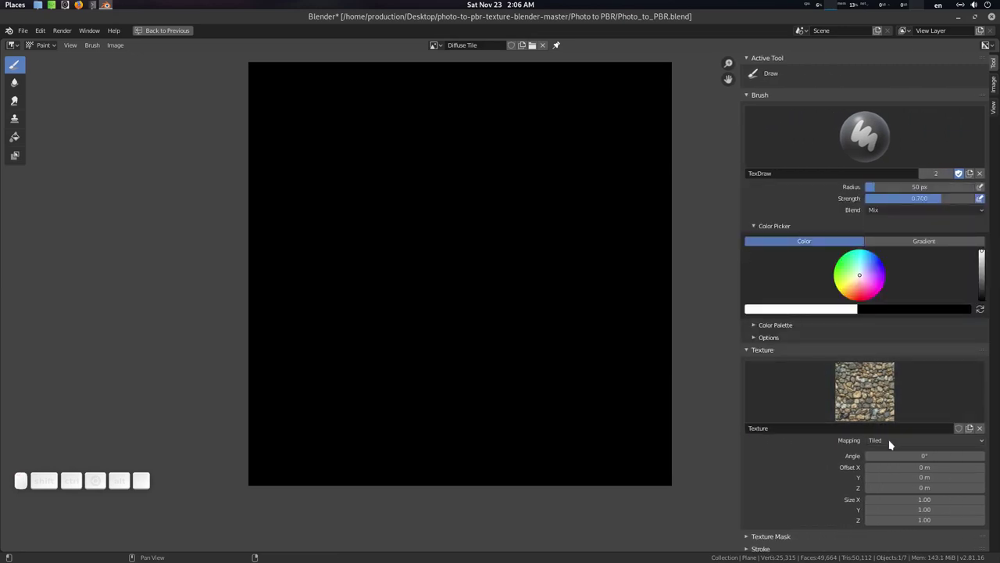
{"action": "left_click", "coordinate": [895, 443]}
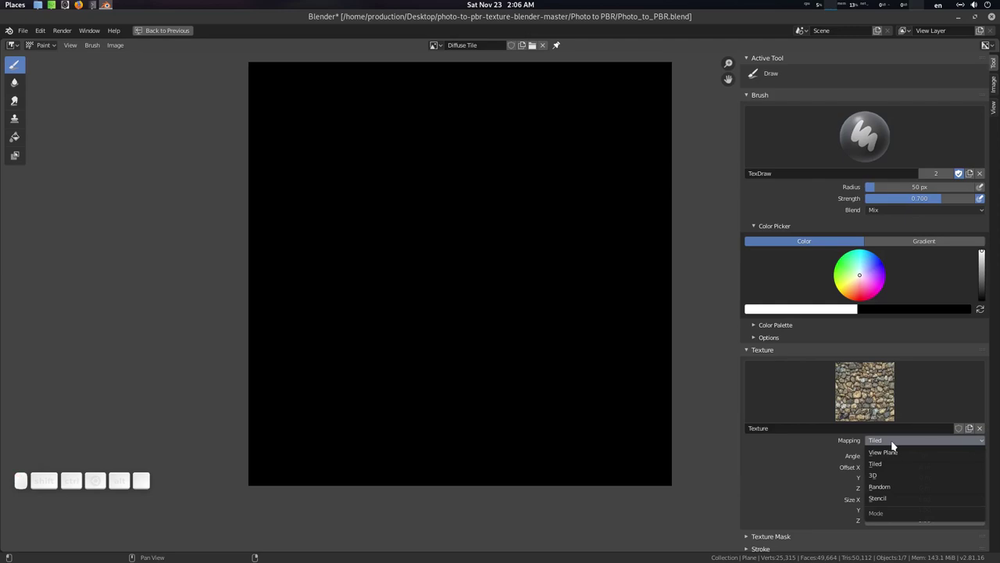
{"action": "left_click", "coordinate": [894, 501]}
{"action": "left_click_drag", "start_coordinate": [786, 372], "coordinate": [274, 362]}
{"action": "middle_click", "coordinate": [273, 361]}
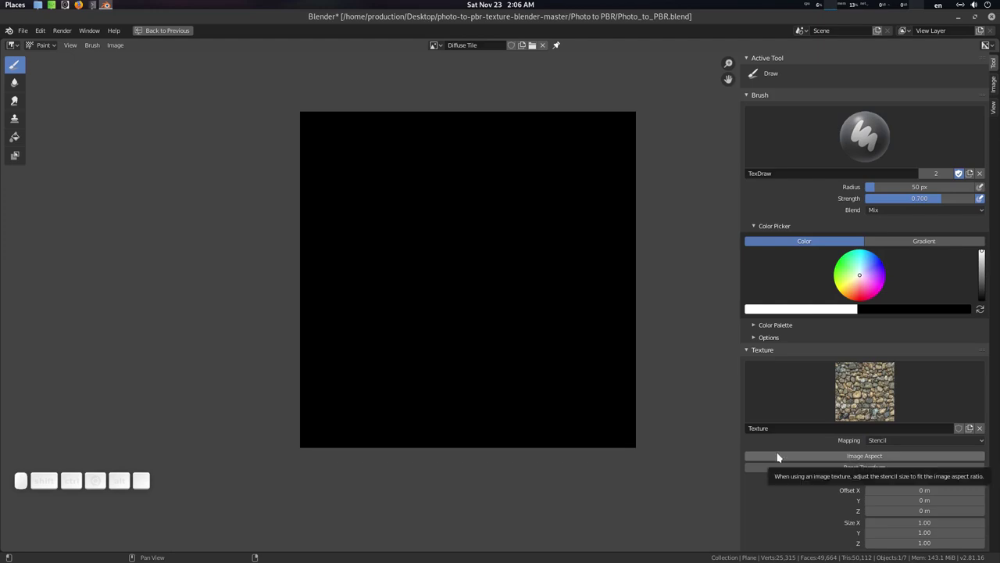
Step: Apply Image Aspect, then position and scale the stone stencil to cover the image
{"action": "left_click", "coordinate": [887, 455]}
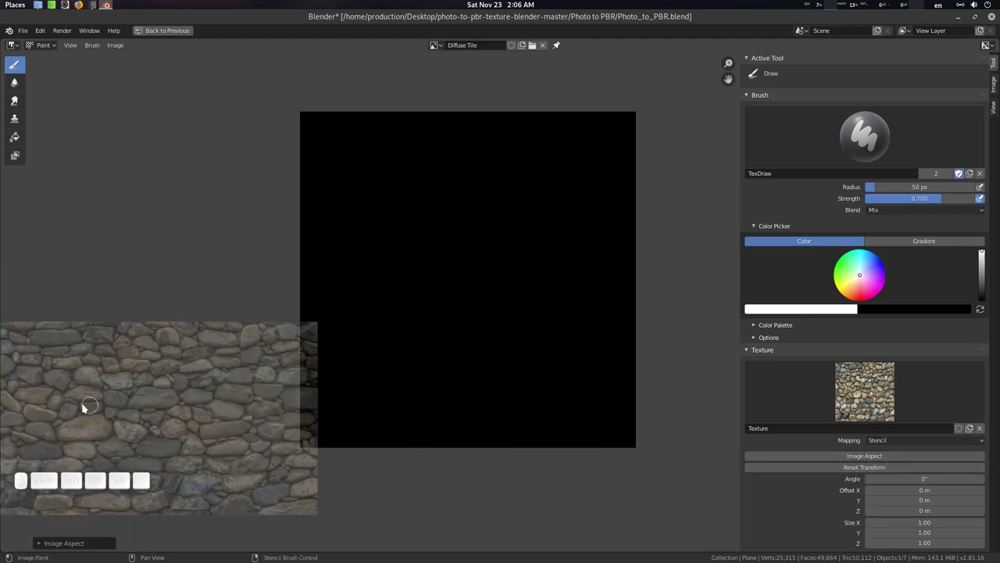
{"action": "left_click_drag", "start_coordinate": [174, 402], "coordinate": [498, 264]}
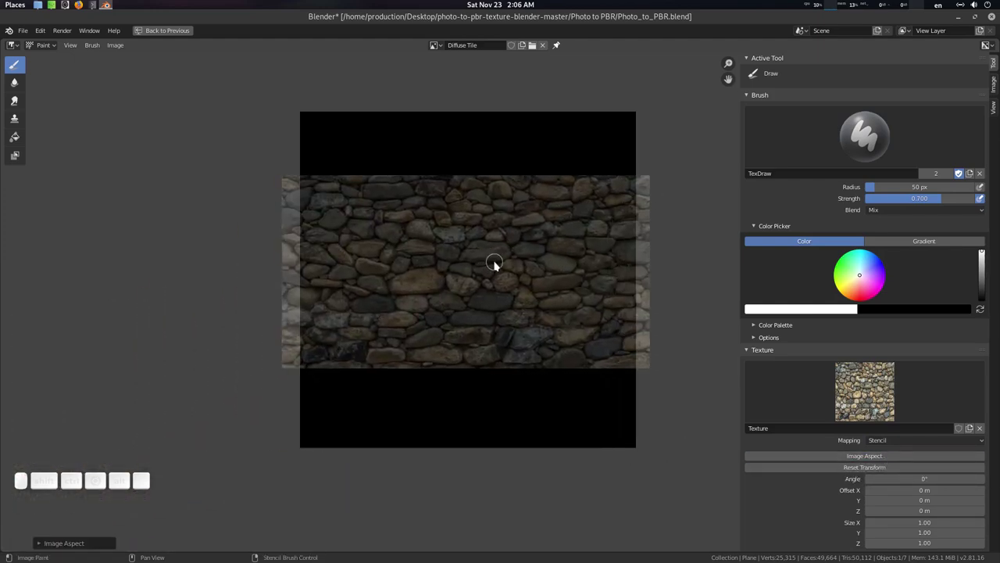
{"action": "left_click_drag", "start_coordinate": [494, 263], "coordinate": [501, 260]}
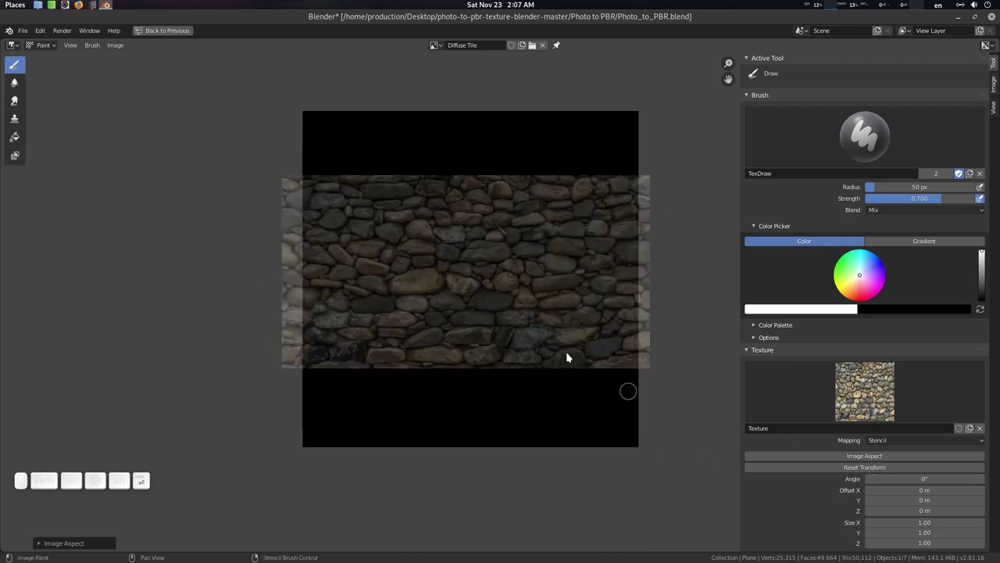
{"action": "right_click", "coordinate": [535, 307]}
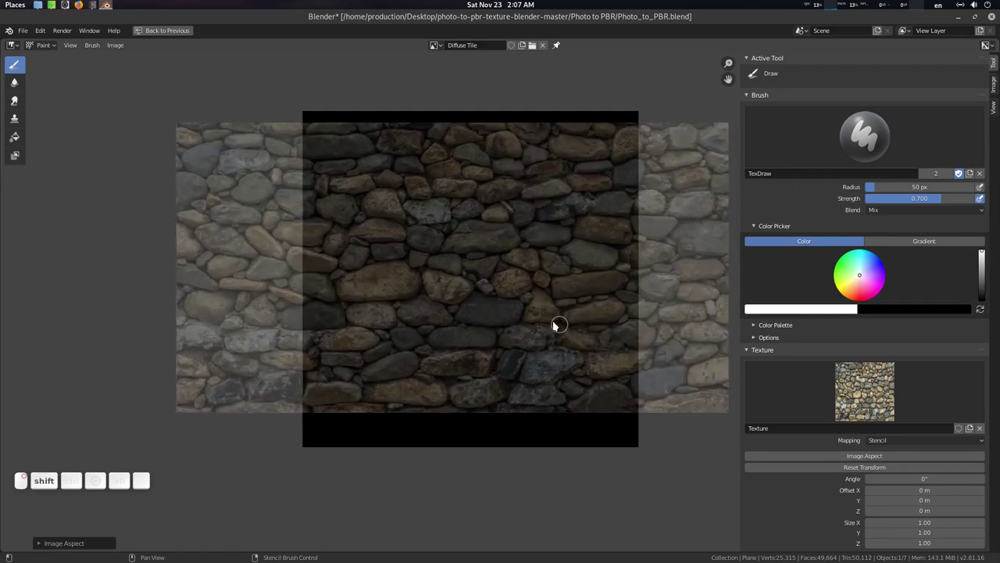
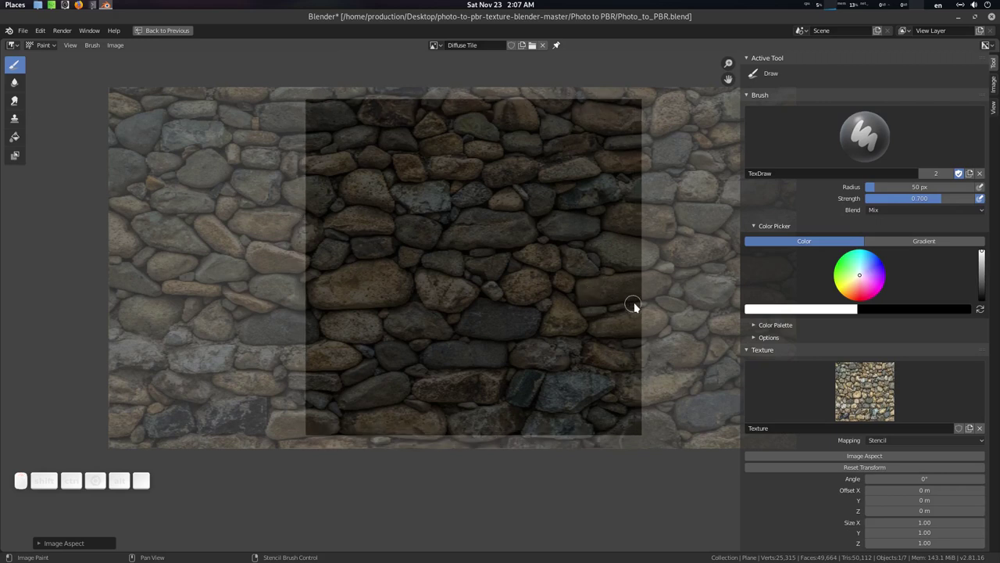
Step: Enlarge the brush radius and raise brush Strength to 1.0
{"action": "key", "text": "n"}
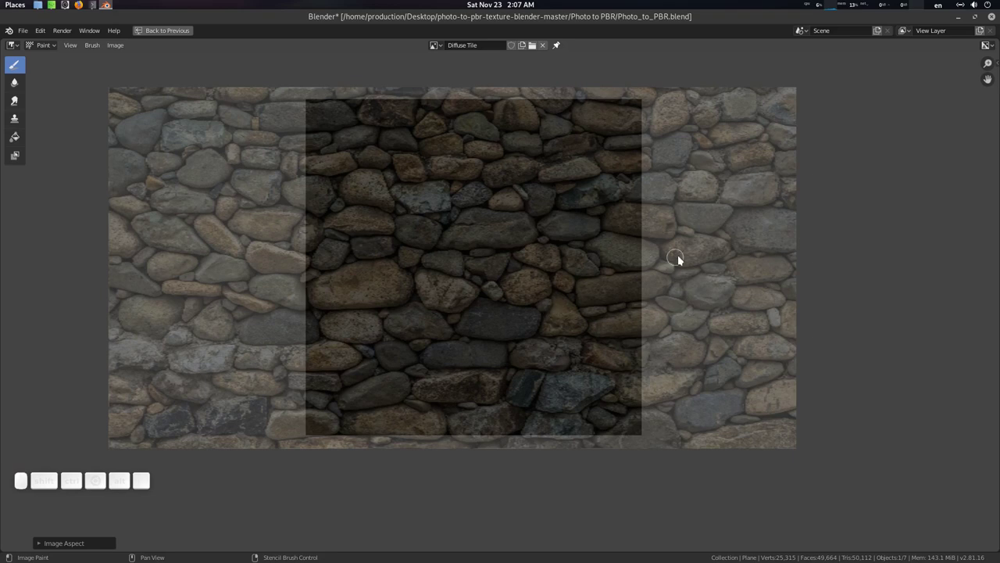
{"action": "left_click_drag", "start_coordinate": [680, 258], "coordinate": [470, 233]}
{"action": "key", "text": "f"}
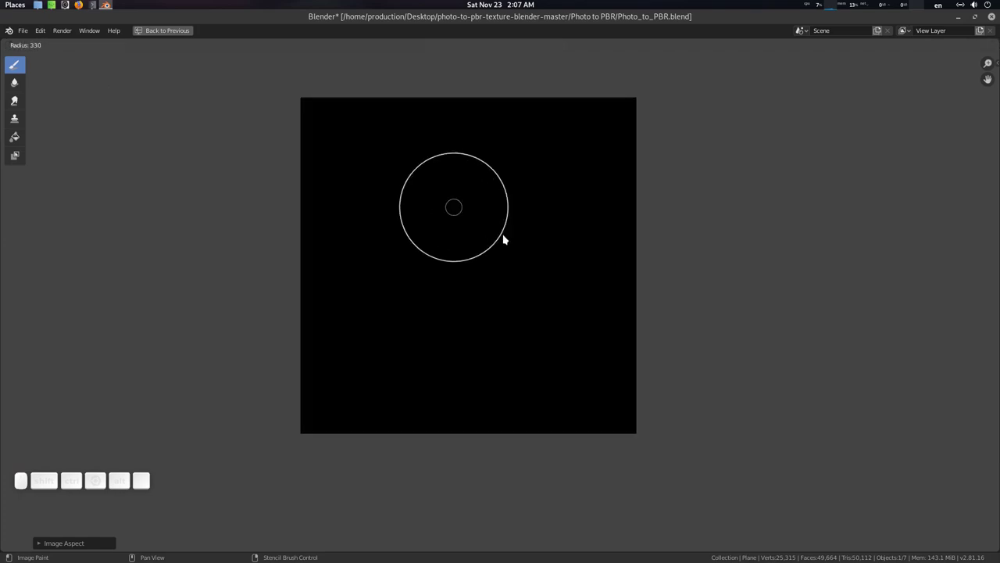
{"action": "left_click", "coordinate": [511, 240]}
{"action": "key", "text": "n"}
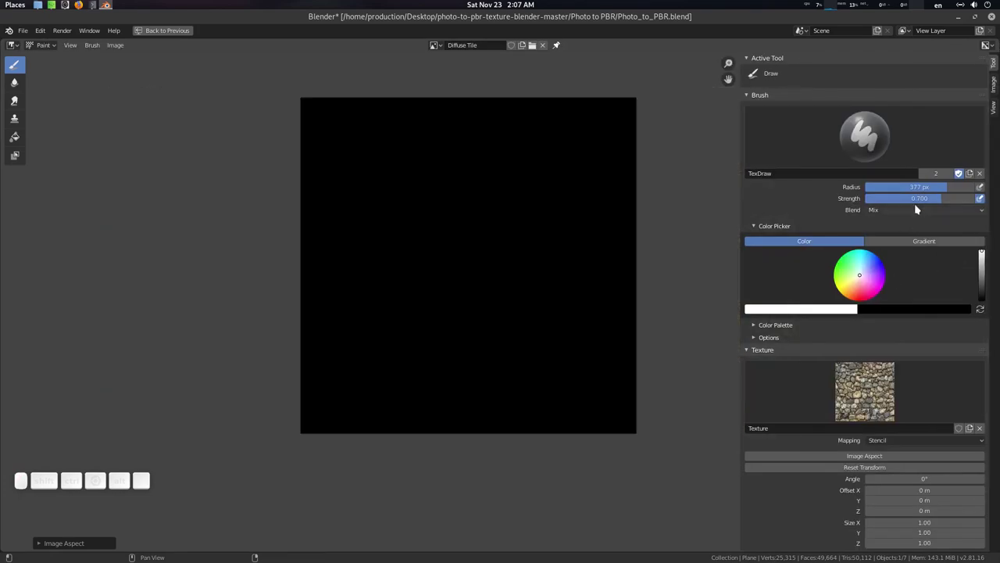
{"action": "left_click", "coordinate": [944, 201]}
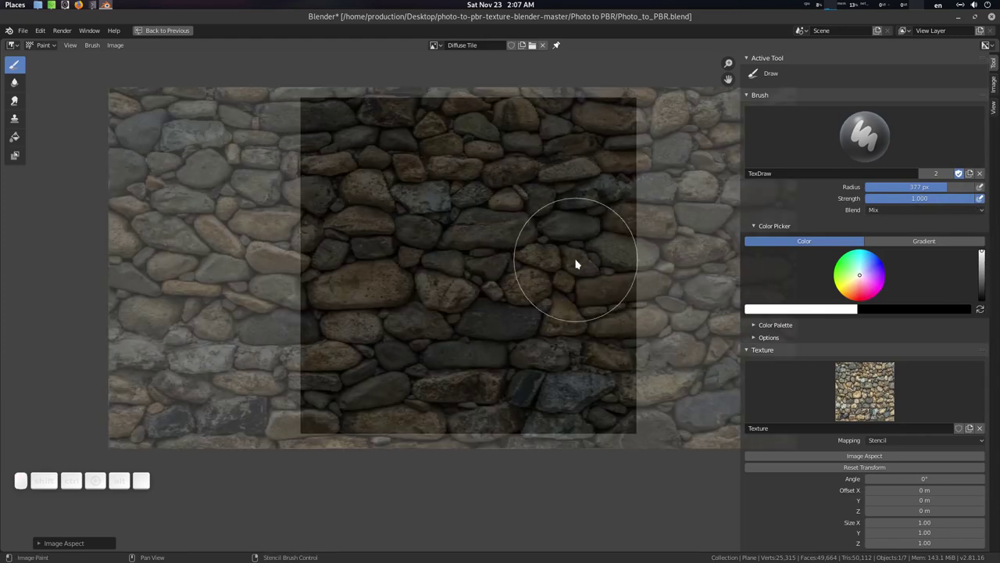
Step: Paint stone texture through the stencil over the whole Diffuse Tile, repositioning the stencil lower
{"action": "left_click_drag", "start_coordinate": [581, 268], "coordinate": [571, 266]}
{"action": "left_click_drag", "start_coordinate": [568, 270], "coordinate": [438, 193]}
{"action": "right_click", "coordinate": [494, 225]}
{"action": "left_click_drag", "start_coordinate": [372, 151], "coordinate": [433, 181]}
{"action": "right_click", "coordinate": [499, 472]}
{"action": "left_click", "coordinate": [634, 111]}
{"action": "key", "text": "ctrl+z"}
{"action": "key", "text": "ctrl+z"}
{"action": "right_click", "coordinate": [507, 229]}
{"action": "left_click", "coordinate": [621, 122]}
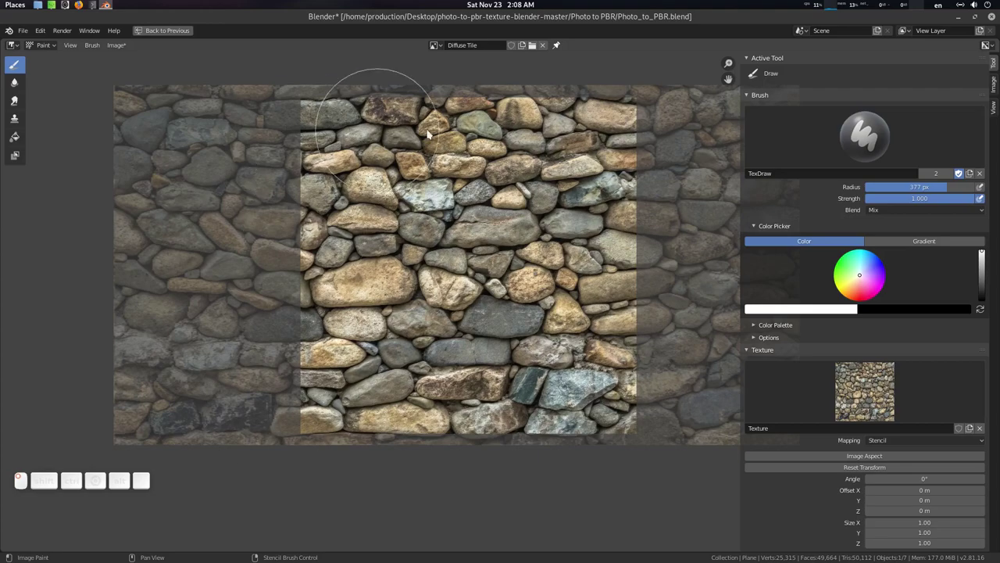
{"action": "left_click_drag", "start_coordinate": [564, 219], "coordinate": [588, 394]}
{"action": "left_click_drag", "start_coordinate": [586, 394], "coordinate": [499, 332]}
{"action": "left_click_drag", "start_coordinate": [518, 348], "coordinate": [725, 230]}
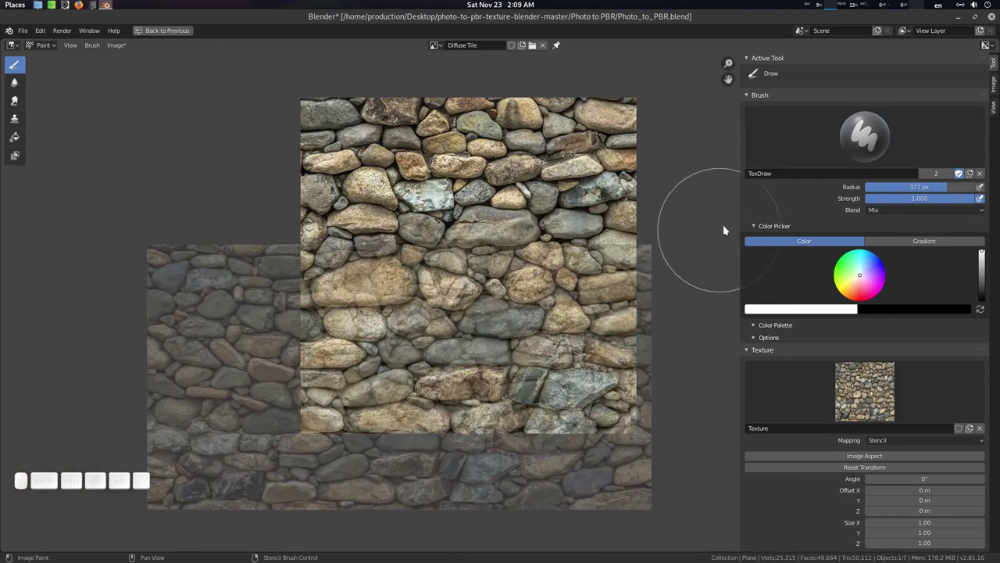
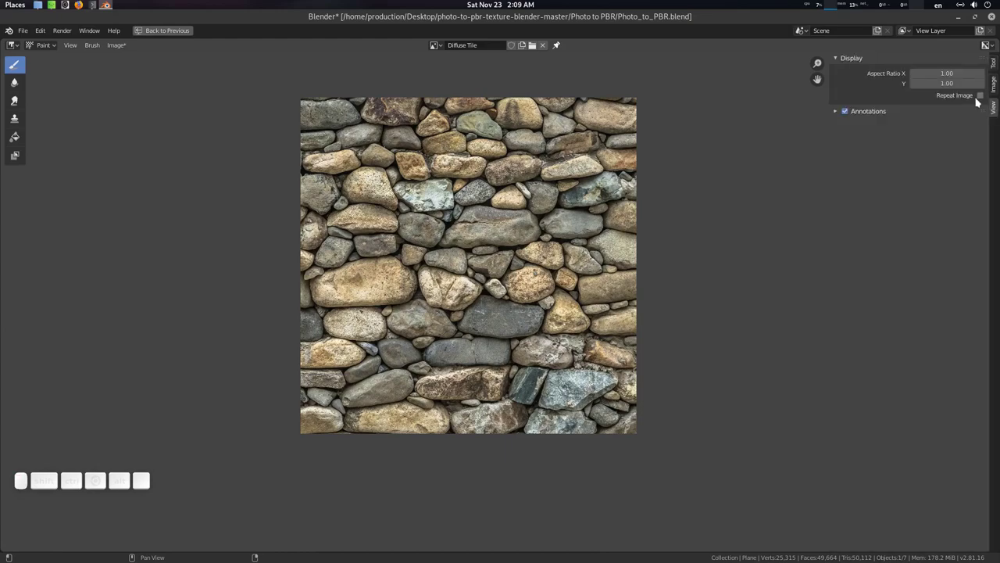
Step: Enable Repeat Image in the View tab to reveal the tile seams
{"action": "left_click", "coordinate": [987, 97]}
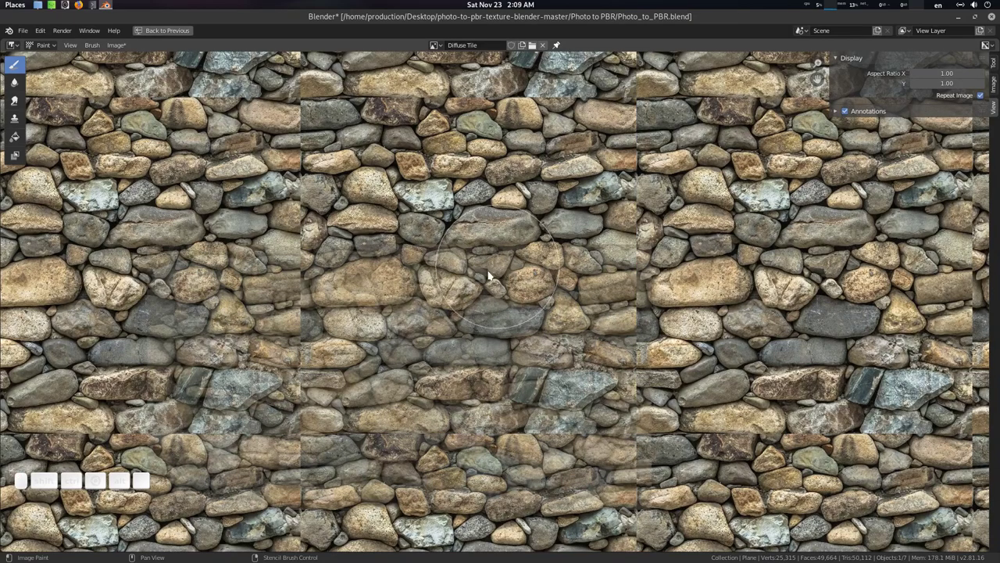
{"action": "left_click_drag", "start_coordinate": [458, 323], "coordinate": [563, 259]}
{"action": "middle_click", "coordinate": [564, 247]}
{"action": "left_click_drag", "start_coordinate": [665, 343], "coordinate": [759, 202]}
{"action": "left_click", "coordinate": [997, 62]}
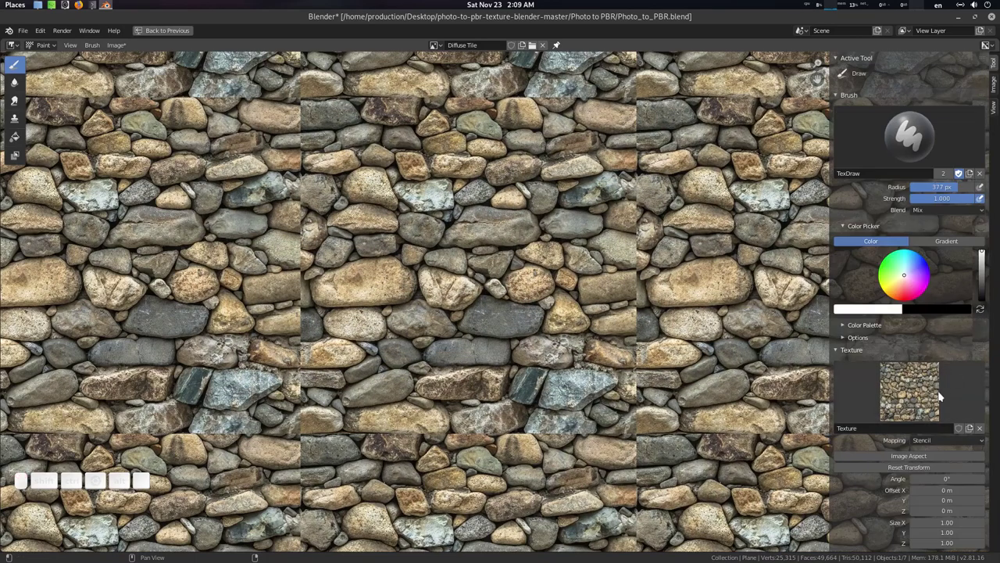
Step: Enable brush Tiling X and Y so painting wraps across tile edges
{"action": "scroll", "scroll_direction": "down", "scroll_amount": 3}
{"action": "scroll", "scroll_direction": "down", "scroll_amount": 3}
{"action": "left_click", "coordinate": [857, 546]}
{"action": "scroll", "scroll_direction": "down", "scroll_amount": 3}
{"action": "left_click", "coordinate": [884, 541]}
{"action": "left_click", "coordinate": [937, 542]}
{"action": "left_click_drag", "start_coordinate": [495, 227], "coordinate": [481, 112]}
{"action": "left_click_drag", "start_coordinate": [477, 134], "coordinate": [523, 109]}
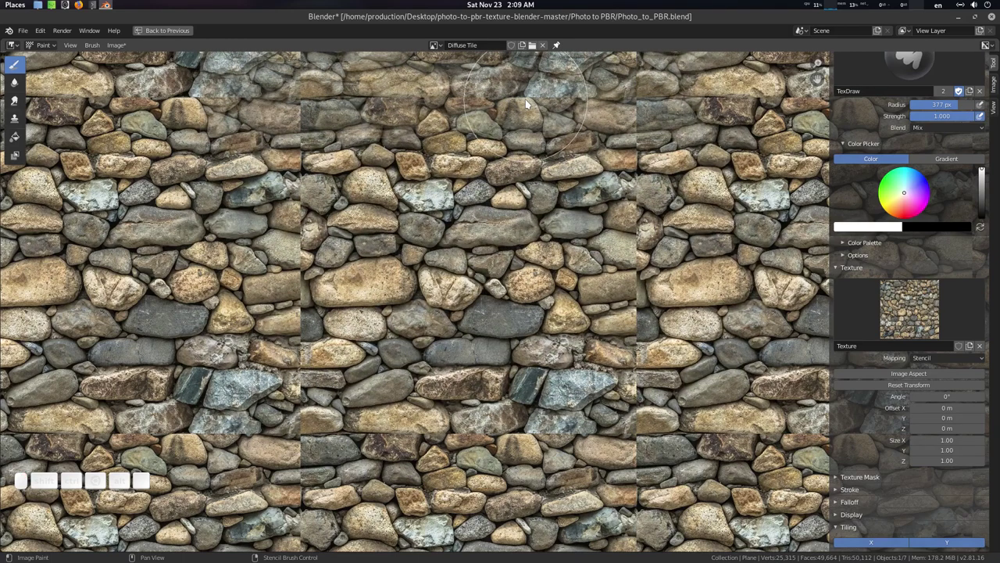
Step: Shrink the brush radius and paint stone detail over the seams between tiles
{"action": "key", "text": "f"}
{"action": "left_click", "coordinate": [512, 111]}
{"action": "key", "text": "f"}
{"action": "left_click", "coordinate": [558, 107]}
{"action": "left_click_drag", "start_coordinate": [574, 101], "coordinate": [631, 101]}
{"action": "left_click_drag", "start_coordinate": [635, 97], "coordinate": [607, 99]}
{"action": "left_click_drag", "start_coordinate": [574, 90], "coordinate": [600, 237]}
{"action": "left_click_drag", "start_coordinate": [638, 131], "coordinate": [559, 240]}
{"action": "left_click_drag", "start_coordinate": [485, 216], "coordinate": [497, 282]}
{"action": "middle_click", "coordinate": [510, 281]}
{"action": "left_click_drag", "start_coordinate": [254, 356], "coordinate": [617, 217]}
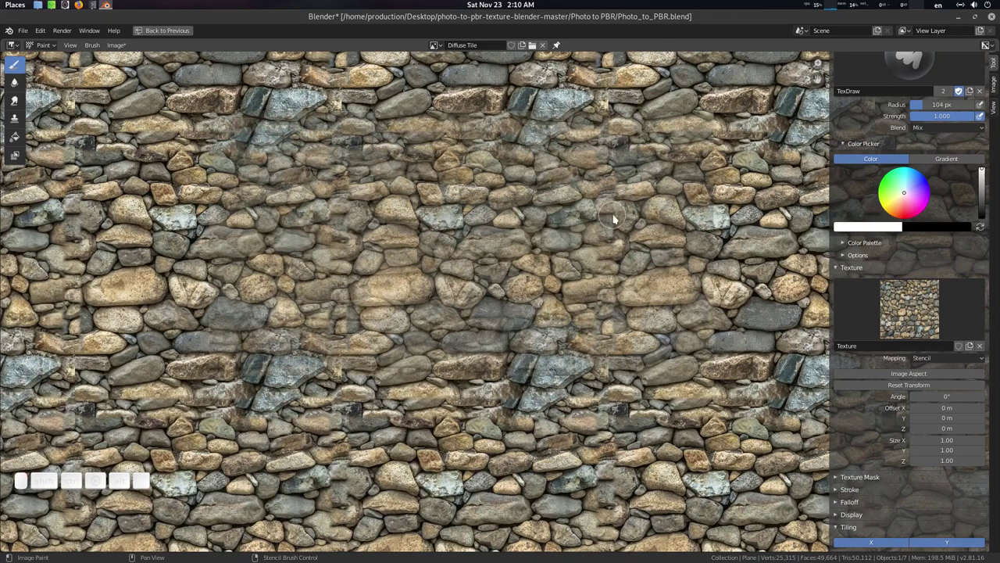
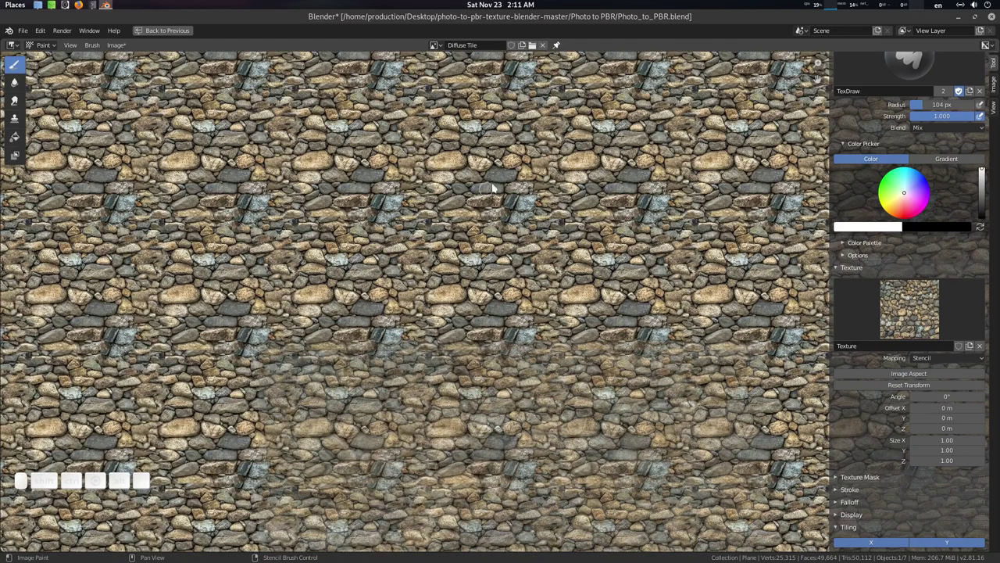
Step: Zoom into the tiled stone image and brush stencil texture over the upper tile seams
{"action": "left_click_drag", "start_coordinate": [517, 437], "coordinate": [512, 182]}
{"action": "middle_click", "coordinate": [511, 183]}
{"action": "left_click_drag", "start_coordinate": [527, 188], "coordinate": [513, 274]}
{"action": "middle_click", "coordinate": [512, 274]}
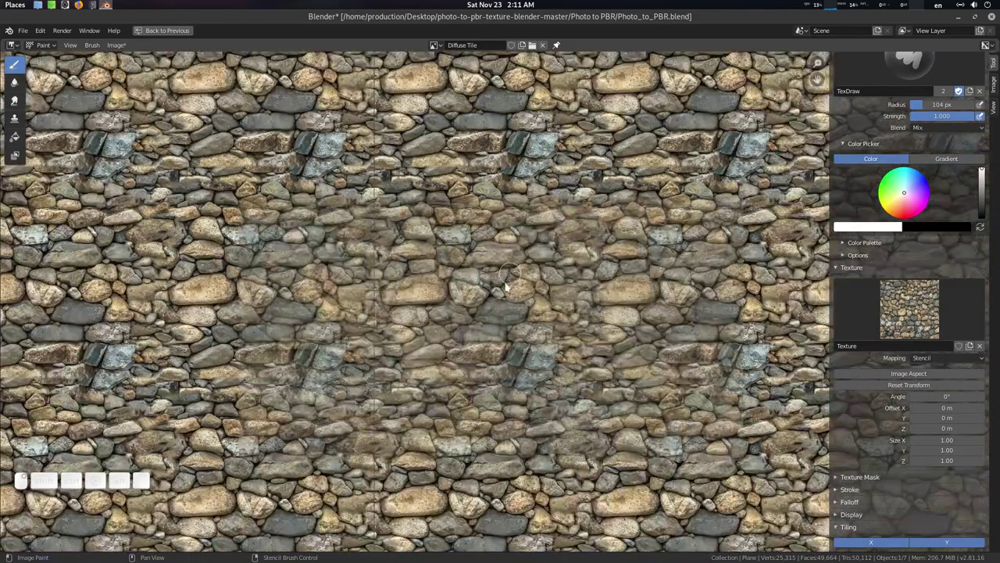
{"action": "right_click", "coordinate": [459, 136]}
{"action": "left_click_drag", "start_coordinate": [578, 144], "coordinate": [545, 123]}
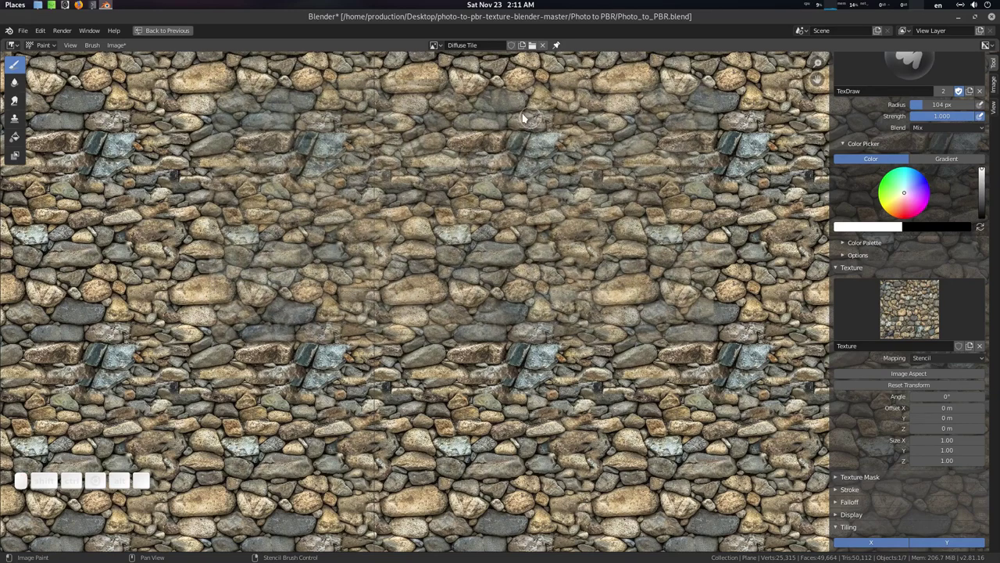
{"action": "left_click_drag", "start_coordinate": [509, 156], "coordinate": [525, 107]}
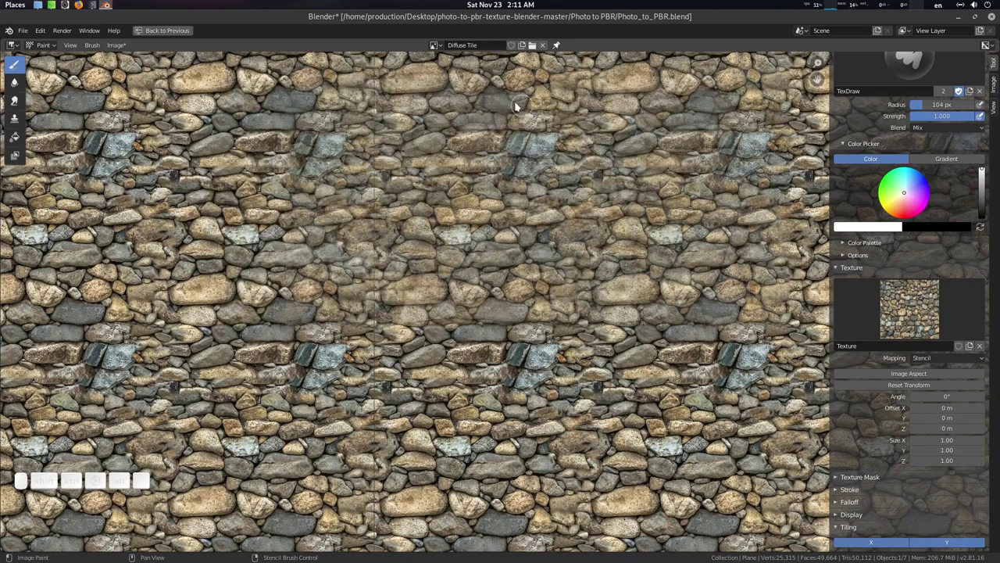
{"action": "left_click_drag", "start_coordinate": [515, 99], "coordinate": [593, 186]}
{"action": "right_click", "coordinate": [591, 197]}
Step: Stamp stone texture repeatedly along the remaining seams, repositioning the stencil between stamps
{"action": "middle_click", "coordinate": [535, 282]}
{"action": "scroll", "scroll_direction": "up", "scroll_amount": 3}
{"action": "right_click", "coordinate": [530, 339]}
{"action": "middle_click", "coordinate": [487, 212]}
{"action": "scroll", "scroll_direction": "up", "scroll_amount": 3}
{"action": "middle_click", "coordinate": [522, 210]}
{"action": "right_click", "coordinate": [547, 128]}
{"action": "left_click", "coordinate": [478, 126]}
{"action": "right_click", "coordinate": [537, 187]}
{"action": "middle_click", "coordinate": [555, 206]}
{"action": "left_click", "coordinate": [555, 207]}
{"action": "right_click", "coordinate": [536, 116]}
{"action": "middle_click", "coordinate": [455, 127]}
{"action": "left_click", "coordinate": [424, 121]}
{"action": "middle_click", "coordinate": [415, 129]}
{"action": "left_click", "coordinate": [506, 159]}
{"action": "left_click", "coordinate": [572, 250]}
{"action": "middle_click", "coordinate": [497, 223]}
{"action": "middle_click", "coordinate": [411, 155]}
{"action": "middle_click", "coordinate": [496, 311]}
{"action": "left_click", "coordinate": [543, 166]}
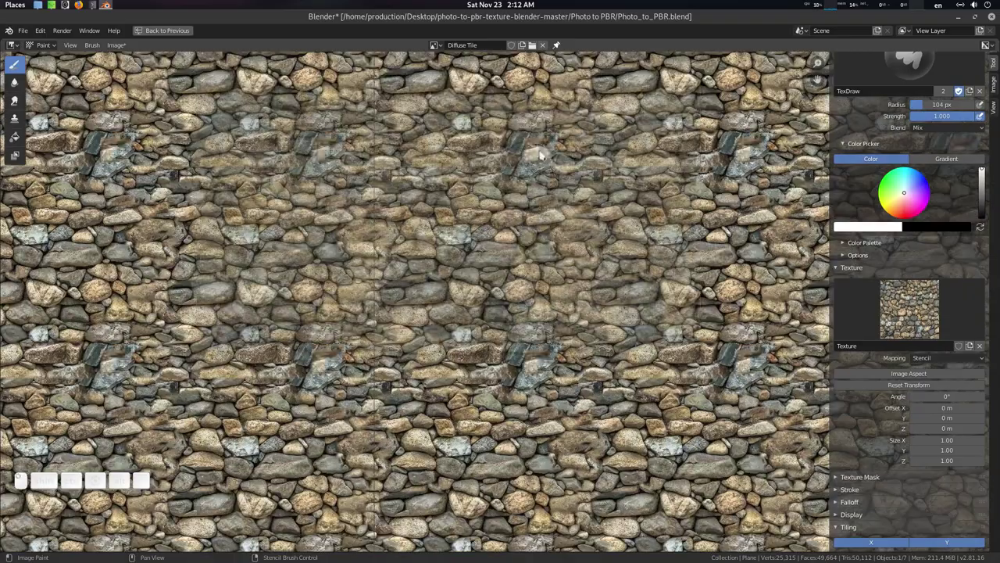
{"action": "left_click", "coordinate": [582, 194]}
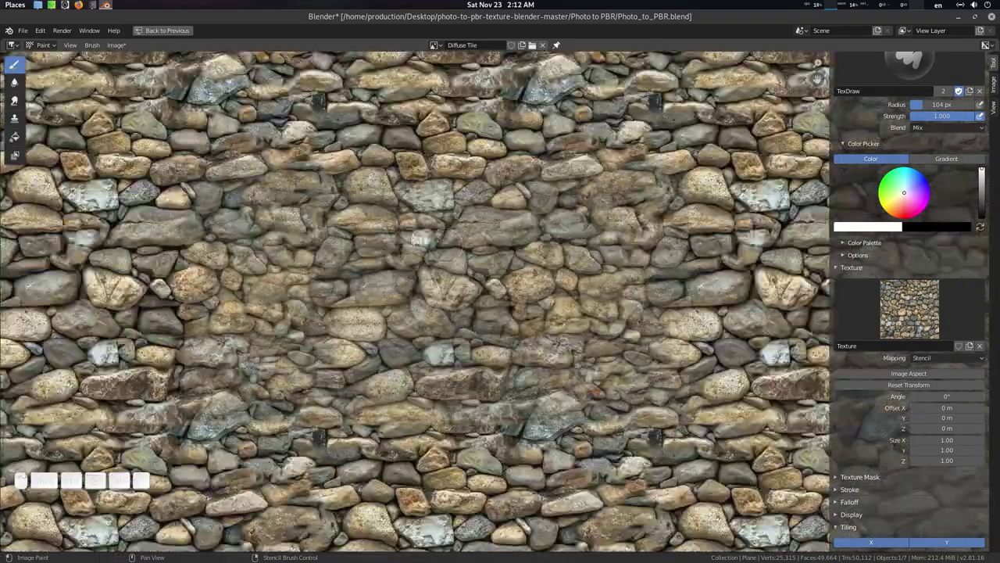
{"action": "left_click", "coordinate": [456, 235]}
{"action": "left_click", "coordinate": [559, 280]}
{"action": "left_click", "coordinate": [541, 262]}
{"action": "left_click", "coordinate": [521, 222]}
{"action": "right_click", "coordinate": [501, 407]}
{"action": "left_click", "coordinate": [503, 277]}
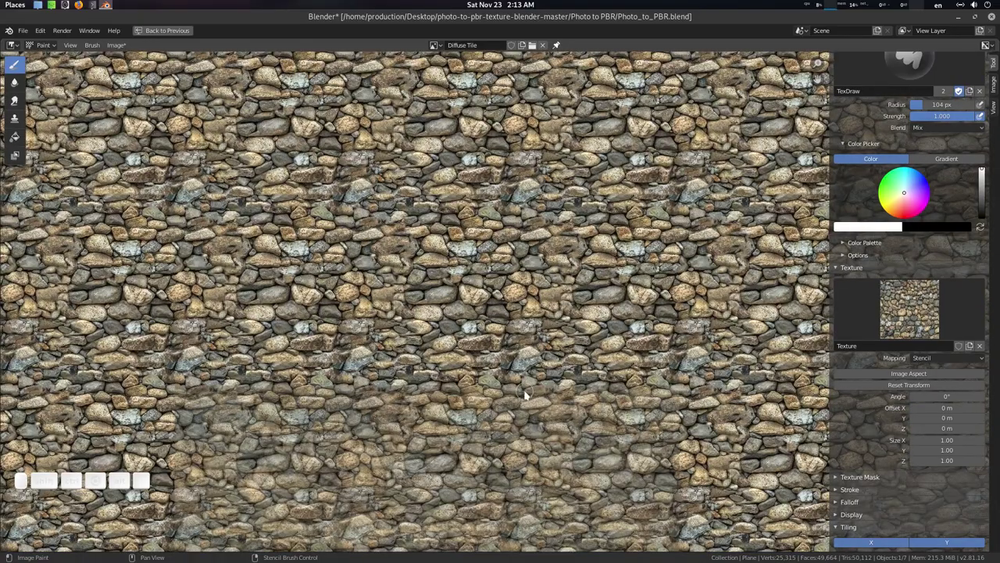
Step: Paint a few final strokes across the leftover horizontal seams to blend them in
{"action": "left_click_drag", "start_coordinate": [519, 429], "coordinate": [482, 191]}
{"action": "left_click_drag", "start_coordinate": [505, 176], "coordinate": [508, 140]}
{"action": "middle_click", "coordinate": [509, 139]}
{"action": "right_click", "coordinate": [519, 132]}
{"action": "left_click_drag", "start_coordinate": [514, 90], "coordinate": [609, 152]}
{"action": "right_click", "coordinate": [606, 172]}
{"action": "middle_click", "coordinate": [569, 212]}
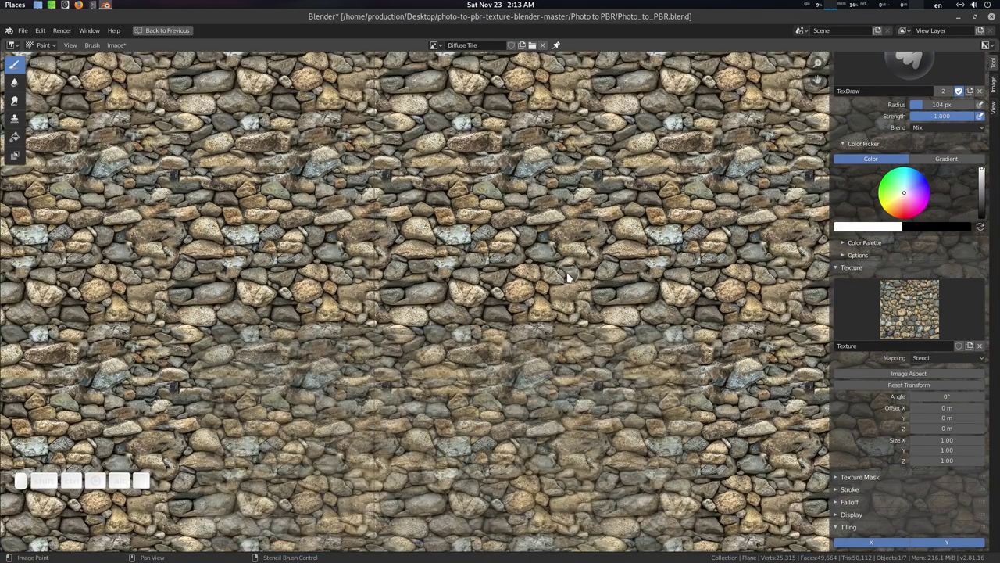
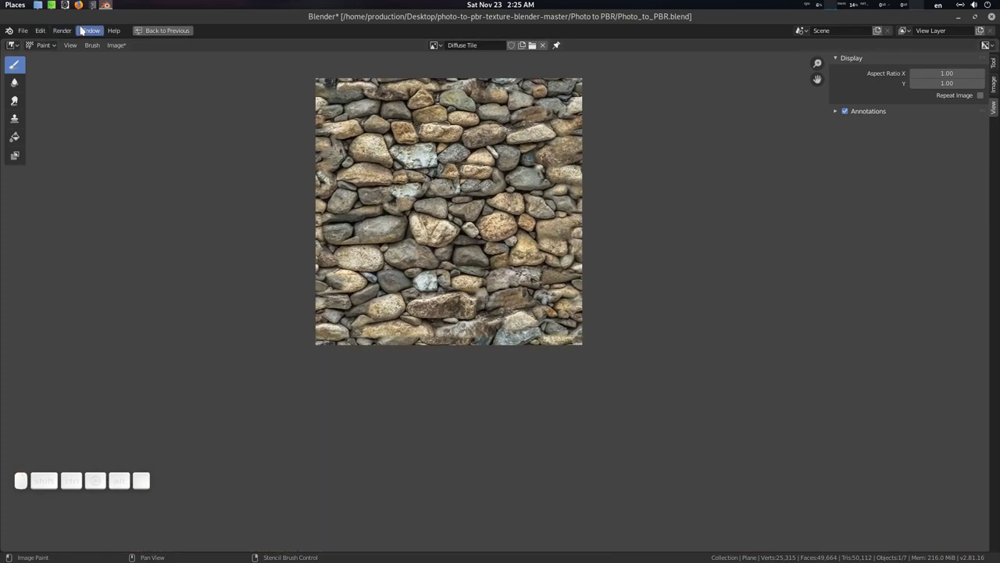
Step: Save Diffuse Tile.png as RGB into Desktop/photo-to-pbr/Photo to PBR/TEXTURE
{"action": "left_click", "coordinate": [124, 48]}
{"action": "left_click", "coordinate": [143, 139]}
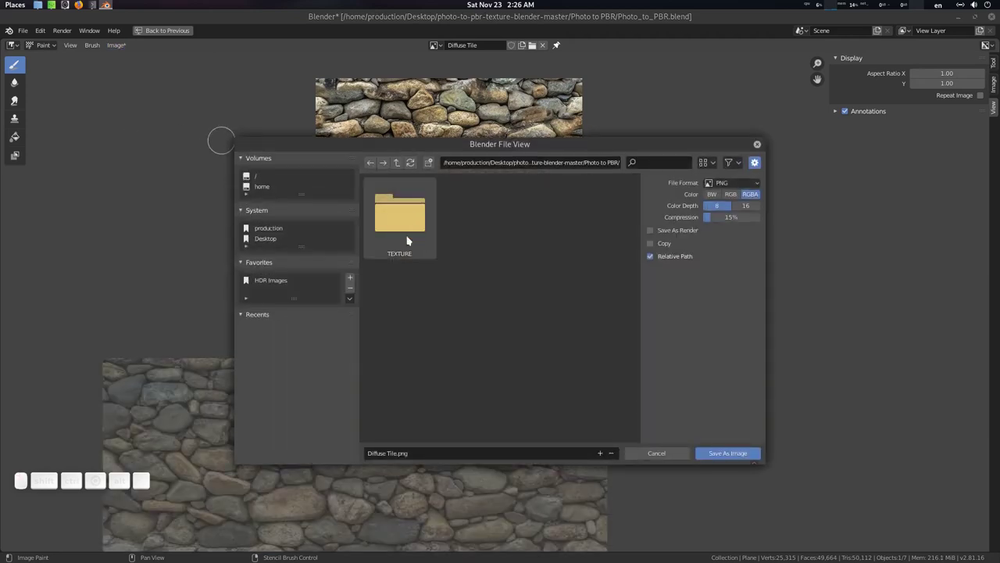
{"action": "left_click", "coordinate": [271, 238]}
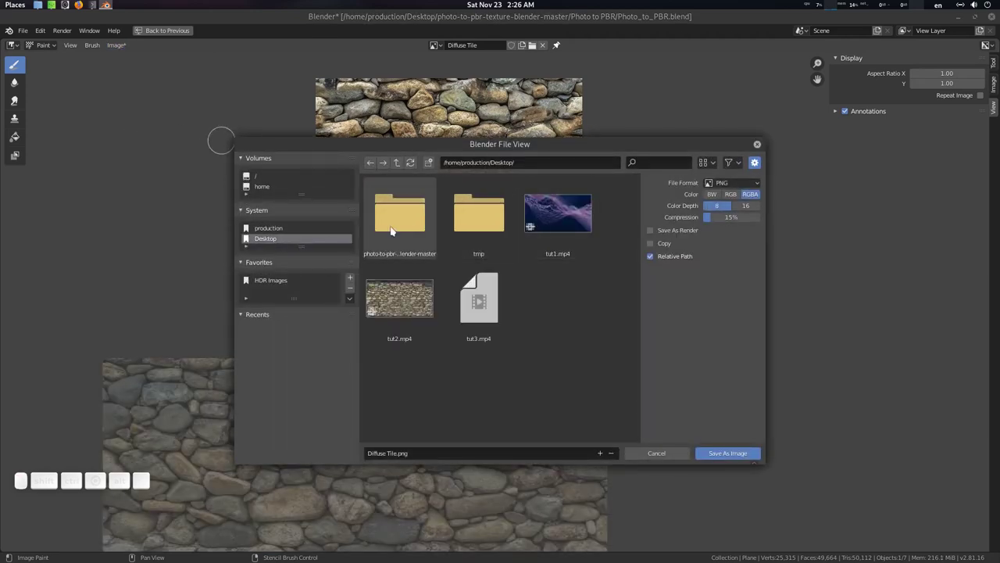
{"action": "left_click", "coordinate": [395, 228]}
{"action": "left_click", "coordinate": [395, 228]}
{"action": "left_click", "coordinate": [415, 230]}
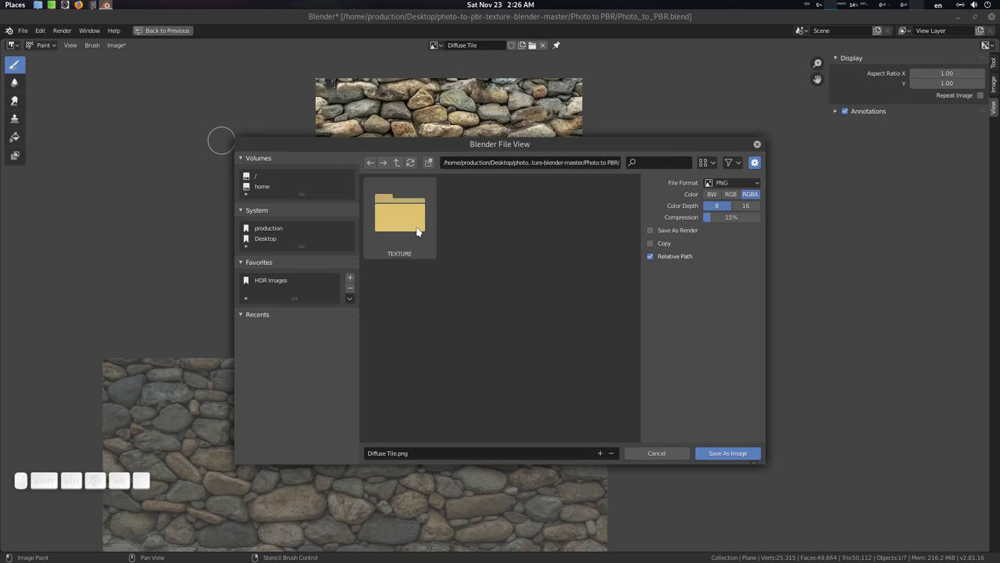
{"action": "left_click", "coordinate": [420, 229]}
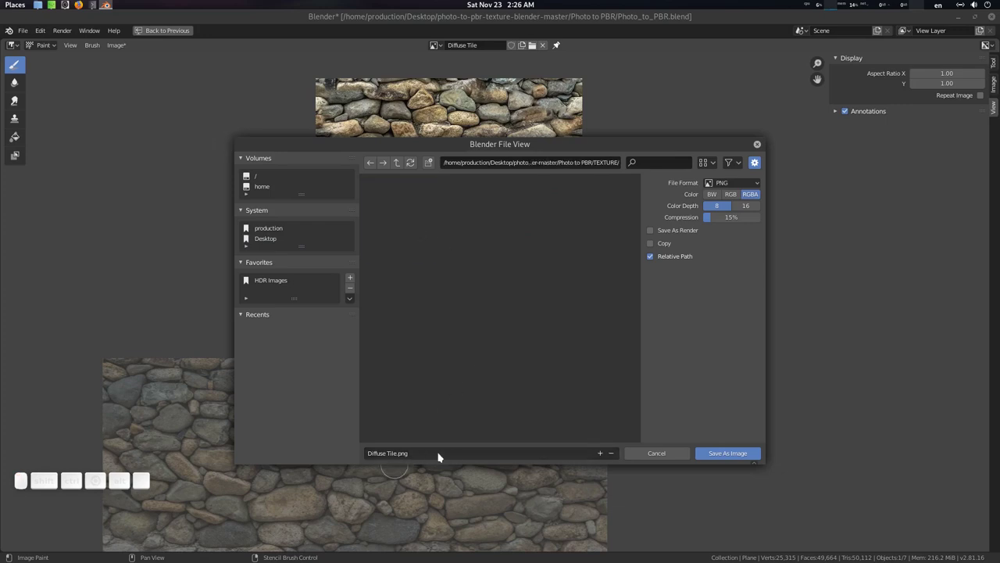
{"action": "left_click", "coordinate": [741, 198]}
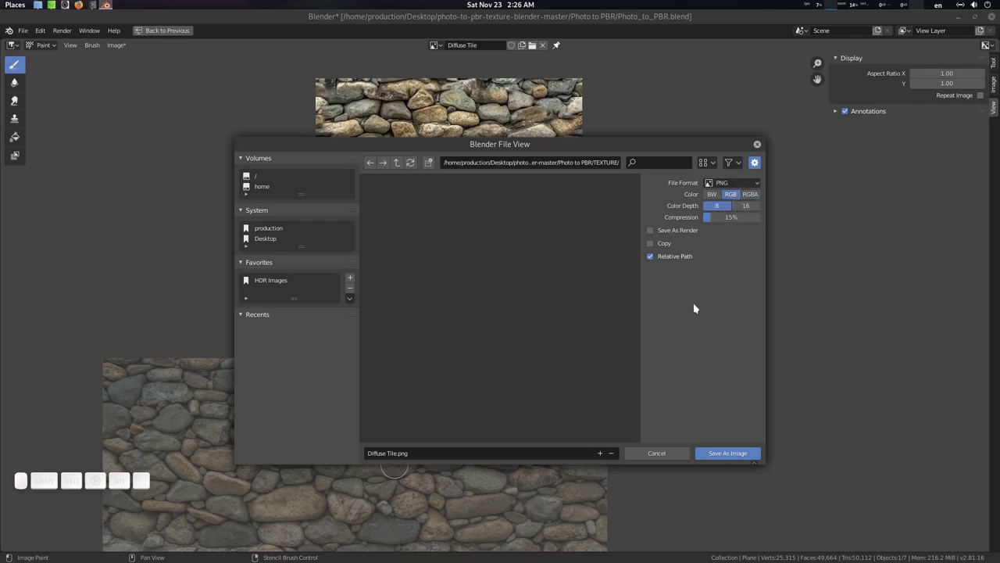
{"action": "left_click", "coordinate": [735, 454]}
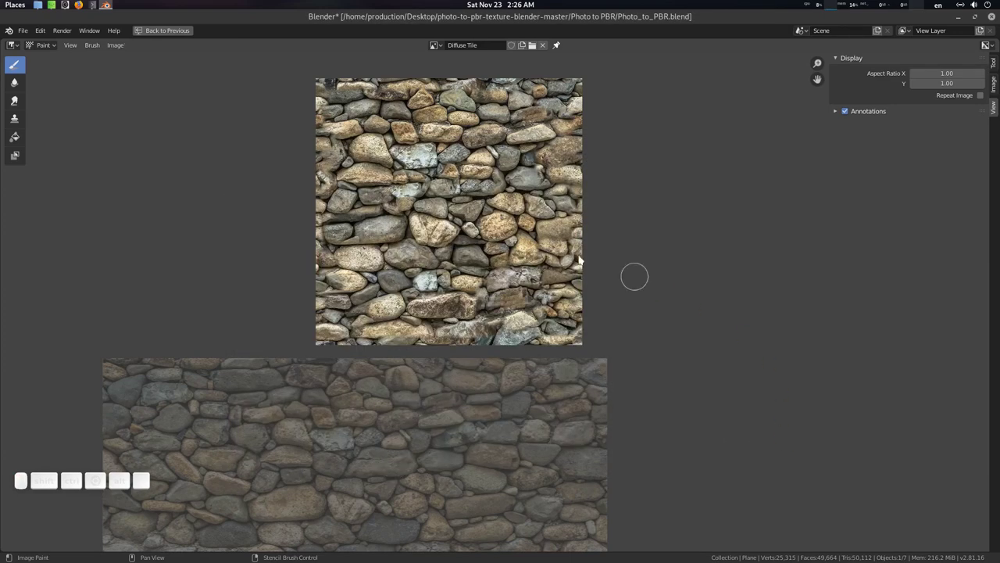
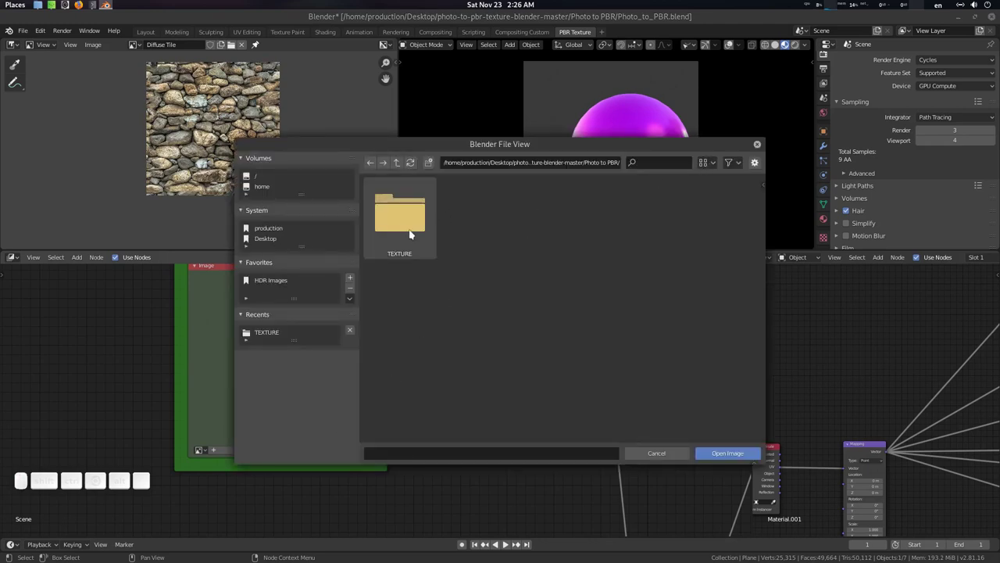
Step: Load TEXTURE/Diffuse Tile.png into the Diffuse group's Image node
{"action": "left_click", "coordinate": [413, 232]}
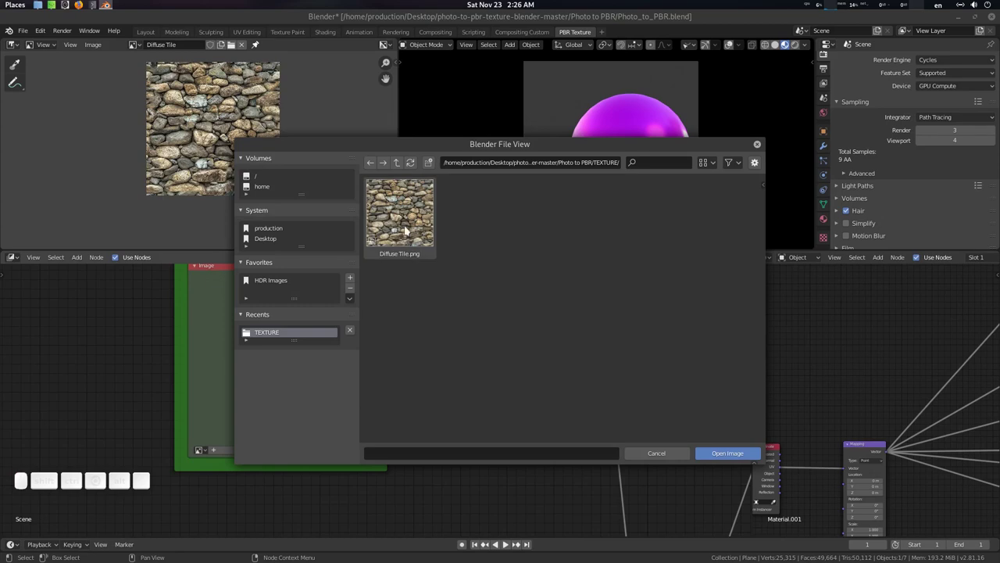
{"action": "left_click", "coordinate": [409, 227]}
{"action": "left_click", "coordinate": [764, 160]}
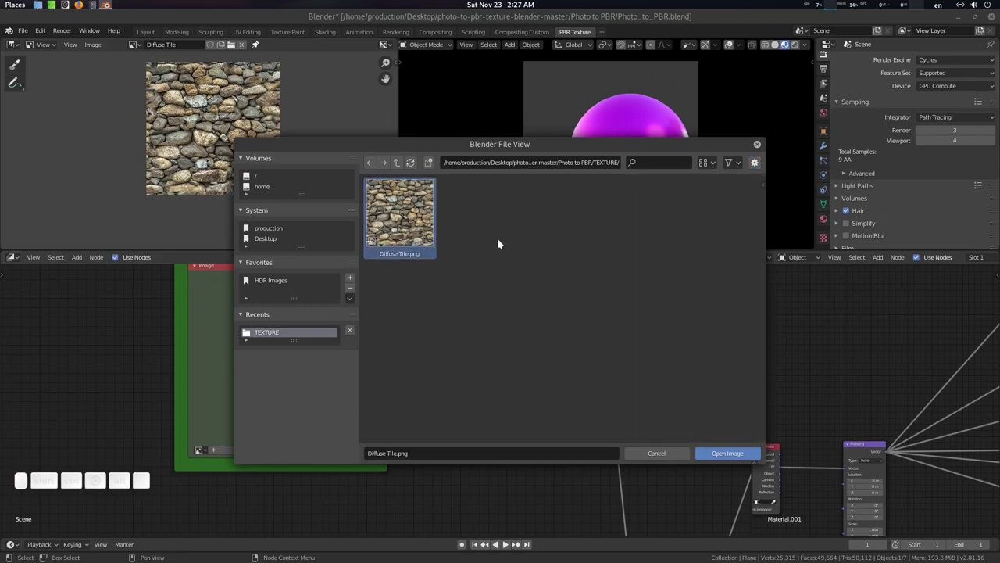
{"action": "left_click", "coordinate": [403, 227]}
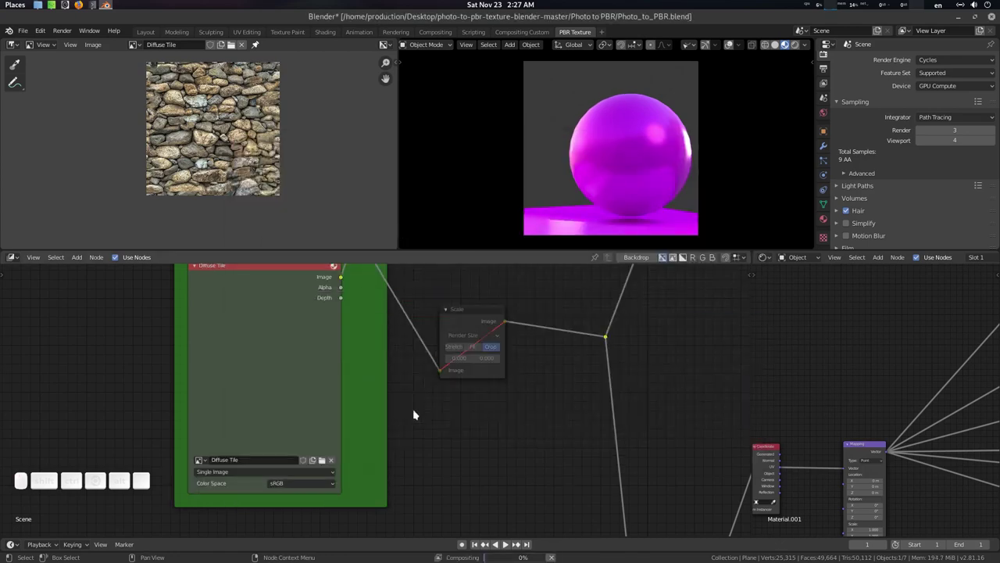
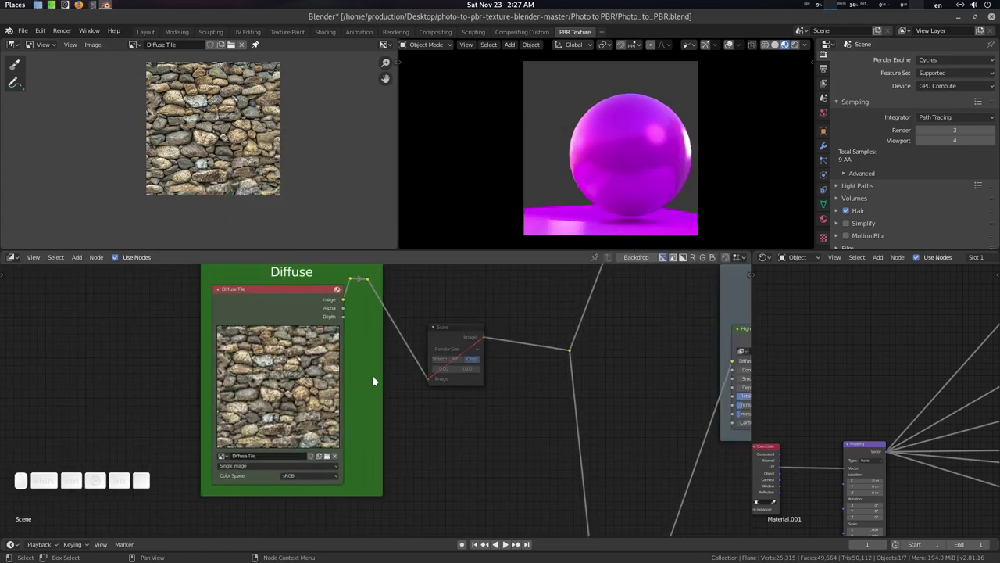
Step: Feed the Diffuse image output into the Hight Map node and display the Viewer Node image
{"action": "middle_click", "coordinate": [376, 377]}
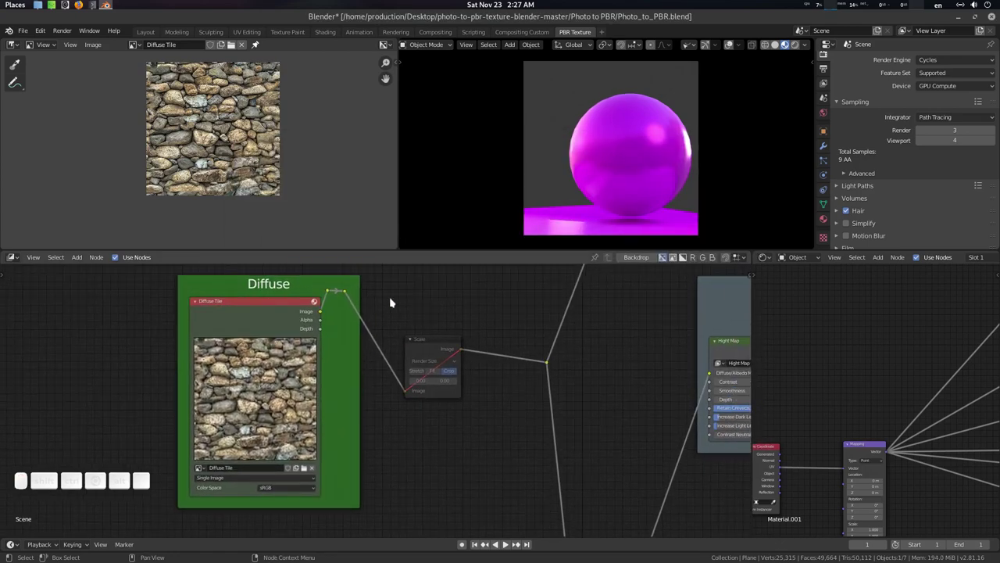
{"action": "left_click", "coordinate": [285, 306]}
{"action": "left_click", "coordinate": [138, 50]}
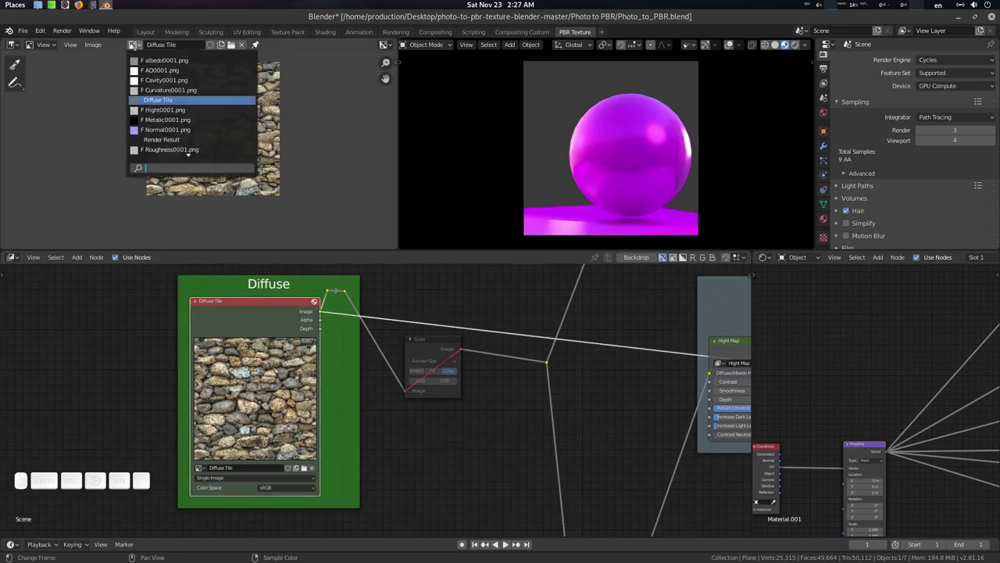
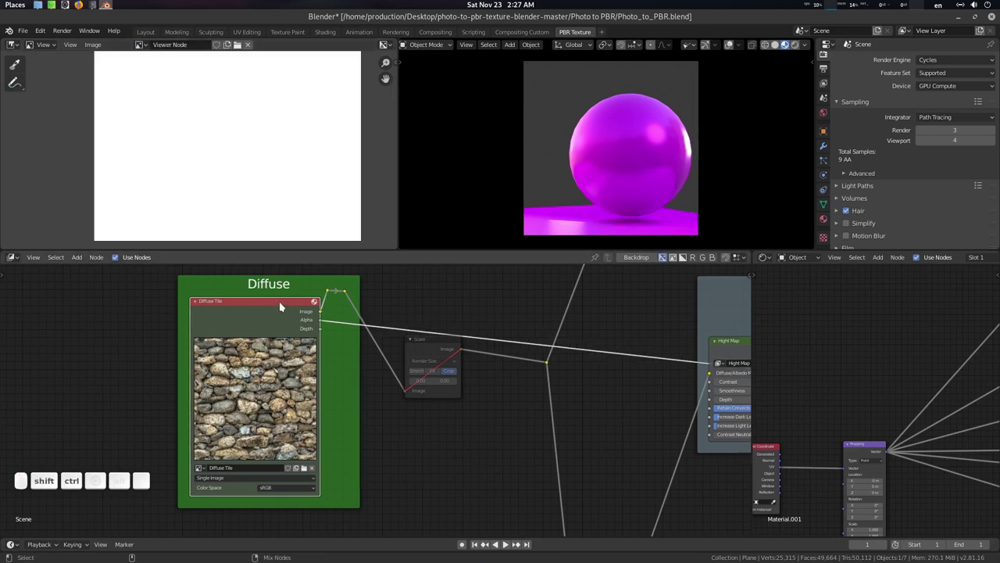
{"action": "left_click", "coordinate": [284, 304]}
Step: Reselect entries in the Image Editor browse list to refresh the viewer preview of the stone tile
{"action": "scroll", "scroll_direction": "down", "scroll_amount": 3}
{"action": "left_click", "coordinate": [284, 132]}
{"action": "scroll", "scroll_direction": "up", "scroll_amount": 3}
{"action": "scroll", "scroll_direction": "down", "scroll_amount": 3}
{"action": "left_click", "coordinate": [278, 158]}
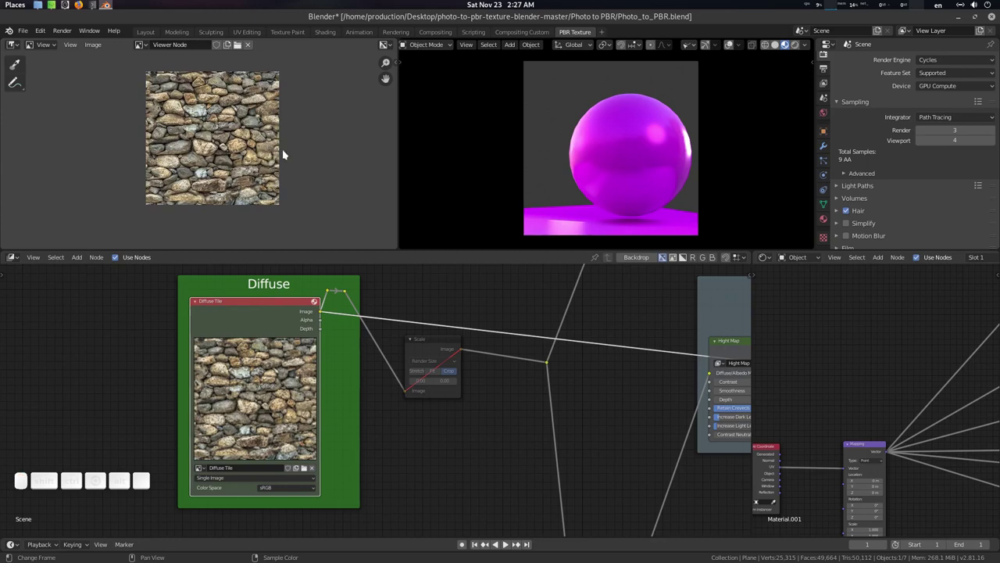
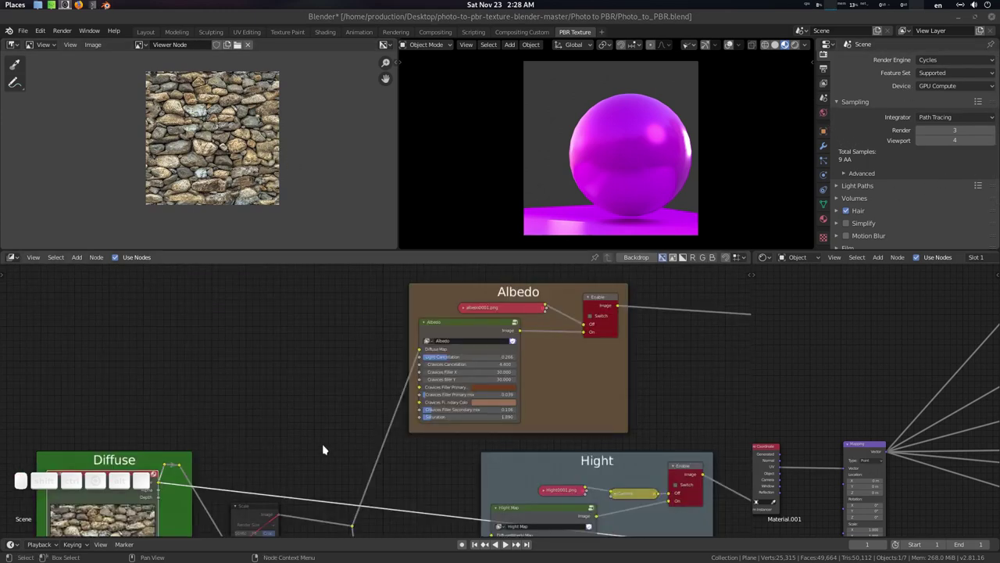
{"action": "left_click_drag", "start_coordinate": [850, 115], "coordinate": [83, 2]}
{"action": "left_click", "coordinate": [83, 3]}
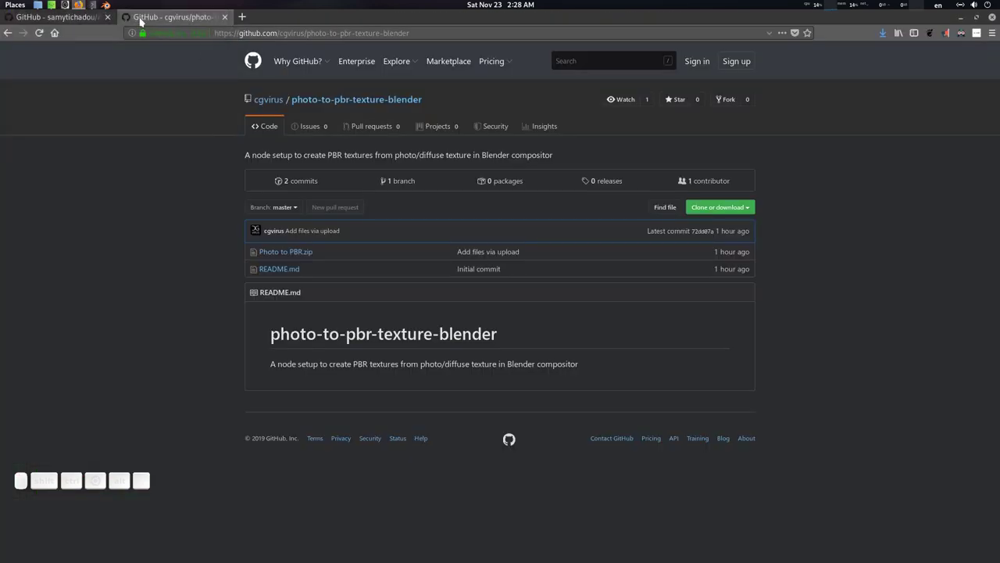
{"action": "left_click", "coordinate": [77, 19]}
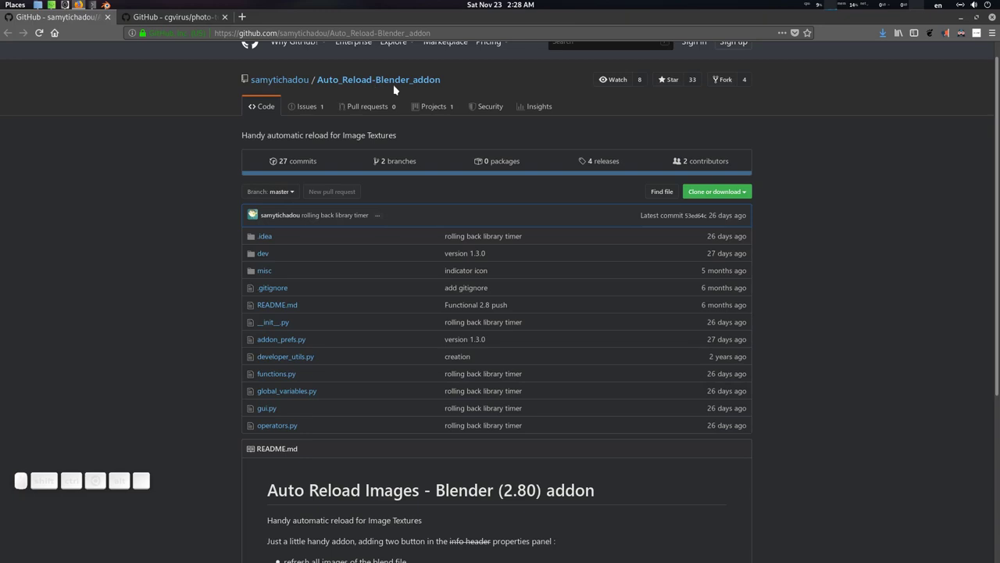
{"action": "left_click", "coordinate": [965, 18]}
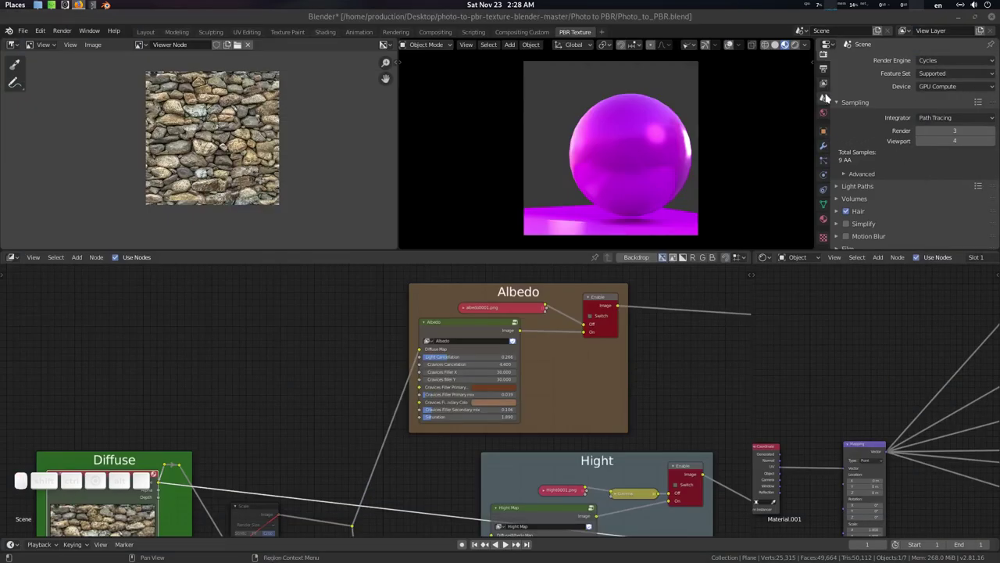
Step: Enable the Auto Reload Image Timer in Scene properties and save Photo_to_PBR.blend
{"action": "left_click", "coordinate": [830, 97]}
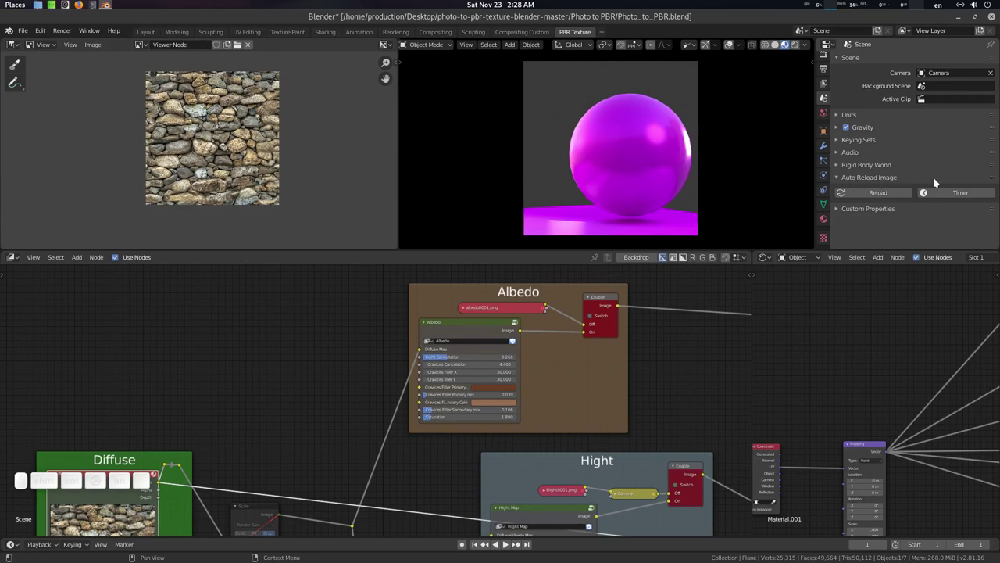
{"action": "left_click", "coordinate": [956, 193]}
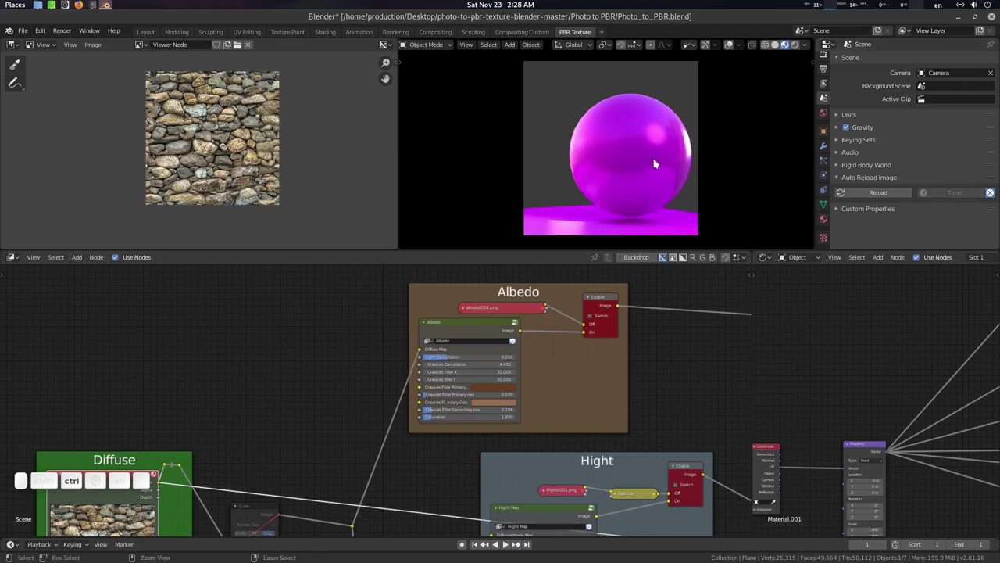
{"action": "key", "text": "ctrl+s"}
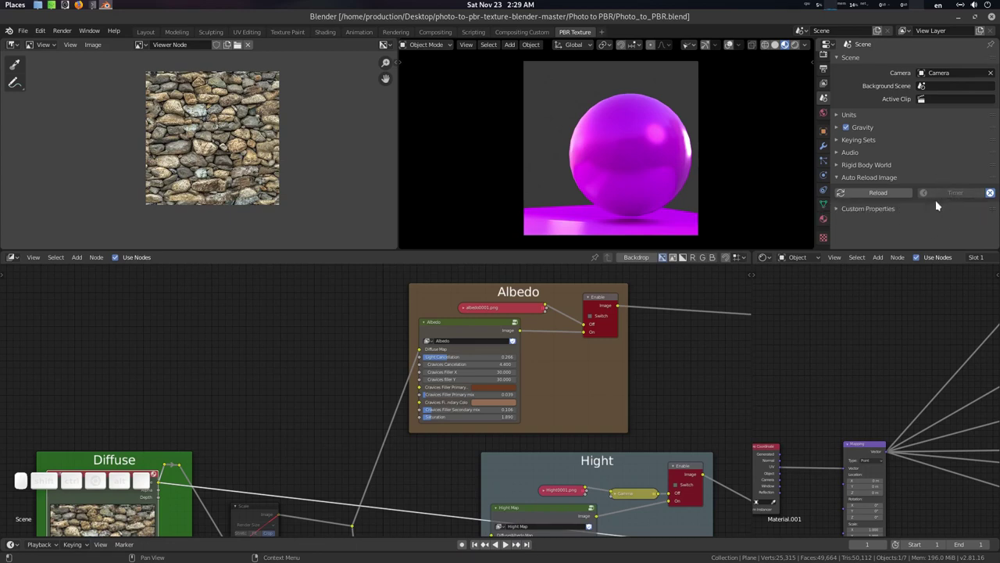
{"action": "middle_click", "coordinate": [557, 366]}
{"action": "scroll", "scroll_direction": "up", "scroll_amount": 3}
{"action": "middle_click", "coordinate": [318, 380]}
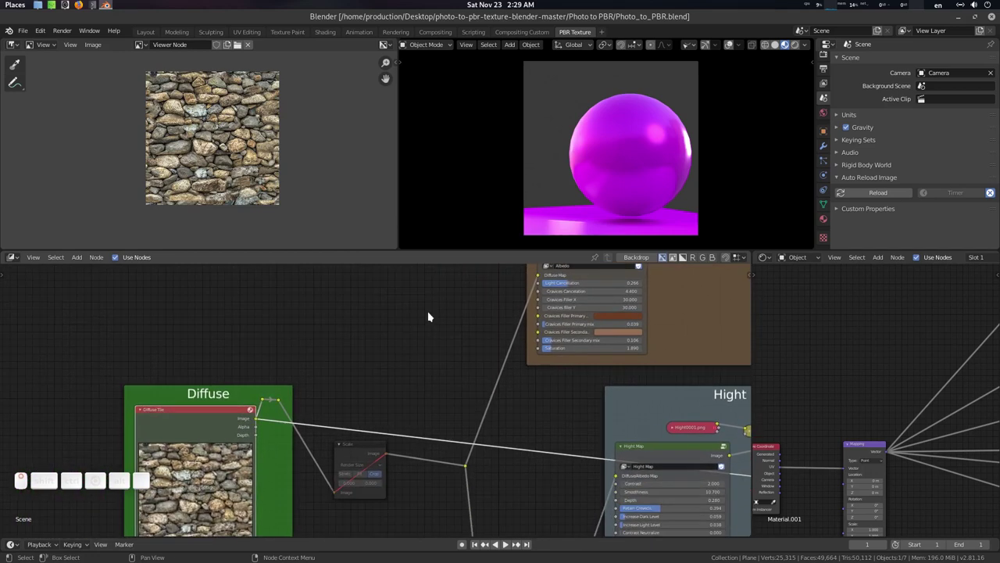
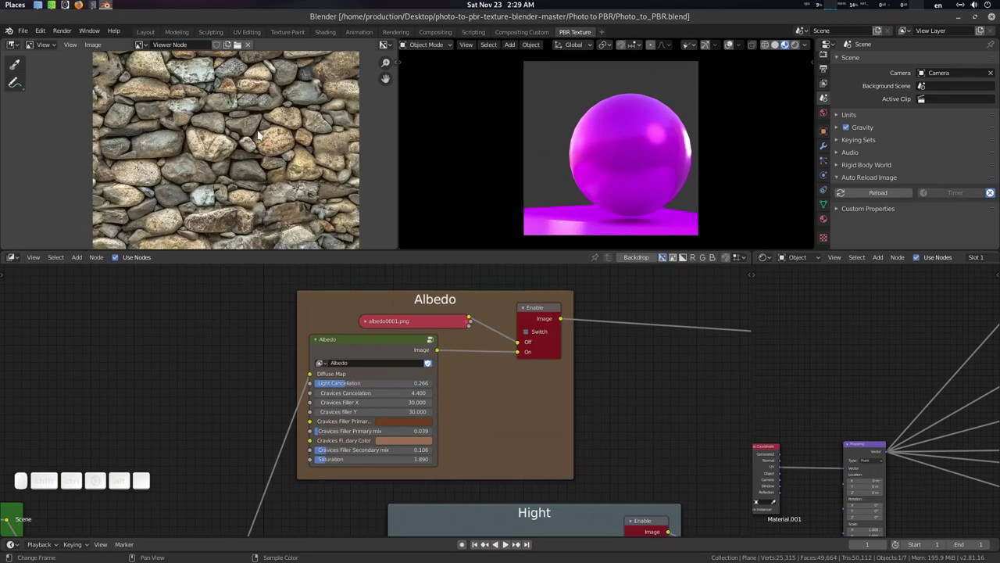
Step: Bring the Albedo group into view and enable its processed Albedo output
{"action": "middle_click", "coordinate": [264, 132]}
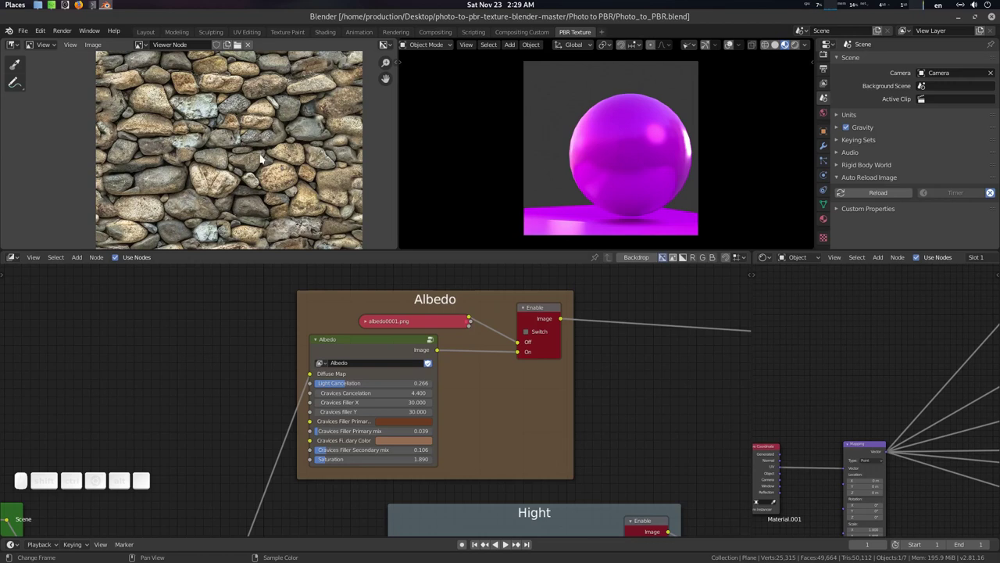
{"action": "middle_click", "coordinate": [244, 126]}
{"action": "left_click", "coordinate": [253, 142]}
{"action": "left_click", "coordinate": [540, 307]}
{"action": "left_click", "coordinate": [534, 333]}
{"action": "scroll", "scroll_direction": "up", "scroll_amount": 3}
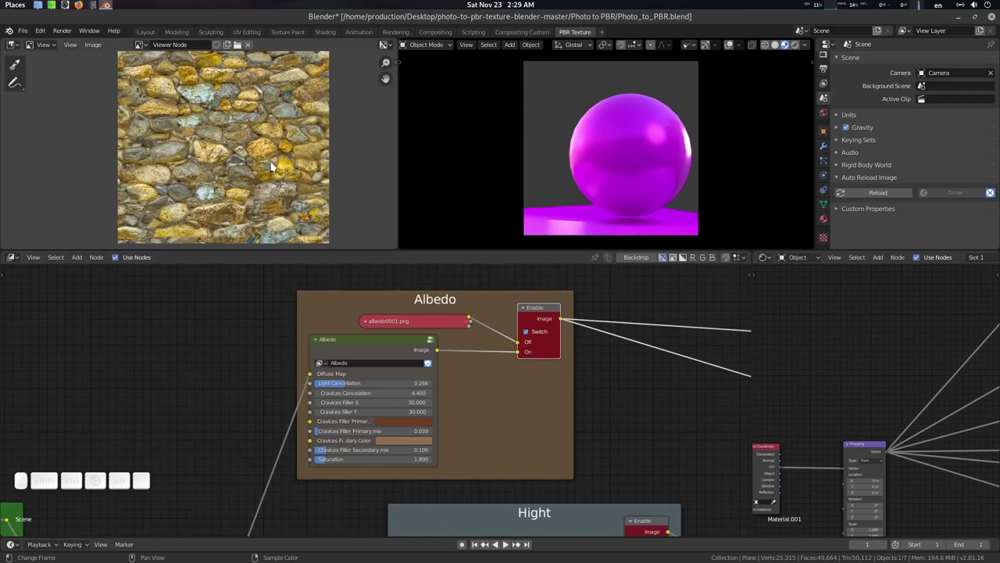
{"action": "left_click", "coordinate": [275, 161]}
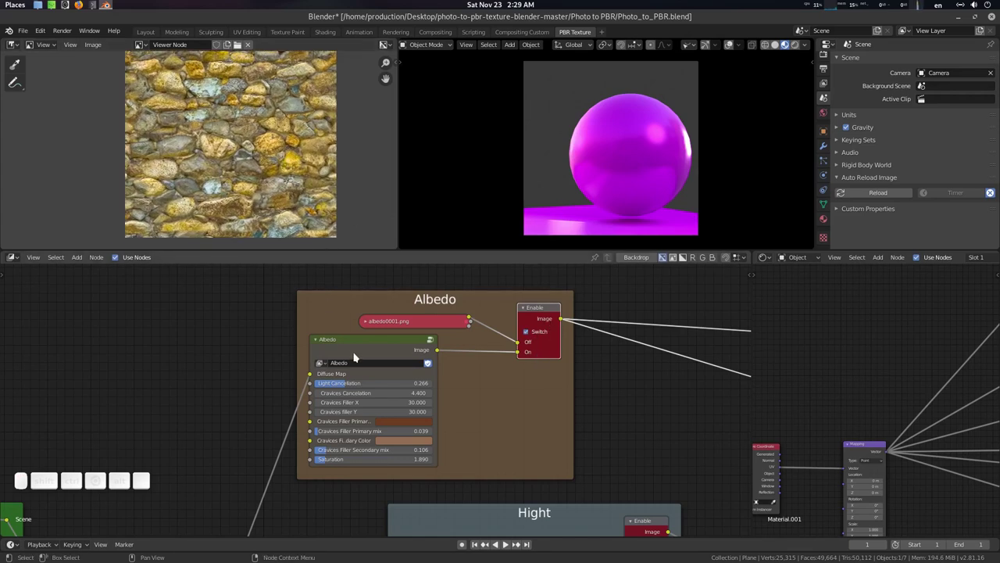
Step: Set the Albedo Saturation to 1 and Light Cancellation to 0
{"action": "left_click", "coordinate": [353, 462]}
{"action": "key", "text": "1"}
{"action": "scroll", "scroll_direction": "up", "scroll_amount": 3}
{"action": "middle_click", "coordinate": [269, 118]}
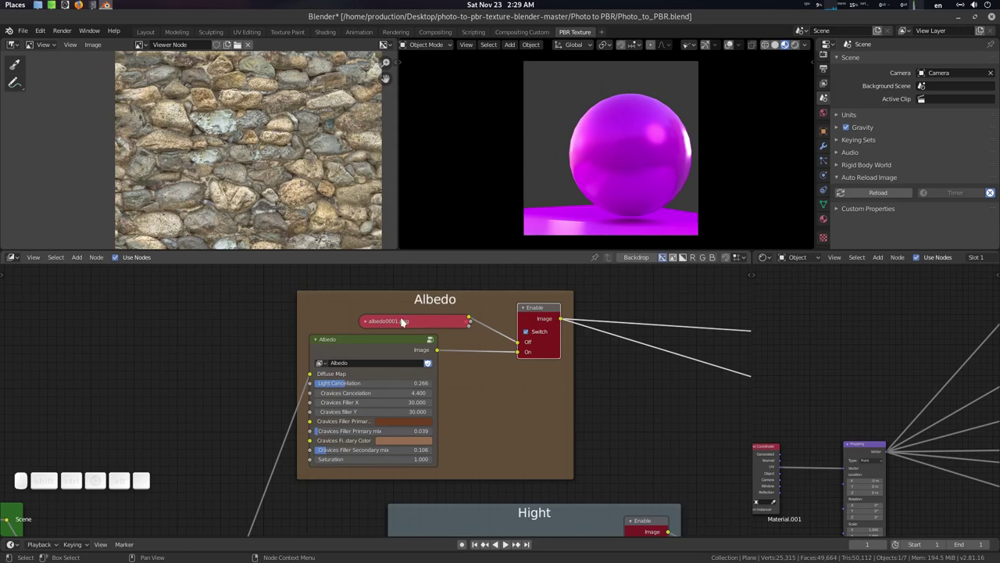
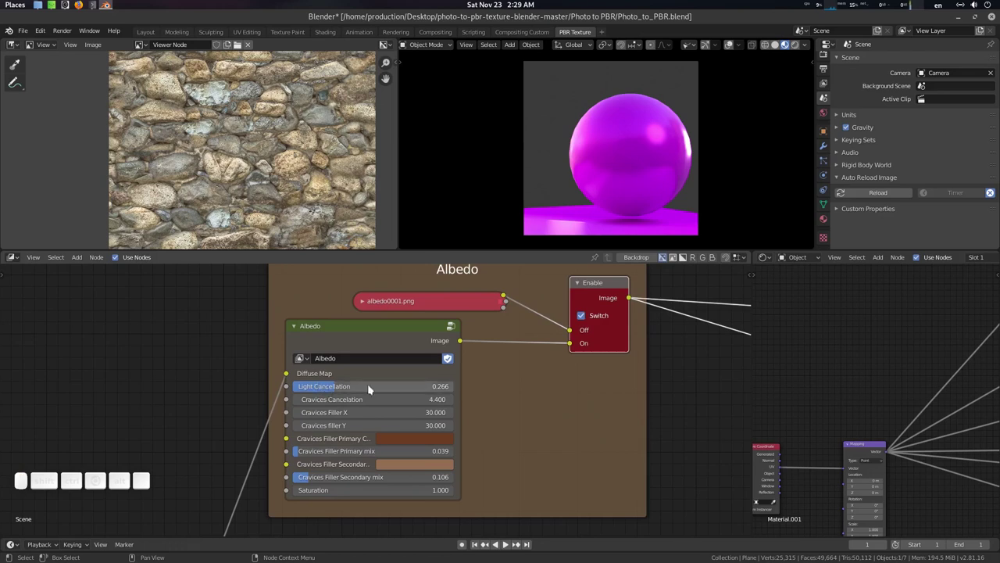
{"action": "left_click", "coordinate": [376, 387]}
{"action": "key", "text": "0"}
{"action": "key", "text": "Return"}
{"action": "key", "text": "."}
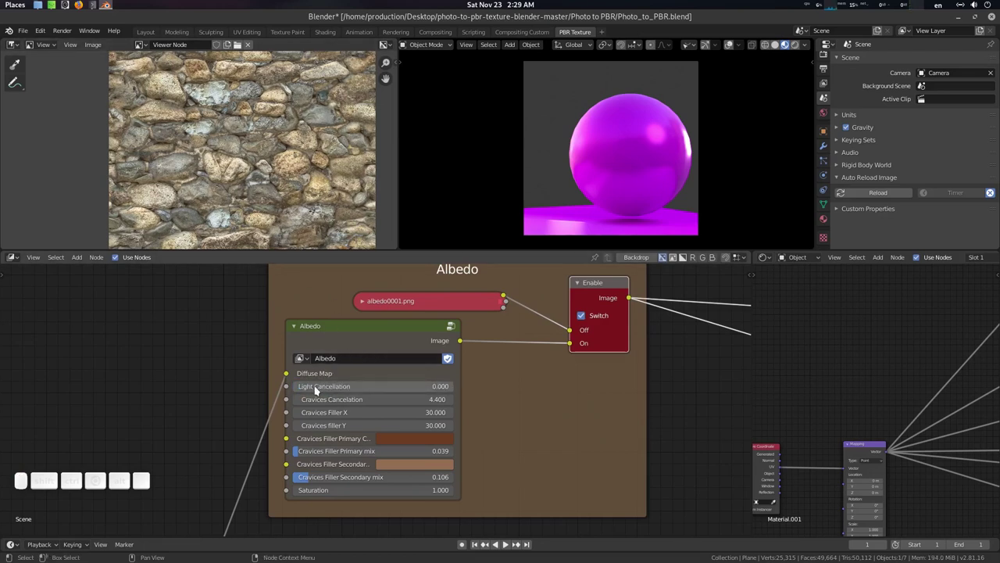
Step: Reset Cravices Filler Primary mix and Secondary mix to 0
{"action": "middle_click", "coordinate": [289, 130]}
{"action": "left_click", "coordinate": [288, 139]}
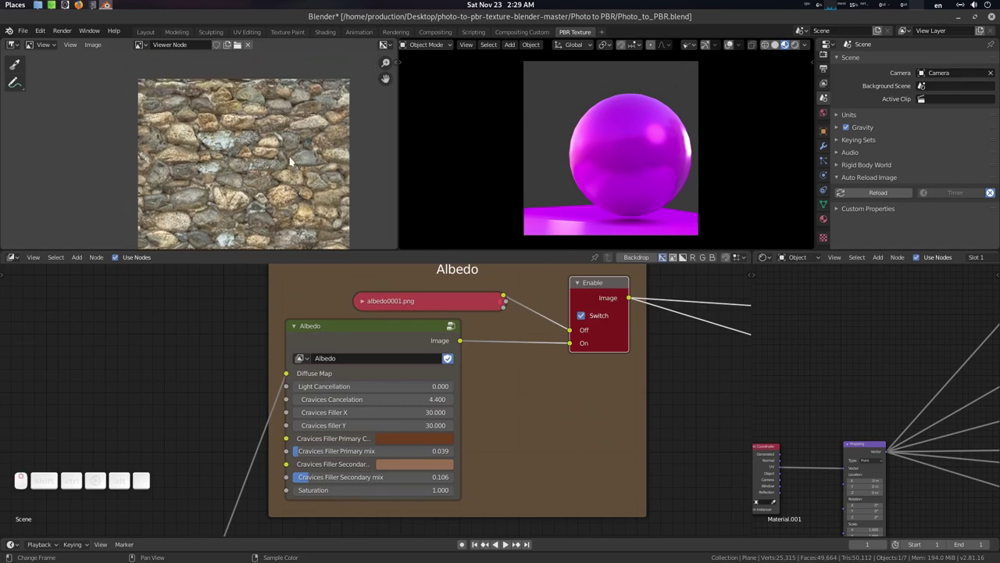
{"action": "middle_click", "coordinate": [293, 152]}
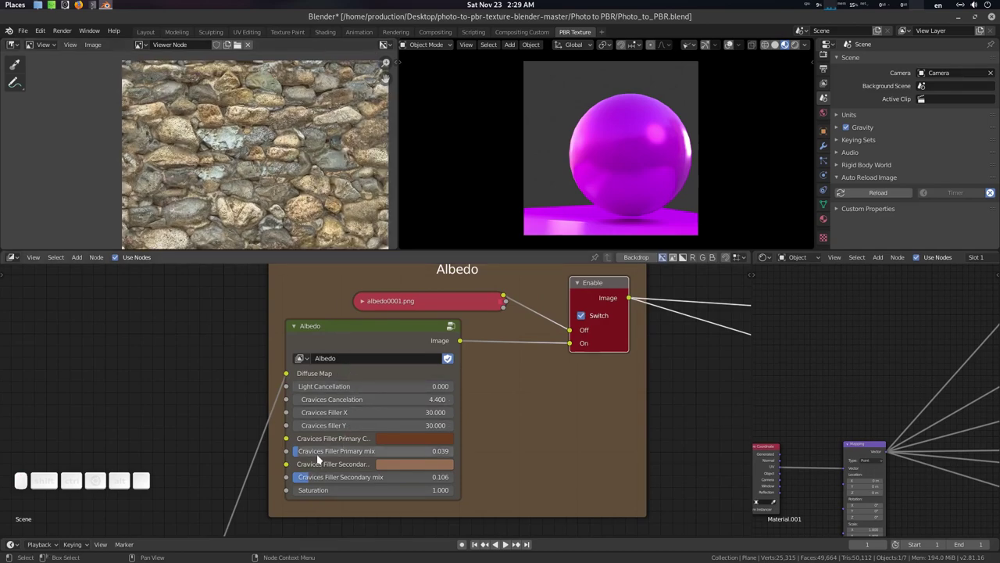
{"action": "left_click", "coordinate": [299, 453]}
{"action": "left_click", "coordinate": [308, 479]}
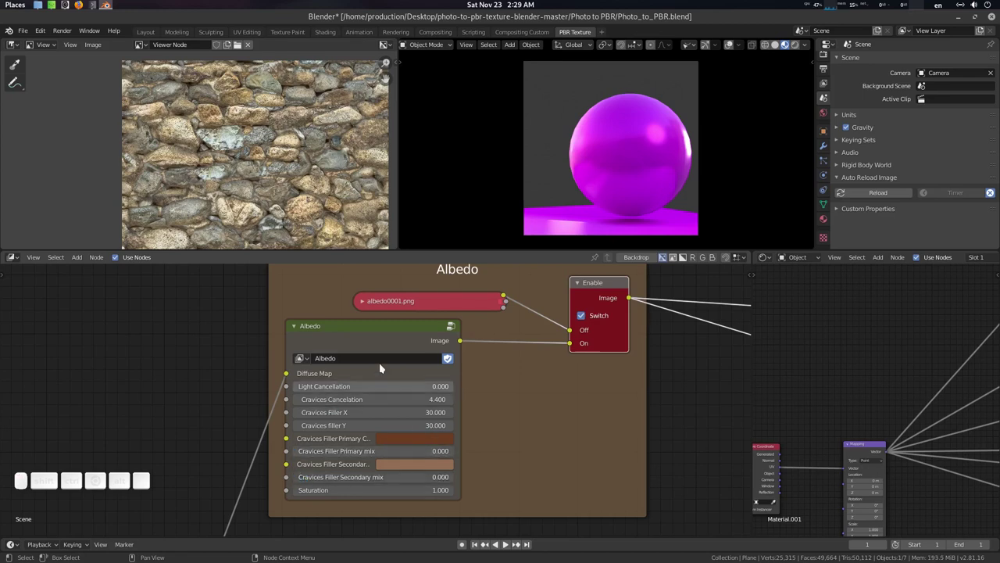
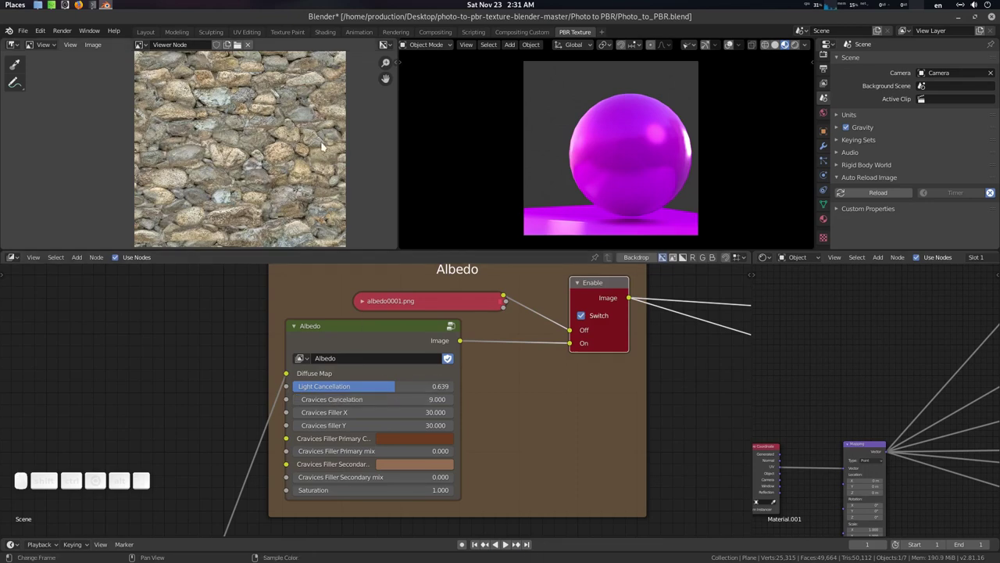
Step: Scroll the node view around the Albedo node while its cancellation values update
{"action": "scroll", "scroll_direction": "down", "scroll_amount": 3}
{"action": "scroll", "scroll_direction": "up", "scroll_amount": 3}
{"action": "scroll", "scroll_direction": "up", "scroll_amount": 3}
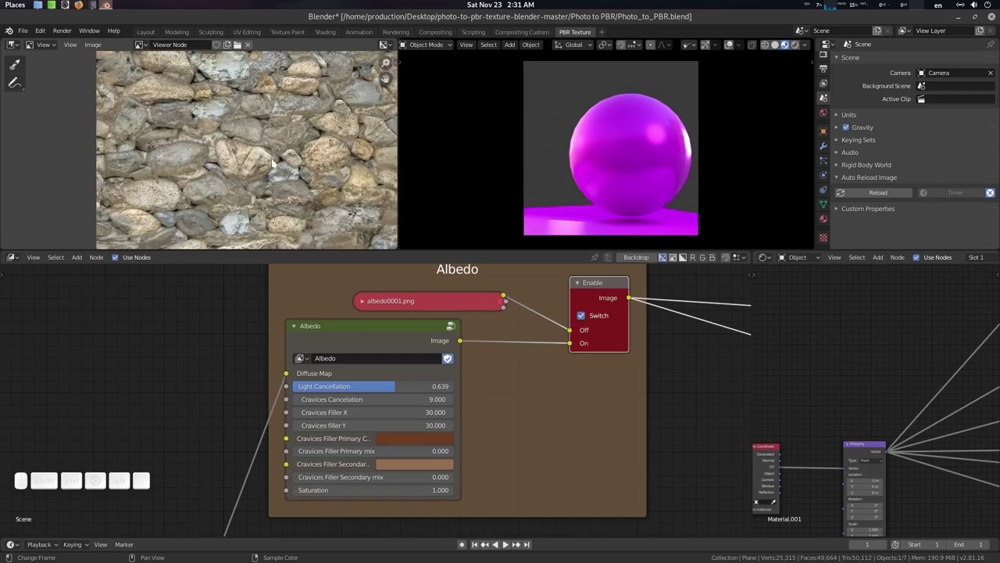
{"action": "scroll", "scroll_direction": "down", "scroll_amount": 3}
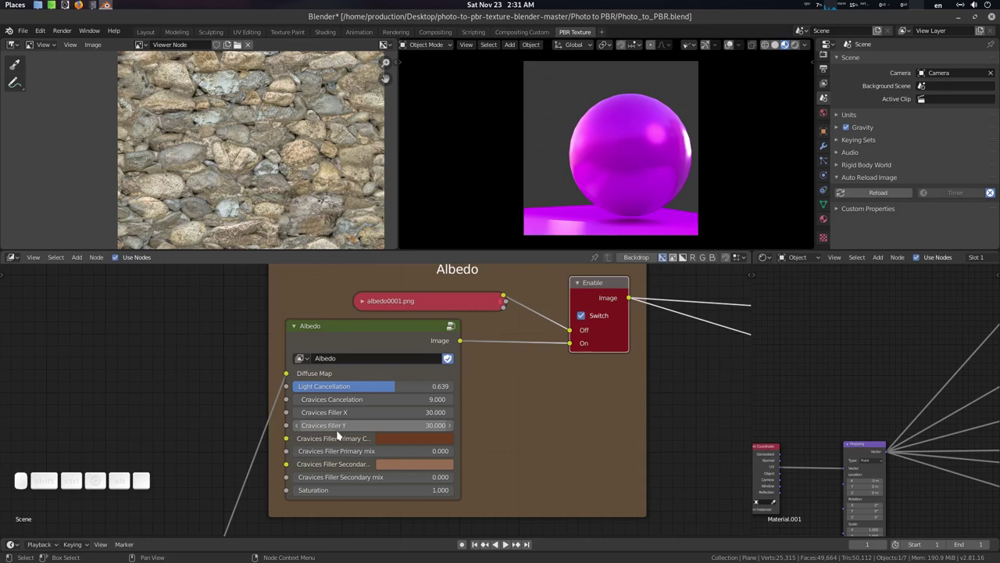
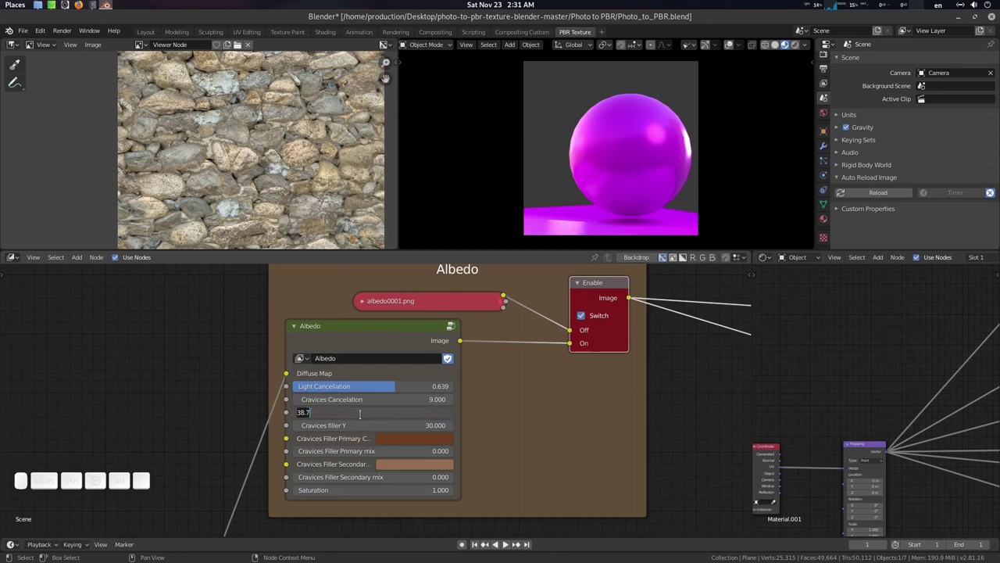
Step: Discard the half-typed crevice filler value without applying it
{"action": "key", "text": "3"}
{"action": "key", "text": "0"}
{"action": "key", "text": "Return"}
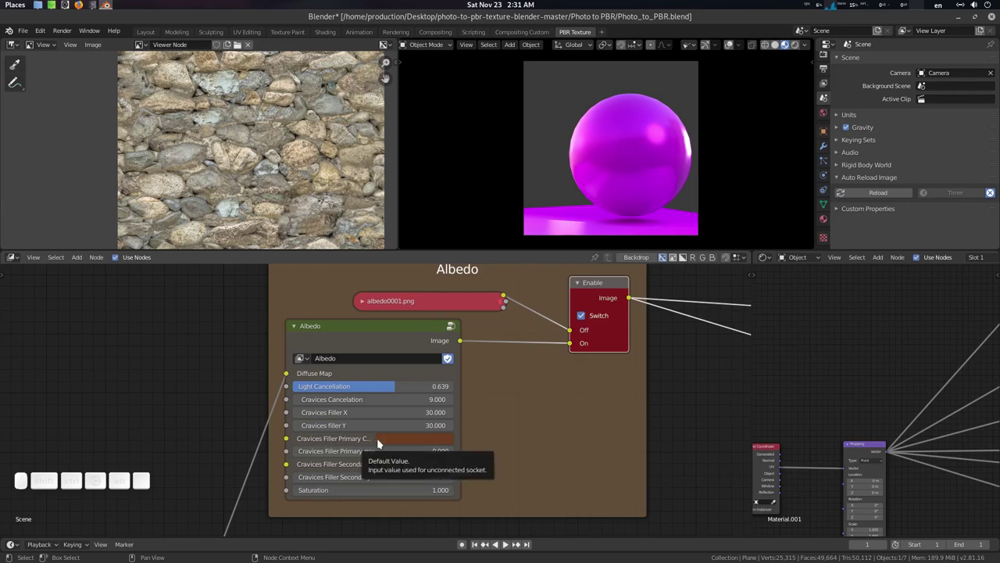
Step: Eyedropper a grey stone tone for Cravices Filler Primary Color and set Primary mix to 0.485
{"action": "scroll", "scroll_direction": "up", "scroll_amount": 3}
{"action": "middle_click", "coordinate": [268, 114]}
{"action": "scroll", "scroll_direction": "up", "scroll_amount": 3}
{"action": "middle_click", "coordinate": [276, 157]}
{"action": "scroll", "scroll_direction": "down", "scroll_amount": 3}
{"action": "left_click", "coordinate": [243, 127]}
{"action": "middle_click", "coordinate": [243, 128]}
{"action": "left_click", "coordinate": [214, 168]}
{"action": "scroll", "scroll_direction": "up", "scroll_amount": 3}
{"action": "middle_click", "coordinate": [224, 150]}
{"action": "left_click_drag", "start_coordinate": [232, 154], "coordinate": [250, 163]}
{"action": "scroll", "scroll_direction": "down", "scroll_amount": 3}
{"action": "left_click", "coordinate": [257, 174]}
{"action": "left_click_drag", "start_coordinate": [258, 175], "coordinate": [229, 130]}
{"action": "left_click", "coordinate": [239, 137]}
{"action": "scroll", "scroll_direction": "up", "scroll_amount": 3}
{"action": "left_click", "coordinate": [192, 96]}
{"action": "left_click", "coordinate": [240, 152]}
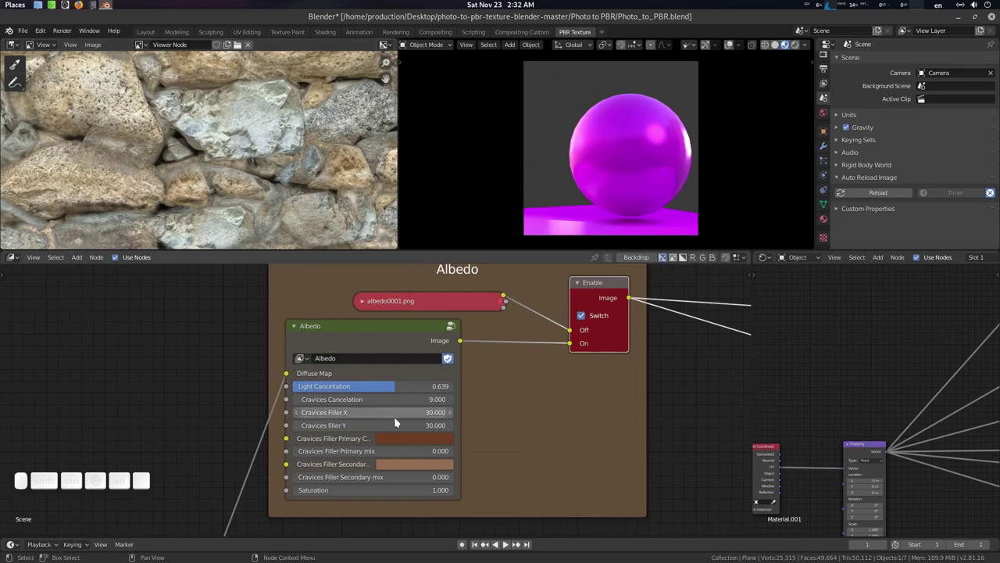
{"action": "left_click", "coordinate": [484, 389]}
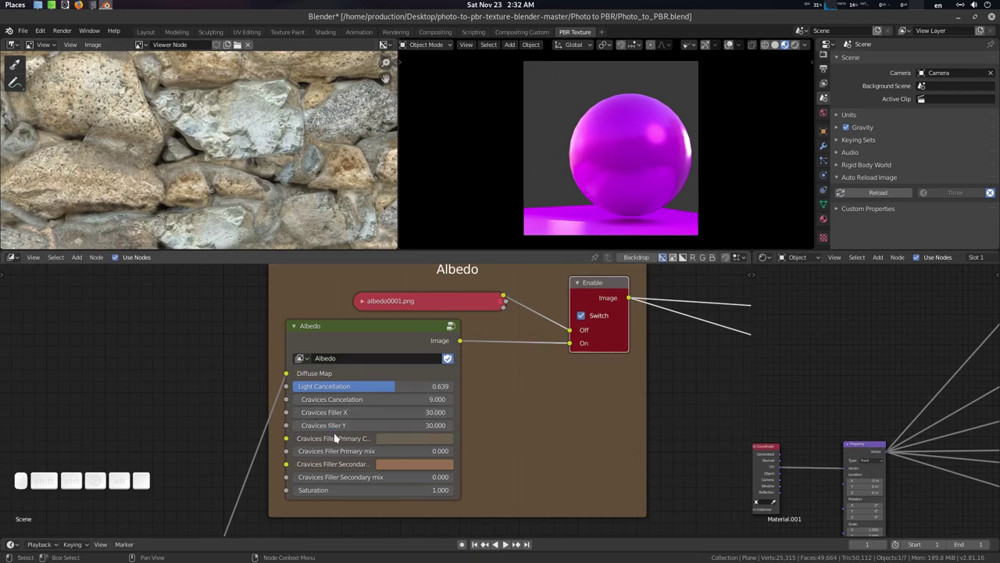
{"action": "left_click_drag", "start_coordinate": [228, 135], "coordinate": [228, 135]}
Step: Sample a grey stone colour for Cravices Filler Secondary Color and set Secondary mix to 0.296
{"action": "scroll", "scroll_direction": "up", "scroll_amount": 3}
{"action": "scroll", "scroll_direction": "up", "scroll_amount": 3}
{"action": "scroll", "scroll_direction": "up", "scroll_amount": 3}
{"action": "left_click", "coordinate": [249, 170]}
{"action": "scroll", "scroll_direction": "up", "scroll_amount": 3}
{"action": "left_click", "coordinate": [214, 150]}
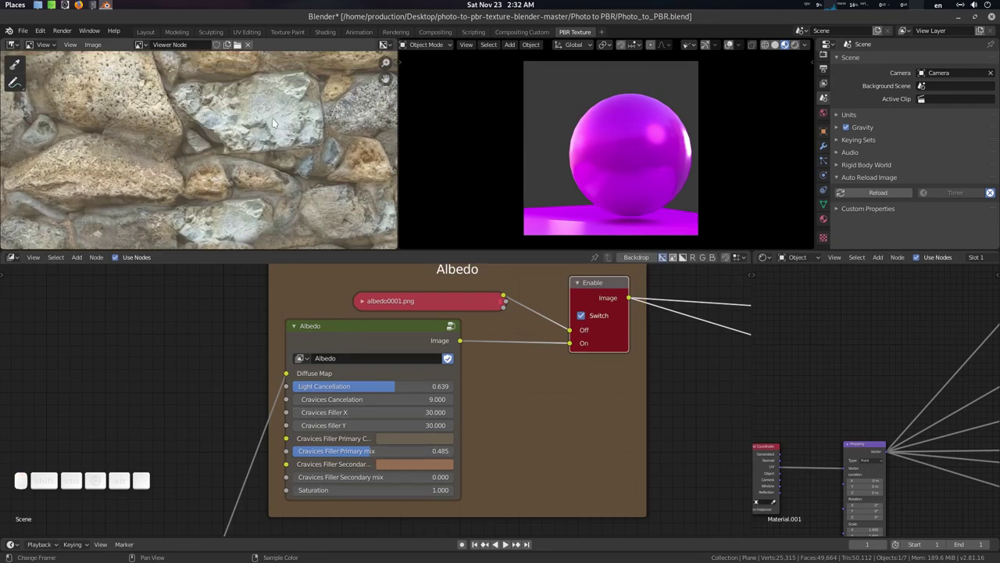
{"action": "scroll", "scroll_direction": "up", "scroll_amount": 3}
{"action": "left_click", "coordinate": [277, 117]}
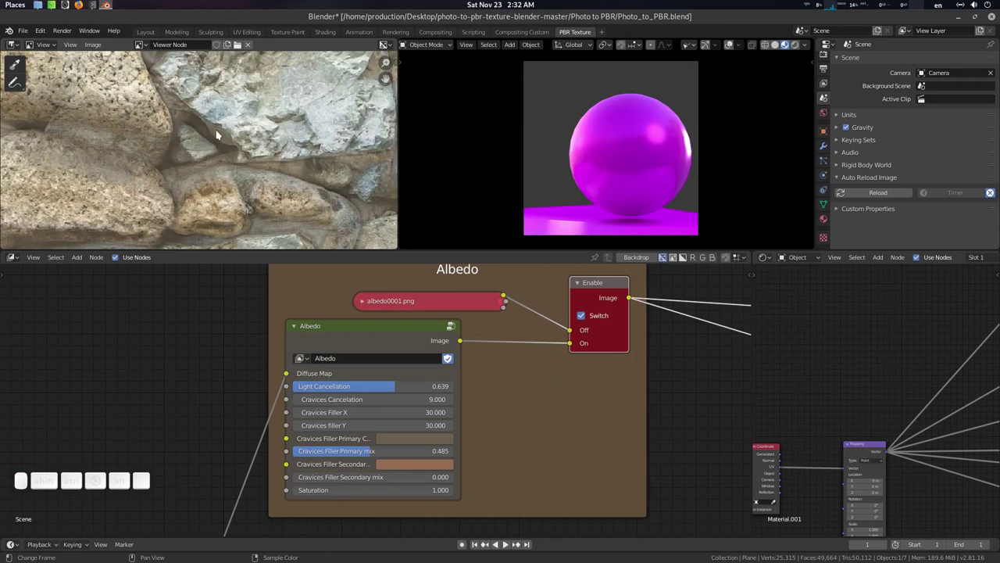
{"action": "left_click", "coordinate": [368, 54]}
{"action": "left_click", "coordinate": [368, 54]}
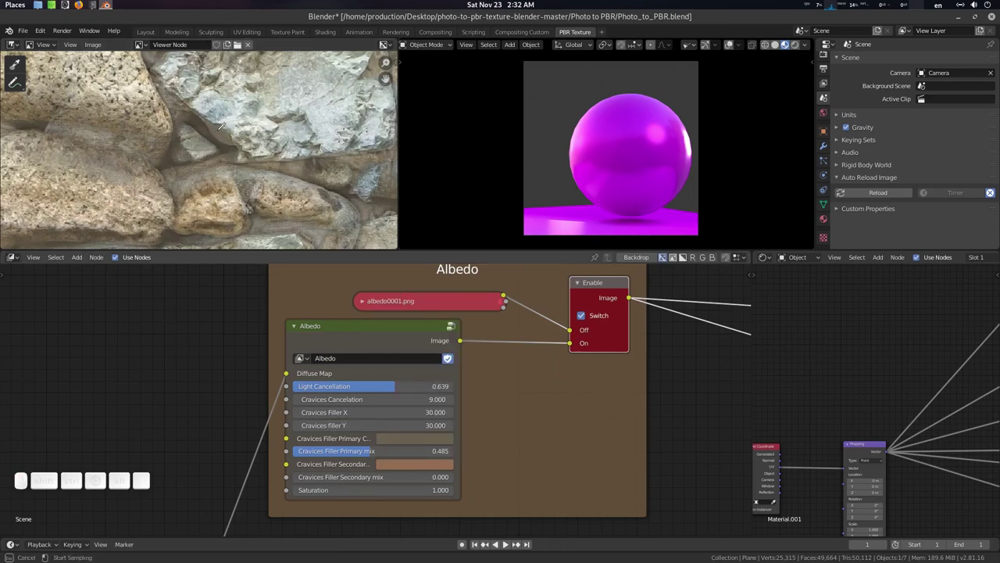
{"action": "left_click", "coordinate": [368, 54]}
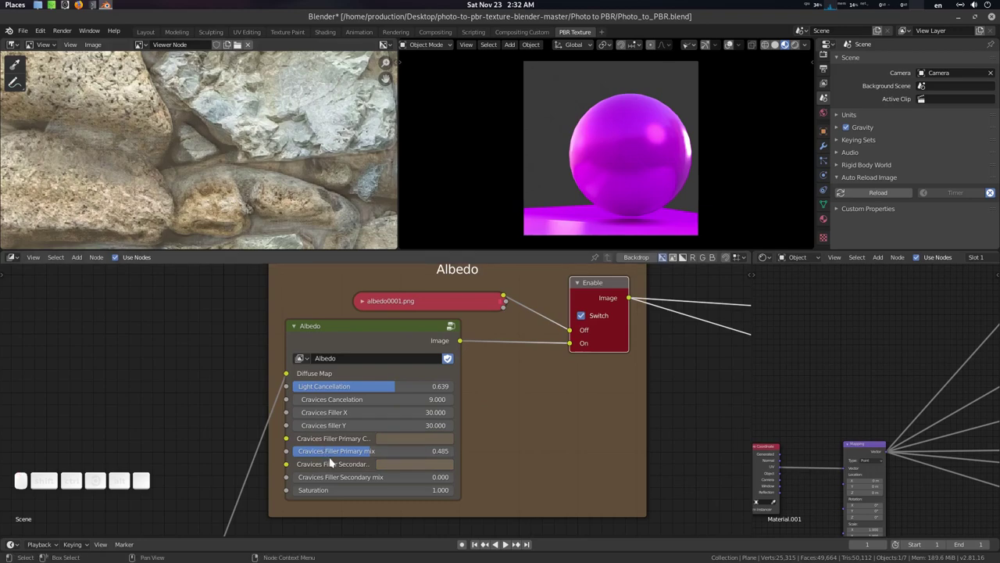
{"action": "left_click_drag", "start_coordinate": [368, 54], "coordinate": [368, 54]}
{"action": "scroll", "scroll_direction": "up", "scroll_amount": 3}
{"action": "left_click", "coordinate": [273, 149]}
{"action": "scroll", "scroll_direction": "up", "scroll_amount": 3}
{"action": "left_click", "coordinate": [254, 135]}
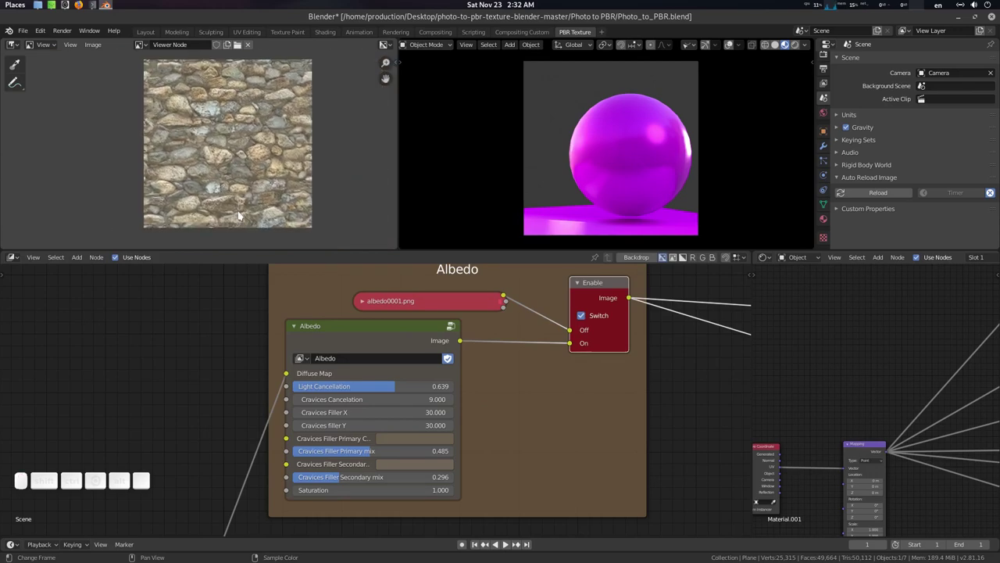
Step: Raise the Albedo node's Saturation (typed 1.5, settling at 1.200) for a richer stone colour
{"action": "left_click", "coordinate": [533, 409]}
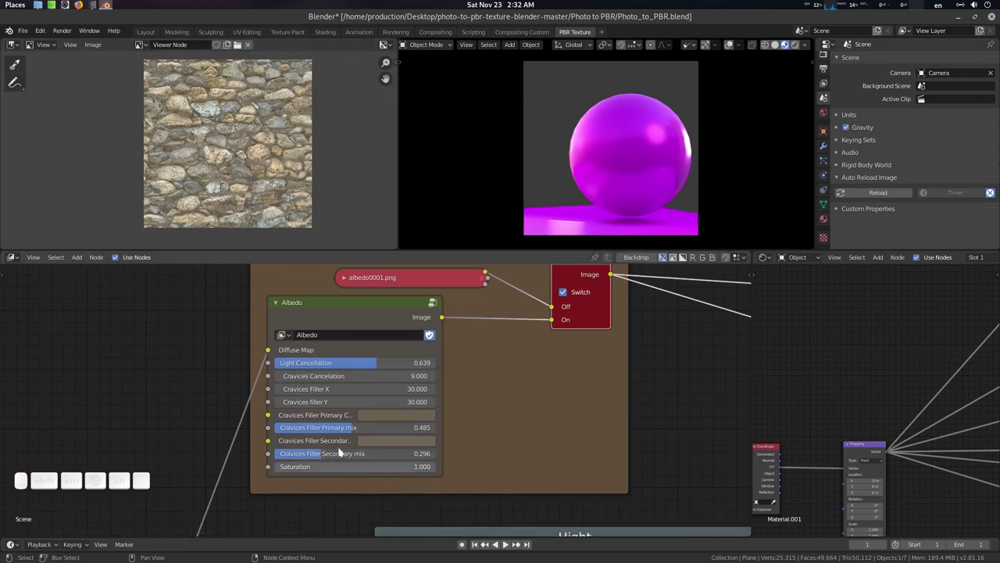
{"action": "left_click", "coordinate": [350, 468]}
{"action": "key", "text": "1"}
{"action": "key", "text": "."}
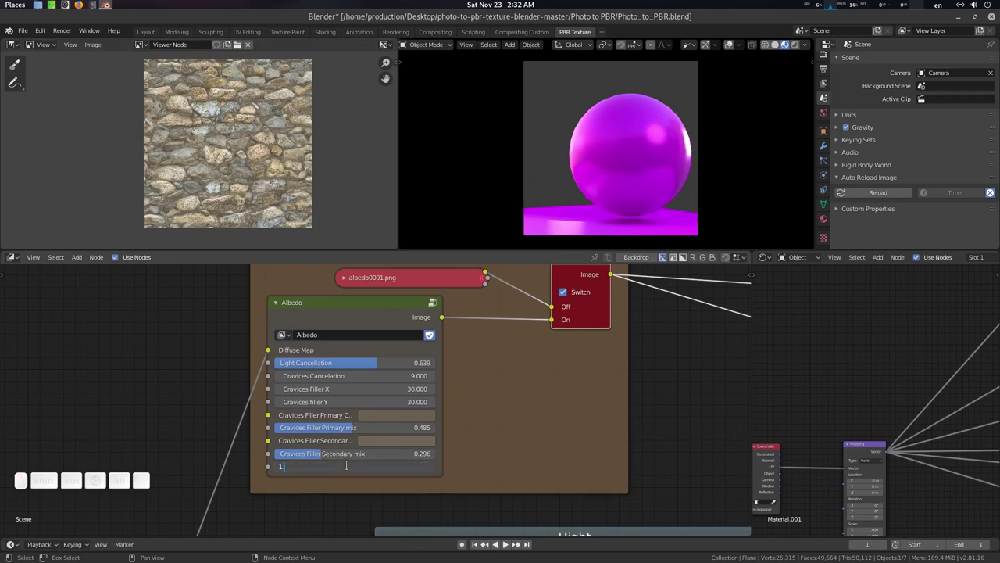
{"action": "key", "text": "5"}
{"action": "key", "text": "Return"}
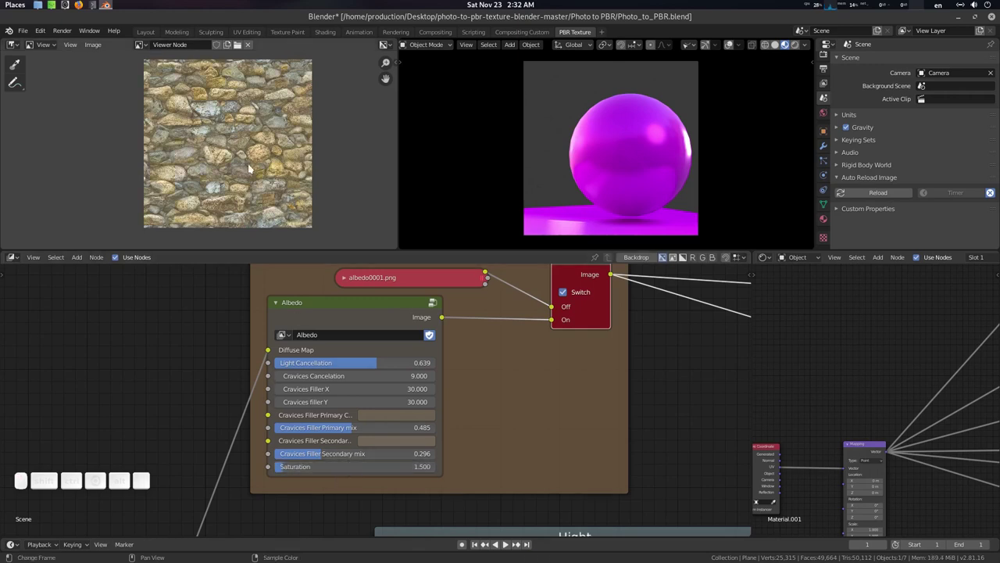
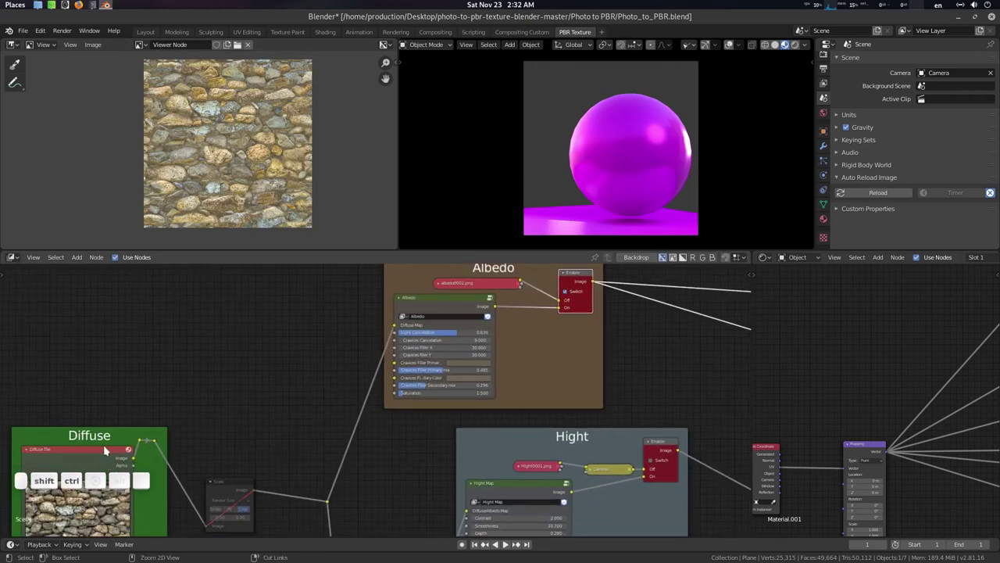
Step: Compare the raw albedo0001.png image against the adjusted Albedo output in the viewer
{"action": "left_click", "coordinate": [108, 448]}
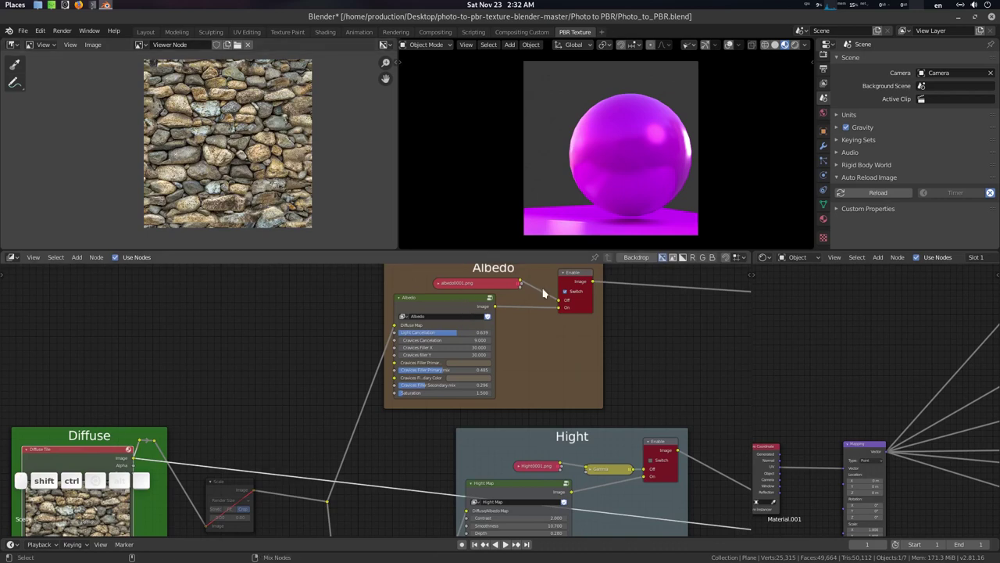
{"action": "left_click", "coordinate": [579, 276]}
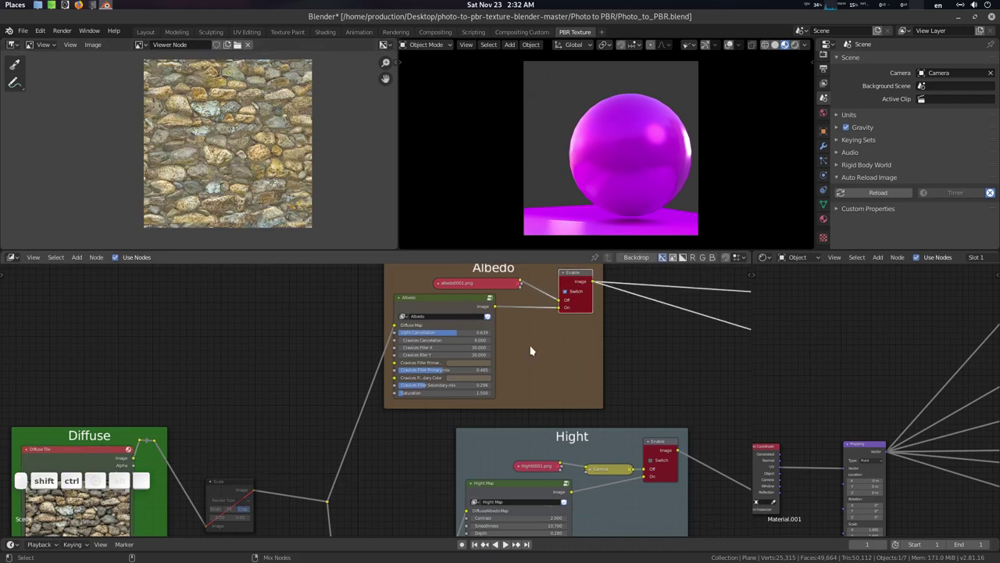
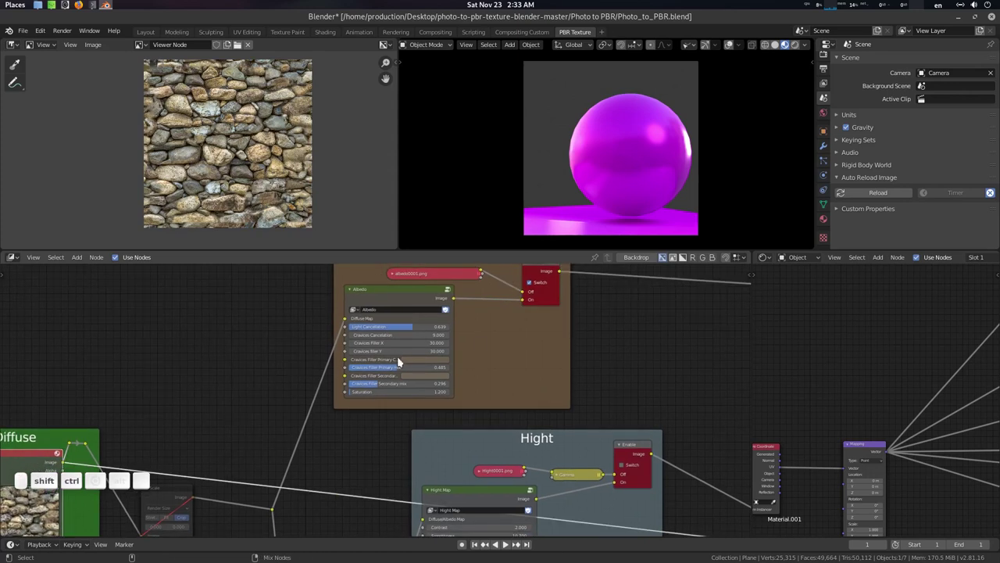
{"action": "left_click", "coordinate": [543, 273]}
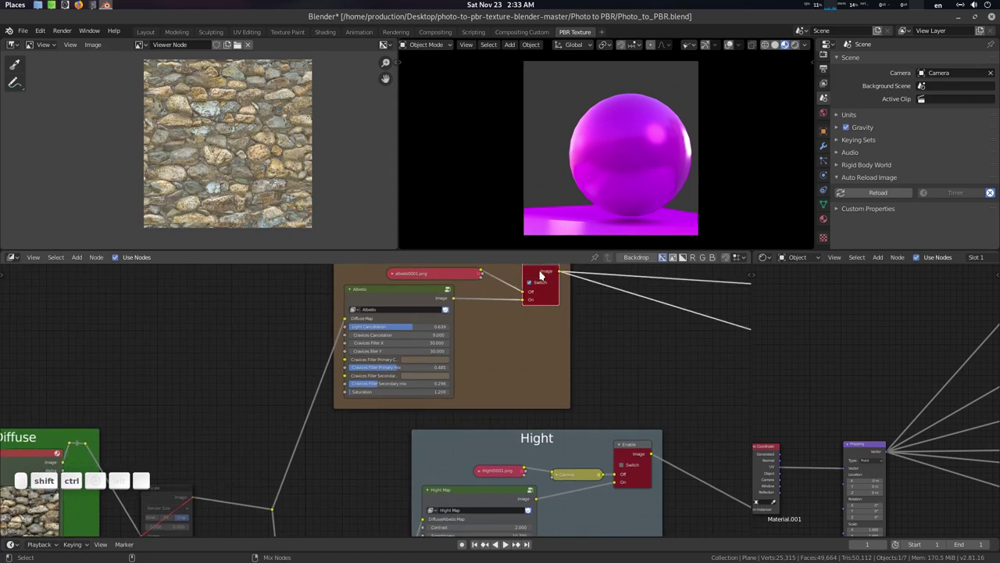
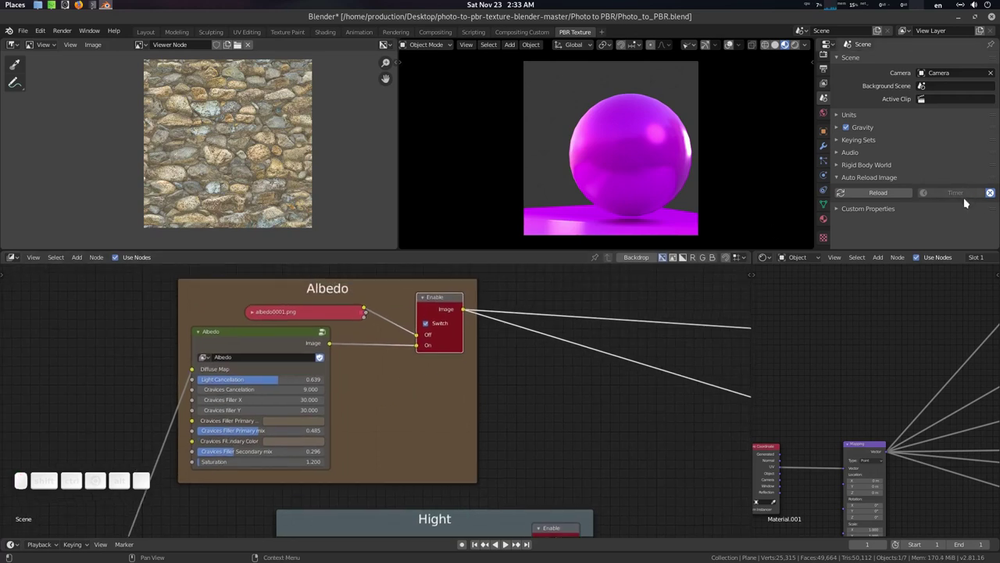
{"action": "middle_click", "coordinate": [533, 390]}
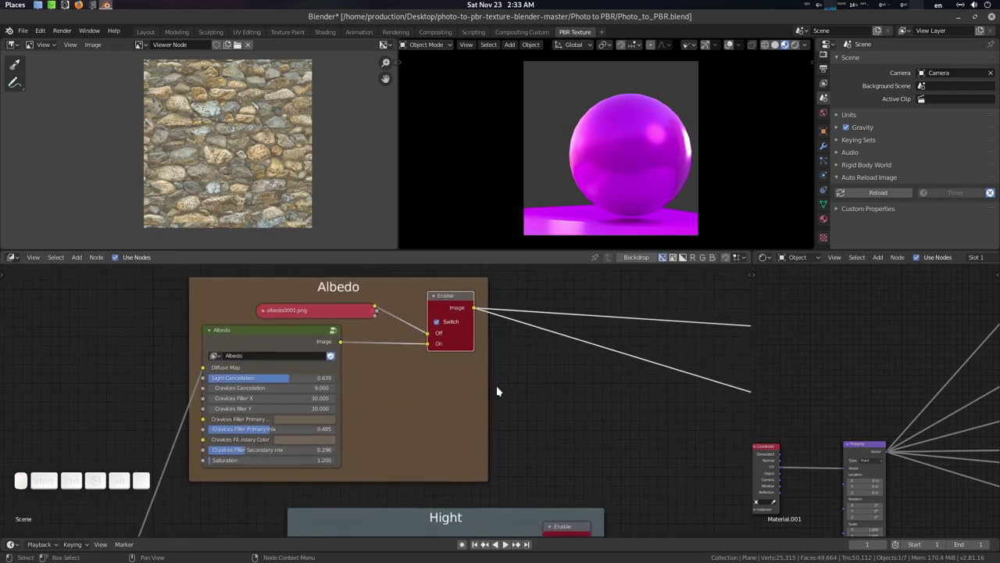
Step: Show the stone material on the sphere and orbit in around it
{"action": "key", "text": "F12"}
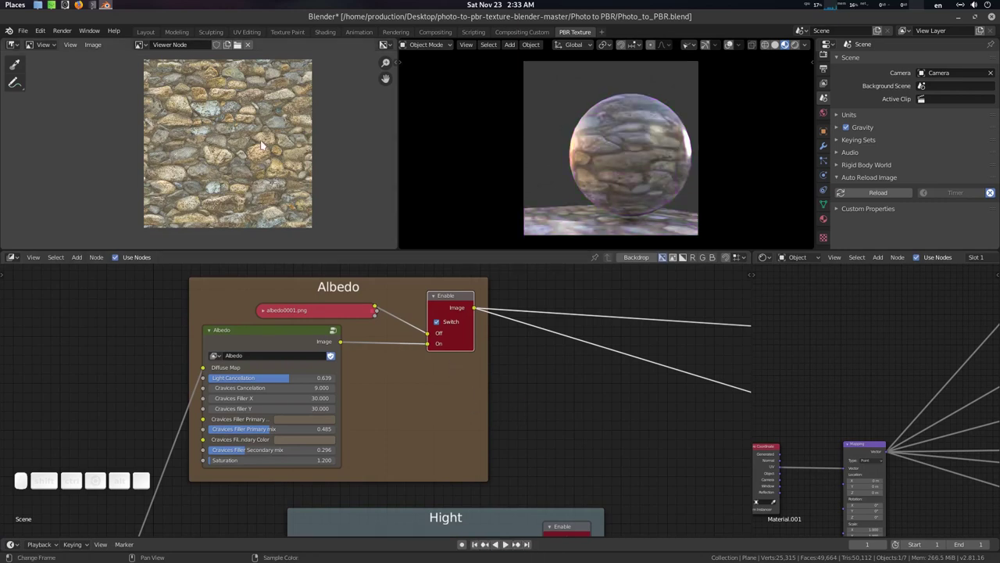
{"action": "middle_click", "coordinate": [599, 144]}
{"action": "scroll", "scroll_direction": "up", "scroll_amount": 3}
{"action": "left_click_drag", "start_coordinate": [675, 171], "coordinate": [578, 165]}
{"action": "scroll", "scroll_direction": "up", "scroll_amount": 3}
Step: Turn off the Albedo switch so albedo0001.png feeds the output and preview that image
{"action": "left_click", "coordinate": [423, 377]}
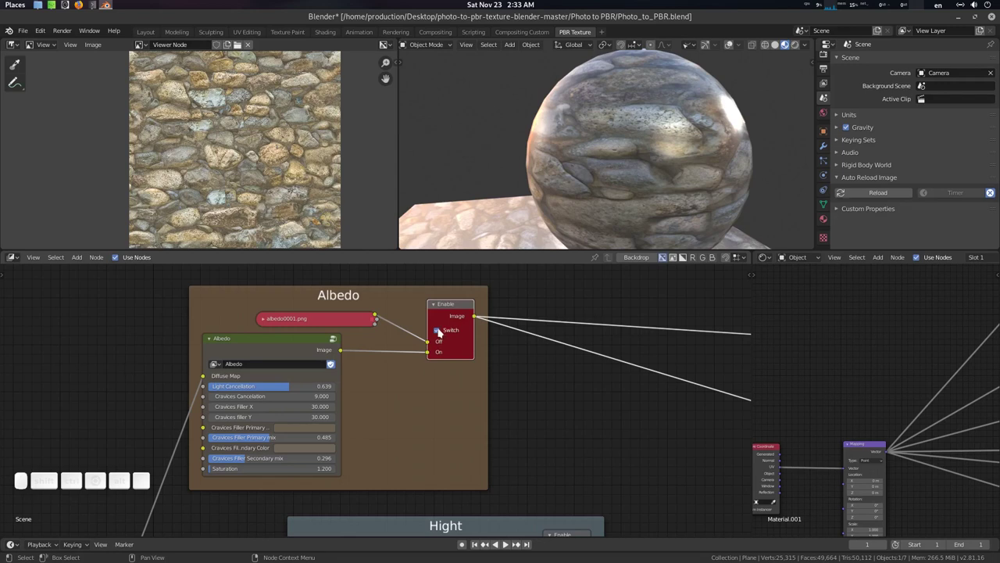
{"action": "left_click", "coordinate": [442, 329]}
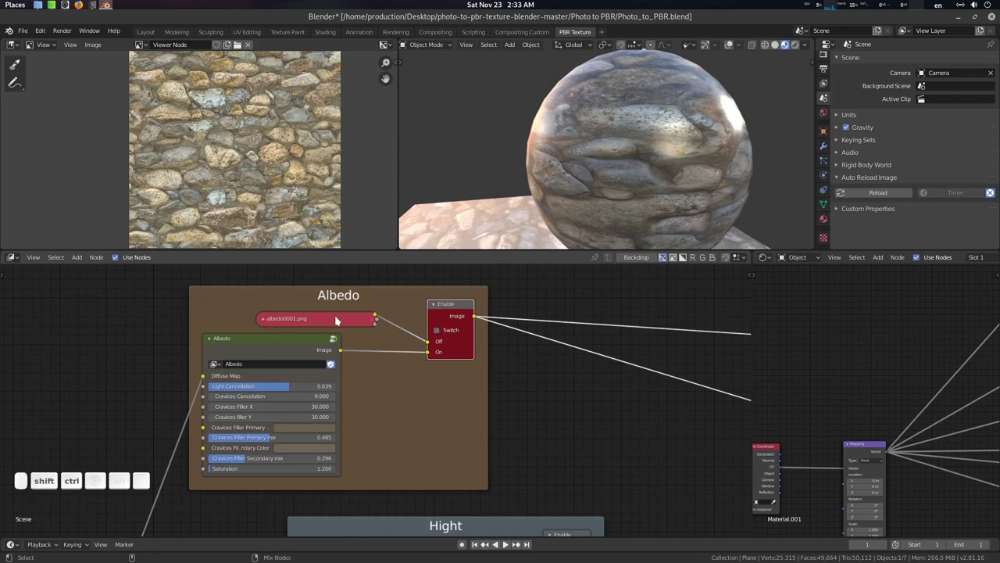
{"action": "left_click", "coordinate": [339, 318]}
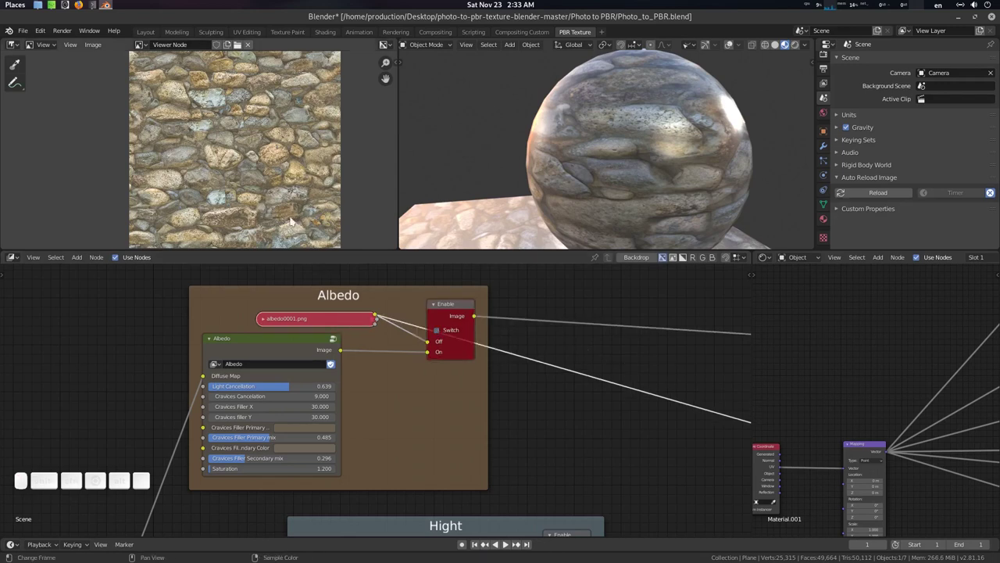
{"action": "left_click", "coordinate": [268, 320]}
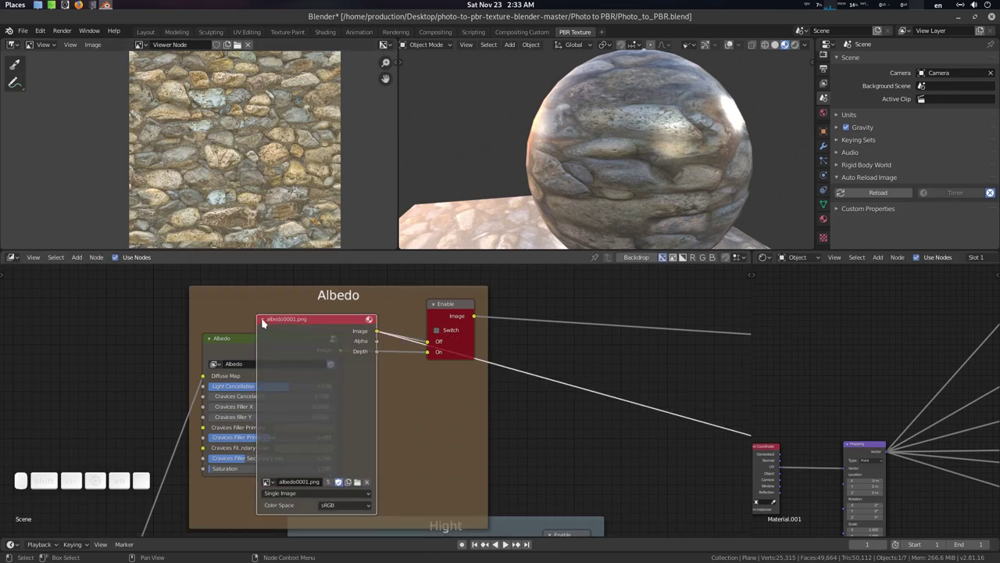
{"action": "left_click", "coordinate": [266, 320]}
Step: Save Photo_to_PBR.blend and move down to the Hight group
{"action": "key", "text": "ctrl+s"}
{"action": "left_click", "coordinate": [472, 437]}
{"action": "scroll", "scroll_direction": "down", "scroll_amount": 3}
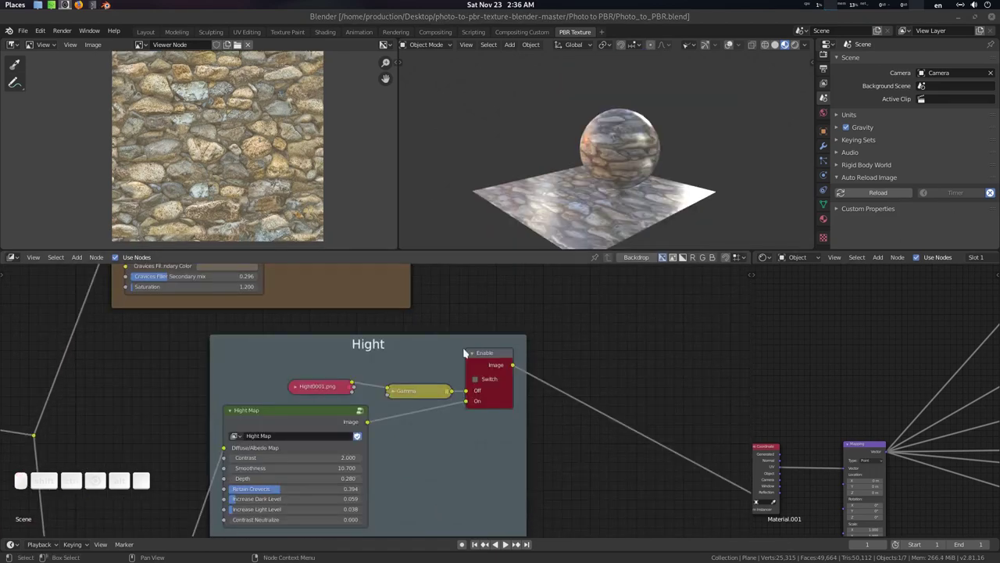
Step: Show the Hight group's greyscale height map in the viewer and zoom in on it
{"action": "left_click", "coordinate": [439, 359]}
{"action": "key", "text": "."}
{"action": "scroll", "scroll_direction": "up", "scroll_amount": 3}
{"action": "left_click", "coordinate": [449, 363]}
{"action": "scroll", "scroll_direction": "up", "scroll_amount": 3}
{"action": "left_click", "coordinate": [443, 365]}
{"action": "left_click", "coordinate": [542, 337]}
{"action": "middle_click", "coordinate": [601, 397]}
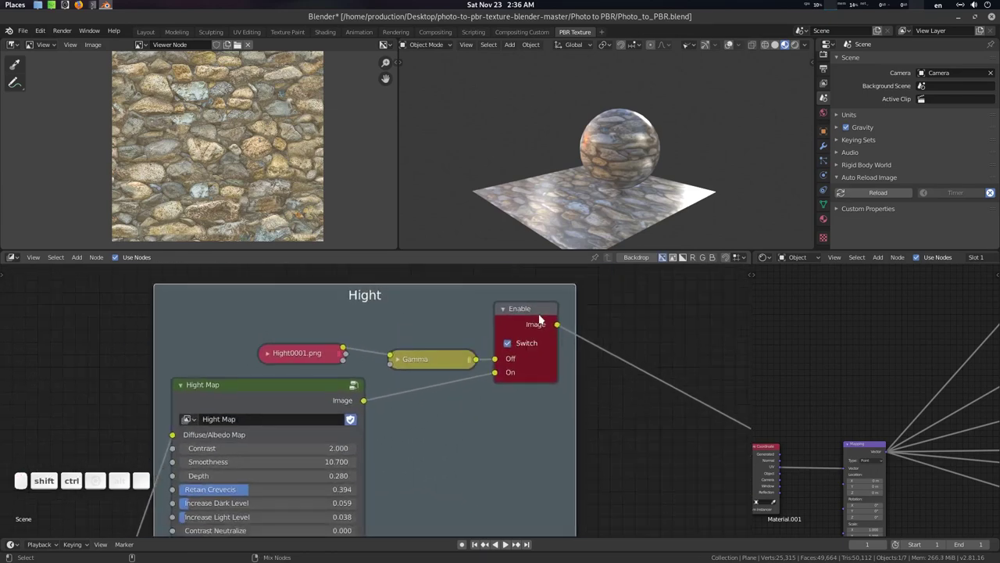
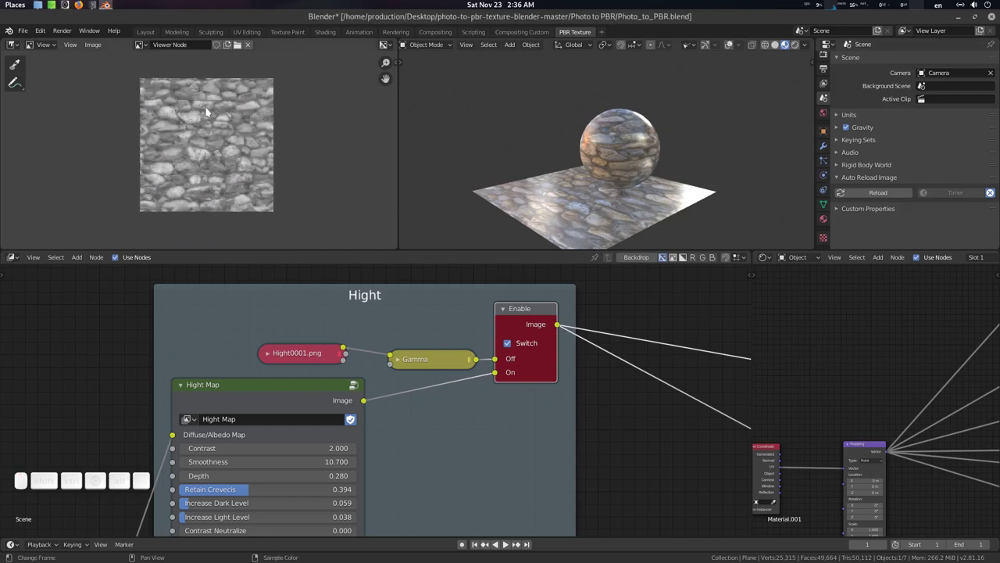
{"action": "scroll", "scroll_direction": "up", "scroll_amount": 3}
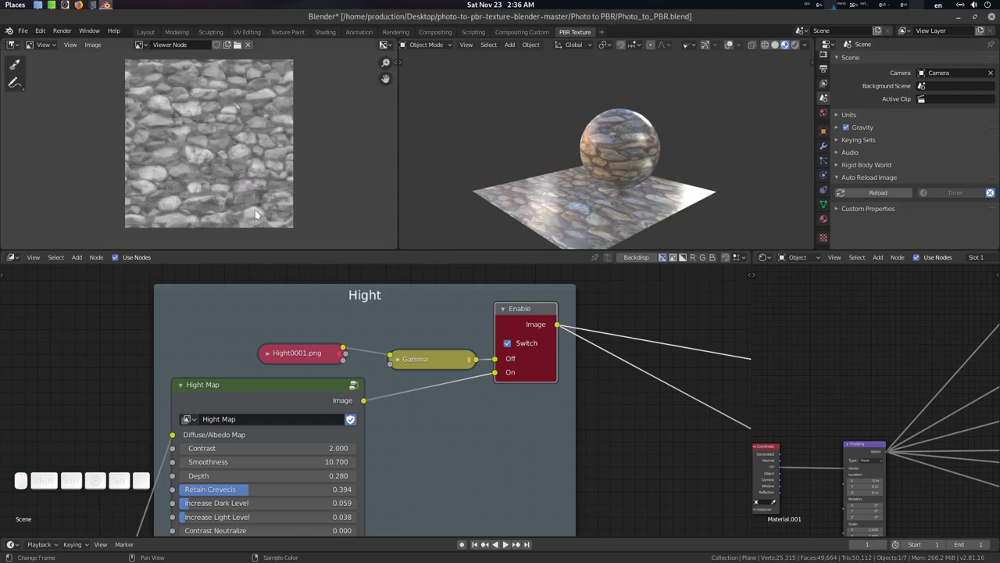
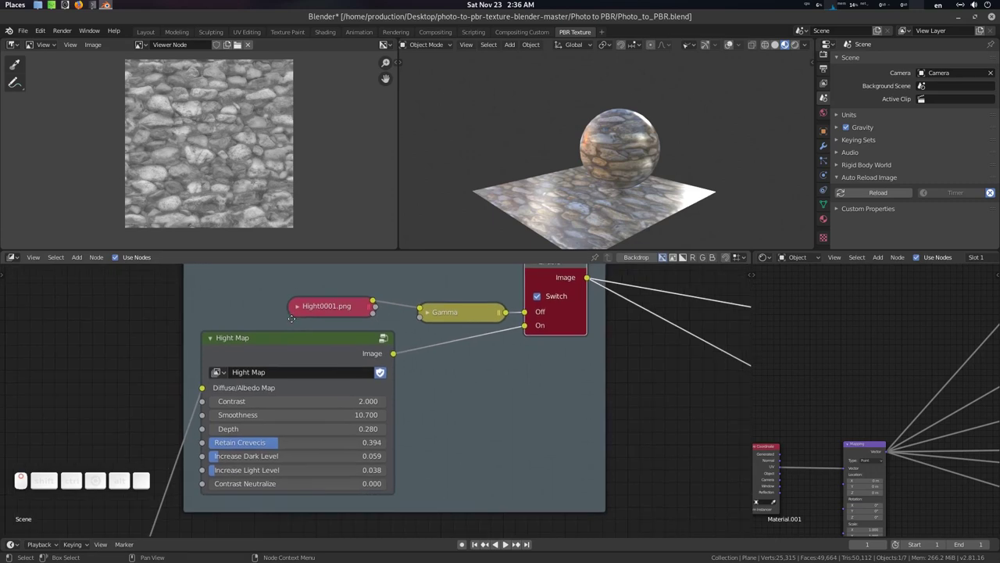
{"action": "scroll", "scroll_direction": "up", "scroll_amount": 3}
Step: Set the Hight Map node's Contrast to 3.600 and inspect the result up close
{"action": "left_click", "coordinate": [456, 390]}
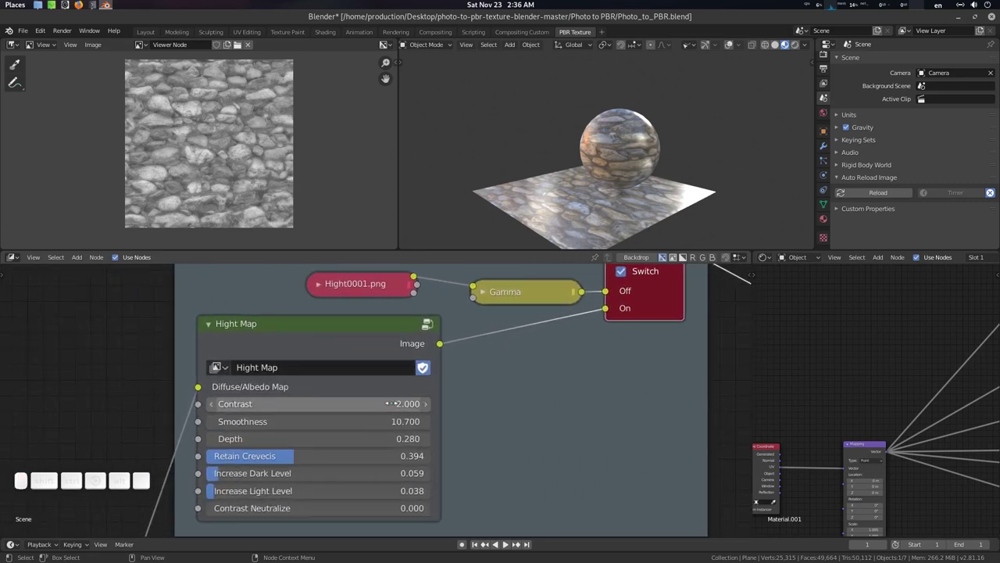
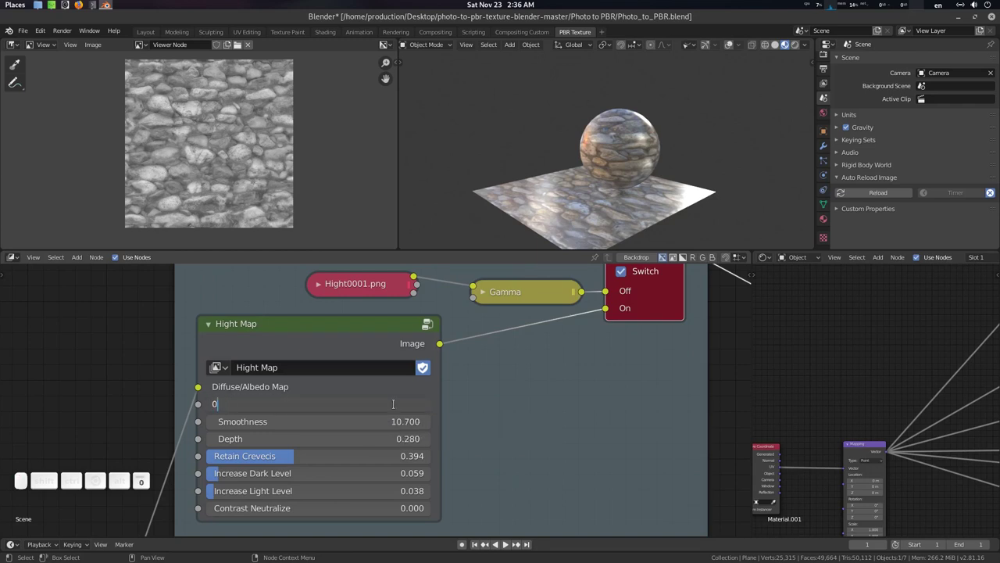
{"action": "key", "text": "Return"}
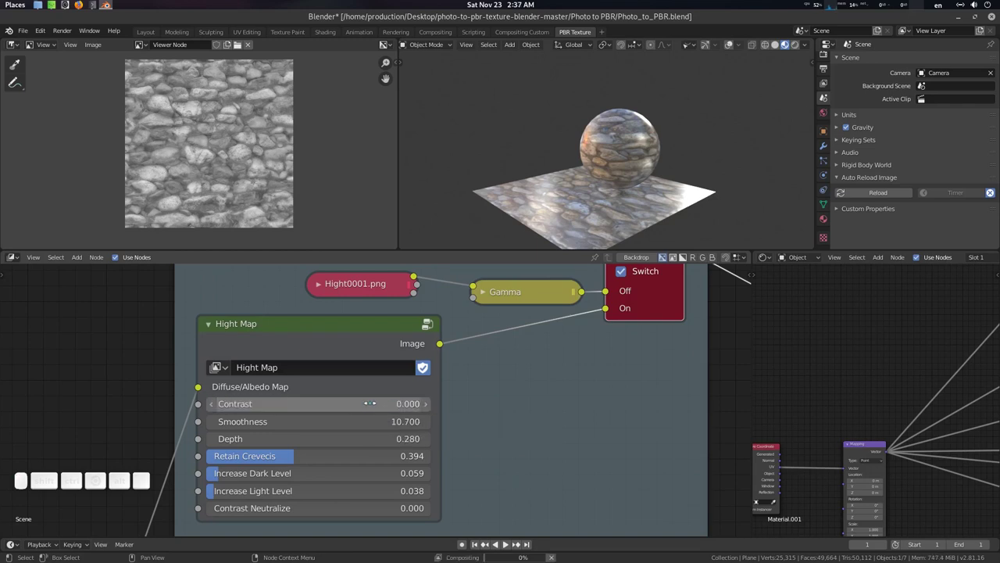
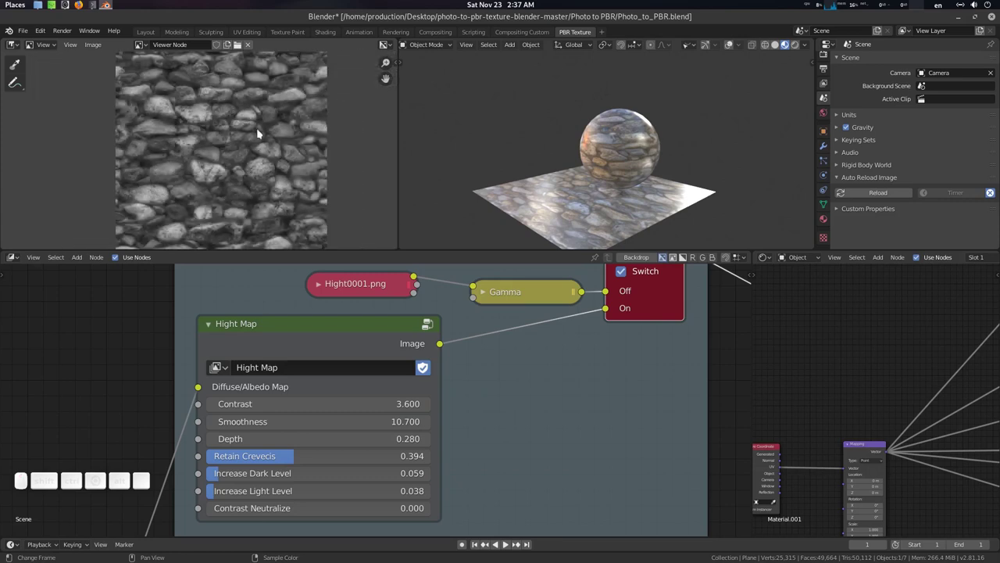
{"action": "middle_click", "coordinate": [238, 146]}
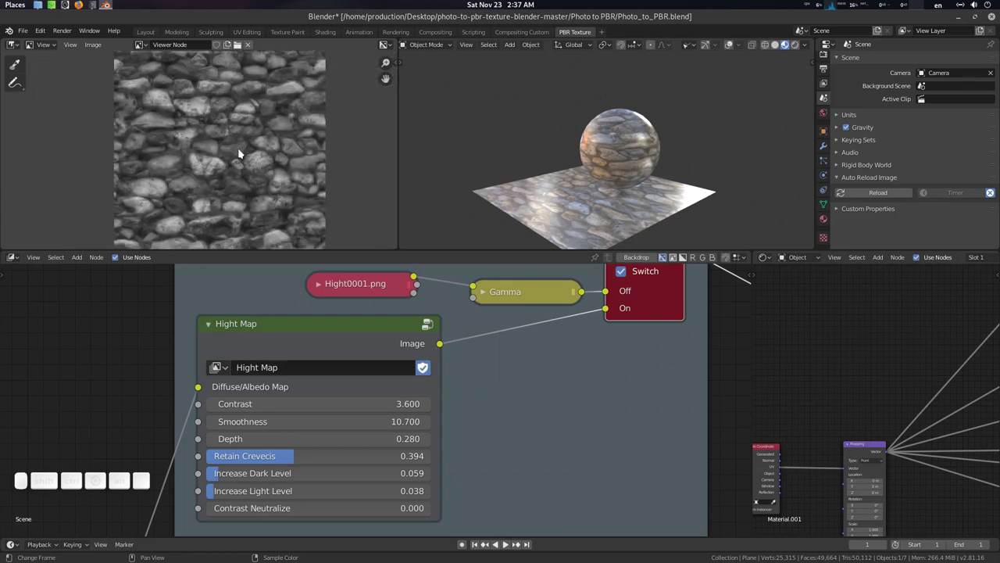
{"action": "scroll", "scroll_direction": "up", "scroll_amount": 3}
{"action": "scroll", "scroll_direction": "up", "scroll_amount": 3}
{"action": "middle_click", "coordinate": [246, 166]}
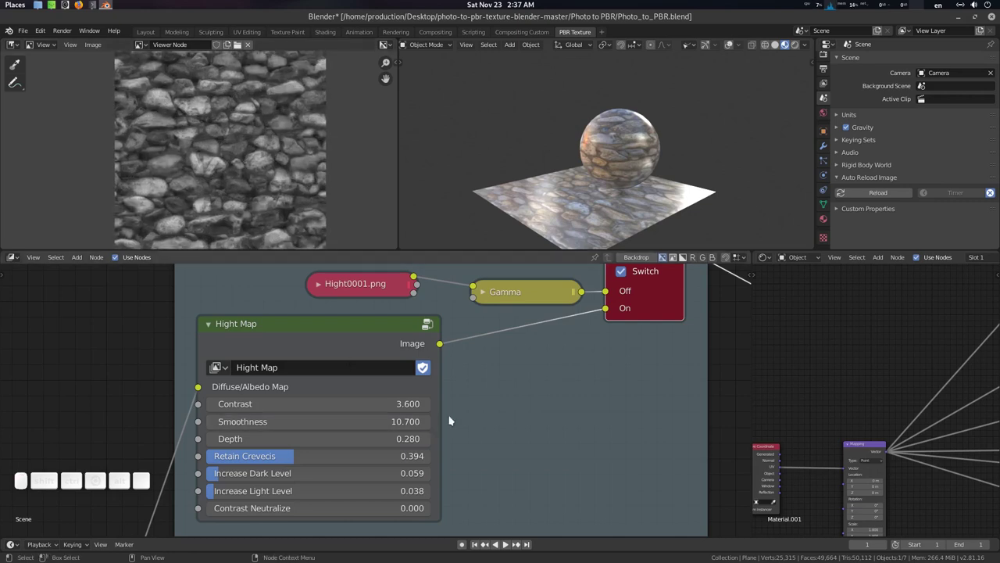
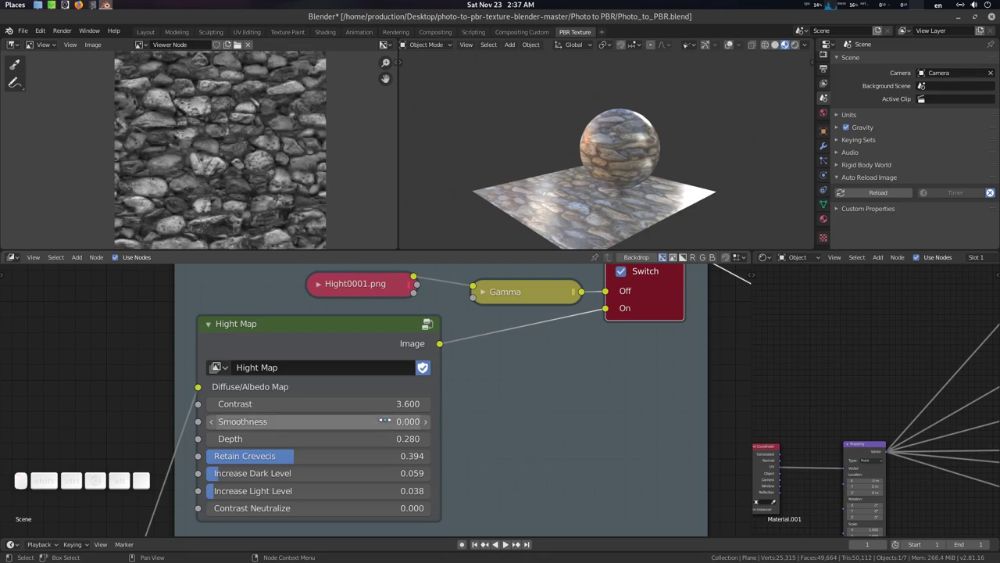
Step: Set Smoothness to 5.000 and review the height map preview at different zooms
{"action": "scroll", "scroll_direction": "up", "scroll_amount": 3}
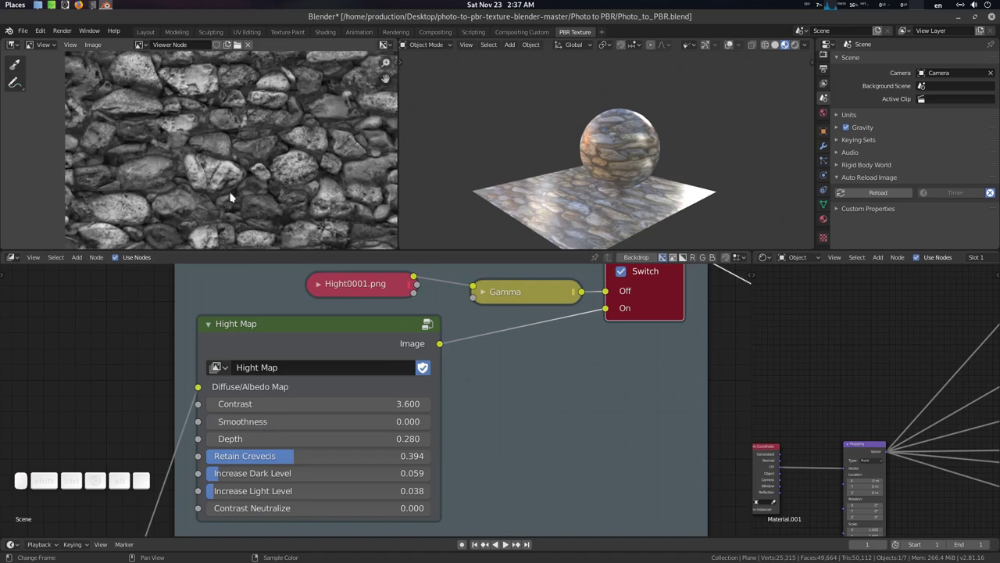
{"action": "scroll", "scroll_direction": "down", "scroll_amount": 3}
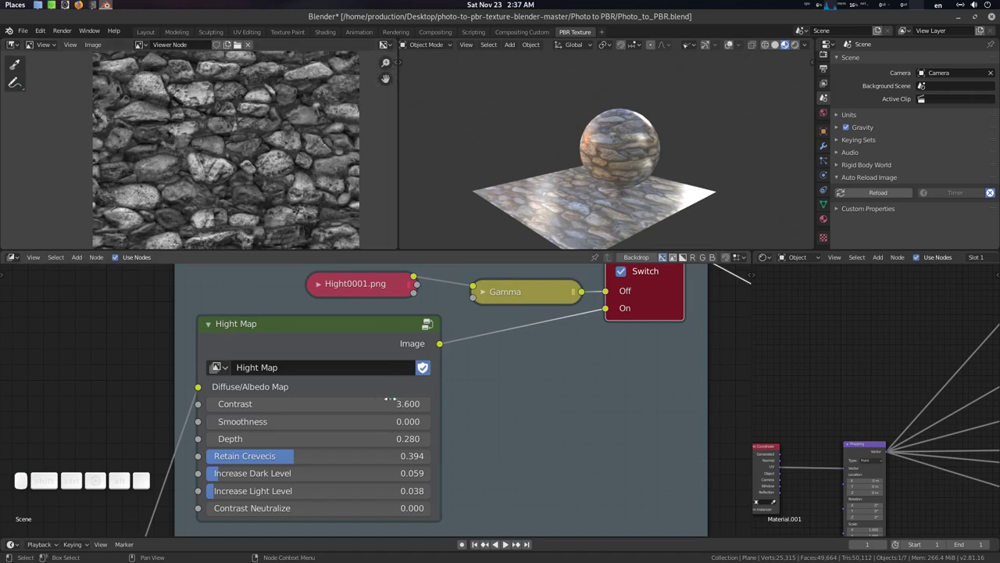
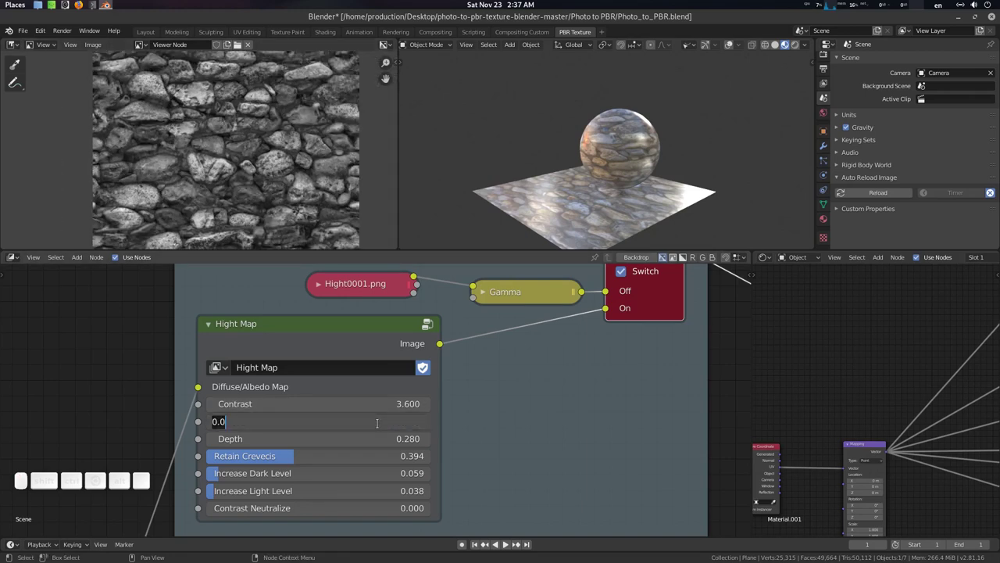
{"action": "key", "text": "KP_5"}
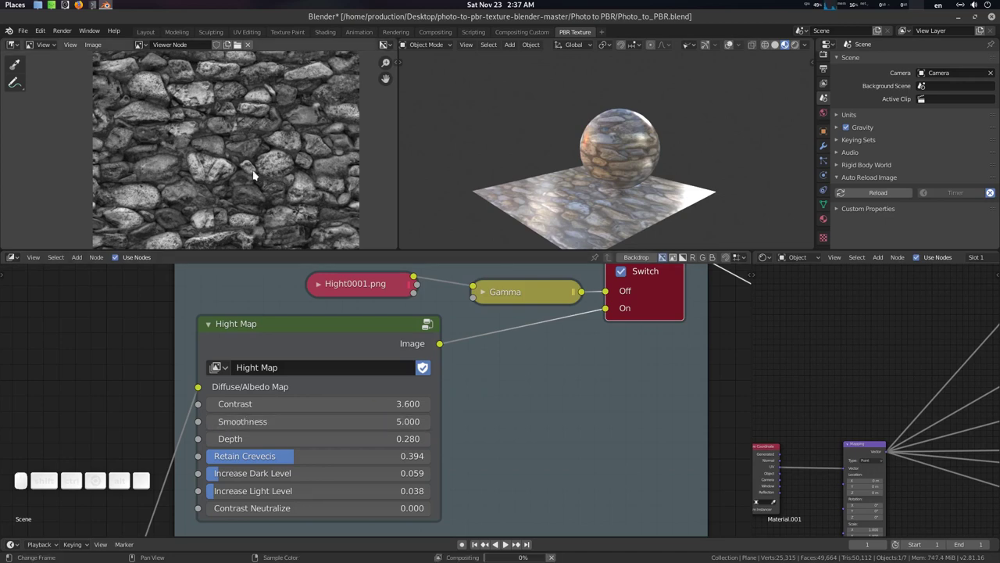
{"action": "scroll", "scroll_direction": "down", "scroll_amount": 3}
{"action": "scroll", "scroll_direction": "up", "scroll_amount": 3}
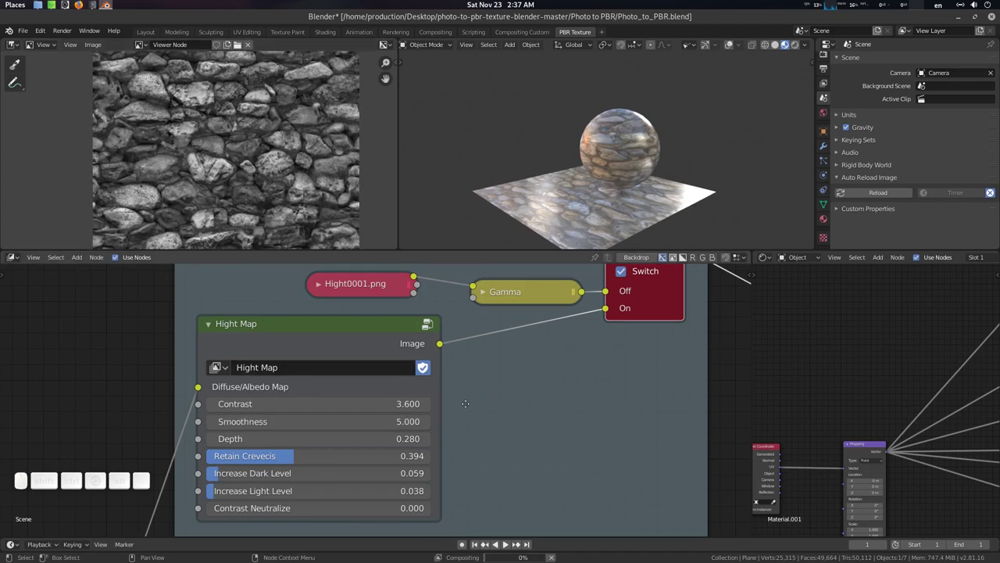
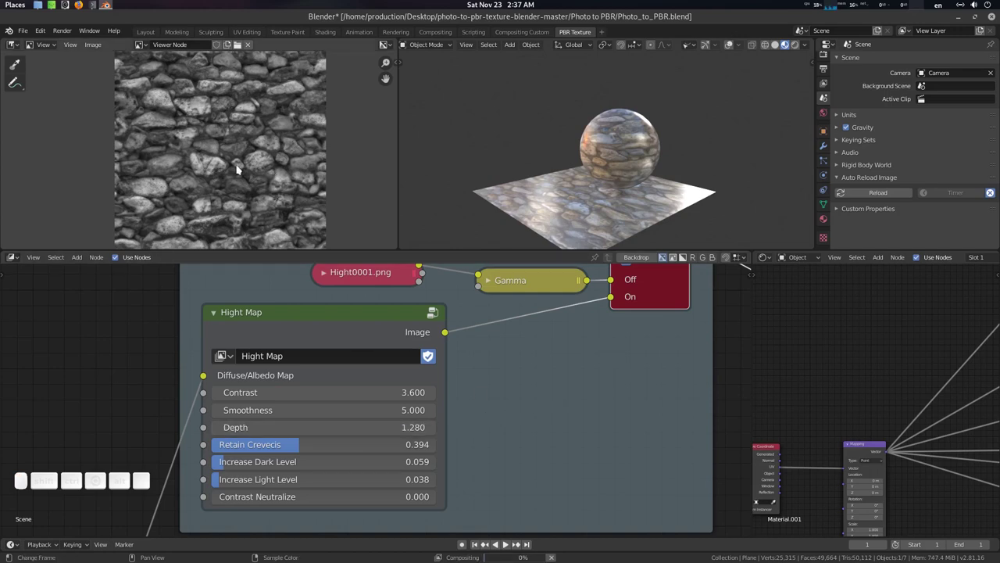
{"action": "scroll", "scroll_direction": "down", "scroll_amount": 3}
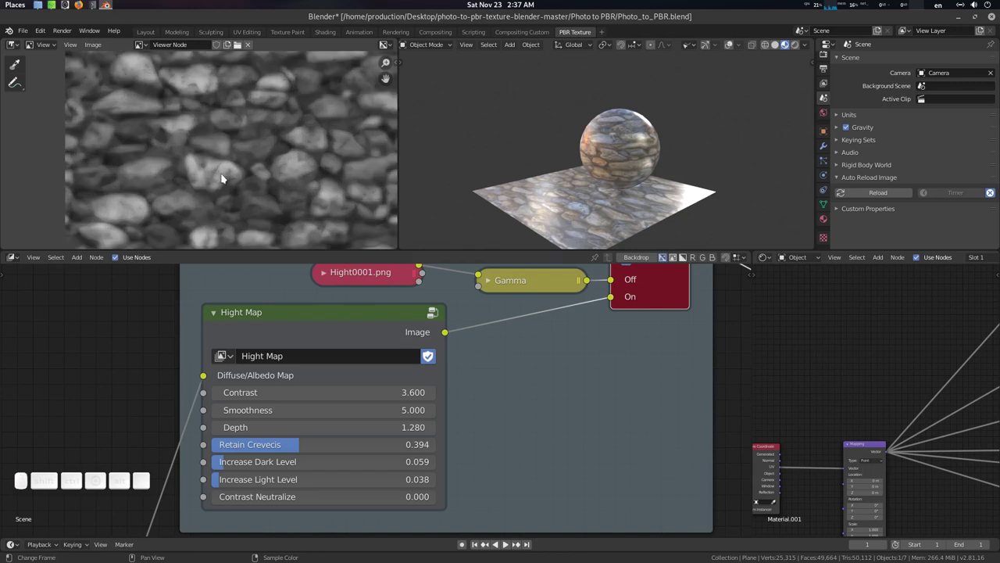
{"action": "scroll", "scroll_direction": "down", "scroll_amount": 3}
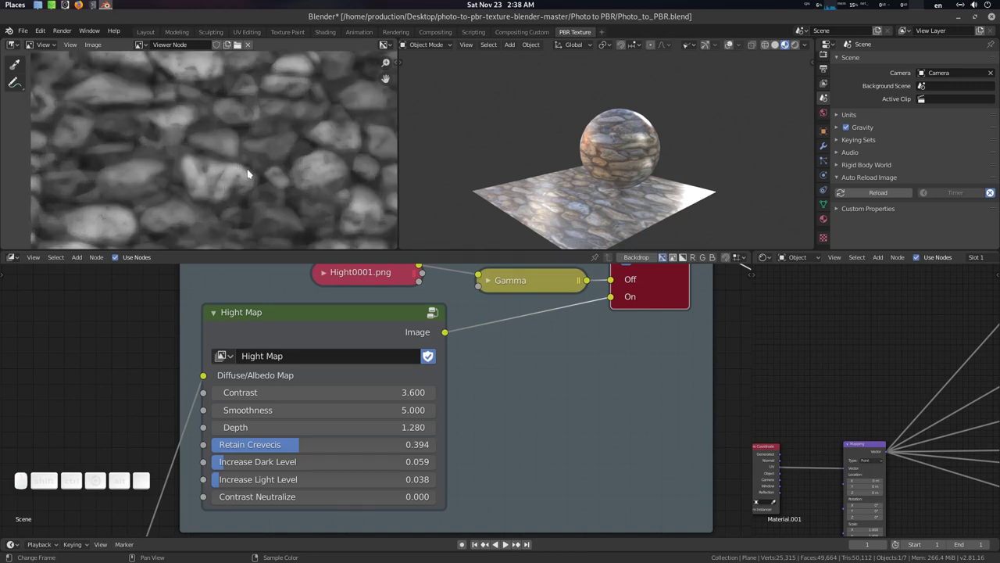
{"action": "scroll", "scroll_direction": "down", "scroll_amount": 3}
{"action": "scroll", "scroll_direction": "up", "scroll_amount": 3}
{"action": "scroll", "scroll_direction": "down", "scroll_amount": 3}
{"action": "middle_click", "coordinate": [266, 164]}
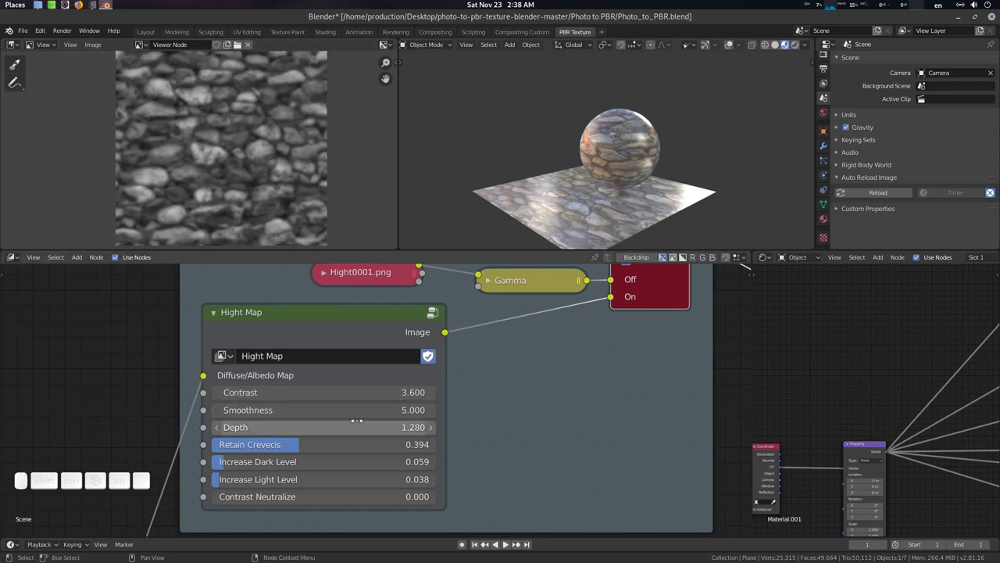
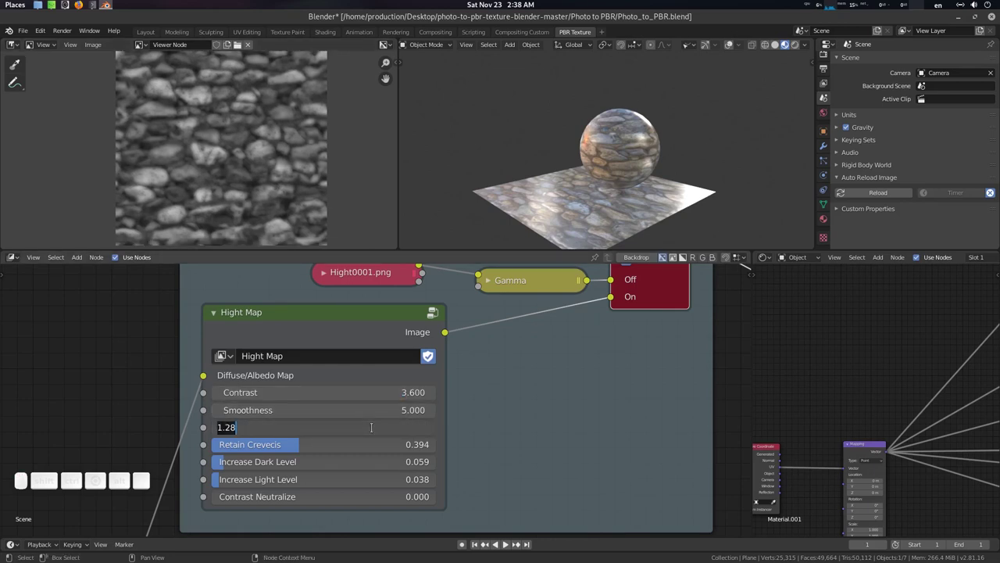
Step: Set the Hight Map node's third value to 0.500
{"action": "key", "text": "."}
{"action": "key", "text": "5"}
{"action": "key", "text": "Return"}
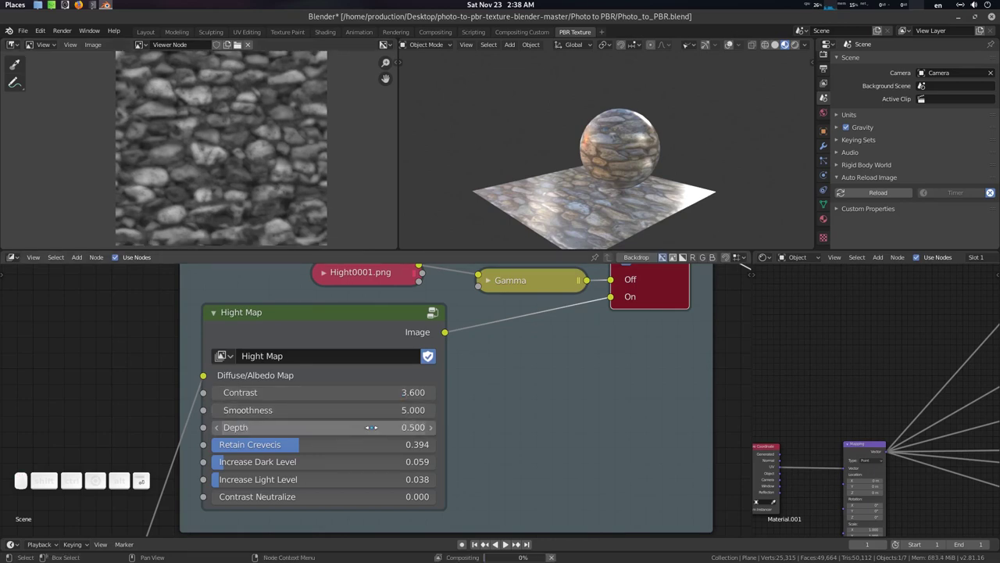
{"action": "key", "text": "."}
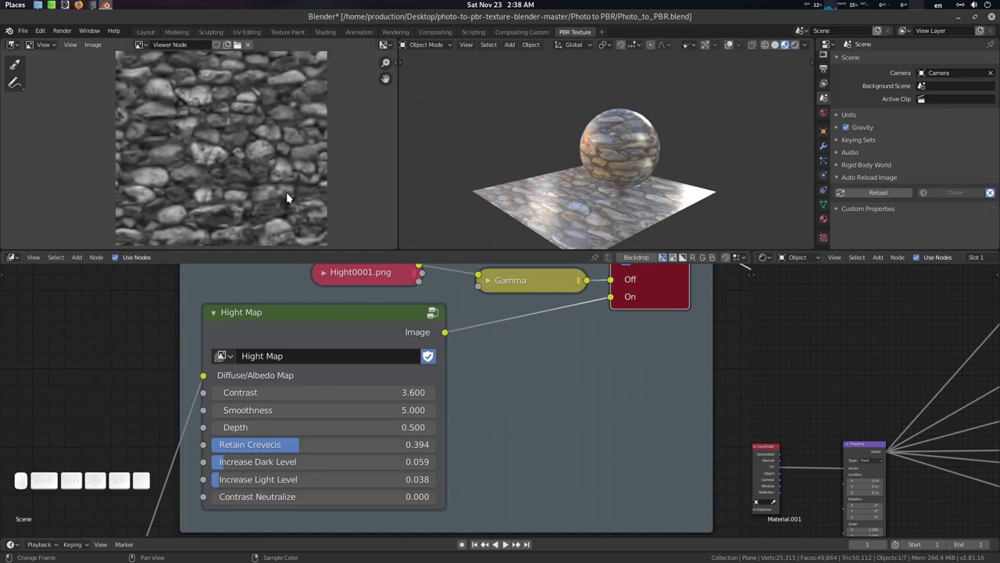
Step: Lower the fourth value to 0.216 while checking the refreshed height map preview
{"action": "middle_click", "coordinate": [234, 139]}
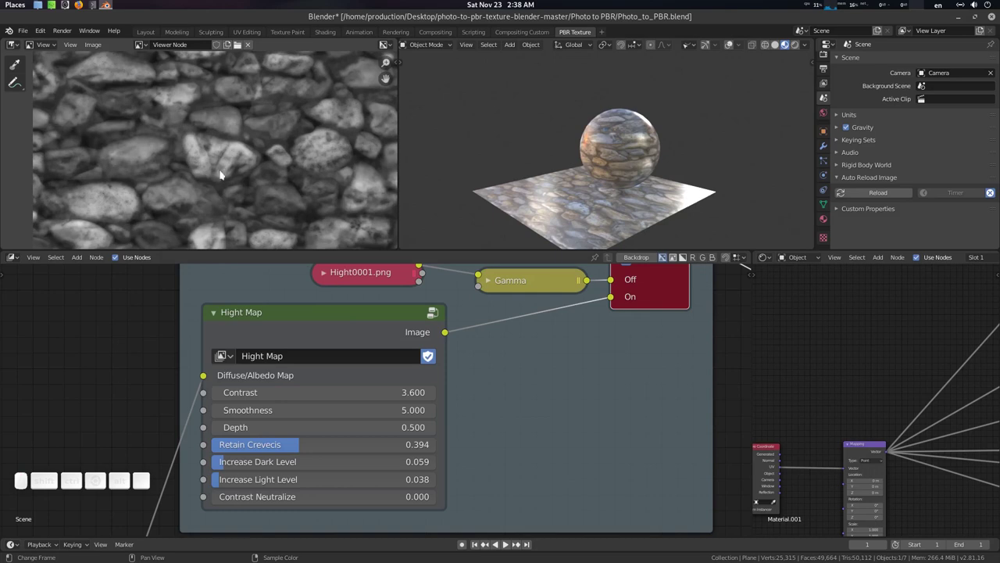
{"action": "scroll", "scroll_direction": "down", "scroll_amount": 3}
{"action": "scroll", "scroll_direction": "up", "scroll_amount": 3}
{"action": "scroll", "scroll_direction": "up", "scroll_amount": 3}
{"action": "middle_click", "coordinate": [253, 186]}
{"action": "left_click", "coordinate": [253, 186]}
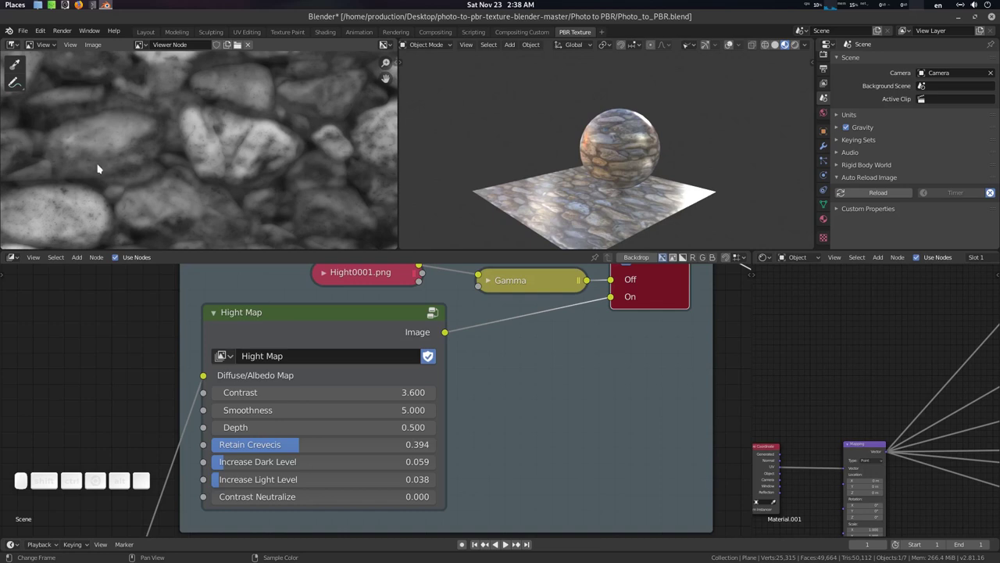
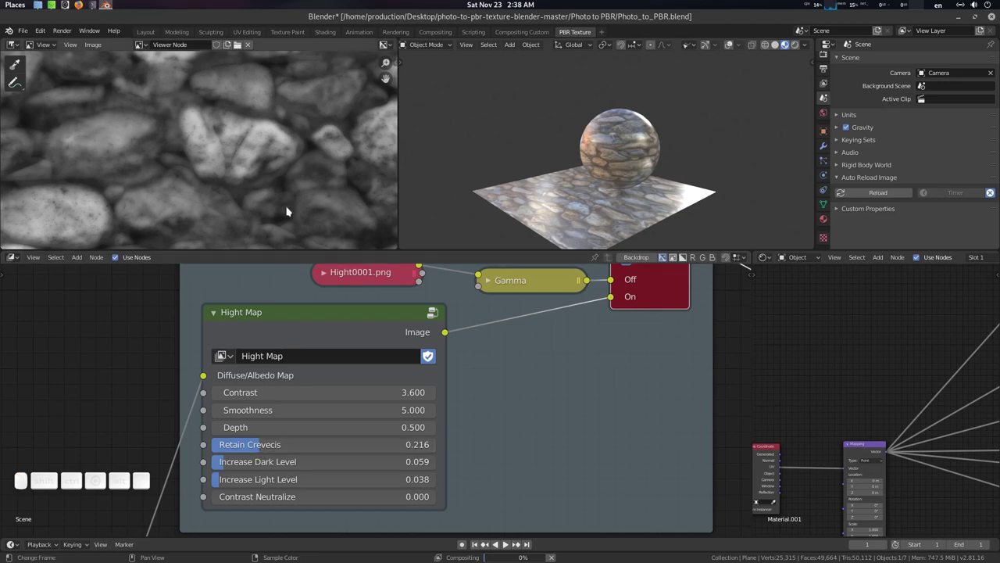
{"action": "scroll", "scroll_direction": "down", "scroll_amount": 3}
{"action": "scroll", "scroll_direction": "up", "scroll_amount": 3}
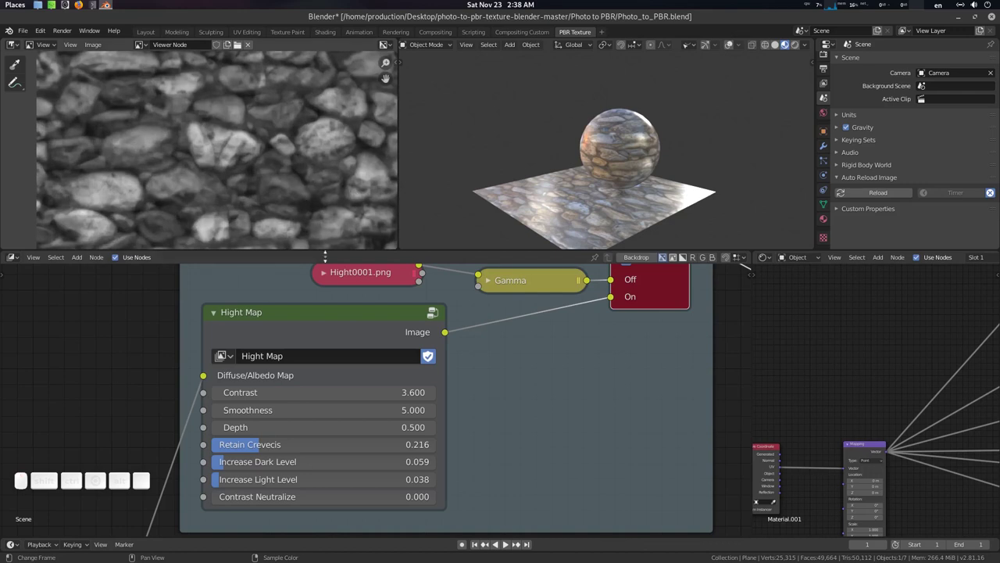
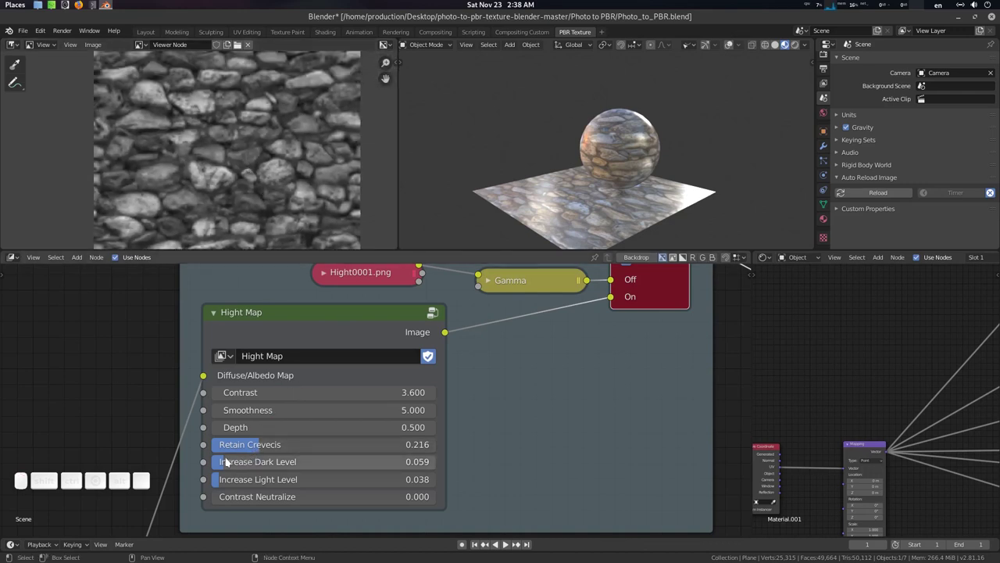
Step: Raise the first Level slider to 0.192 and check the height map preview
{"action": "left_click_drag", "start_coordinate": [229, 460], "coordinate": [275, 481]}
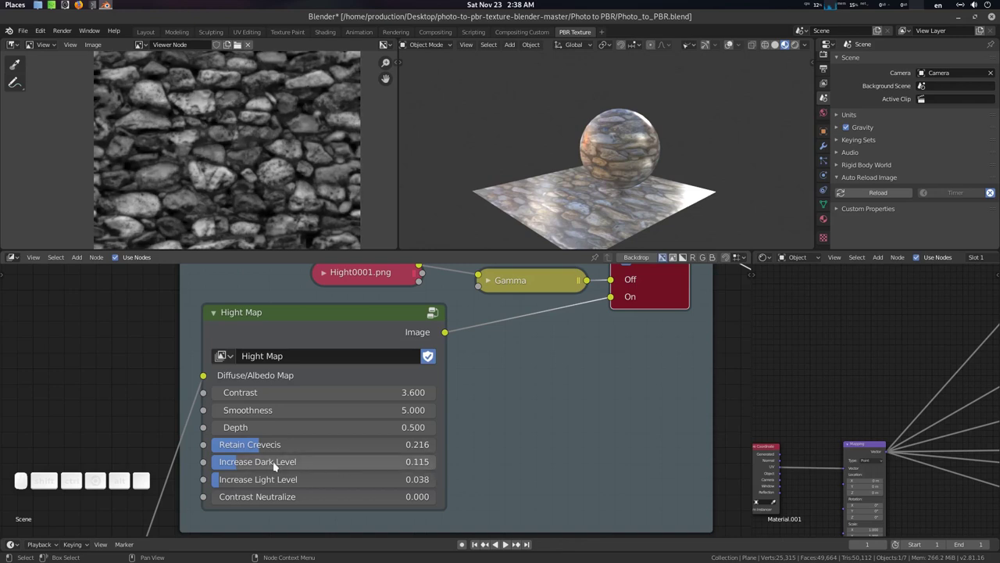
{"action": "scroll", "scroll_direction": "up", "scroll_amount": 3}
{"action": "left_click", "coordinate": [253, 176]}
{"action": "scroll", "scroll_direction": "down", "scroll_amount": 3}
{"action": "middle_click", "coordinate": [256, 148]}
{"action": "left_click", "coordinate": [258, 145]}
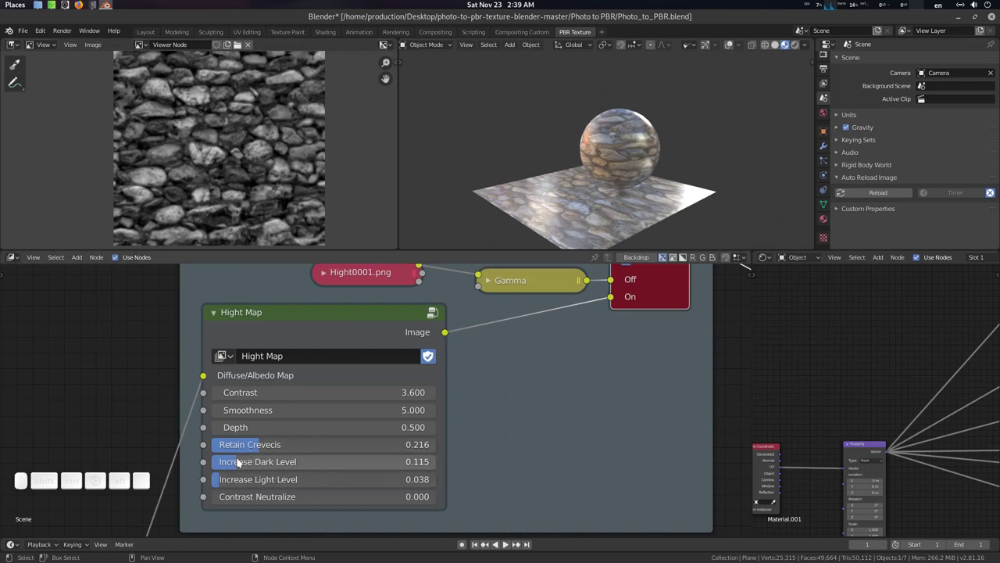
Step: Lower the first Level to about 0.101 and adjust the neighbouring sliders (0.038, Normalize 0.397)
{"action": "left_click_drag", "start_coordinate": [239, 460], "coordinate": [272, 492]}
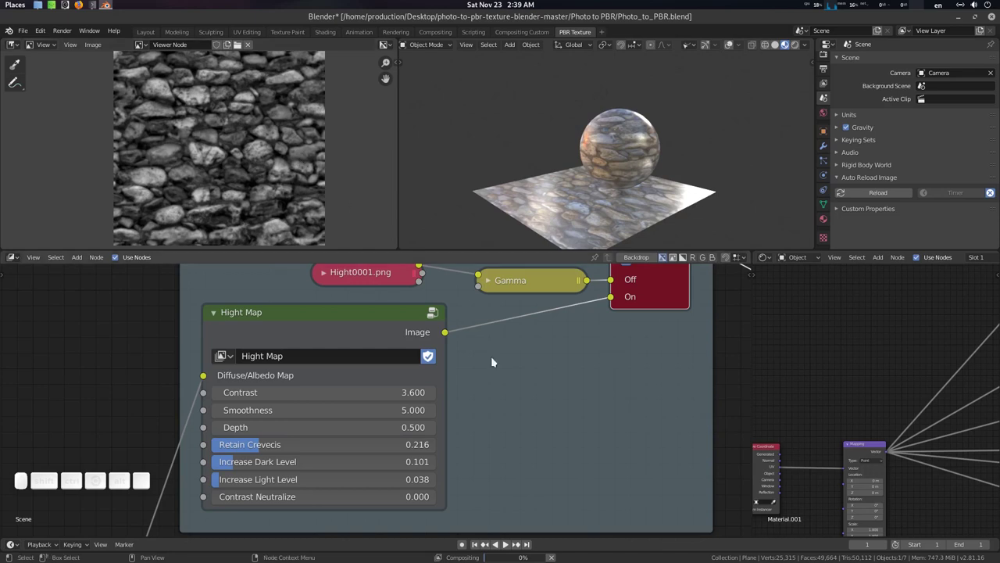
{"action": "left_click_drag", "start_coordinate": [286, 497], "coordinate": [237, 387]}
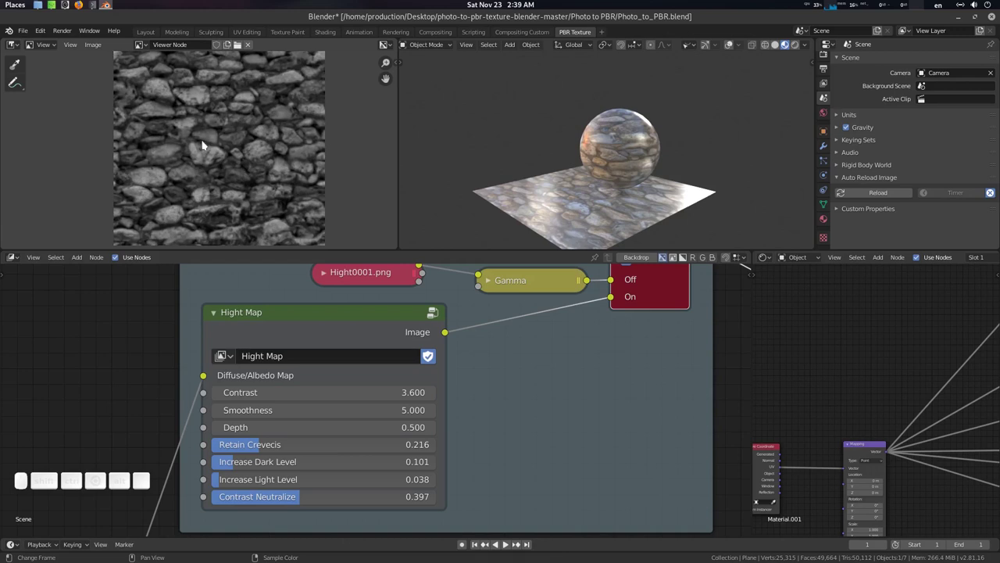
{"action": "left_click", "coordinate": [213, 143]}
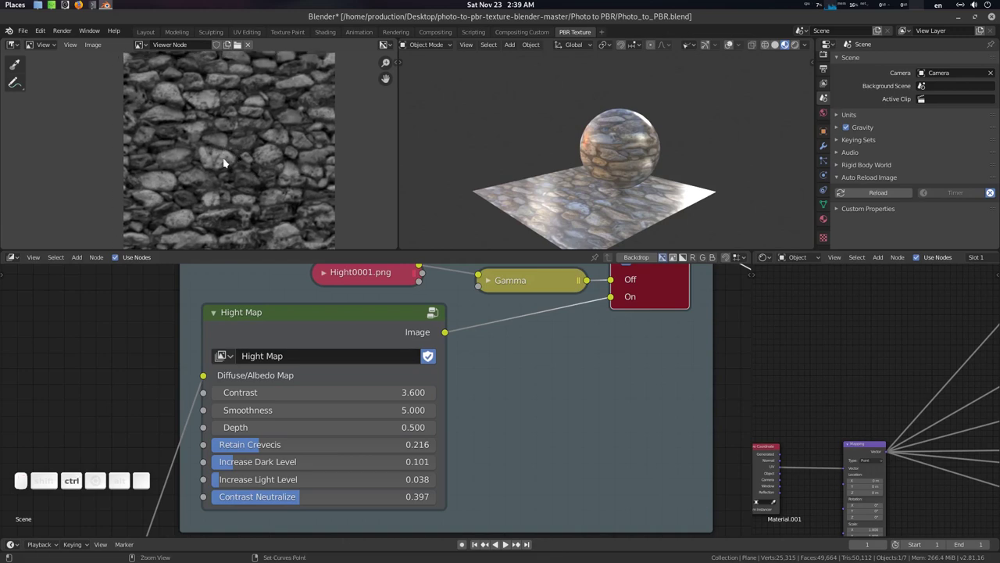
{"action": "left_click_drag", "start_coordinate": [231, 154], "coordinate": [279, 126]}
{"action": "double_click", "coordinate": [280, 126]}
{"action": "scroll", "scroll_direction": "up", "scroll_amount": 3}
Step: Pan and zoom around the greyscale stone height map preview to inspect it
{"action": "middle_click", "coordinate": [280, 130]}
{"action": "left_click", "coordinate": [256, 136]}
{"action": "middle_click", "coordinate": [265, 132]}
{"action": "scroll", "scroll_direction": "up", "scroll_amount": 3}
{"action": "middle_click", "coordinate": [298, 106]}
{"action": "middle_click", "coordinate": [240, 175]}
{"action": "middle_click", "coordinate": [305, 126]}
{"action": "scroll", "scroll_direction": "down", "scroll_amount": 3}
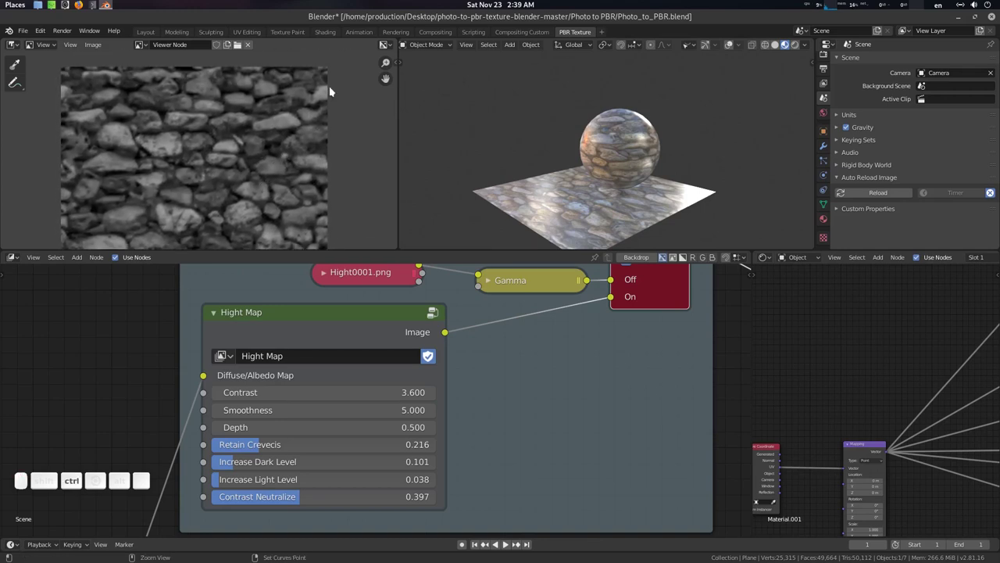
{"action": "left_click_drag", "start_coordinate": [320, 95], "coordinate": [271, 177]}
{"action": "middle_click", "coordinate": [271, 177]}
{"action": "scroll", "scroll_direction": "down", "scroll_amount": 3}
{"action": "middle_click", "coordinate": [318, 147]}
{"action": "scroll", "scroll_direction": "up", "scroll_amount": 3}
{"action": "middle_click", "coordinate": [283, 150]}
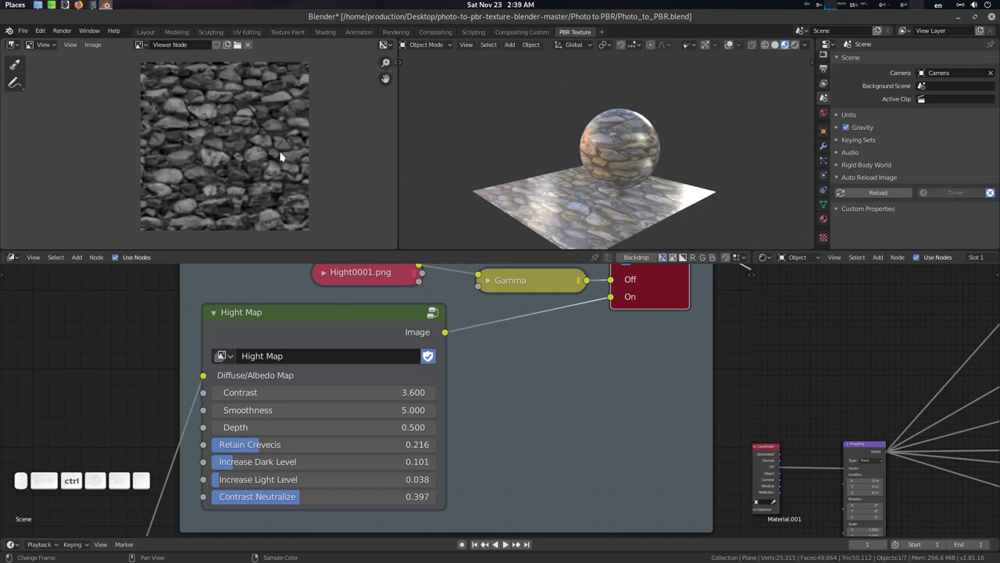
{"action": "middle_click", "coordinate": [574, 330]}
{"action": "scroll", "scroll_direction": "down", "scroll_amount": 3}
Step: Save Photo_to_PBR.blend and show the material in the viewport again
{"action": "key", "text": "ctrl+s"}
{"action": "left_click", "coordinate": [546, 374]}
{"action": "key", "text": "F12"}
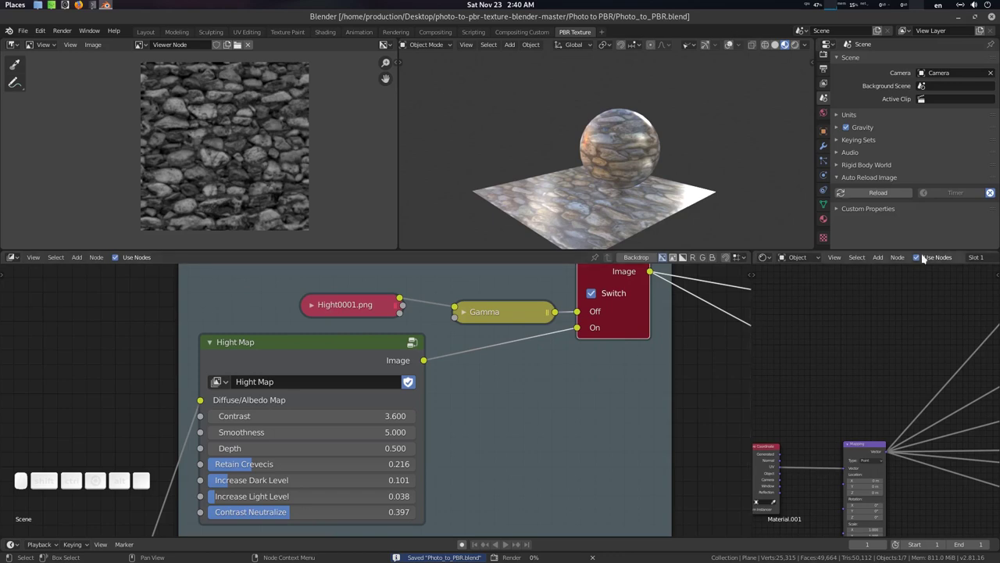
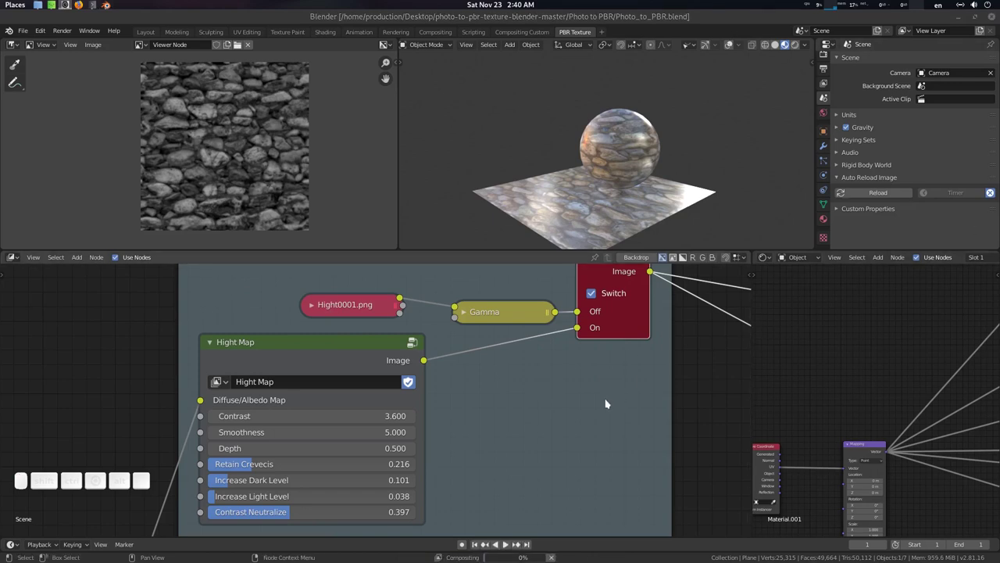
Step: Move to the 3D viewport and switch its shading to show the stone material
{"action": "scroll", "scroll_direction": "down", "scroll_amount": 3}
{"action": "left_click", "coordinate": [549, 364]}
{"action": "scroll", "scroll_direction": "down", "scroll_amount": 3}
{"action": "scroll", "scroll_direction": "up", "scroll_amount": 3}
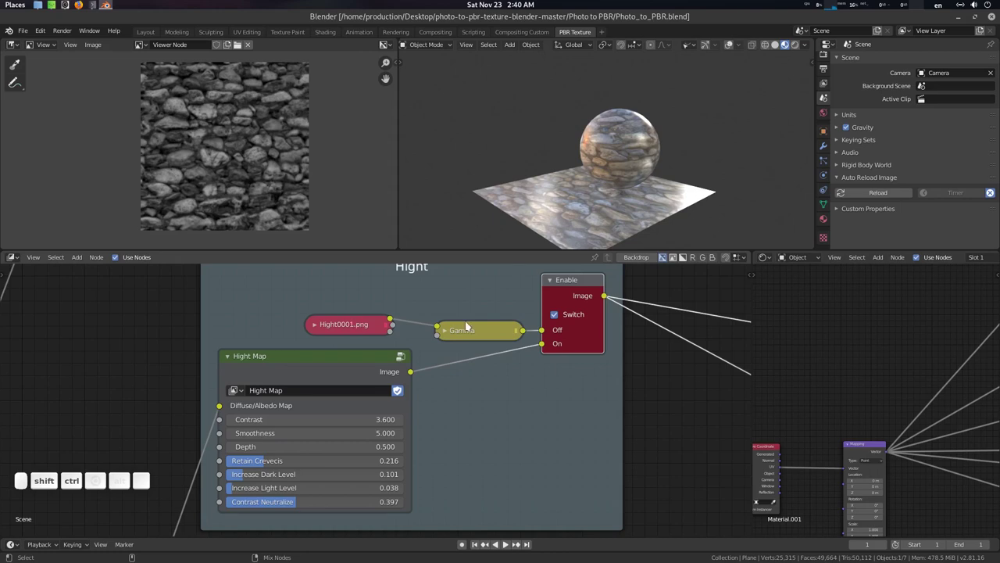
{"action": "left_click", "coordinate": [481, 332]}
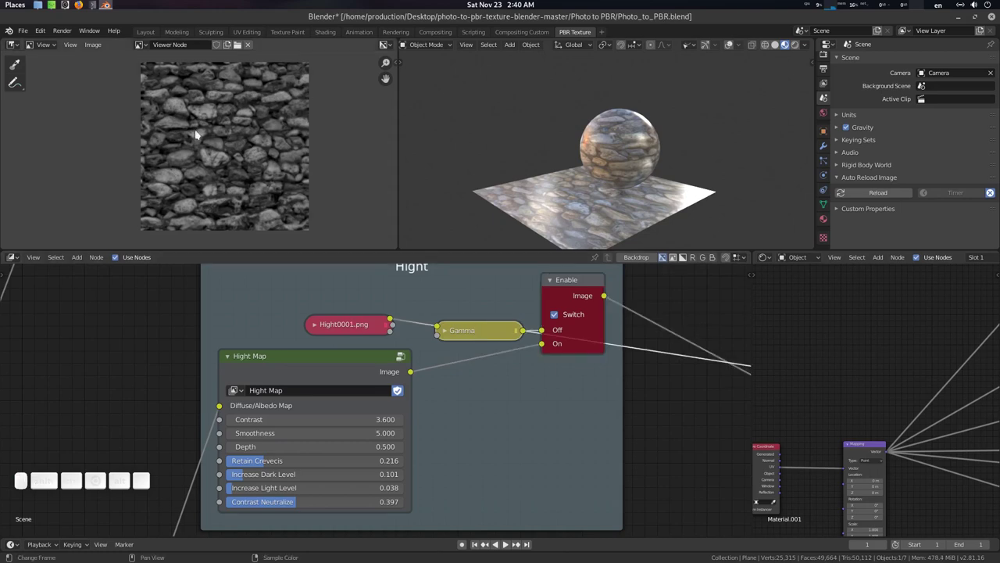
{"action": "left_click", "coordinate": [587, 287]}
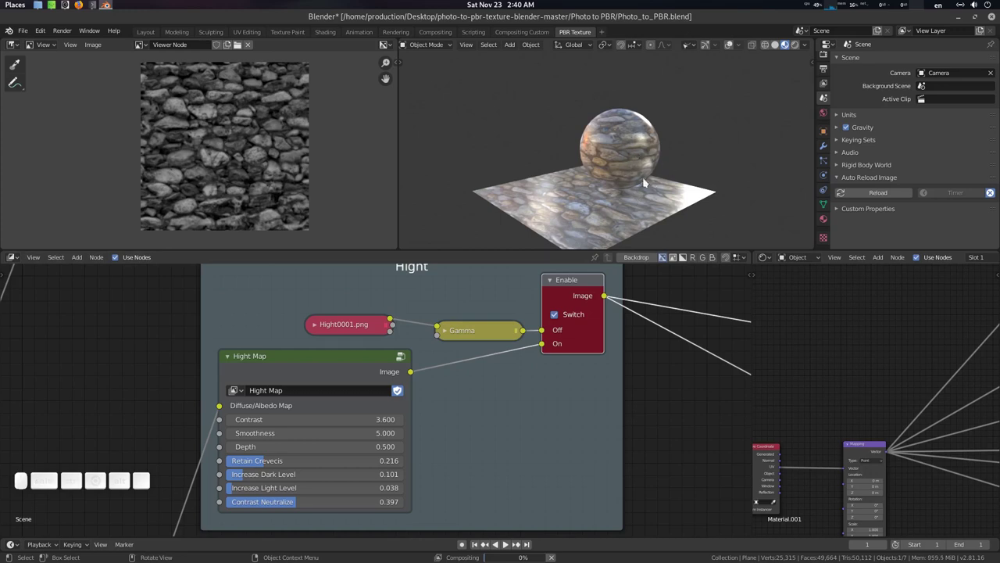
{"action": "left_click", "coordinate": [656, 168]}
{"action": "left_click", "coordinate": [644, 145]}
{"action": "key", "text": "z"}
{"action": "key", "text": "alt+a"}
Step: Select the sphere and hide it so only the plane remains
{"action": "left_click", "coordinate": [640, 146]}
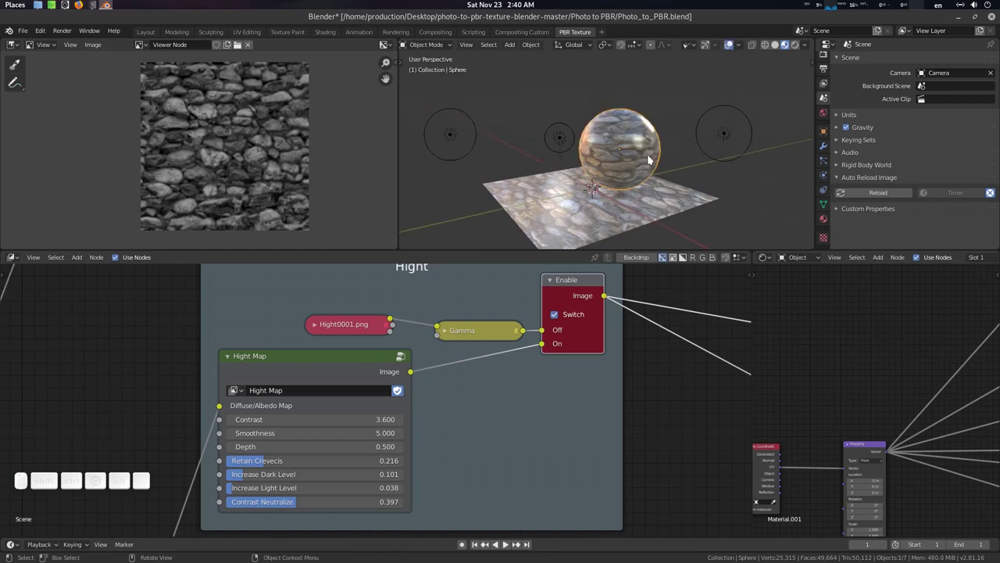
{"action": "scroll", "scroll_direction": "up", "scroll_amount": 3}
{"action": "middle_click", "coordinate": [655, 196]}
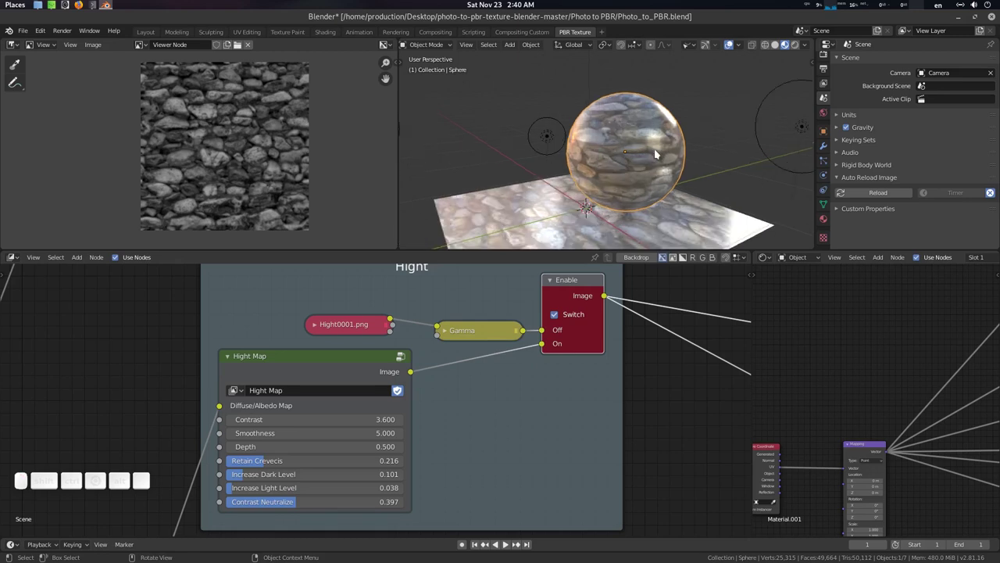
{"action": "key", "text": "h"}
Step: Select the stone plane and show its Subdivision, Triangulate and Displace modifier stack
{"action": "left_click", "coordinate": [675, 182]}
{"action": "left_click", "coordinate": [668, 172]}
{"action": "left_click", "coordinate": [672, 174]}
{"action": "left_click", "coordinate": [674, 179]}
{"action": "left_click", "coordinate": [828, 149]}
{"action": "left_click", "coordinate": [677, 171]}
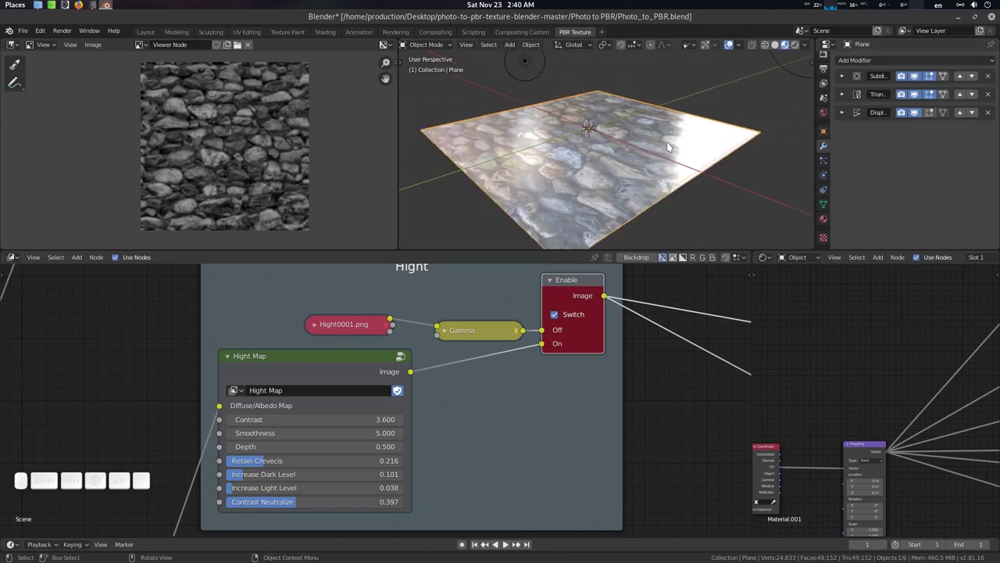
Step: Toggle the plane through Edit Mode and orbit in close over the displaced stone relief
{"action": "key", "text": "Tab"}
{"action": "key", "text": "Tab"}
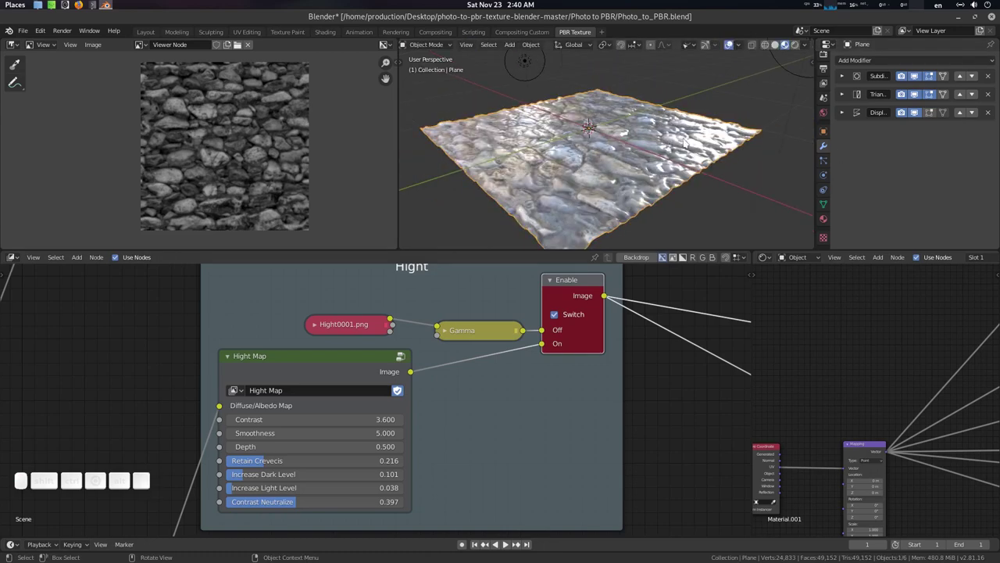
{"action": "left_click", "coordinate": [682, 143]}
{"action": "scroll", "scroll_direction": "up", "scroll_amount": 3}
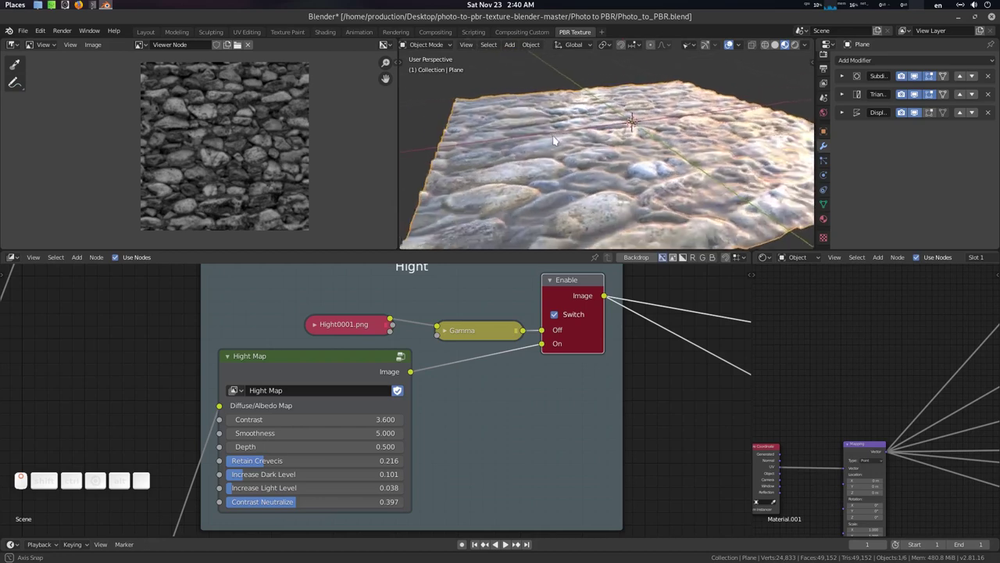
{"action": "scroll", "scroll_direction": "up", "scroll_amount": 3}
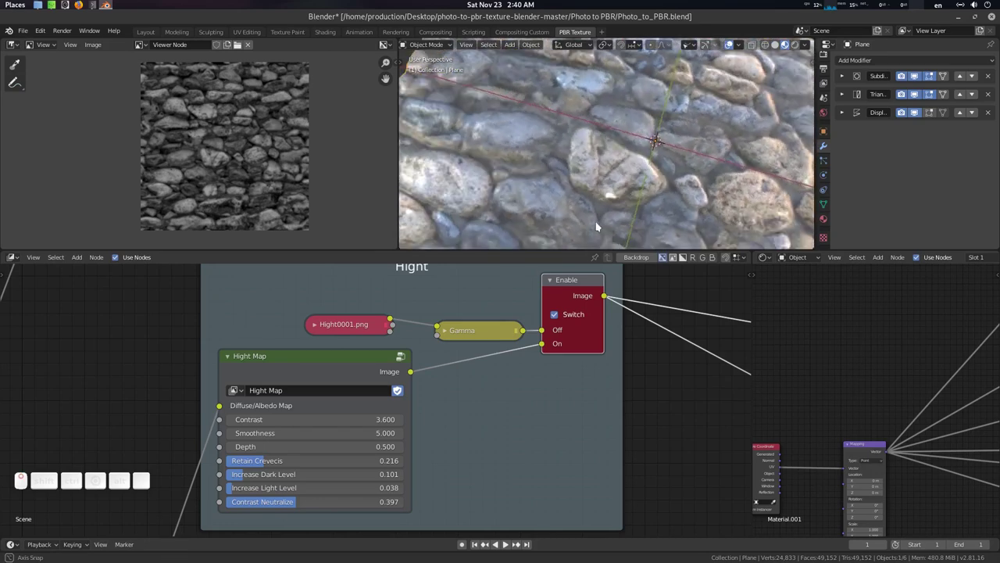
{"action": "left_click_drag", "start_coordinate": [673, 178], "coordinate": [665, 153]}
Step: Unhide the sphere briefly, then hide it again and zoom on the plane
{"action": "key", "text": "alt+h"}
{"action": "key", "text": "alt+a"}
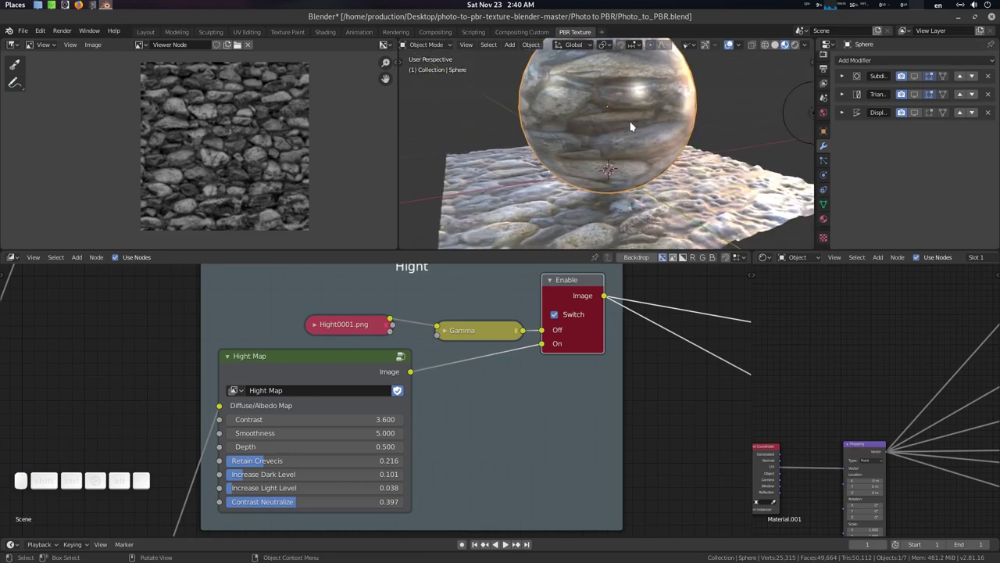
{"action": "key", "text": "h"}
{"action": "scroll", "scroll_direction": "up", "scroll_amount": 3}
{"action": "scroll", "scroll_direction": "up", "scroll_amount": 3}
{"action": "scroll", "scroll_direction": "down", "scroll_amount": 3}
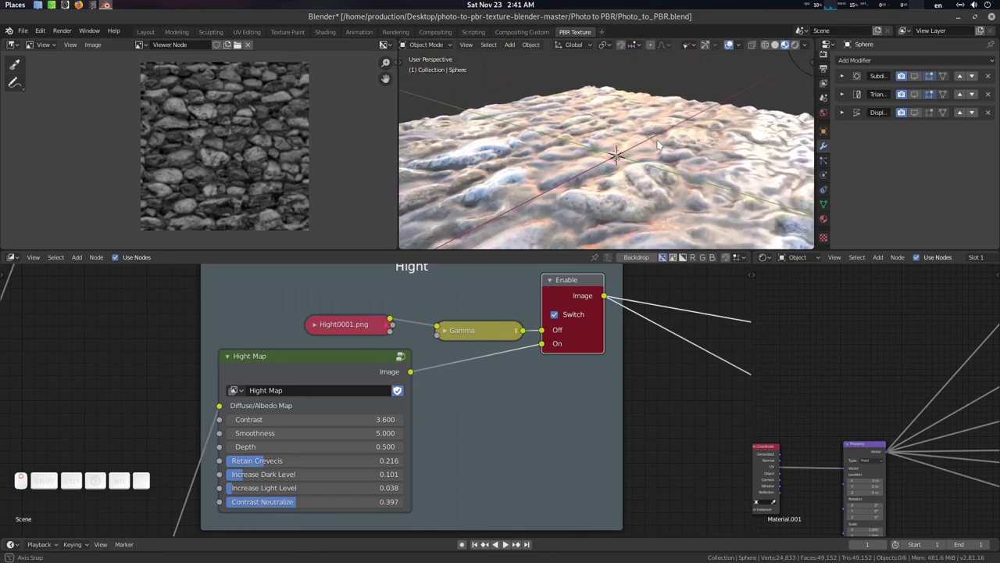
Step: Switch the preview lighting environment and orbit over the displaced plane
{"action": "left_click", "coordinate": [805, 144]}
{"action": "left_click", "coordinate": [690, 171]}
{"action": "left_click_drag", "start_coordinate": [596, 154], "coordinate": [786, 201]}
{"action": "scroll", "scroll_direction": "up", "scroll_amount": 3}
{"action": "middle_click", "coordinate": [786, 201]}
{"action": "left_click_drag", "start_coordinate": [771, 116], "coordinate": [772, 116]}
Step: Pan the shader editor to bring the Principled BSDF node into view
{"action": "left_click_drag", "start_coordinate": [771, 116], "coordinate": [881, 368]}
{"action": "scroll", "scroll_direction": "up", "scroll_amount": 3}
{"action": "middle_click", "coordinate": [771, 116]}
{"action": "scroll", "scroll_direction": "up", "scroll_amount": 3}
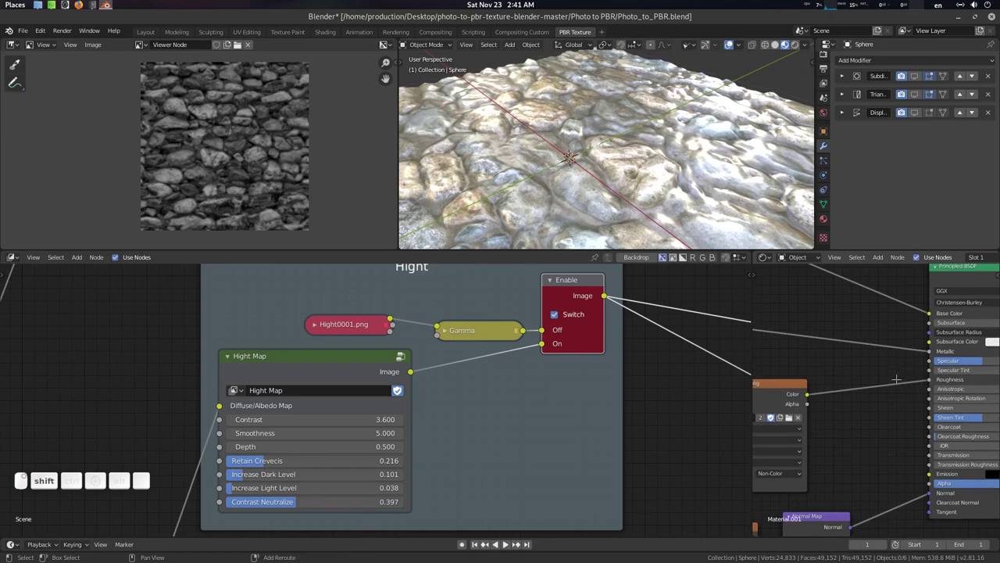
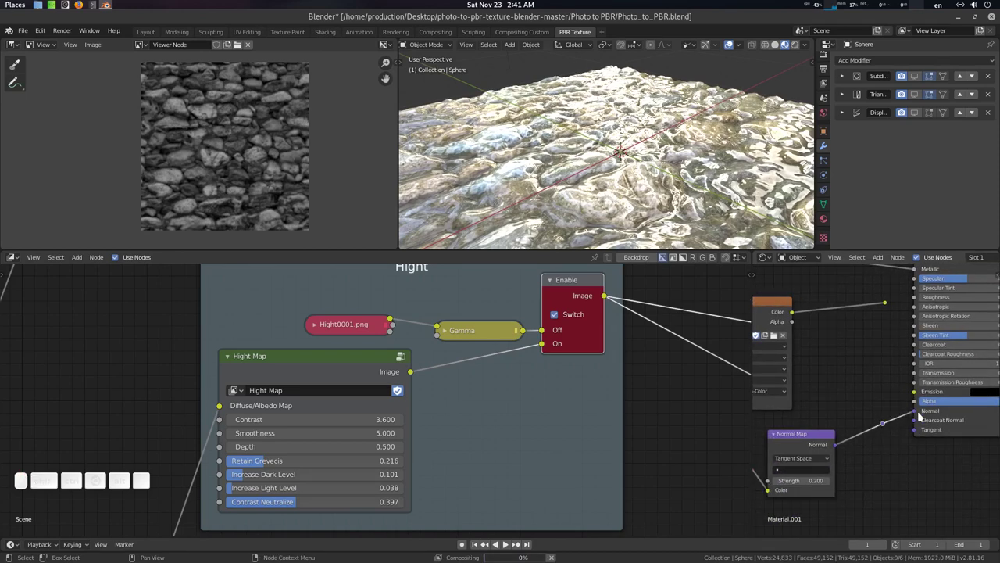
Step: Raise the Principled BSDF Roughness to 0.941 so the stone surface turns matte
{"action": "left_click", "coordinate": [918, 413]}
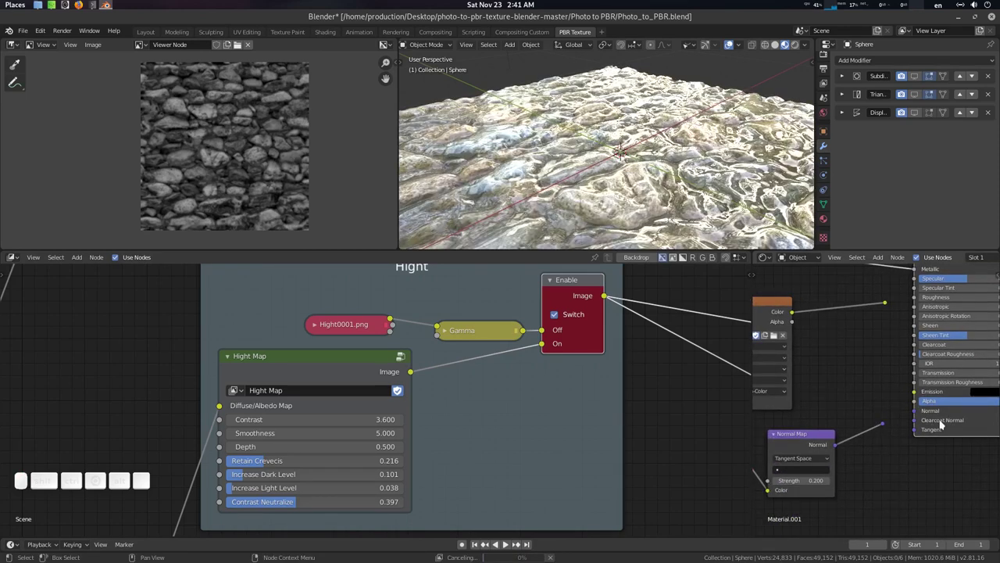
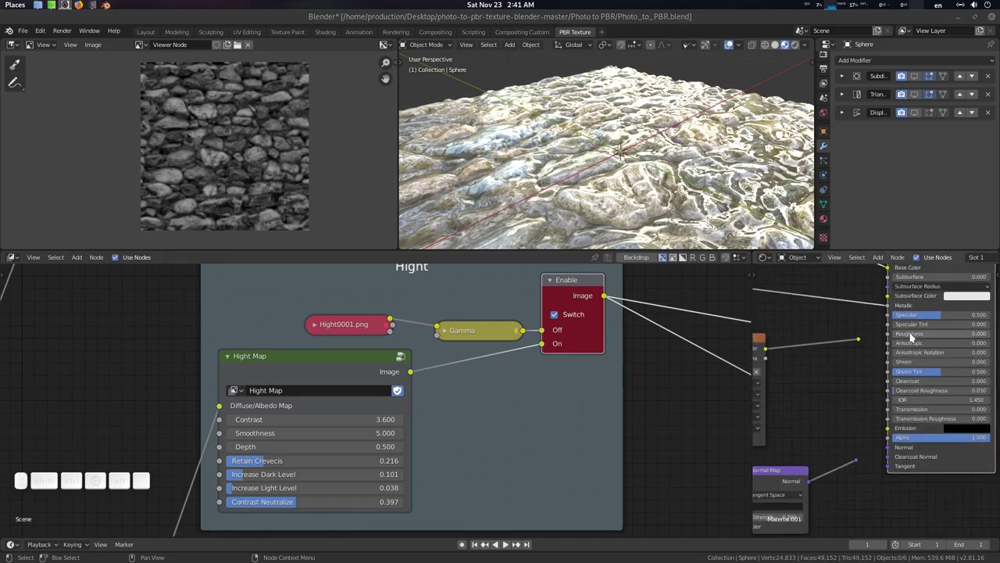
{"action": "left_click_drag", "start_coordinate": [913, 335], "coordinate": [674, 151]}
{"action": "middle_click", "coordinate": [666, 145]}
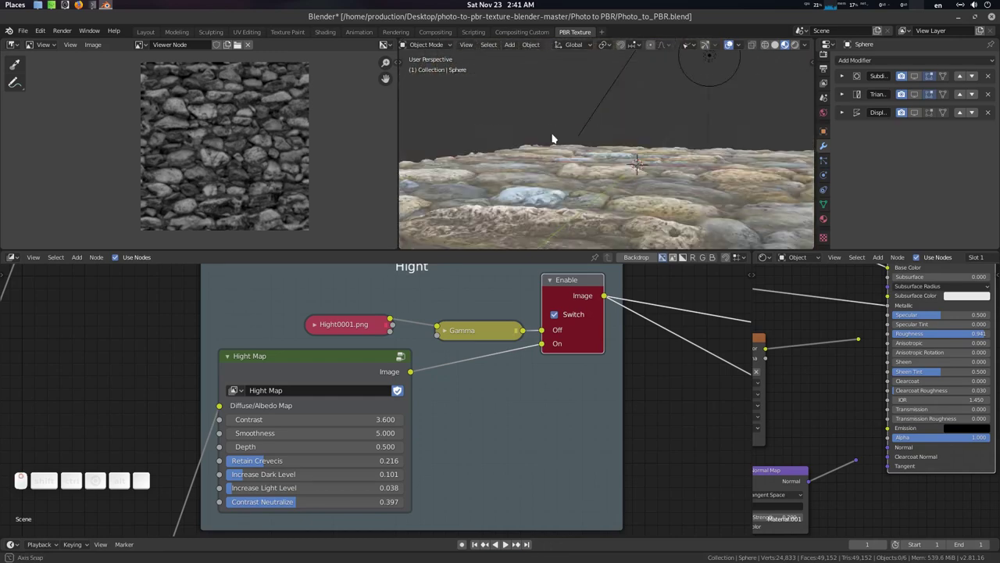
{"action": "scroll", "scroll_direction": "up", "scroll_amount": 3}
Step: Unhide the sphere to check the matte material on it, then hide it again
{"action": "key", "text": "alt+h"}
{"action": "middle_click", "coordinate": [673, 164]}
{"action": "middle_click", "coordinate": [700, 154]}
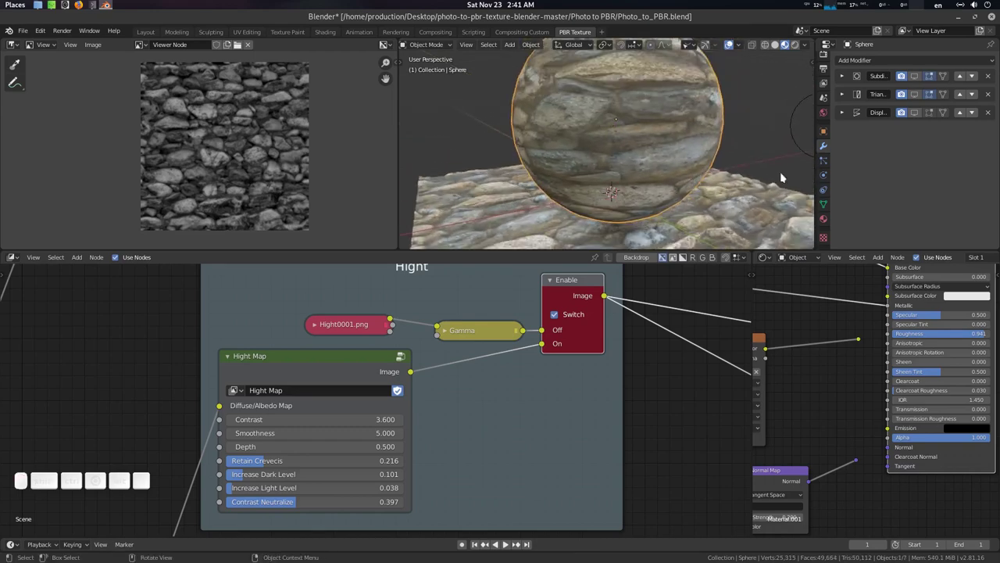
{"action": "key", "text": "h"}
{"action": "middle_click", "coordinate": [658, 161]}
{"action": "middle_click", "coordinate": [651, 173]}
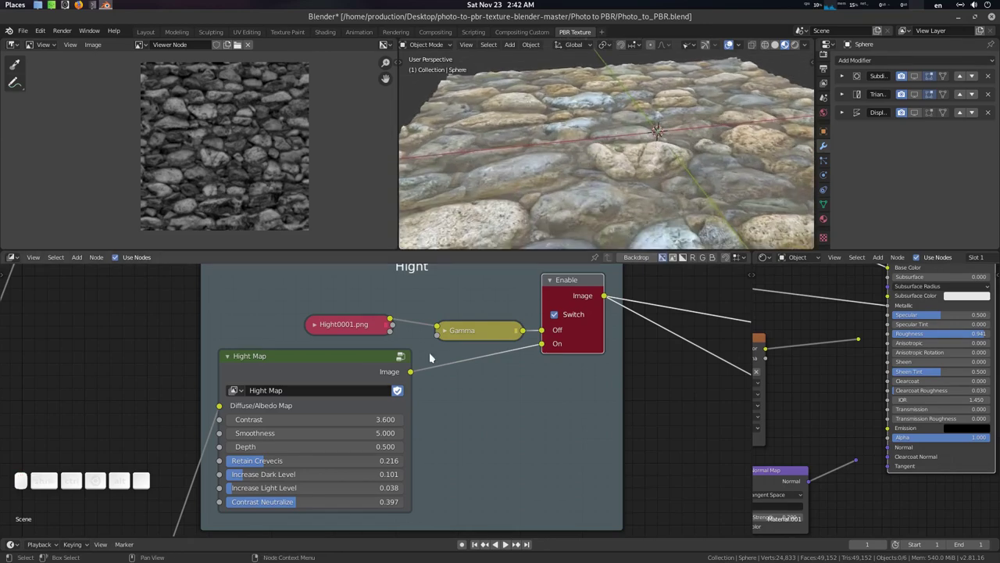
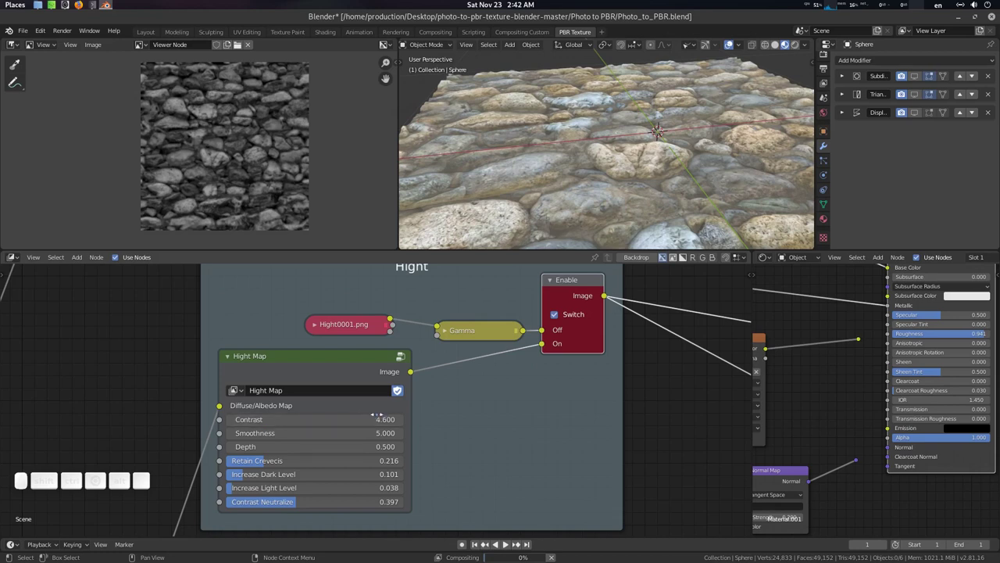
Step: Set the Hight Map node's Contrast to 3.000 and check the plane's height in the viewport
{"action": "left_click", "coordinate": [454, 413]}
{"action": "key", "text": "F12"}
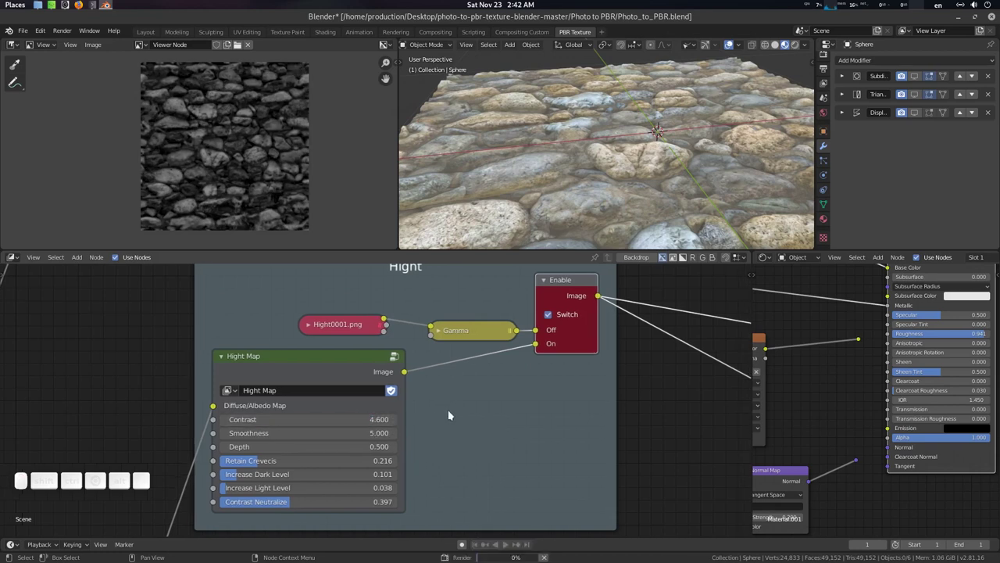
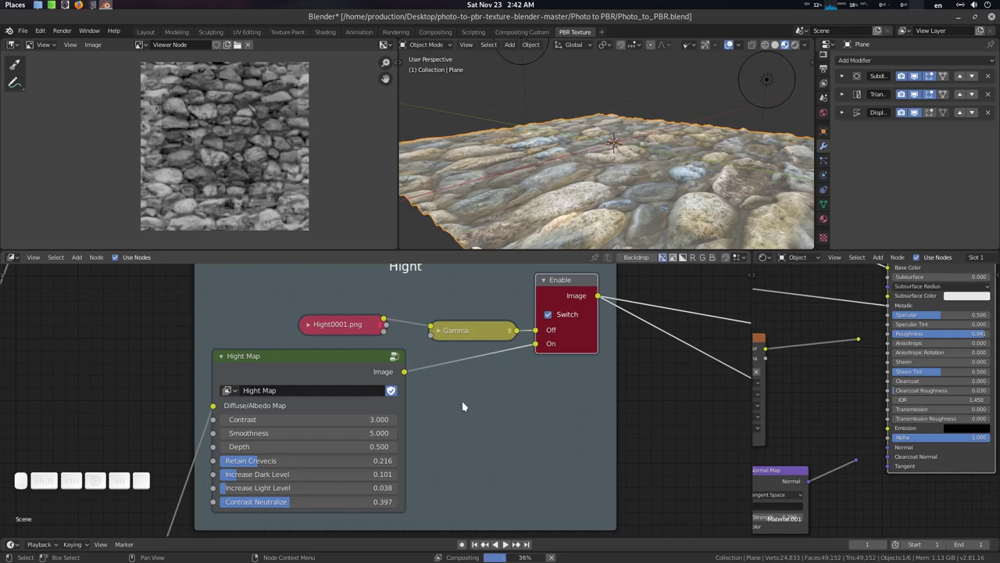
{"action": "left_click", "coordinate": [464, 404]}
{"action": "key", "text": "F12"}
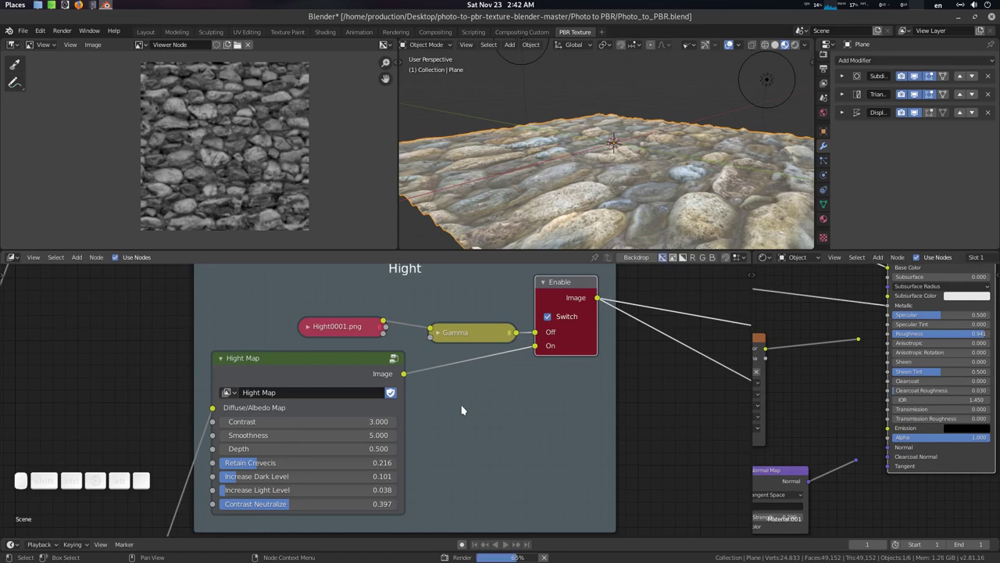
{"action": "left_click", "coordinate": [661, 146]}
{"action": "key", "text": "Tab"}
Step: Set the Displace modifier Strength to 0.080 and inspect the deeper stone relief up close
{"action": "left_click", "coordinate": [665, 156]}
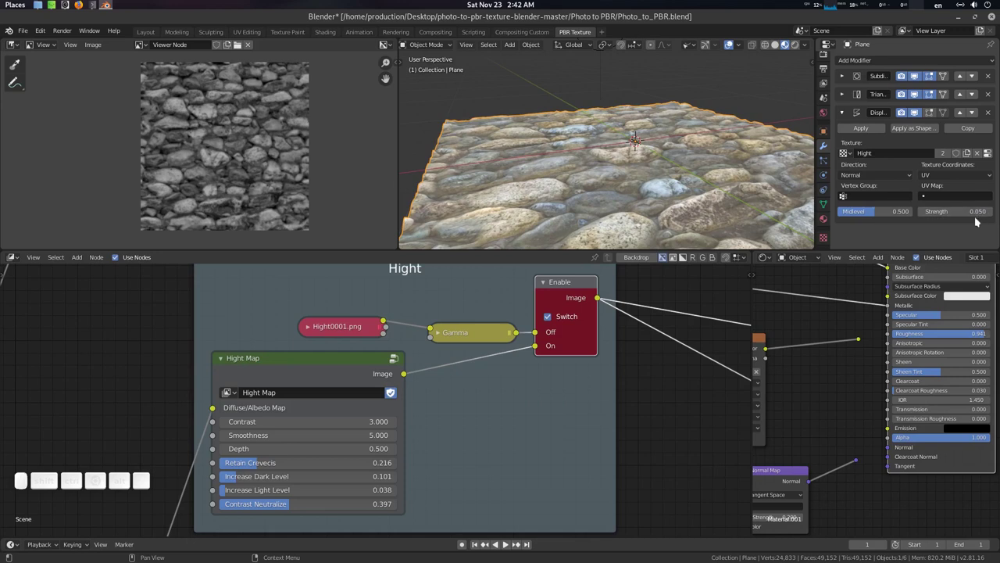
{"action": "key", "text": "."}
{"action": "key", "text": "0"}
{"action": "key", "text": "6"}
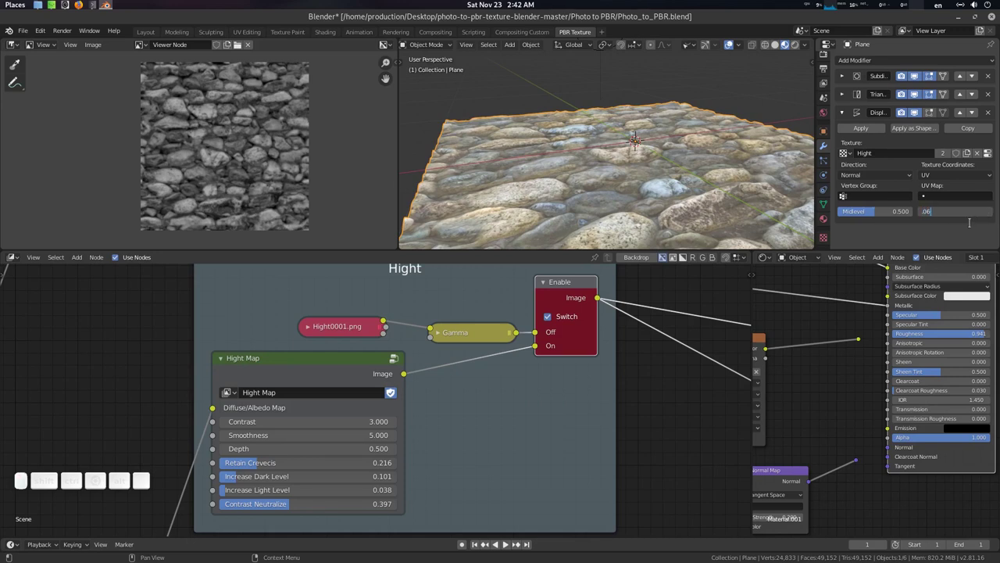
{"action": "key", "text": "BackSpace"}
{"action": "key", "text": "8"}
{"action": "key", "text": "Return"}
{"action": "left_click_drag", "start_coordinate": [685, 139], "coordinate": [581, 378]}
{"action": "middle_click", "coordinate": [576, 377]}
{"action": "left_click", "coordinate": [465, 311]}
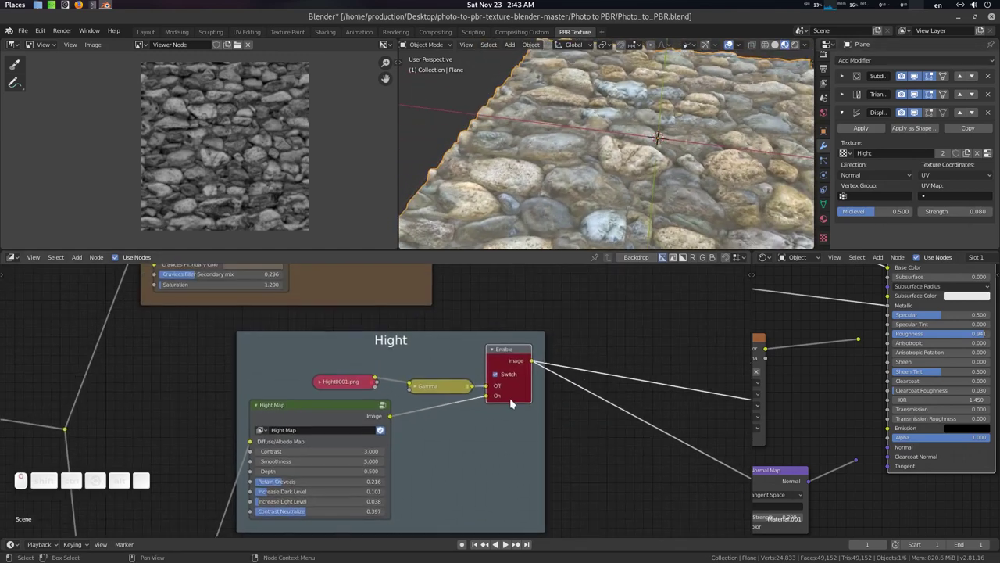
Step: Turn on the Albedo frame's switch in the node graph
{"action": "left_click", "coordinate": [498, 376]}
{"action": "left_click", "coordinate": [515, 354]}
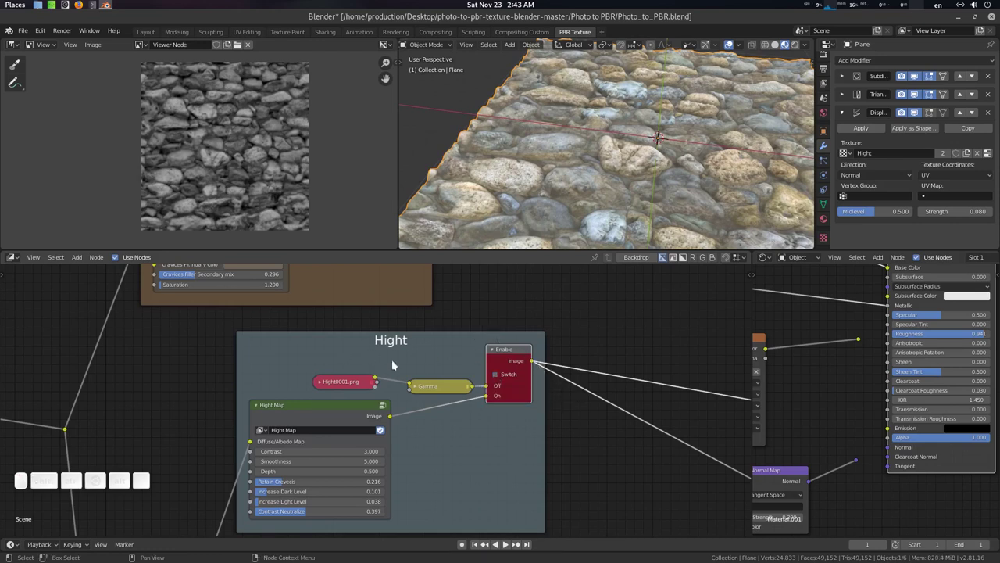
{"action": "left_click", "coordinate": [458, 321]}
{"action": "scroll", "scroll_direction": "down", "scroll_amount": 3}
{"action": "middle_click", "coordinate": [487, 338]}
{"action": "scroll", "scroll_direction": "up", "scroll_amount": 3}
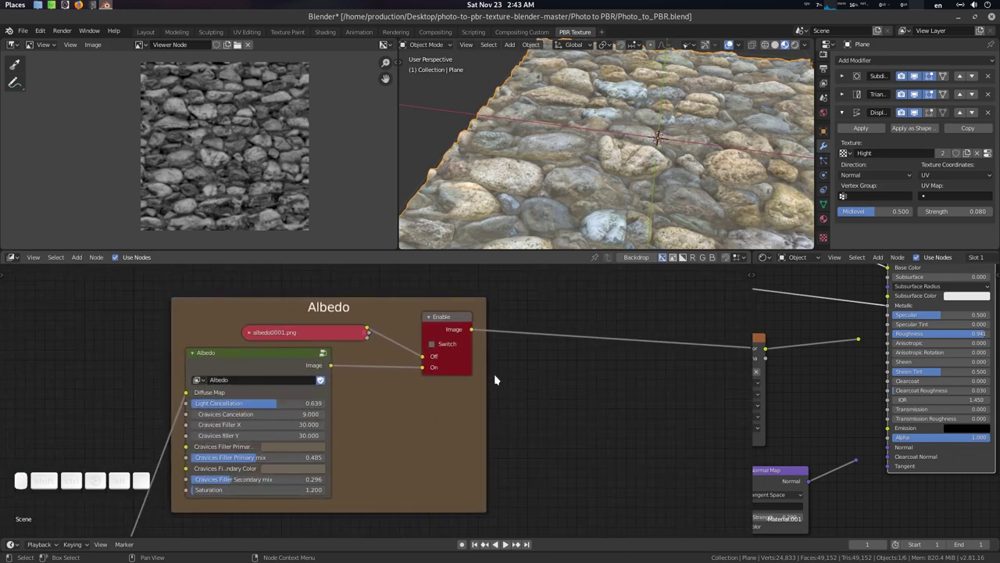
{"action": "left_click", "coordinate": [437, 346]}
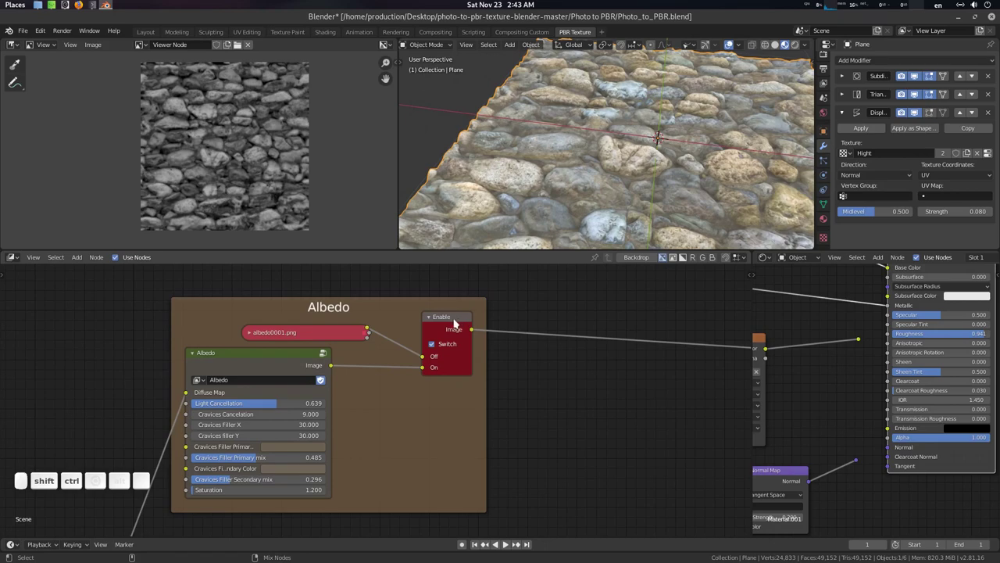
{"action": "left_click", "coordinate": [457, 322]}
{"action": "left_click", "coordinate": [336, 393]}
{"action": "middle_click", "coordinate": [367, 354]}
{"action": "left_click", "coordinate": [378, 362]}
{"action": "left_click", "coordinate": [619, 165]}
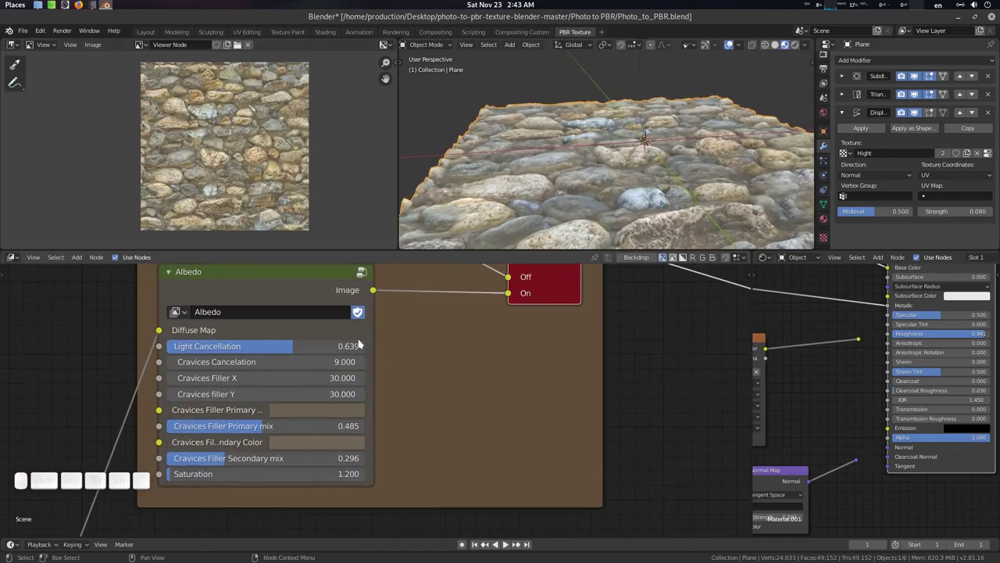
{"action": "left_click", "coordinate": [421, 409]}
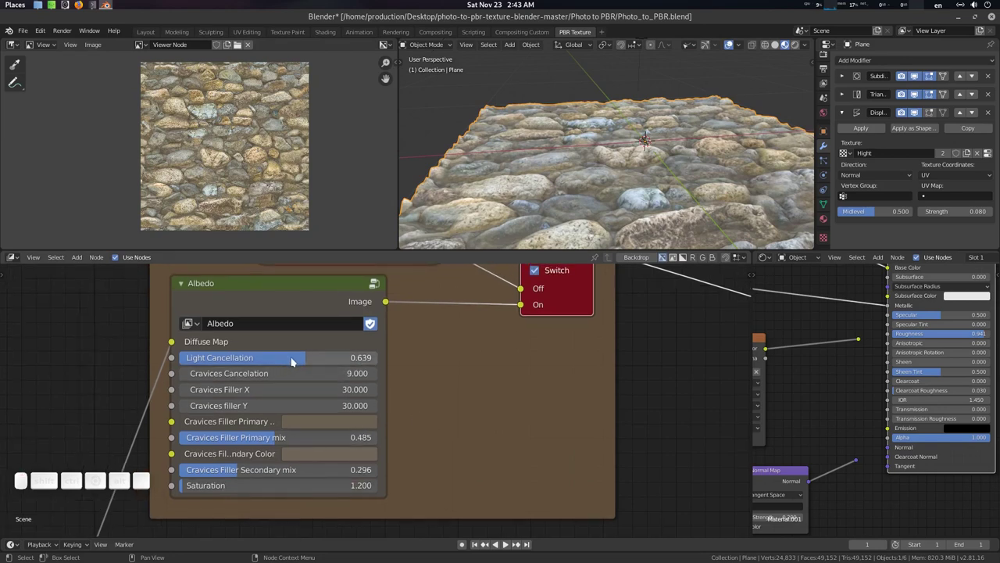
Step: Lower the Albedo Light Cancellation to 0.391 and check the stone colour on the plane
{"action": "left_click_drag", "start_coordinate": [296, 359], "coordinate": [297, 252]}
{"action": "scroll", "scroll_direction": "up", "scroll_amount": 3}
{"action": "scroll", "scroll_direction": "down", "scroll_amount": 3}
{"action": "scroll", "scroll_direction": "down", "scroll_amount": 3}
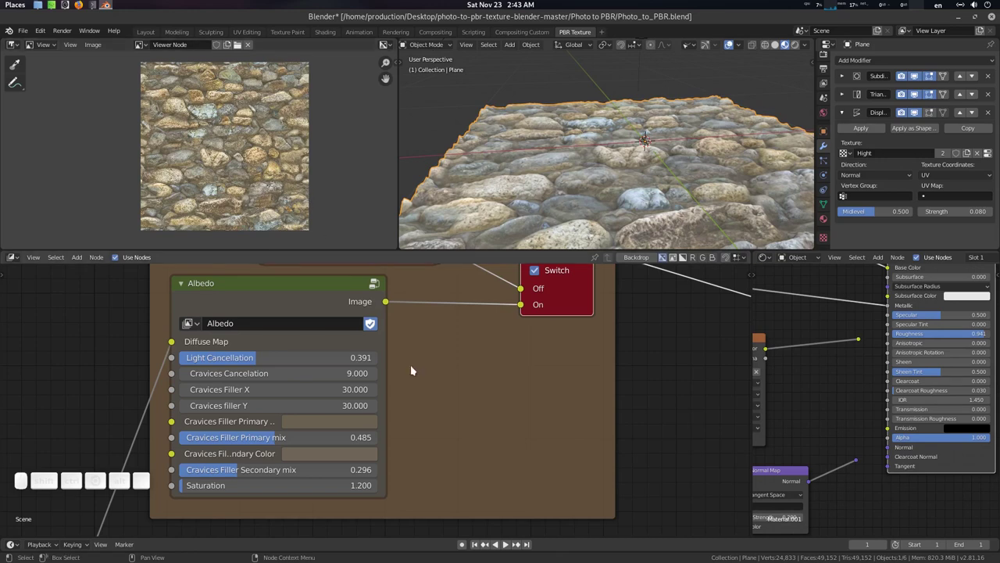
{"action": "left_click", "coordinate": [427, 365]}
{"action": "key", "text": "F12"}
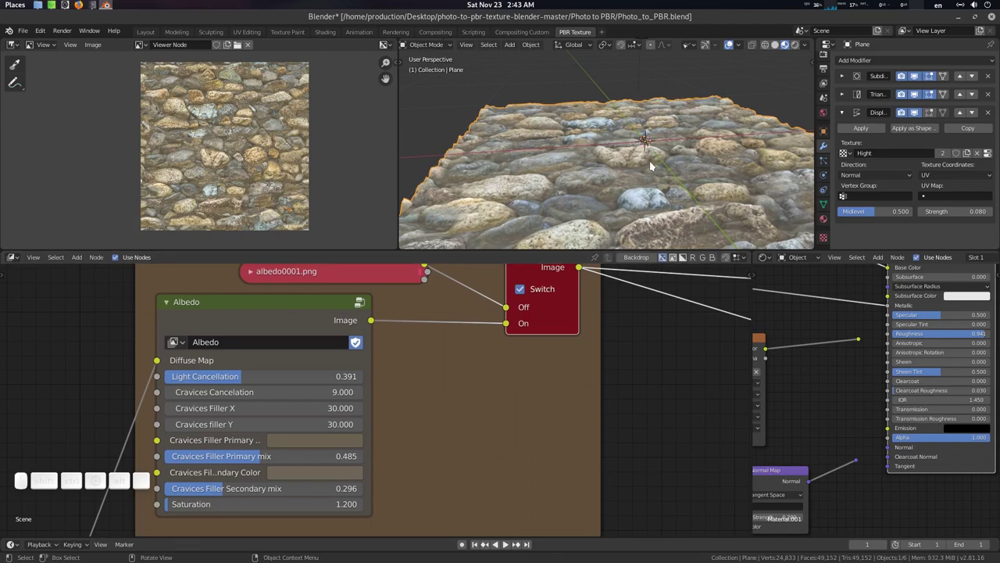
{"action": "left_click_drag", "start_coordinate": [654, 163], "coordinate": [412, 421]}
{"action": "middle_click", "coordinate": [419, 414]}
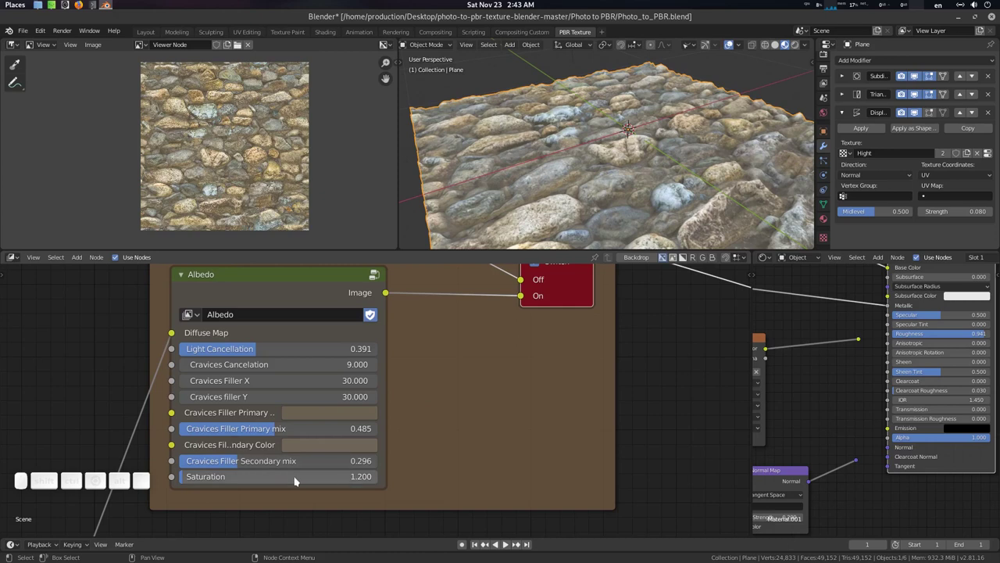
Step: Try Albedo Saturation 3.466 and view the yellowed plane from farther away
{"action": "left_click_drag", "start_coordinate": [250, 477], "coordinate": [320, 461]}
{"action": "left_click", "coordinate": [437, 335]}
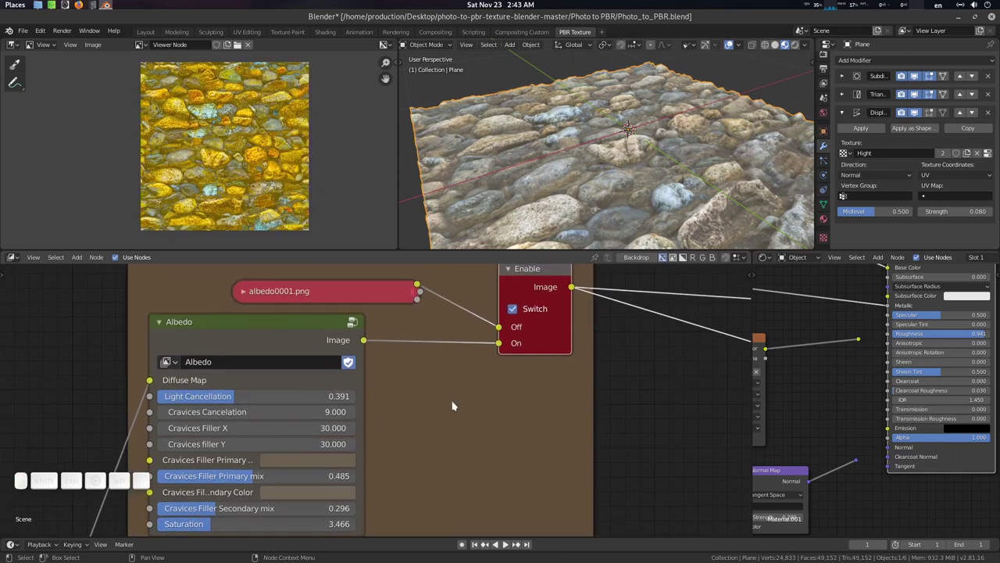
{"action": "key", "text": "F12"}
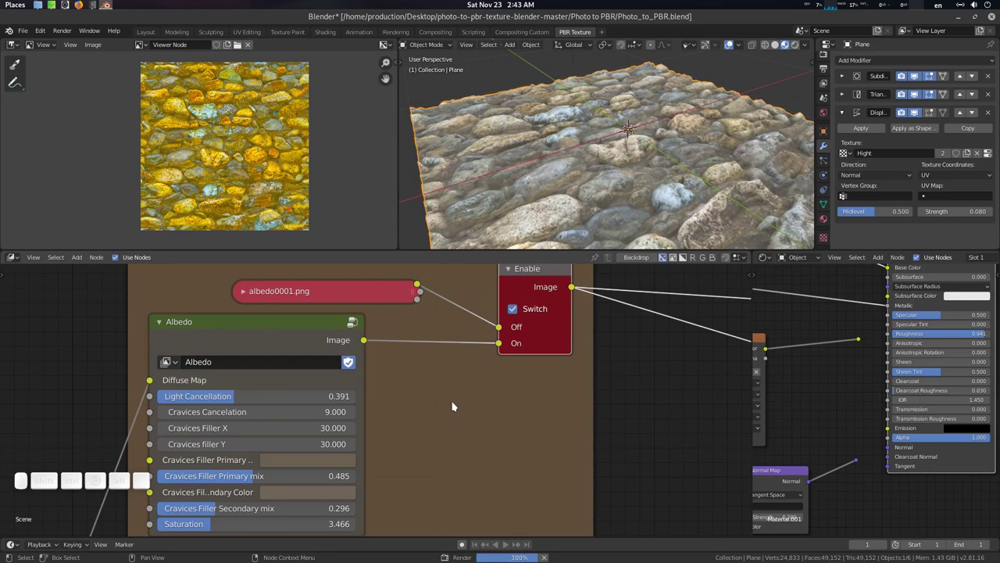
{"action": "left_click", "coordinate": [687, 142]}
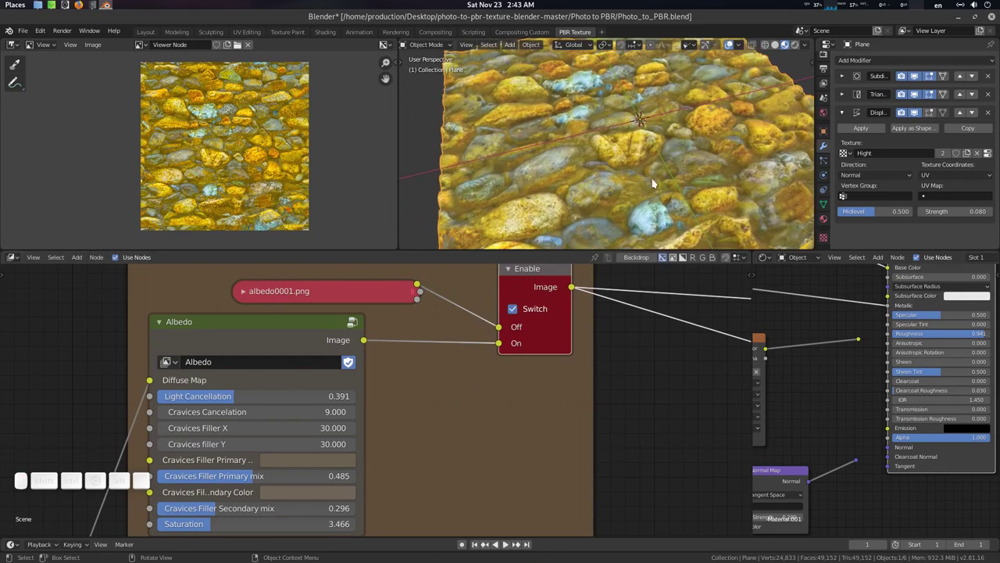
{"action": "left_click", "coordinate": [467, 420]}
{"action": "left_click", "coordinate": [584, 188]}
{"action": "left_click", "coordinate": [643, 171]}
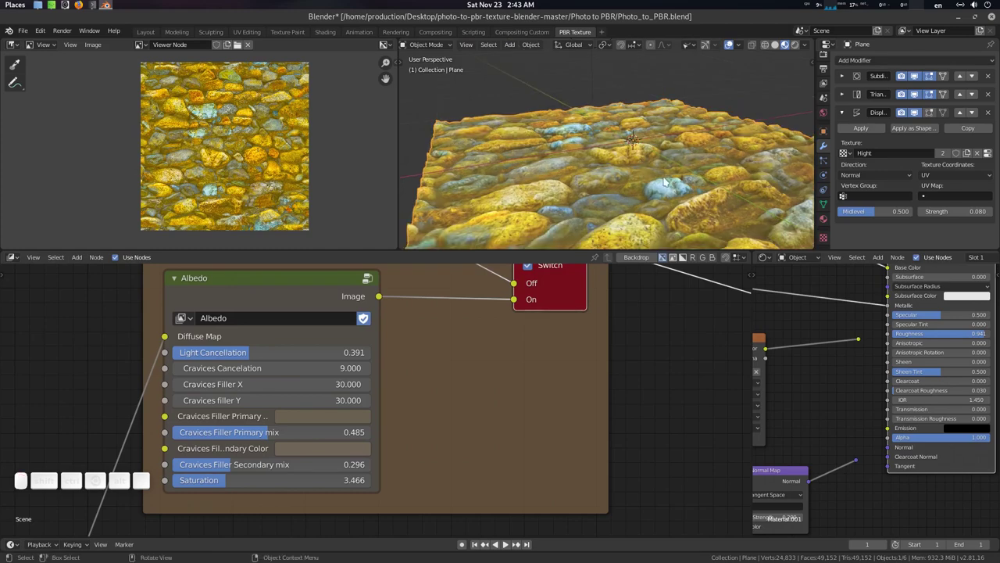
{"action": "middle_click", "coordinate": [668, 180]}
{"action": "key", "text": "Tab"}
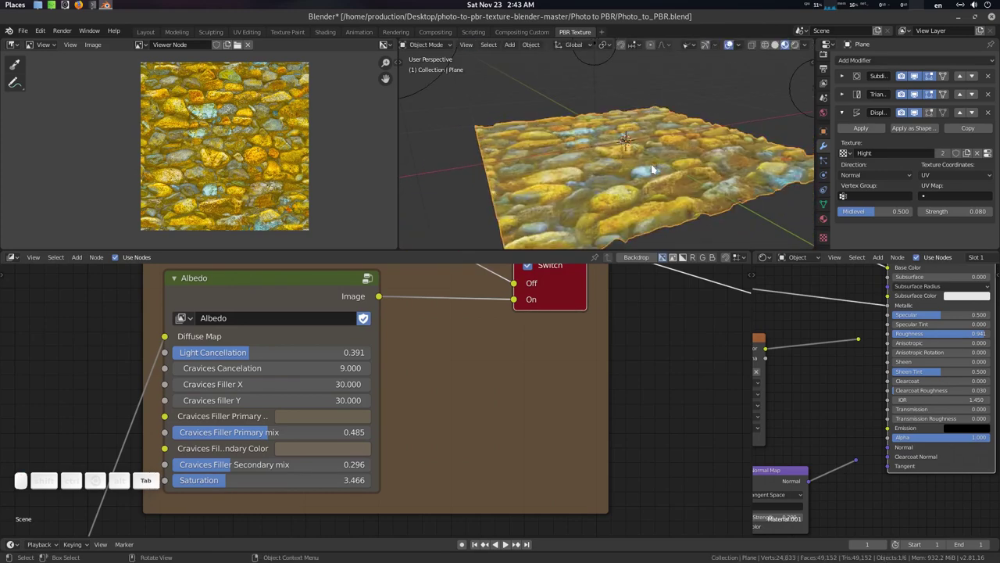
{"action": "left_click", "coordinate": [656, 155]}
Step: Set the Albedo Saturation back to 1.200 for natural grey-brown stone
{"action": "left_click", "coordinate": [445, 386]}
{"action": "left_click", "coordinate": [304, 502]}
{"action": "key", "text": "1"}
{"action": "key", "text": "."}
{"action": "key", "text": "2"}
{"action": "key", "text": "Return"}
{"action": "left_click", "coordinate": [480, 394]}
{"action": "key", "text": "F12"}
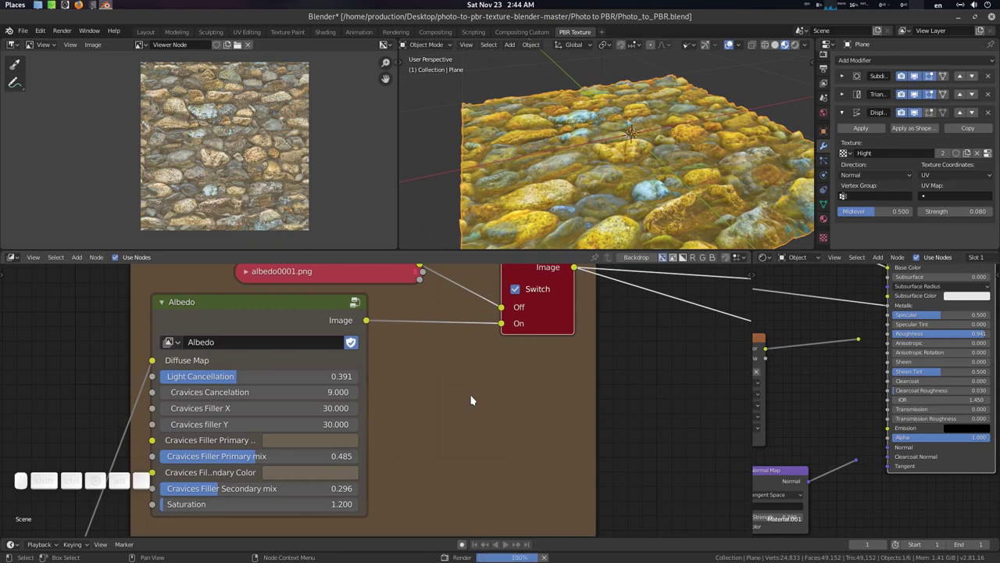
{"action": "left_click_drag", "start_coordinate": [645, 161], "coordinate": [596, 339]}
{"action": "left_click", "coordinate": [593, 337]}
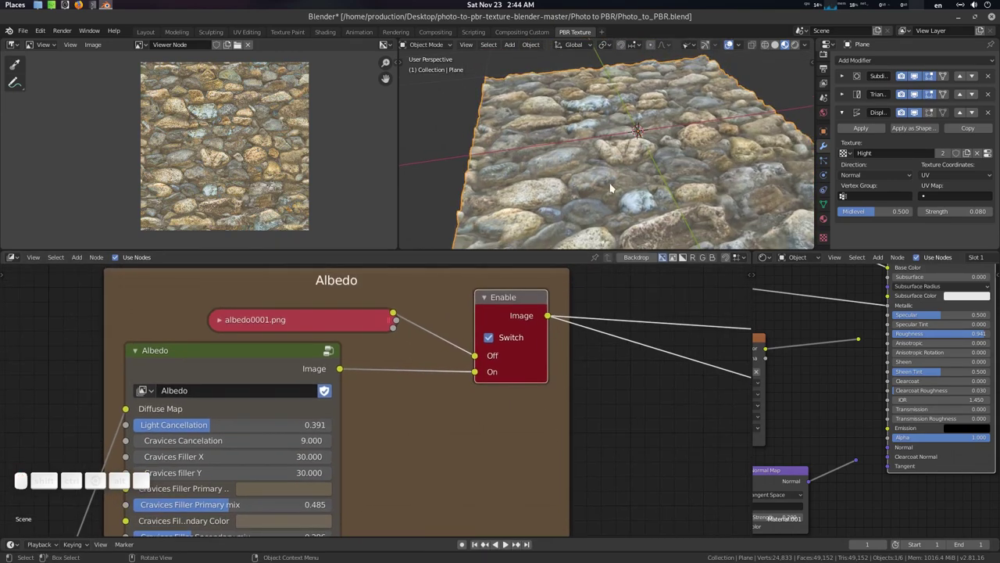
Step: Turn off the Albedo switch and pan the node graph down to the Hight frame
{"action": "left_click", "coordinate": [496, 339]}
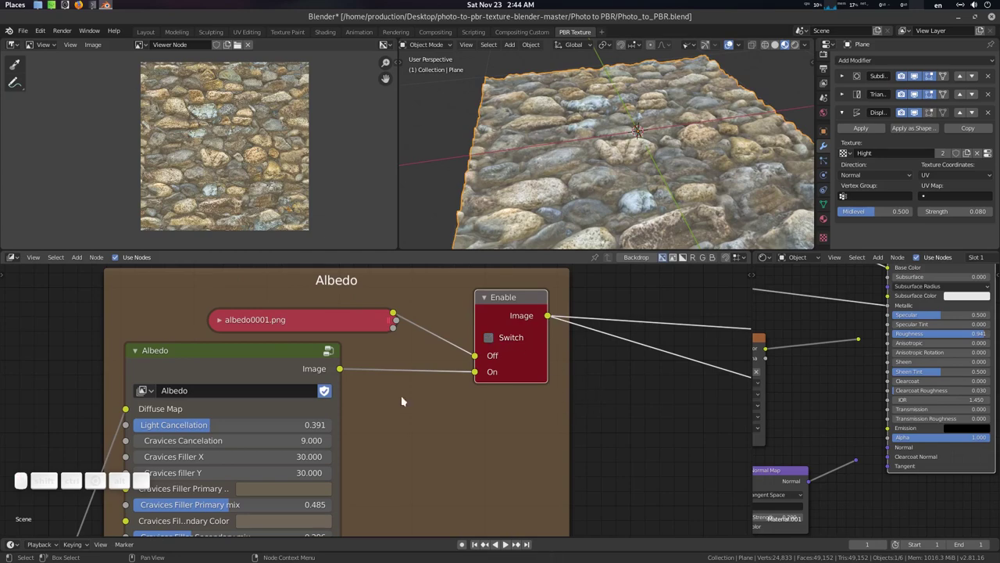
{"action": "scroll", "scroll_direction": "down", "scroll_amount": 3}
{"action": "left_click_drag", "start_coordinate": [632, 167], "coordinate": [664, 404]}
{"action": "scroll", "scroll_direction": "down", "scroll_amount": 3}
{"action": "middle_click", "coordinate": [613, 427]}
{"action": "scroll", "scroll_direction": "down", "scroll_amount": 3}
{"action": "middle_click", "coordinate": [538, 399]}
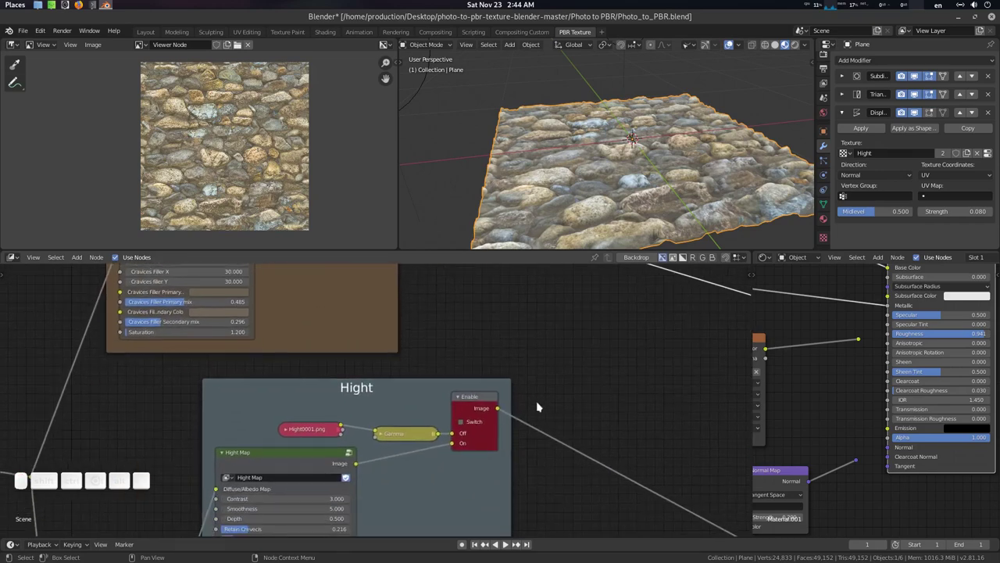
{"action": "middle_click", "coordinate": [542, 397]}
{"action": "scroll", "scroll_direction": "down", "scroll_amount": 3}
{"action": "left_click_drag", "start_coordinate": [560, 425], "coordinate": [632, 119]}
{"action": "left_click", "coordinate": [641, 127]}
{"action": "scroll", "scroll_direction": "up", "scroll_amount": 3}
Step: Add a UV sphere above the displaced plane wearing the stone material
{"action": "key", "text": "alt+h"}
{"action": "left_click", "coordinate": [657, 138]}
{"action": "left_click", "coordinate": [682, 140]}
{"action": "key", "text": "shift+alt+a"}
{"action": "left_click", "coordinate": [622, 167]}
{"action": "left_click", "coordinate": [692, 168]}
{"action": "left_click", "coordinate": [920, 79]}
{"action": "left_click", "coordinate": [919, 96]}
{"action": "left_click", "coordinate": [919, 110]}
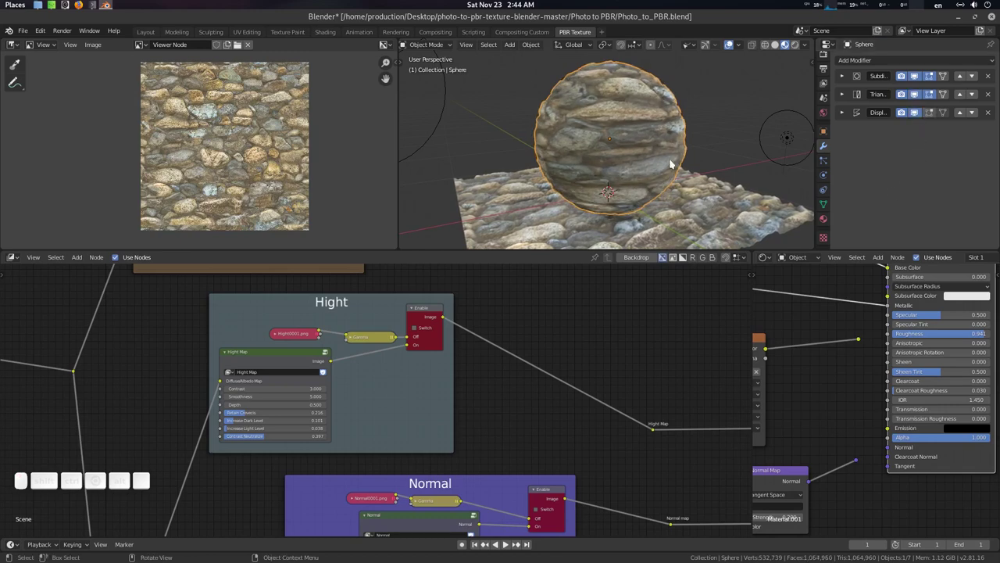
{"action": "left_click", "coordinate": [666, 161]}
{"action": "key", "text": "alt+a"}
{"action": "left_click", "coordinate": [597, 172]}
{"action": "key", "text": "KP_0"}
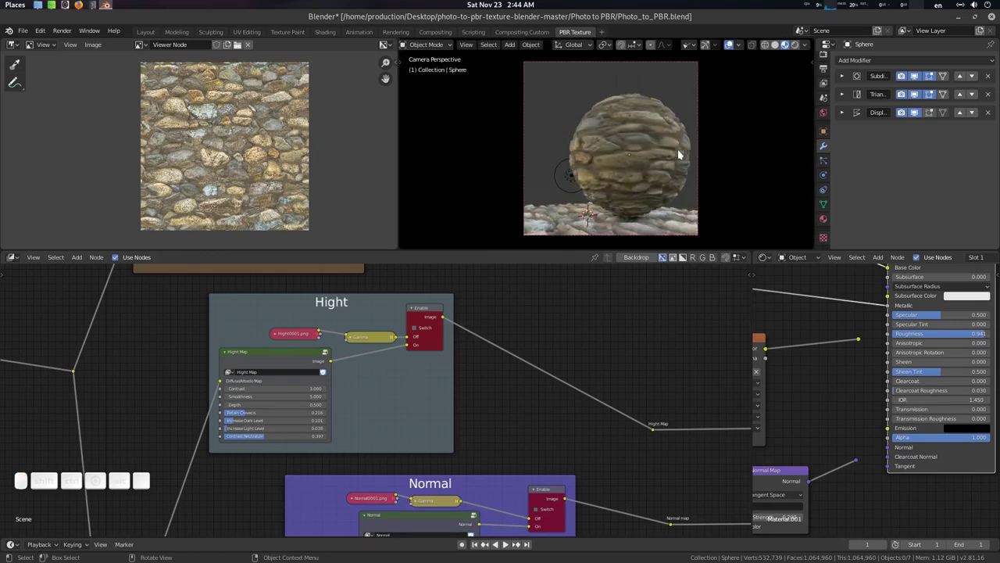
{"action": "key", "text": "0"}
{"action": "middle_click", "coordinate": [680, 154]}
{"action": "left_click_drag", "start_coordinate": [675, 151], "coordinate": [728, 149]}
{"action": "left_click", "coordinate": [729, 149]}
{"action": "left_click_drag", "start_coordinate": [727, 149], "coordinate": [627, 166]}
{"action": "middle_click", "coordinate": [631, 154]}
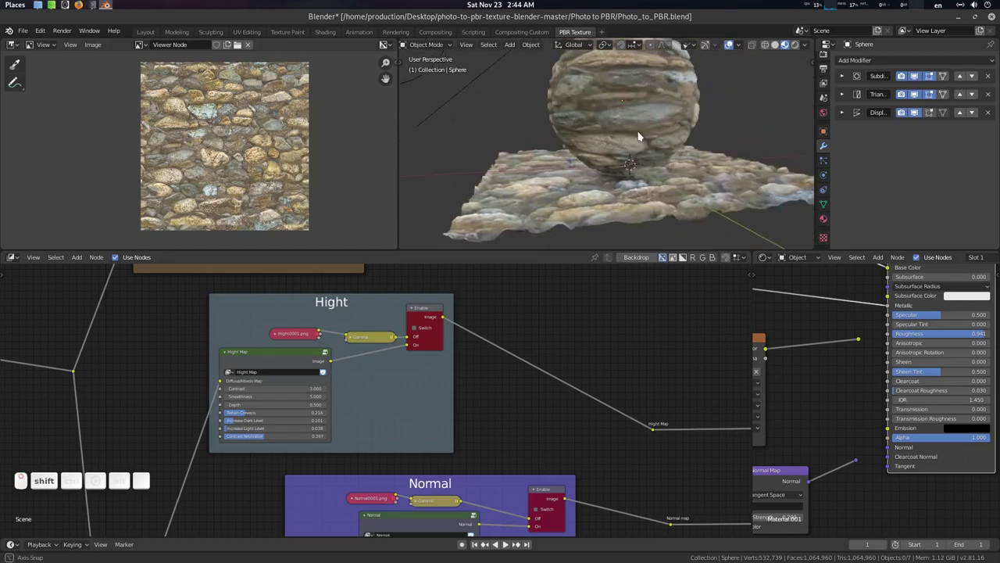
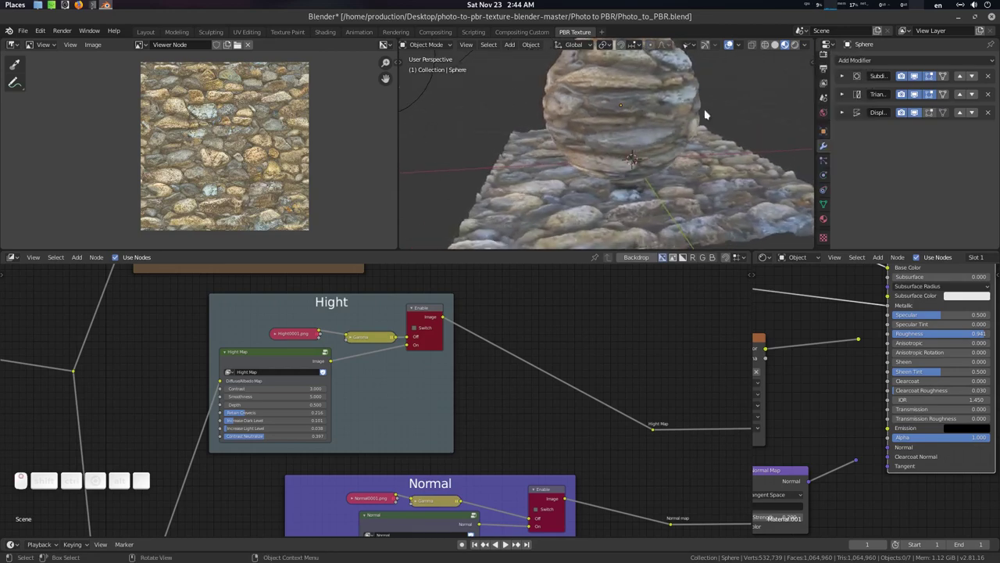
{"action": "left_click", "coordinate": [800, 44]}
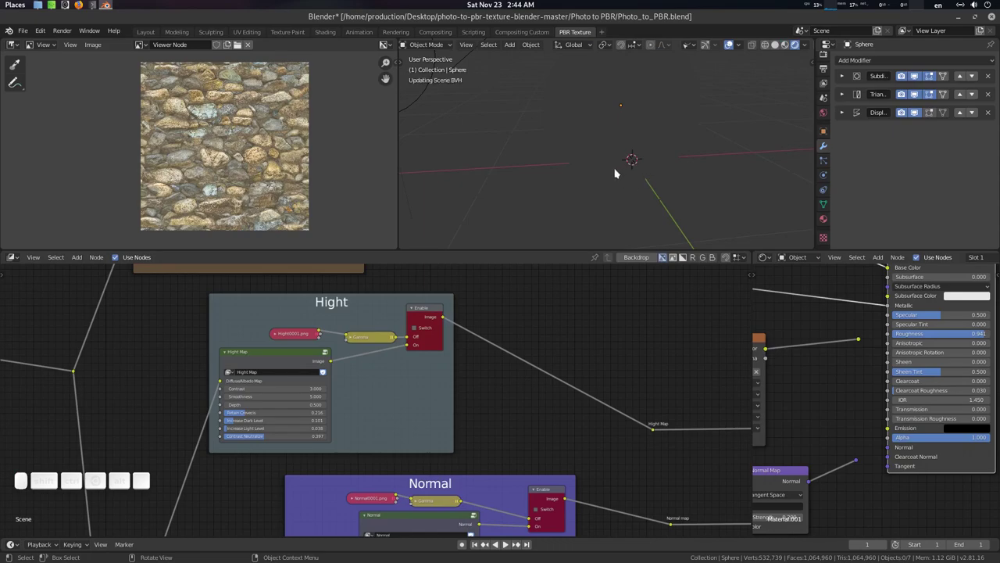
{"action": "middle_click", "coordinate": [627, 162]}
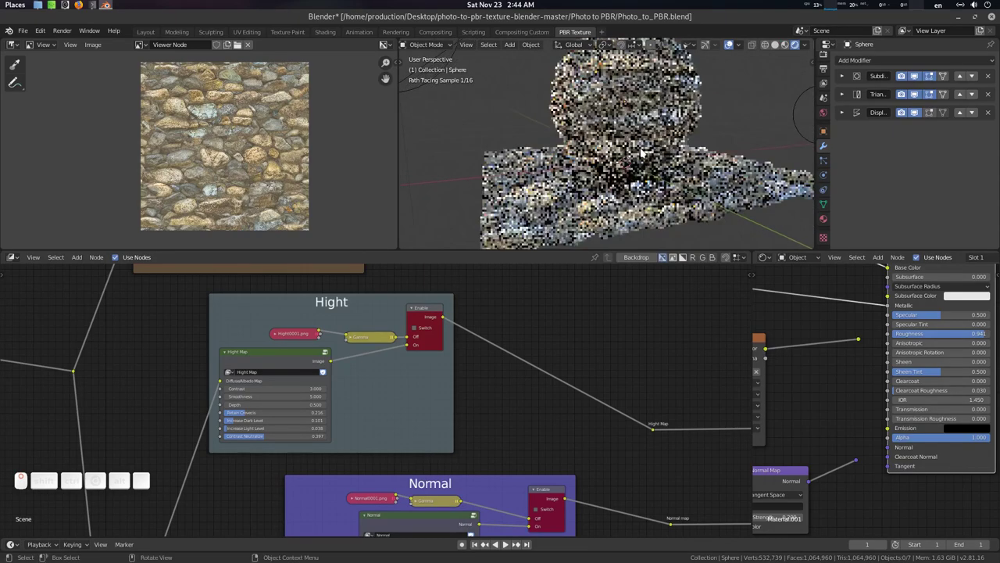
{"action": "scroll", "scroll_direction": "up", "scroll_amount": 3}
{"action": "middle_click", "coordinate": [654, 154]}
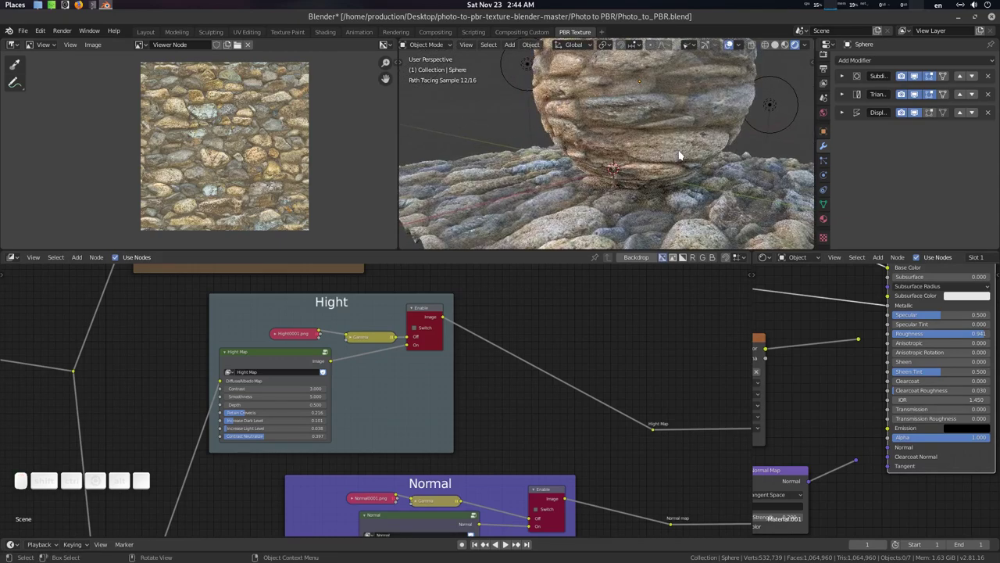
{"action": "middle_click", "coordinate": [678, 154]}
{"action": "left_click", "coordinate": [811, 46]}
{"action": "left_click", "coordinate": [808, 136]}
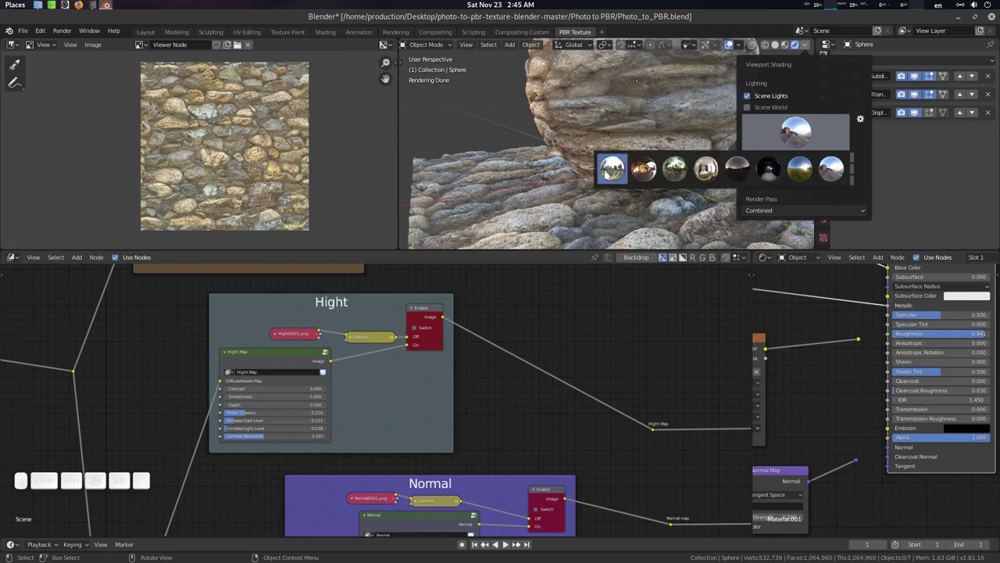
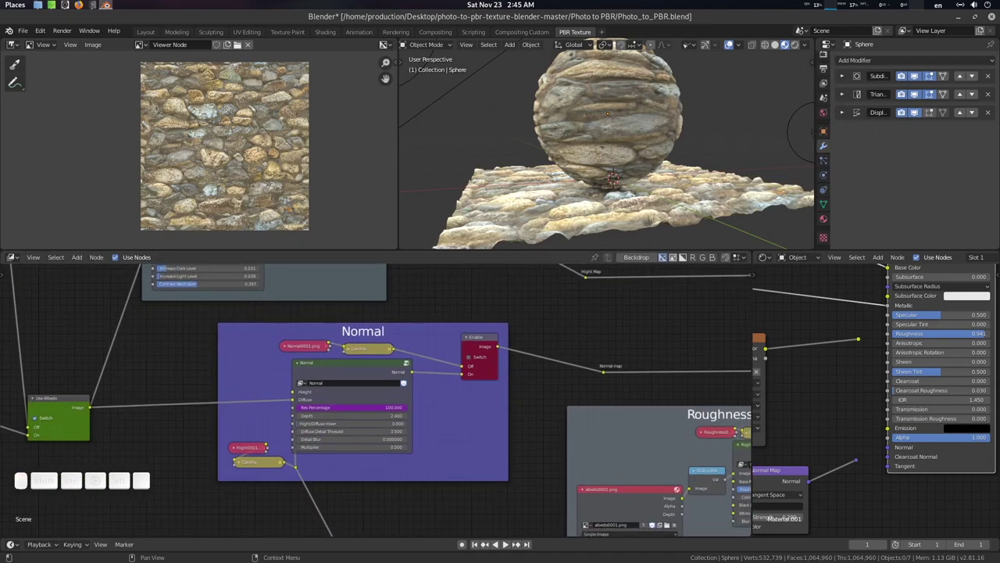
Step: Pan the node editor over to the Normal frame
{"action": "left_click", "coordinate": [701, 204]}
{"action": "left_click", "coordinate": [701, 205]}
{"action": "left_click", "coordinate": [701, 205]}
{"action": "scroll", "scroll_direction": "up", "scroll_amount": 3}
{"action": "left_click", "coordinate": [701, 204]}
{"action": "left_click_drag", "start_coordinate": [878, 435], "coordinate": [786, 429]}
{"action": "left_click", "coordinate": [868, 406]}
{"action": "middle_click", "coordinate": [886, 408]}
{"action": "middle_click", "coordinate": [861, 396]}
{"action": "middle_click", "coordinate": [863, 396]}
Step: Connect the Normal frame's node to the Viewer to preview the normal map
{"action": "middle_click", "coordinate": [635, 145]}
{"action": "middle_click", "coordinate": [655, 160]}
{"action": "middle_click", "coordinate": [648, 232]}
{"action": "left_click", "coordinate": [648, 231]}
{"action": "middle_click", "coordinate": [648, 231]}
{"action": "left_click", "coordinate": [648, 232]}
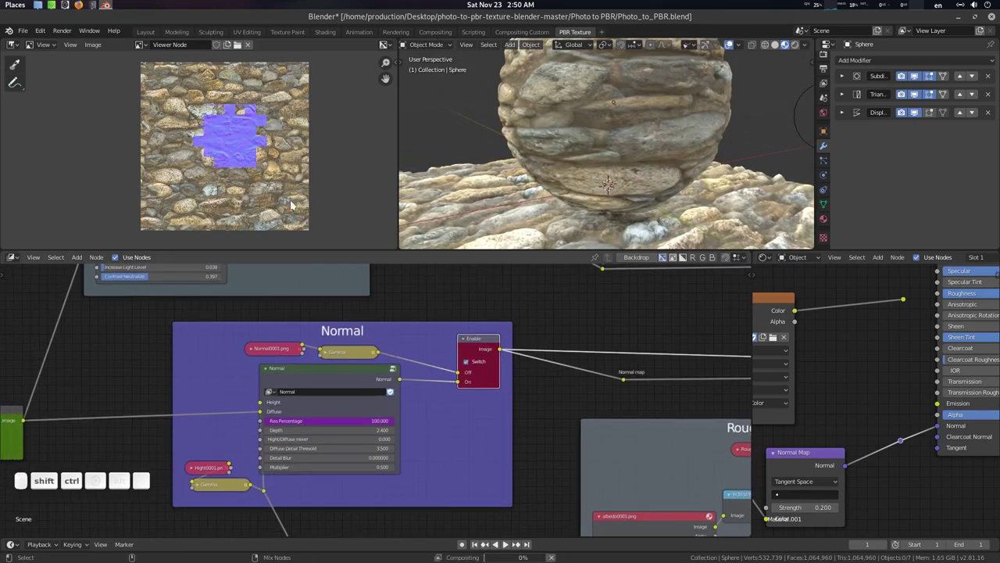
Step: Zoom into the Viewer image to inspect the normal map preview
{"action": "scroll", "scroll_direction": "up", "scroll_amount": 3}
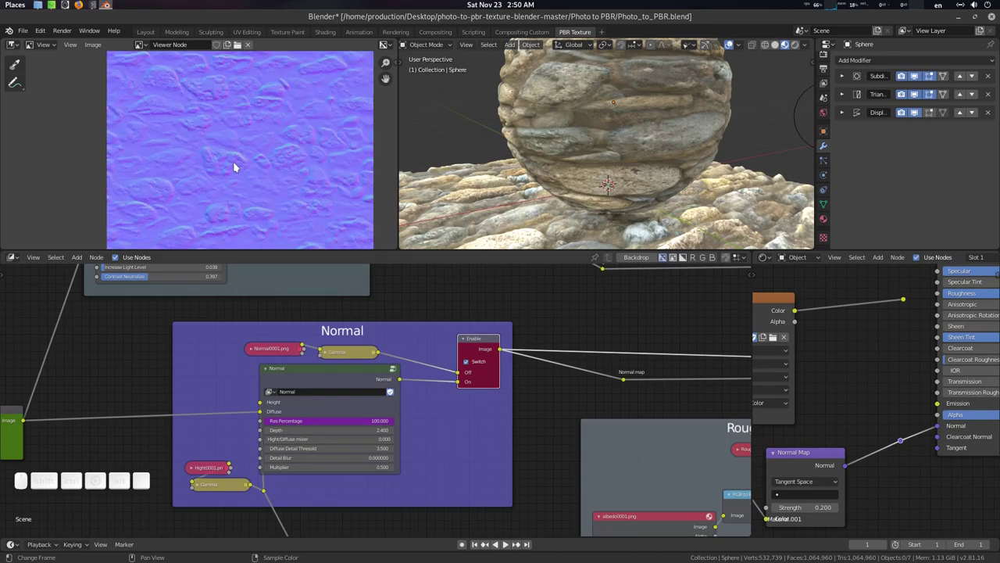
{"action": "middle_click", "coordinate": [649, 231]}
{"action": "scroll", "scroll_direction": "up", "scroll_amount": 3}
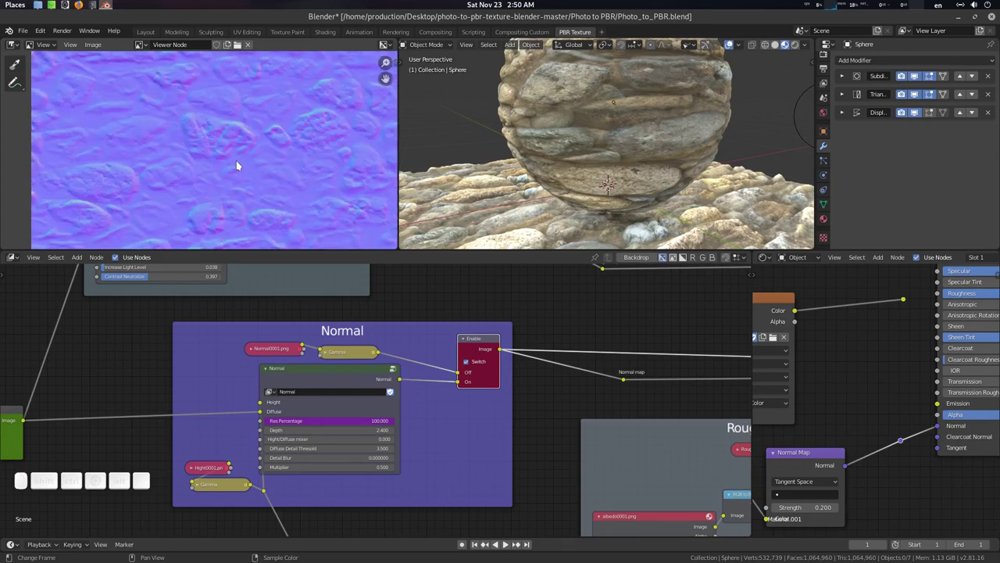
{"action": "middle_click", "coordinate": [649, 231]}
{"action": "left_click", "coordinate": [649, 231]}
{"action": "middle_click", "coordinate": [650, 231]}
{"action": "middle_click", "coordinate": [649, 232]}
{"action": "left_click", "coordinate": [649, 232]}
{"action": "middle_click", "coordinate": [649, 231]}
{"action": "middle_click", "coordinate": [649, 231]}
{"action": "left_click", "coordinate": [649, 232]}
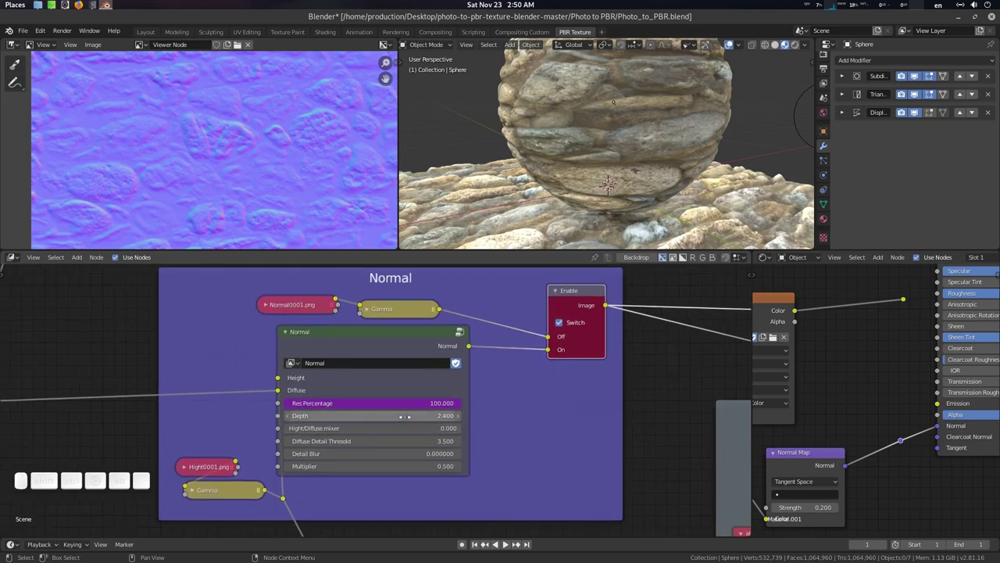
Step: Raise the Normal node's Depth from 2.400 to 4.700 for stronger relief
{"action": "scroll", "scroll_direction": "down", "scroll_amount": 3}
{"action": "left_click", "coordinate": [649, 231]}
{"action": "scroll", "scroll_direction": "up", "scroll_amount": 3}
{"action": "left_click", "coordinate": [649, 231]}
{"action": "scroll", "scroll_direction": "down", "scroll_amount": 3}
{"action": "left_click", "coordinate": [648, 232]}
{"action": "left_click_drag", "start_coordinate": [649, 231], "coordinate": [467, 417]}
{"action": "left_click", "coordinate": [649, 231]}
{"action": "key", "text": "F12"}
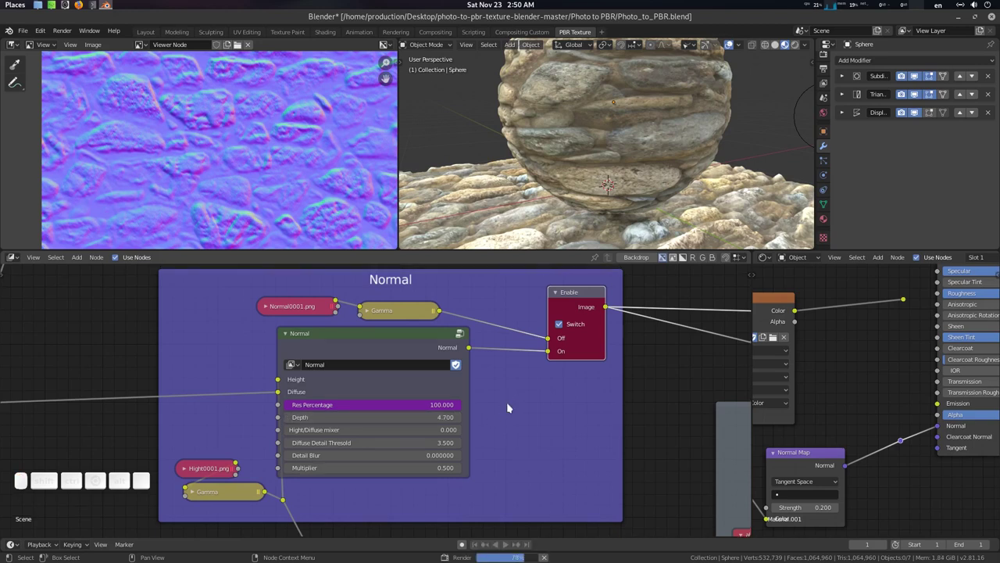
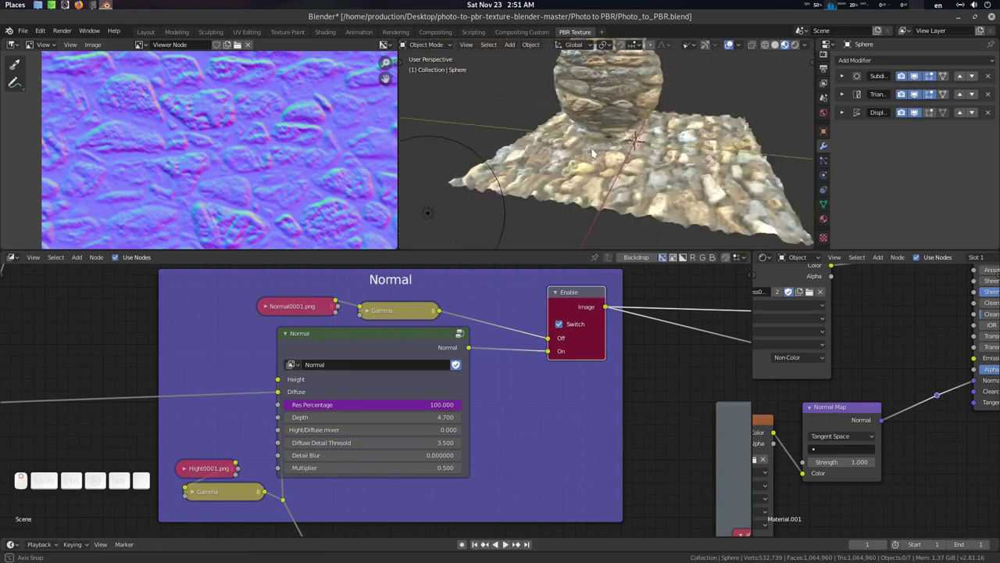
{"action": "left_click_drag", "start_coordinate": [680, 142], "coordinate": [519, 388]}
{"action": "middle_click", "coordinate": [519, 388]}
{"action": "left_click_drag", "start_coordinate": [662, 171], "coordinate": [547, 205]}
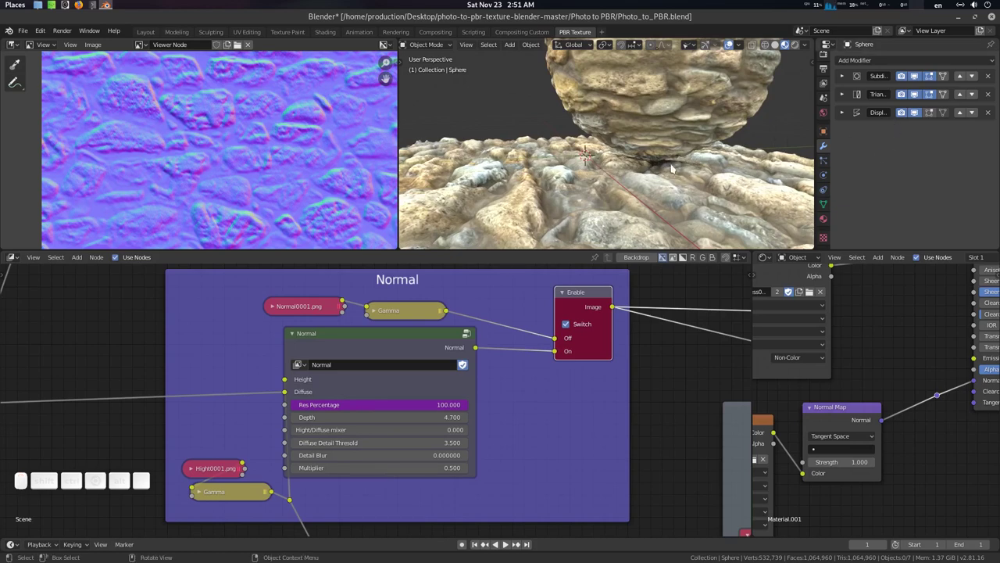
{"action": "left_click_drag", "start_coordinate": [659, 183], "coordinate": [541, 331]}
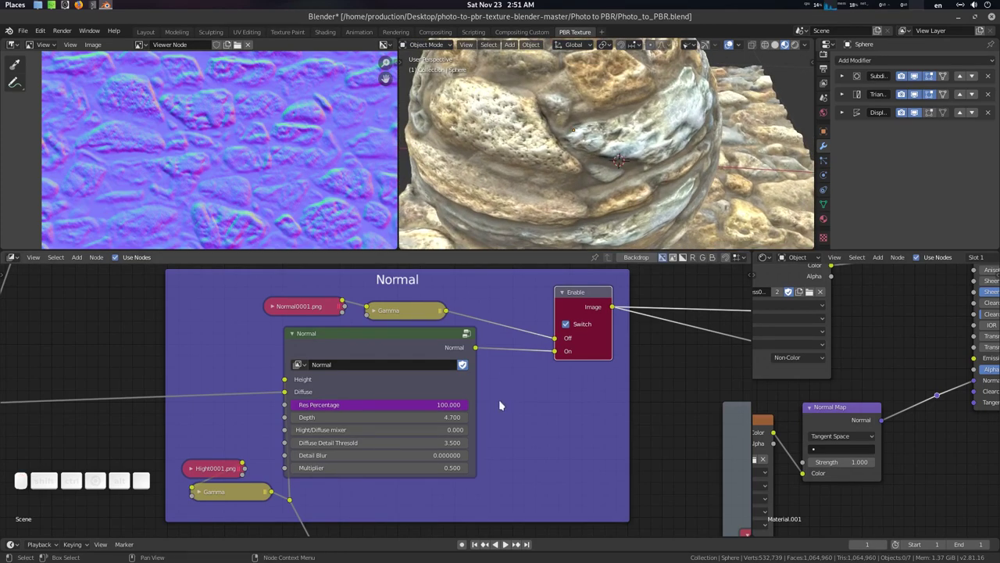
Step: Zoom into the Normal group and set Diffuse Detail Threshold to 6.9
{"action": "left_click", "coordinate": [487, 396]}
{"action": "scroll", "scroll_direction": "up", "scroll_amount": 3}
{"action": "left_click", "coordinate": [525, 439]}
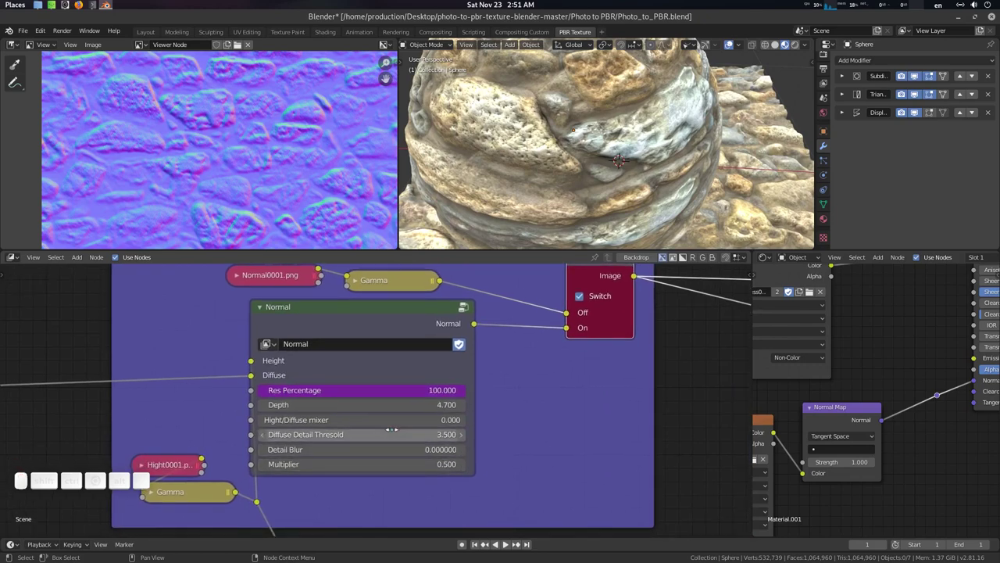
{"action": "scroll", "scroll_direction": "up", "scroll_amount": 3}
{"action": "left_click", "coordinate": [197, 120]}
{"action": "scroll", "scroll_direction": "up", "scroll_amount": 3}
{"action": "left_click", "coordinate": [226, 130]}
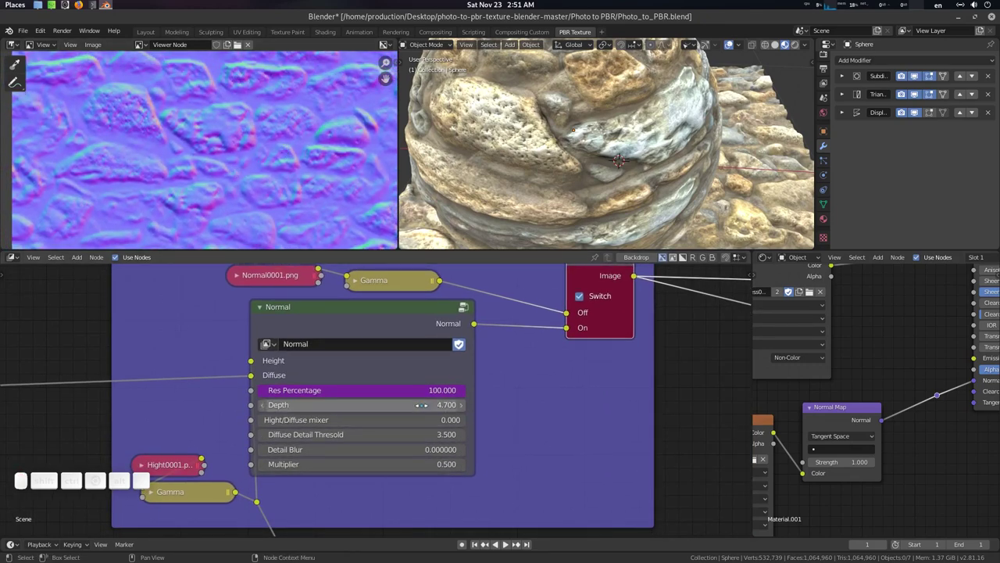
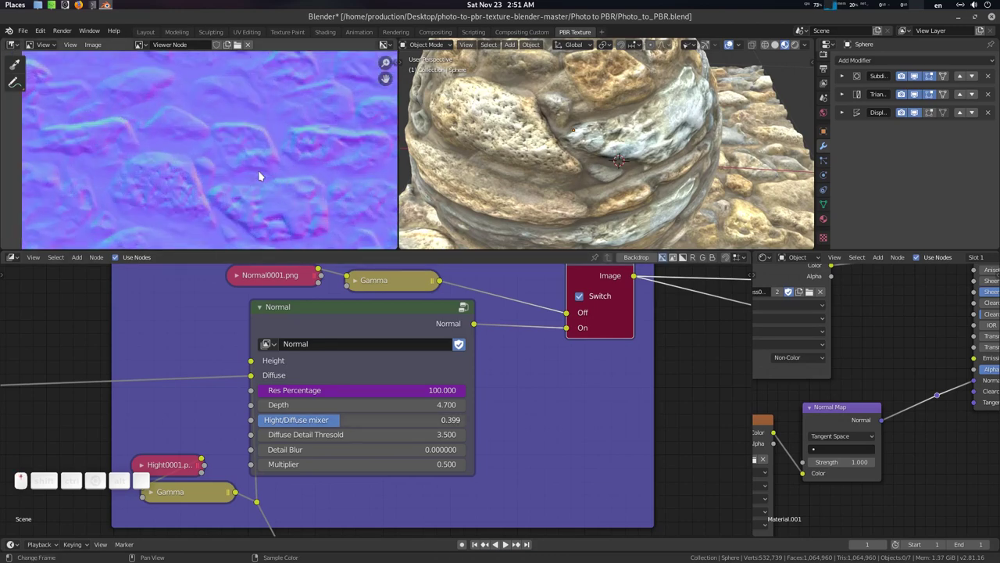
Step: Keep the Height/Diffuse mixer at 0.000 and Detail Blur at 5.2 after checking the preview
{"action": "left_click", "coordinate": [204, 199]}
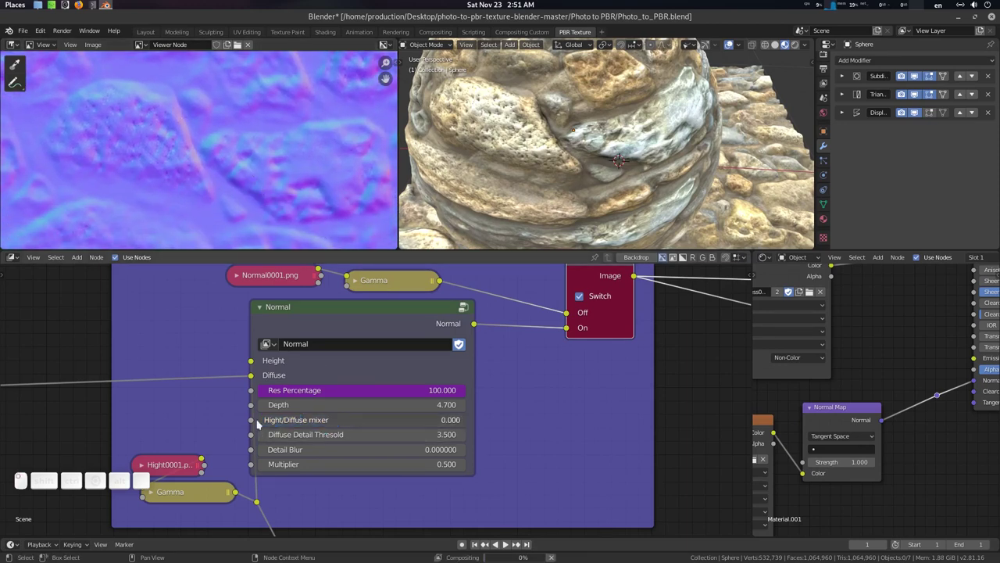
{"action": "middle_click", "coordinate": [267, 191]}
{"action": "left_click", "coordinate": [279, 185]}
{"action": "middle_click", "coordinate": [279, 154]}
{"action": "left_click", "coordinate": [279, 159]}
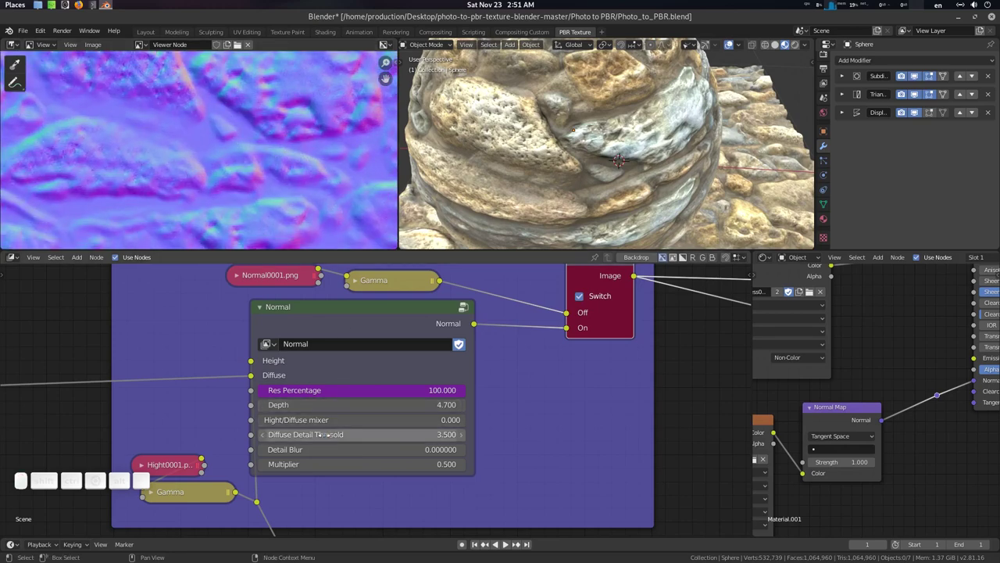
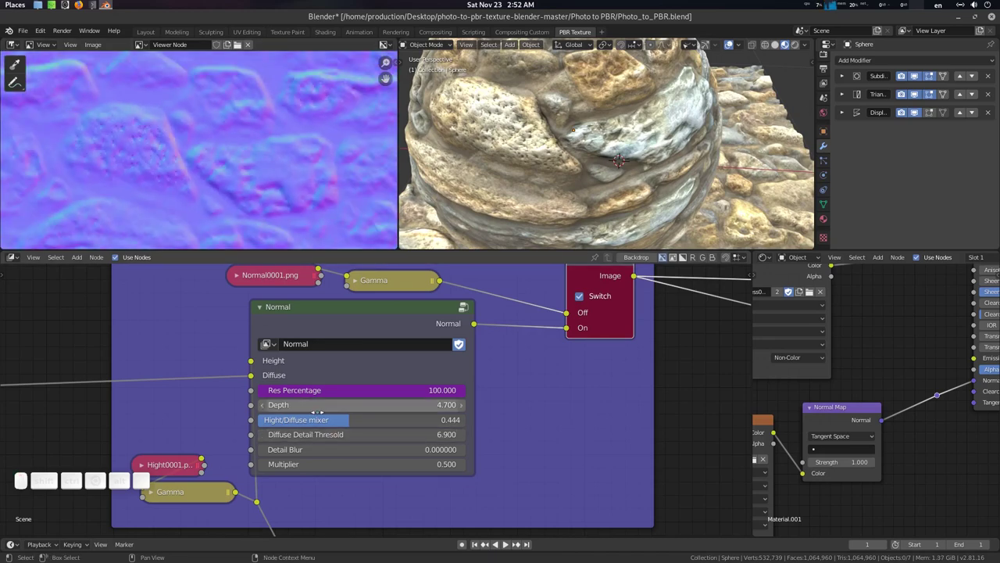
{"action": "left_click", "coordinate": [339, 420]}
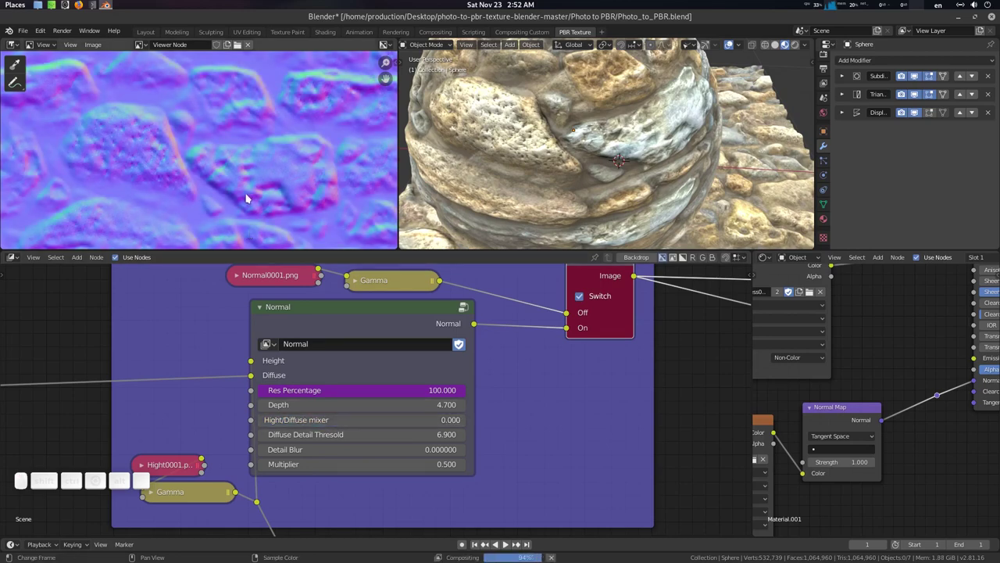
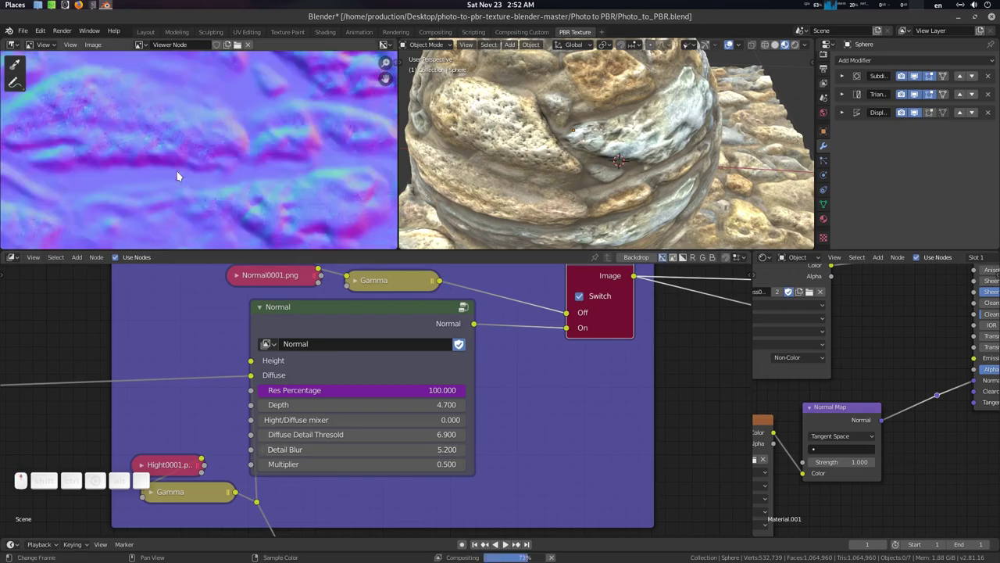
{"action": "scroll", "scroll_direction": "down", "scroll_amount": 3}
{"action": "left_click", "coordinate": [255, 129]}
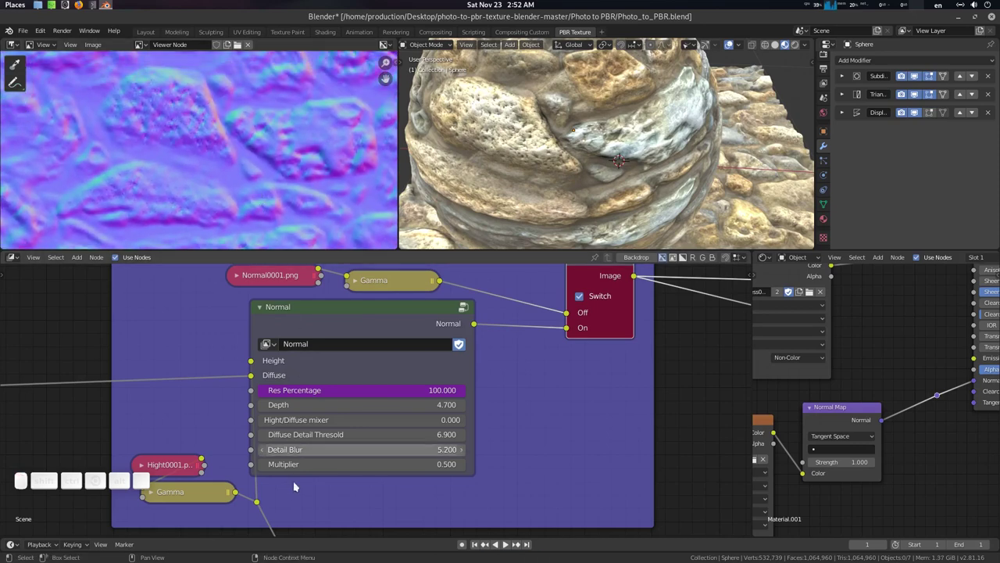
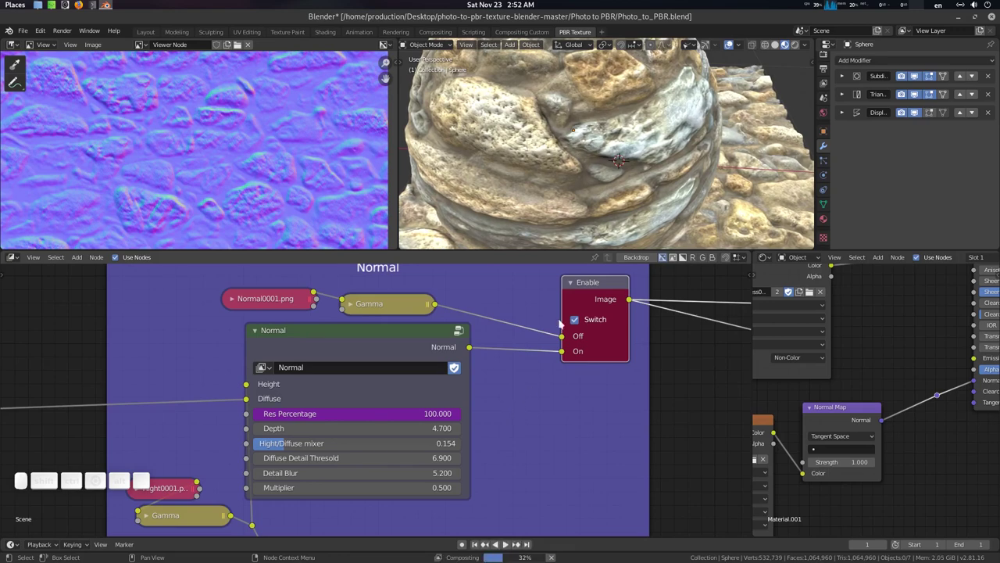
{"action": "scroll", "scroll_direction": "down", "scroll_amount": 3}
{"action": "middle_click", "coordinate": [600, 157]}
{"action": "scroll", "scroll_direction": "down", "scroll_amount": 3}
{"action": "left_click_drag", "start_coordinate": [605, 141], "coordinate": [521, 128]}
{"action": "scroll", "scroll_direction": "down", "scroll_amount": 3}
{"action": "left_click", "coordinate": [571, 138]}
{"action": "scroll", "scroll_direction": "up", "scroll_amount": 3}
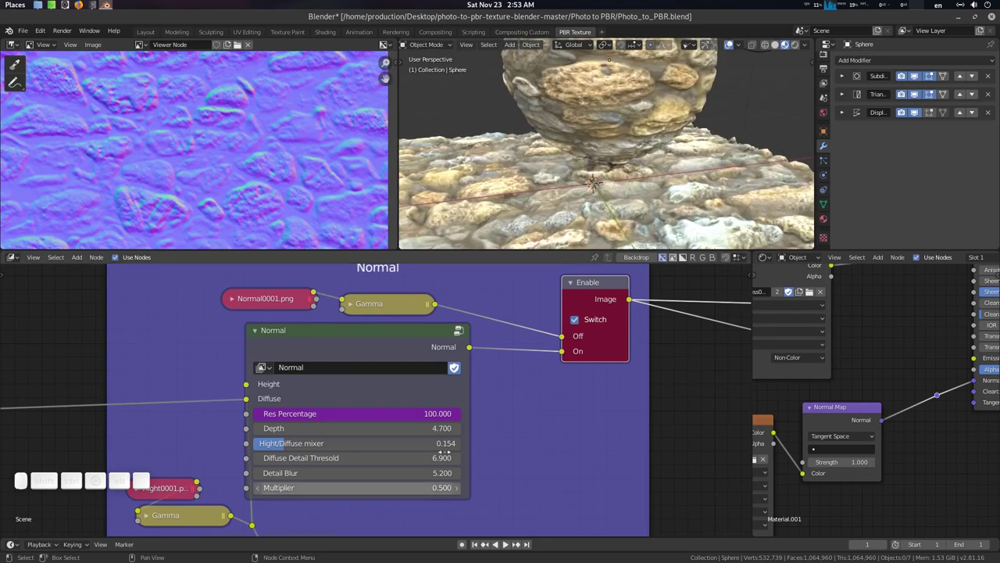
{"action": "left_click_drag", "start_coordinate": [533, 242], "coordinate": [534, 241]}
{"action": "scroll", "scroll_direction": "down", "scroll_amount": 3}
{"action": "left_click", "coordinate": [535, 241]}
{"action": "left_click", "coordinate": [534, 241]}
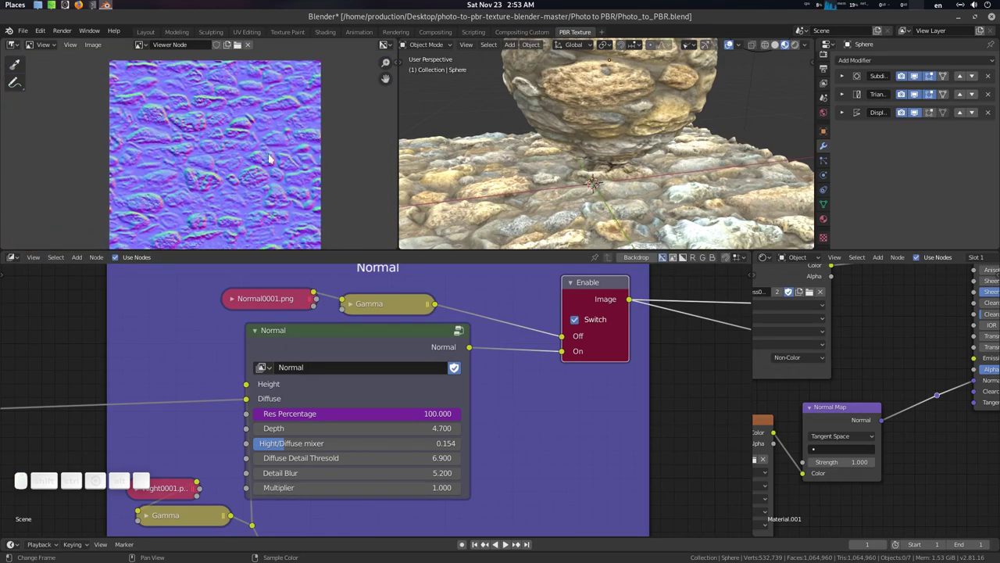
{"action": "key", "text": "F12"}
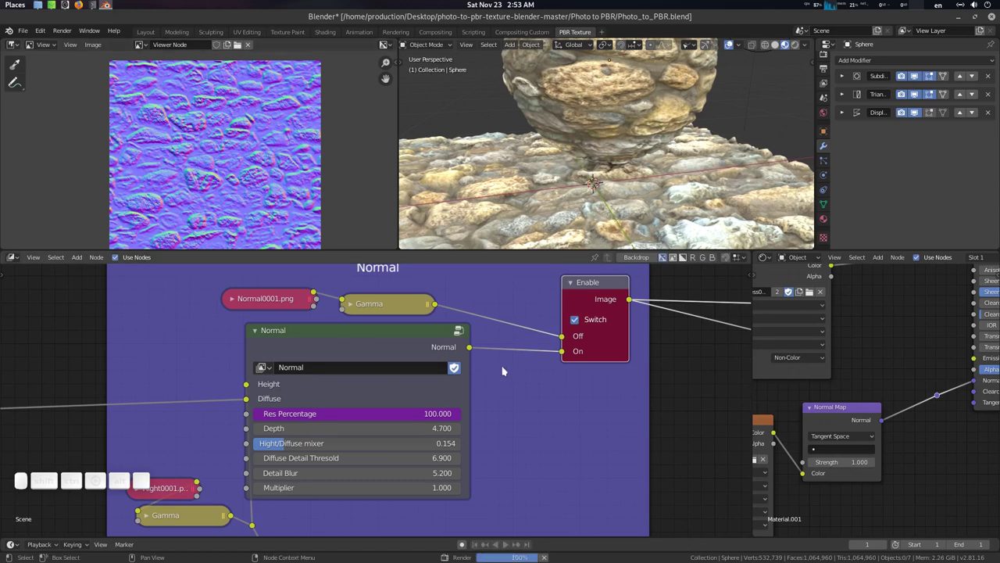
{"action": "left_click_drag", "start_coordinate": [587, 143], "coordinate": [638, 129]}
{"action": "left_click", "coordinate": [613, 167]}
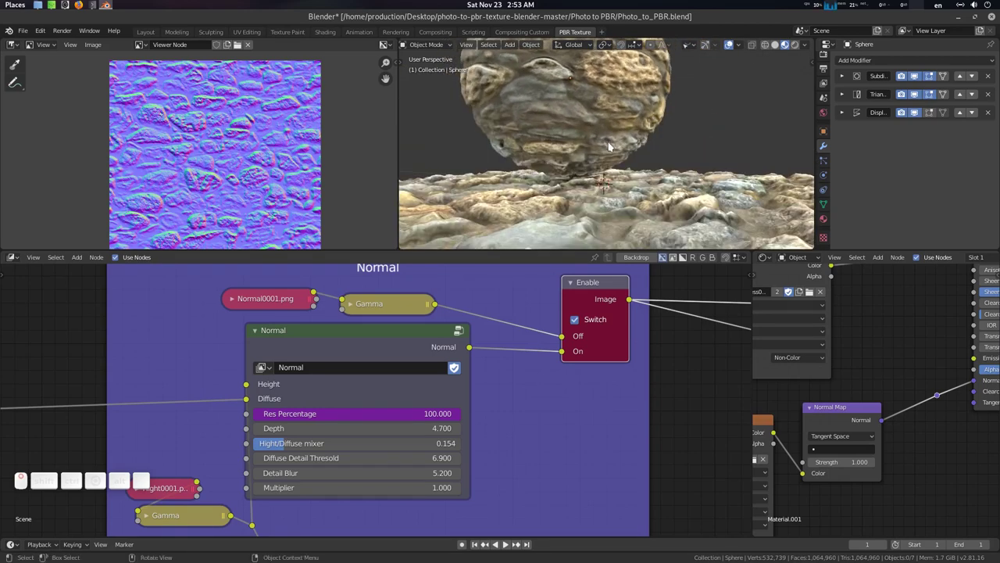
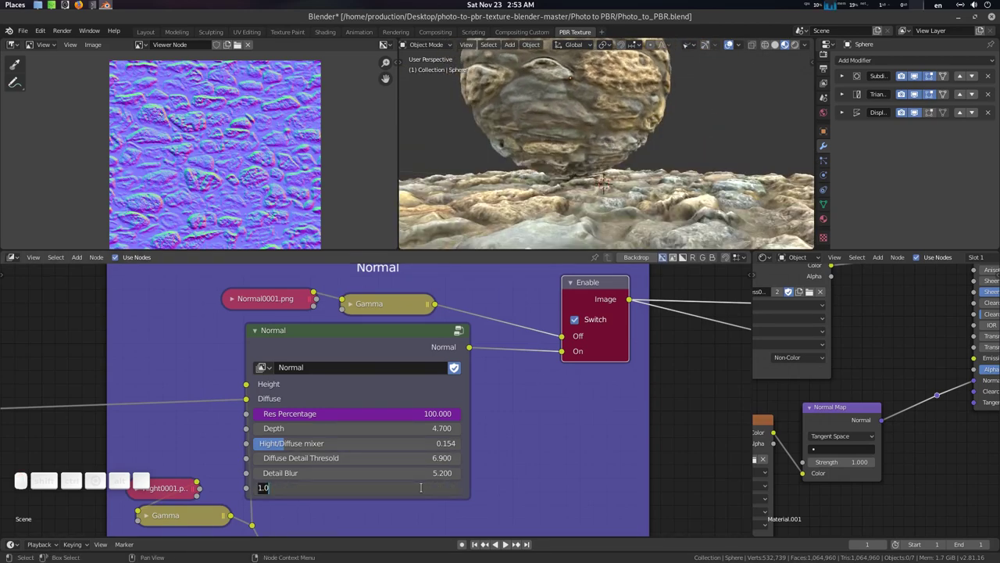
{"action": "key", "text": "KP_Decimal"}
{"action": "key", "text": "KP_5"}
{"action": "key", "text": "KP_Enter"}
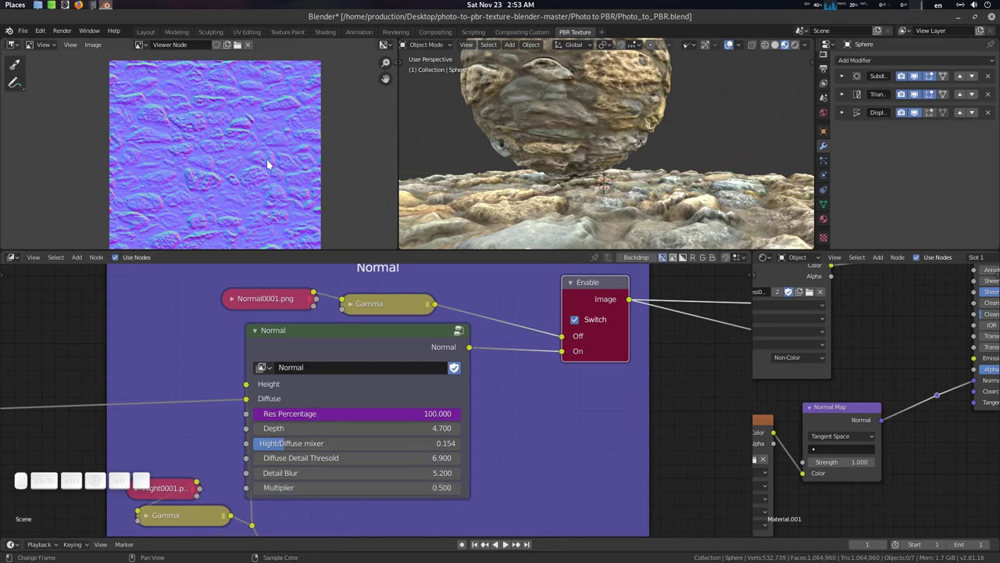
{"action": "key", "text": "F12"}
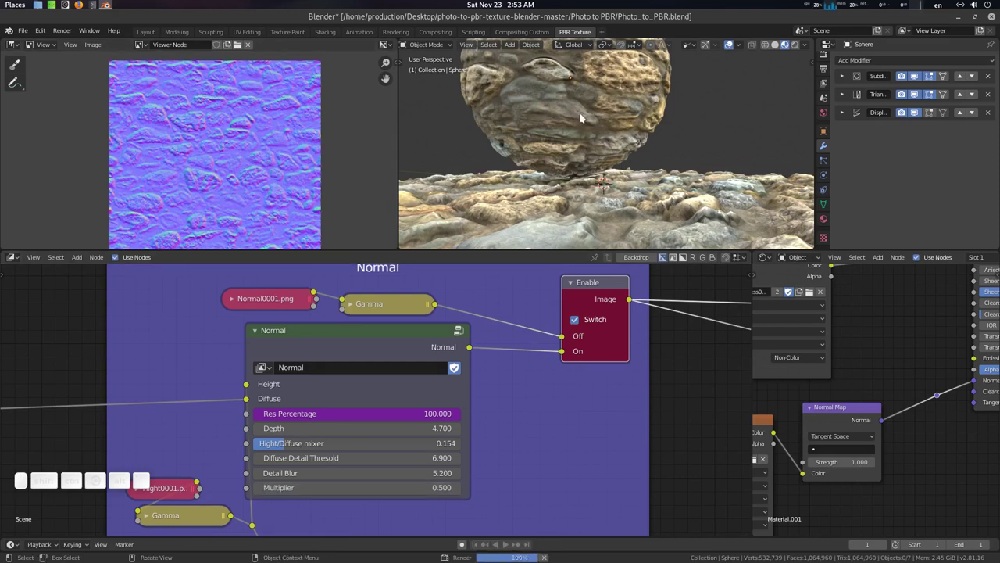
{"action": "left_click_drag", "start_coordinate": [589, 111], "coordinate": [629, 128]}
{"action": "left_click", "coordinate": [629, 128]}
{"action": "scroll", "scroll_direction": "down", "scroll_amount": 3}
{"action": "left_click", "coordinate": [633, 119]}
{"action": "middle_click", "coordinate": [631, 120]}
{"action": "left_click", "coordinate": [622, 132]}
{"action": "scroll", "scroll_direction": "up", "scroll_amount": 3}
{"action": "left_click_drag", "start_coordinate": [614, 156], "coordinate": [583, 143]}
{"action": "scroll", "scroll_direction": "down", "scroll_amount": 3}
{"action": "middle_click", "coordinate": [583, 144]}
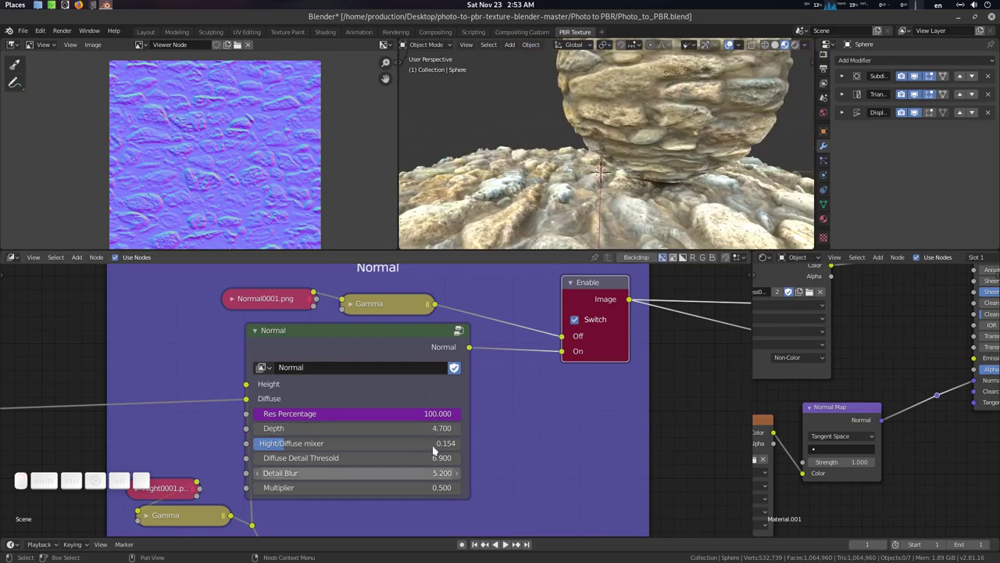
{"action": "left_click", "coordinate": [523, 204]}
{"action": "left_click", "coordinate": [568, 188]}
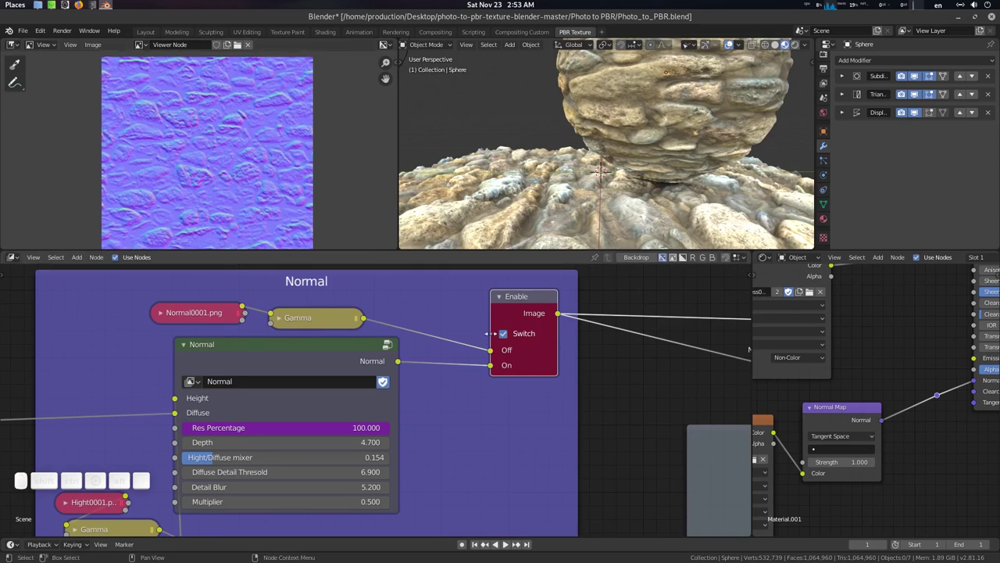
Step: Turn off the Normal group's Enable switch and save Photo_to_PBR.blend
{"action": "left_click", "coordinate": [568, 188]}
{"action": "left_click_drag", "start_coordinate": [568, 188], "coordinate": [568, 188]}
{"action": "key", "text": "ctrl+s"}
Step: Pan the node editor until the Roughness frame's node group is in view
{"action": "scroll", "scroll_direction": "up", "scroll_amount": 3}
{"action": "left_click", "coordinate": [568, 188]}
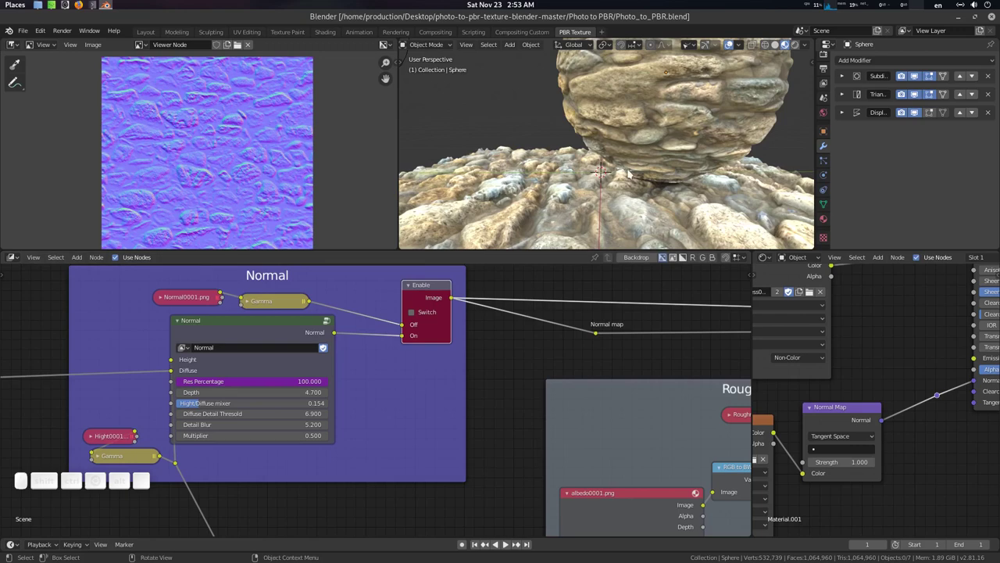
{"action": "left_click", "coordinate": [486, 457]}
{"action": "scroll", "scroll_direction": "down", "scroll_amount": 3}
{"action": "left_click", "coordinate": [371, 439]}
{"action": "scroll", "scroll_direction": "up", "scroll_amount": 3}
{"action": "left_click", "coordinate": [408, 409]}
{"action": "middle_click", "coordinate": [400, 410]}
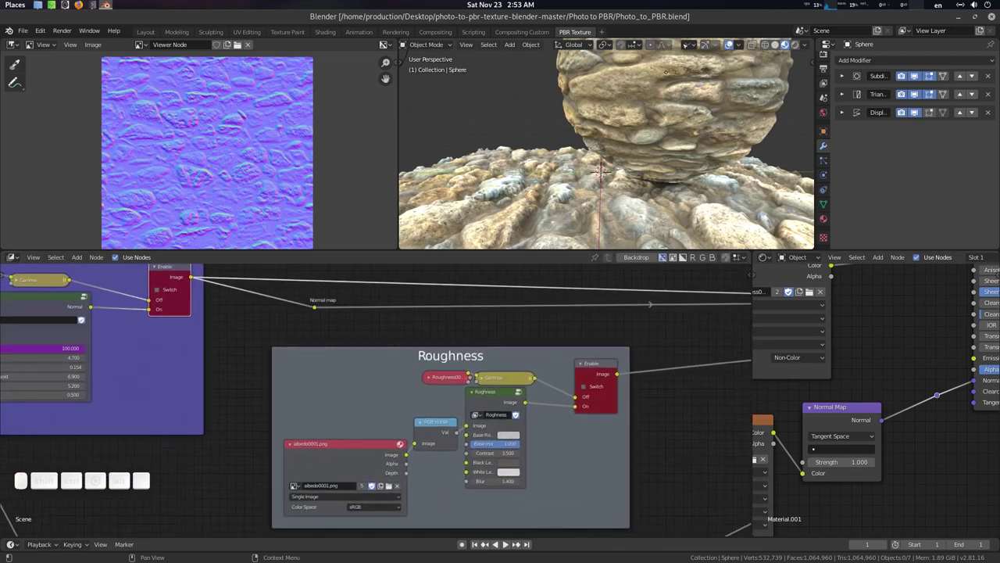
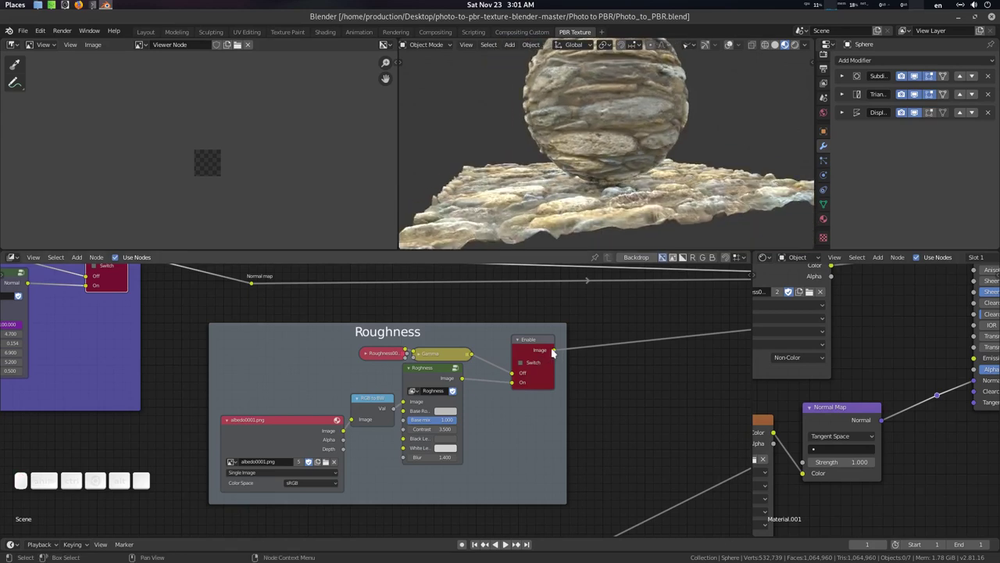
Step: Turn on the Roughness group's Enable switch
{"action": "middle_click", "coordinate": [536, 366]}
{"action": "left_click", "coordinate": [536, 366]}
{"action": "left_click", "coordinate": [534, 340]}
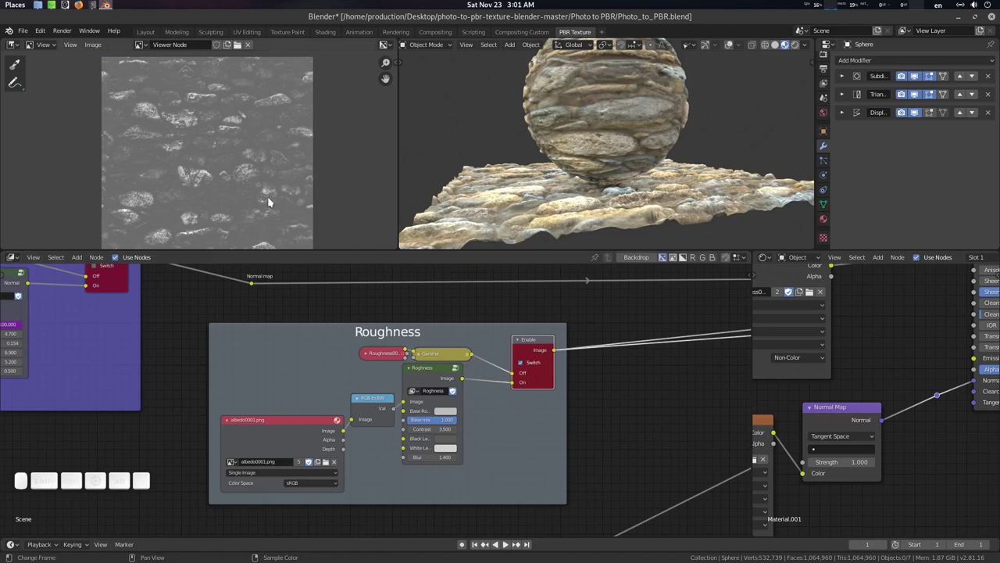
{"action": "scroll", "scroll_direction": "up", "scroll_amount": 3}
{"action": "scroll", "scroll_direction": "down", "scroll_amount": 3}
{"action": "left_click", "coordinate": [361, 365]}
{"action": "scroll", "scroll_direction": "up", "scroll_amount": 3}
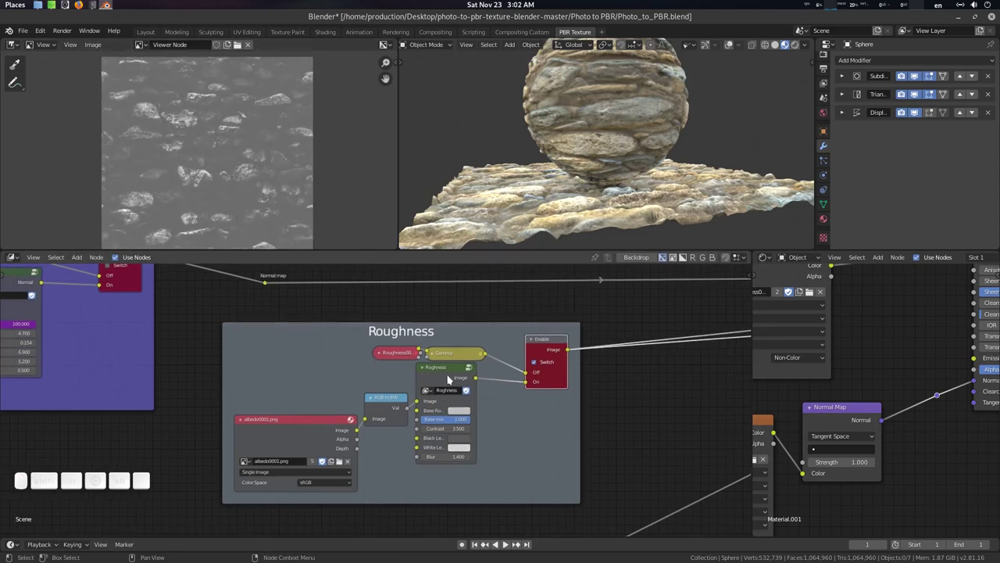
Step: Mute the Roghness group node so the viewer shows the raw RGB to BW greyscale stone image
{"action": "left_click_drag", "start_coordinate": [450, 371], "coordinate": [475, 391]}
{"action": "scroll", "scroll_direction": "up", "scroll_amount": 3}
{"action": "left_click_drag", "start_coordinate": [521, 424], "coordinate": [507, 411]}
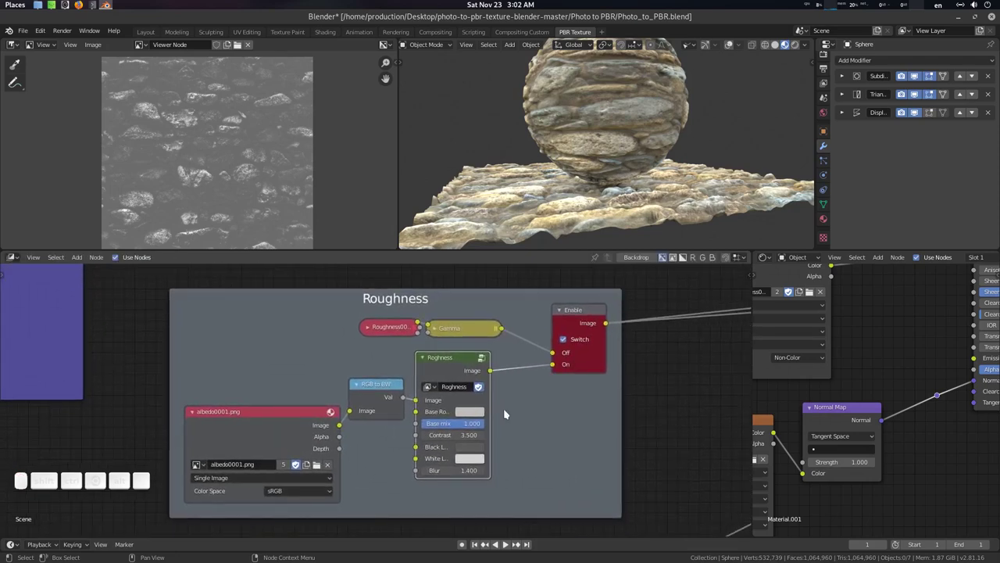
{"action": "scroll", "scroll_direction": "up", "scroll_amount": 3}
{"action": "middle_click", "coordinate": [600, 168]}
{"action": "scroll", "scroll_direction": "up", "scroll_amount": 3}
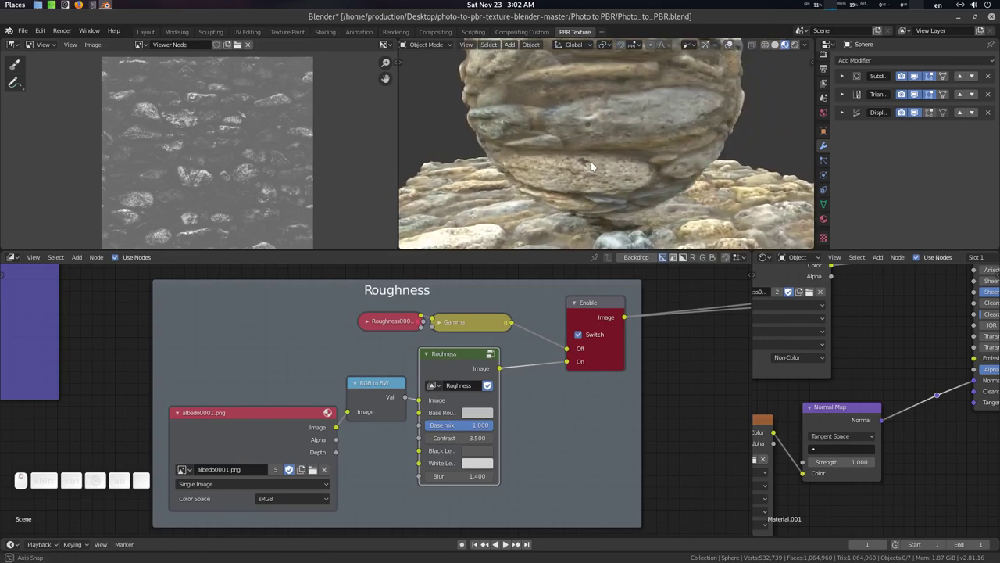
{"action": "middle_click", "coordinate": [601, 158]}
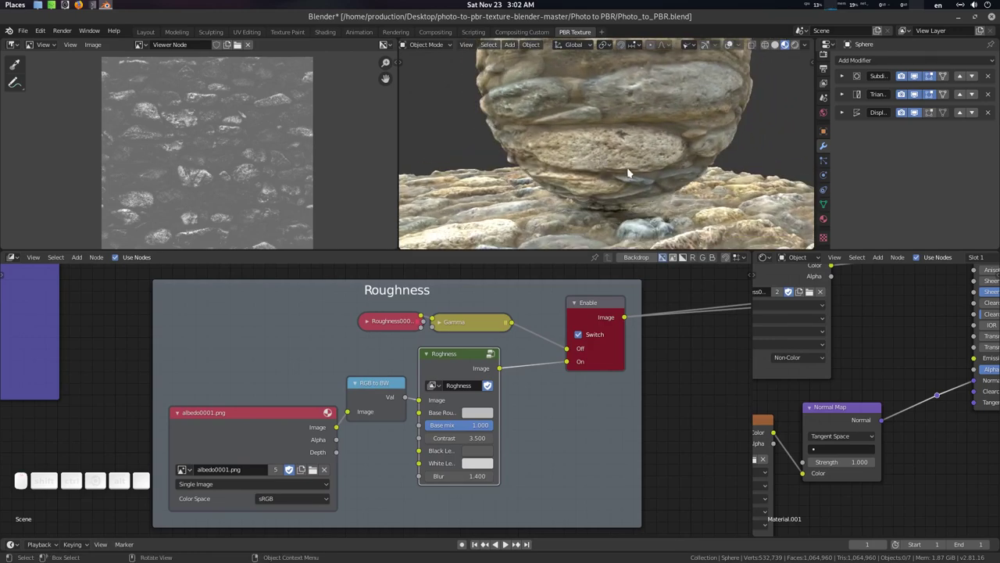
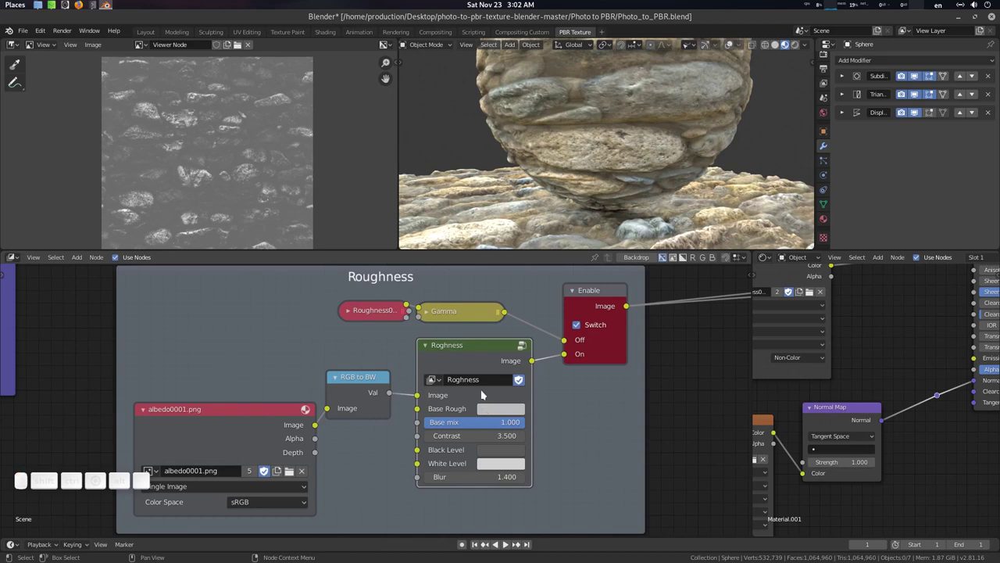
{"action": "left_click", "coordinate": [478, 353]}
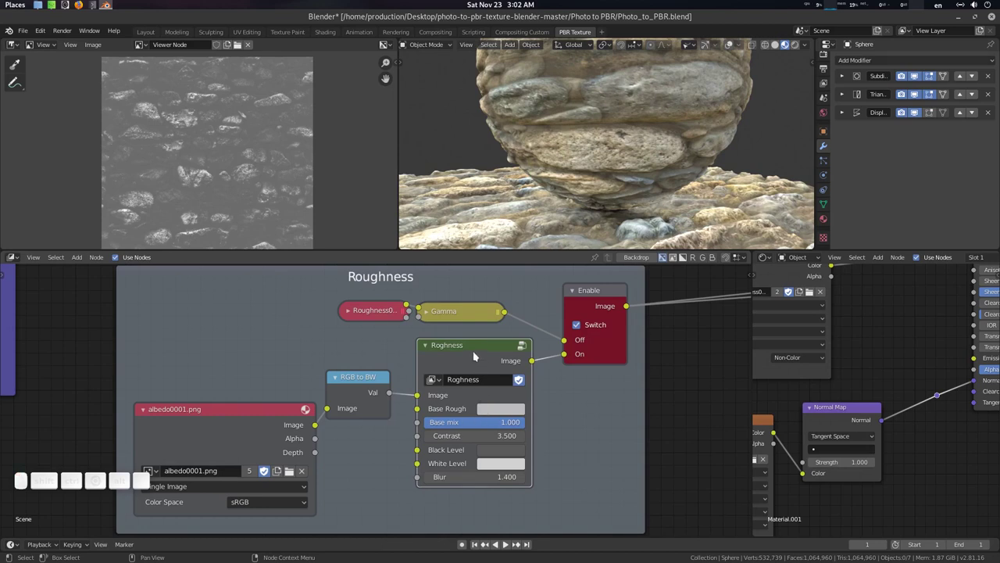
{"action": "key", "text": "m"}
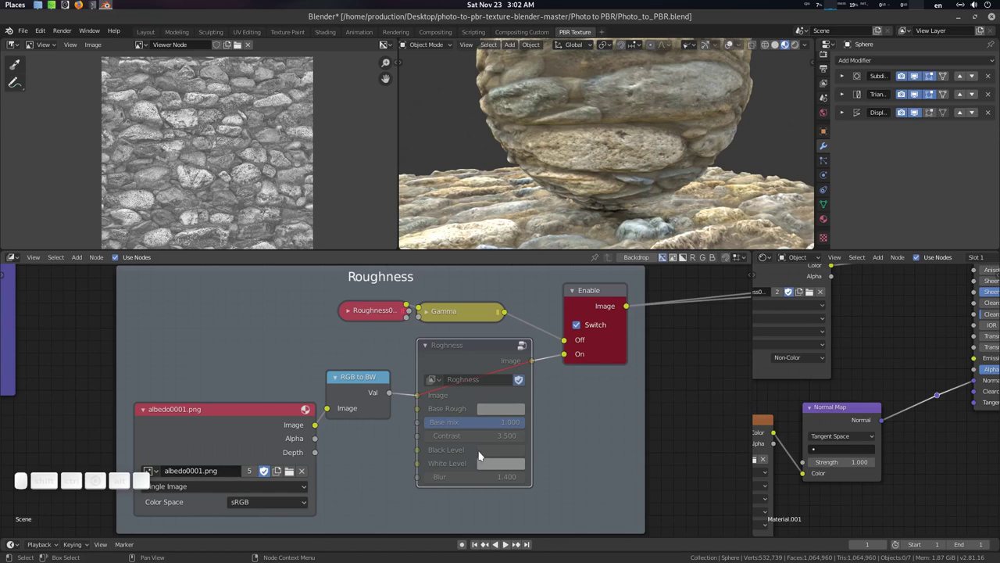
Step: Inspect the Roughness group's Black Level and zoom around the greyscale backdrop image
{"action": "left_click", "coordinate": [495, 451]}
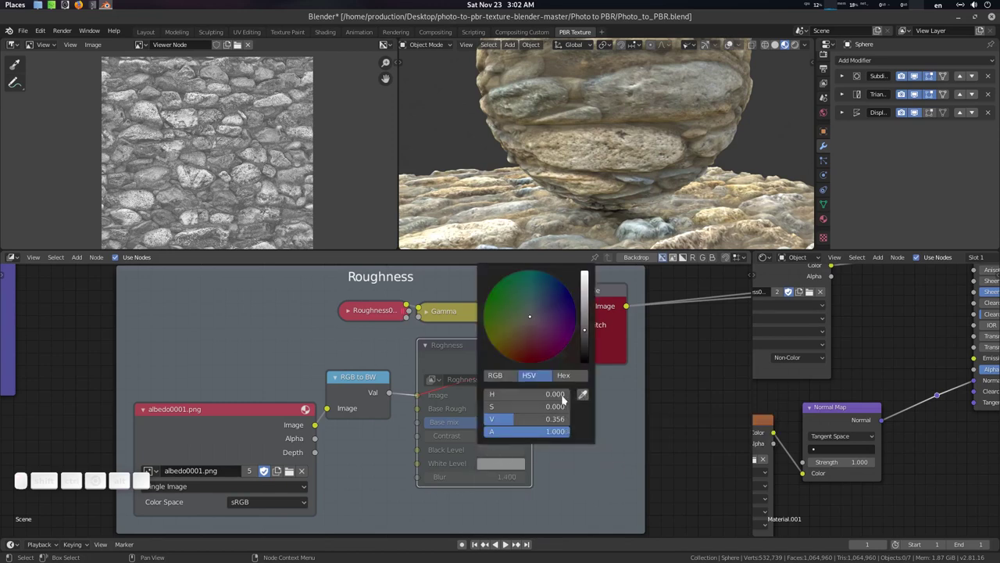
{"action": "scroll", "scroll_direction": "up", "scroll_amount": 3}
{"action": "left_click", "coordinate": [187, 184]}
{"action": "scroll", "scroll_direction": "down", "scroll_amount": 3}
{"action": "left_click_drag", "start_coordinate": [229, 198], "coordinate": [189, 117]}
{"action": "scroll", "scroll_direction": "up", "scroll_amount": 3}
{"action": "middle_click", "coordinate": [188, 116]}
{"action": "middle_click", "coordinate": [210, 104]}
{"action": "scroll", "scroll_direction": "up", "scroll_amount": 3}
{"action": "left_click", "coordinate": [212, 126]}
{"action": "left_click", "coordinate": [229, 157]}
{"action": "scroll", "scroll_direction": "up", "scroll_amount": 3}
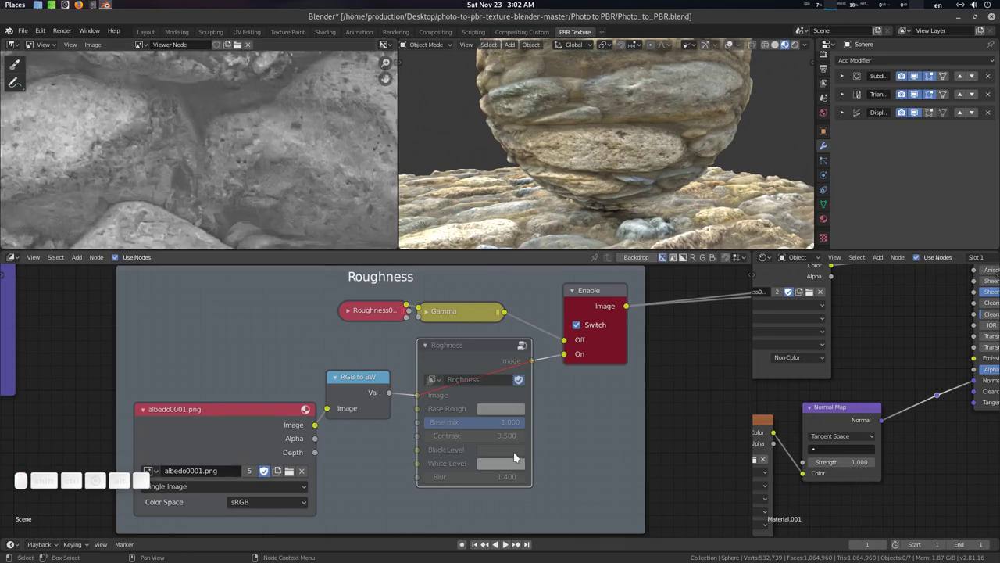
Step: Sample pixel values across the unprocessed backdrop image to compare its levels
{"action": "left_click", "coordinate": [517, 454]}
{"action": "left_click", "coordinate": [585, 397]}
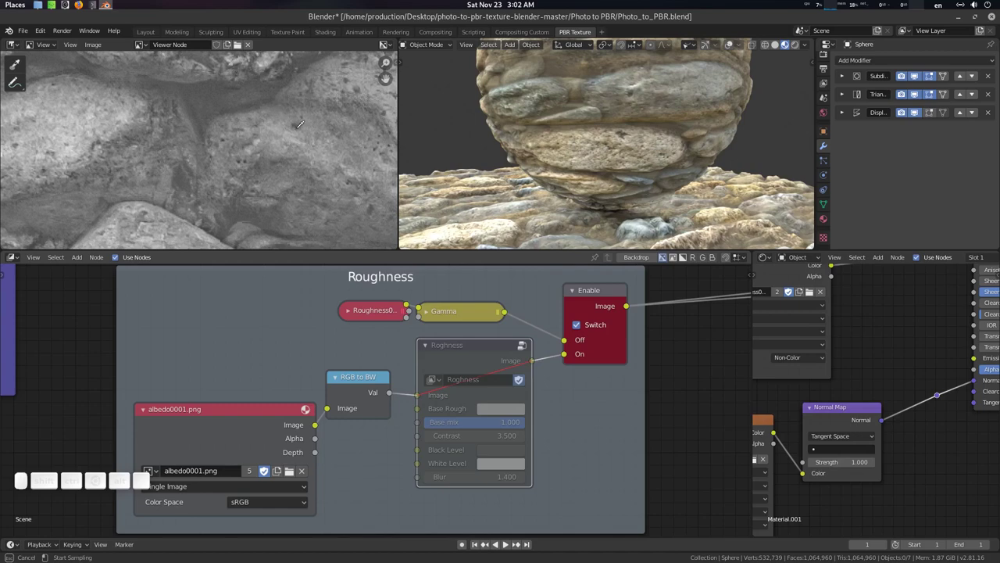
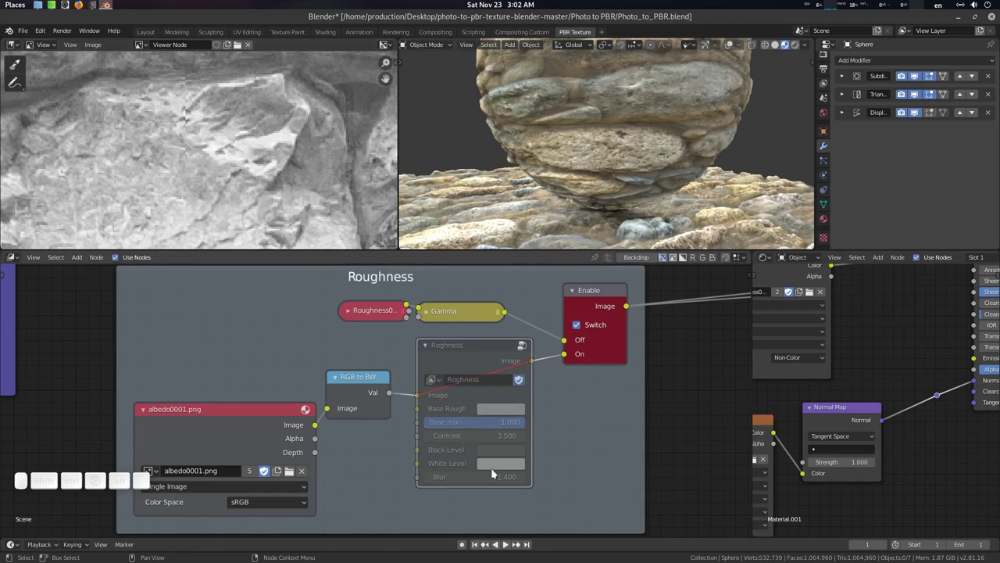
{"action": "left_click", "coordinate": [308, 104]}
{"action": "left_click", "coordinate": [308, 103]}
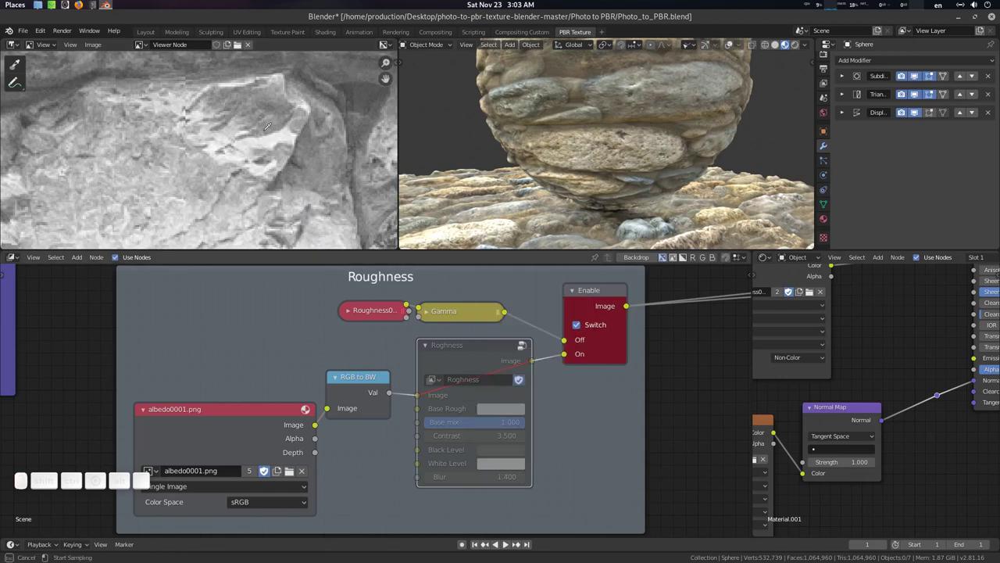
{"action": "left_click", "coordinate": [308, 103]}
{"action": "middle_click", "coordinate": [289, 149]}
{"action": "left_click", "coordinate": [289, 150]}
{"action": "middle_click", "coordinate": [331, 130]}
{"action": "left_click_drag", "start_coordinate": [331, 143], "coordinate": [308, 171]}
{"action": "middle_click", "coordinate": [308, 171]}
{"action": "left_click_drag", "start_coordinate": [309, 171], "coordinate": [487, 349]}
Step: Unmute the Roghness group so the darker processed roughness map returns, checking the sphere
{"action": "key", "text": "m"}
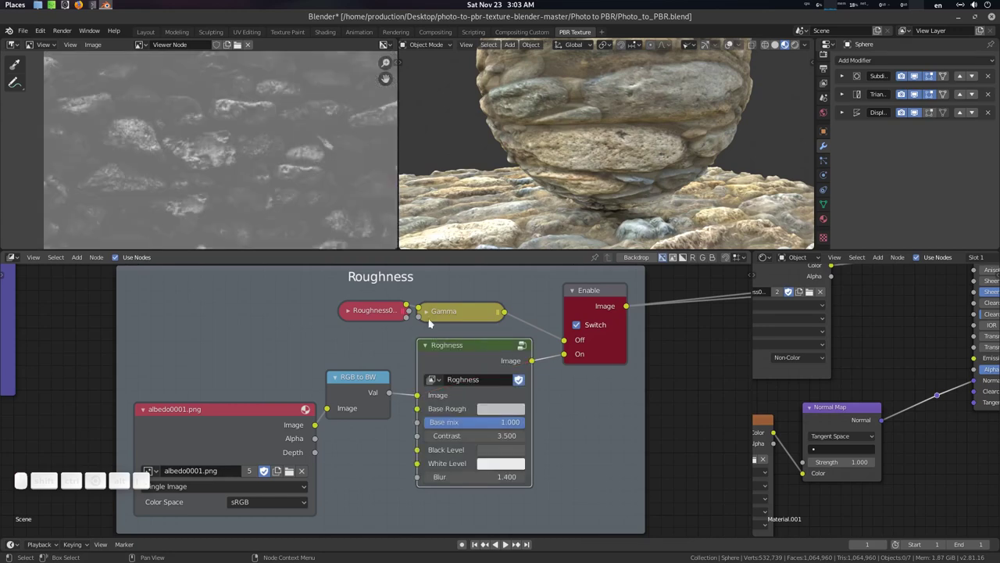
{"action": "middle_click", "coordinate": [295, 144]}
{"action": "left_click", "coordinate": [295, 144]}
{"action": "middle_click", "coordinate": [294, 144]}
{"action": "left_click", "coordinate": [291, 147]}
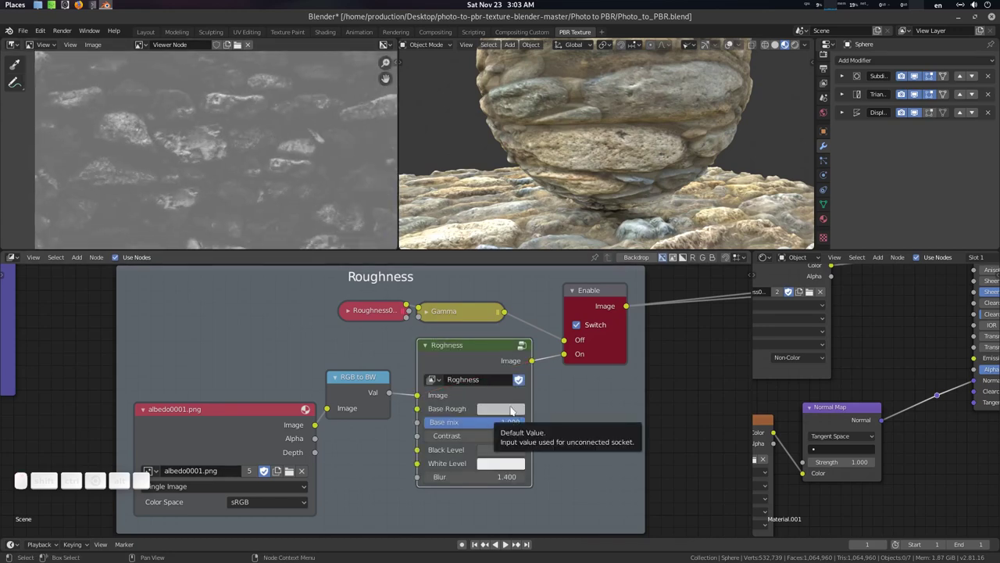
Step: Set the Base Rough colour's Value to .8 in its colour picker
{"action": "left_click_drag", "start_coordinate": [524, 464], "coordinate": [528, 418]}
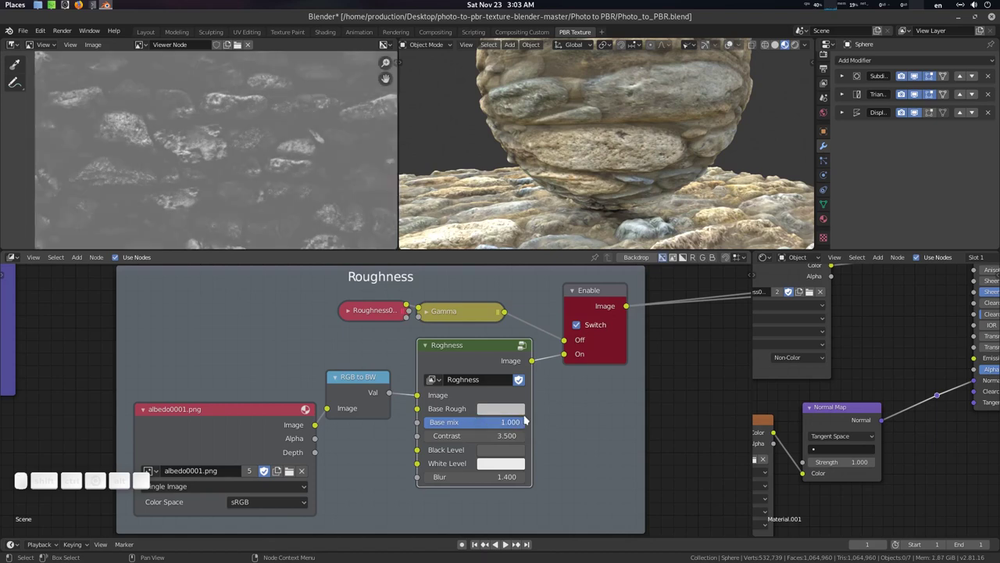
{"action": "left_click", "coordinate": [507, 414]}
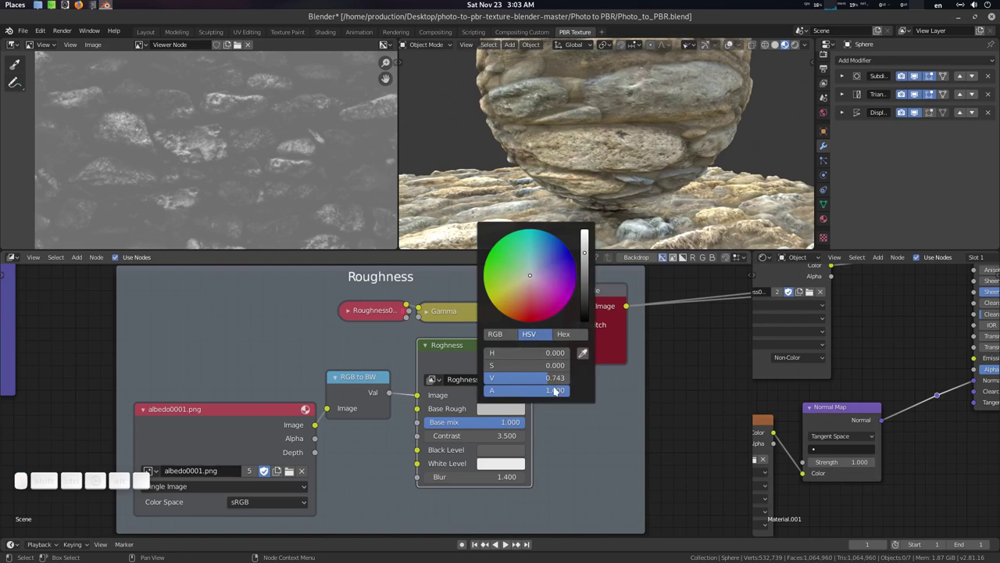
{"action": "middle_click", "coordinate": [634, 171]}
{"action": "left_click", "coordinate": [625, 175]}
{"action": "middle_click", "coordinate": [604, 163]}
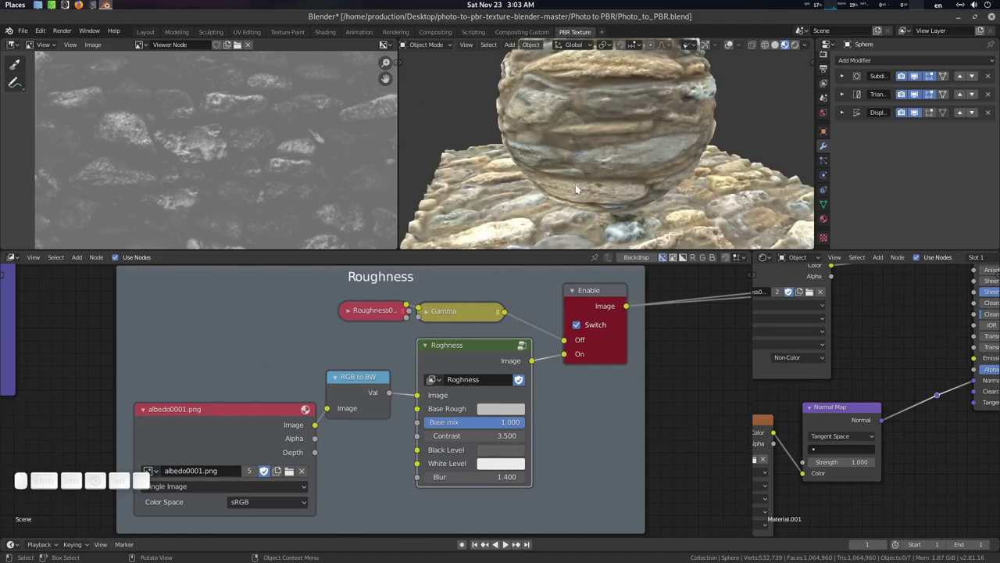
{"action": "left_click", "coordinate": [578, 182]}
{"action": "left_click", "coordinate": [512, 414]}
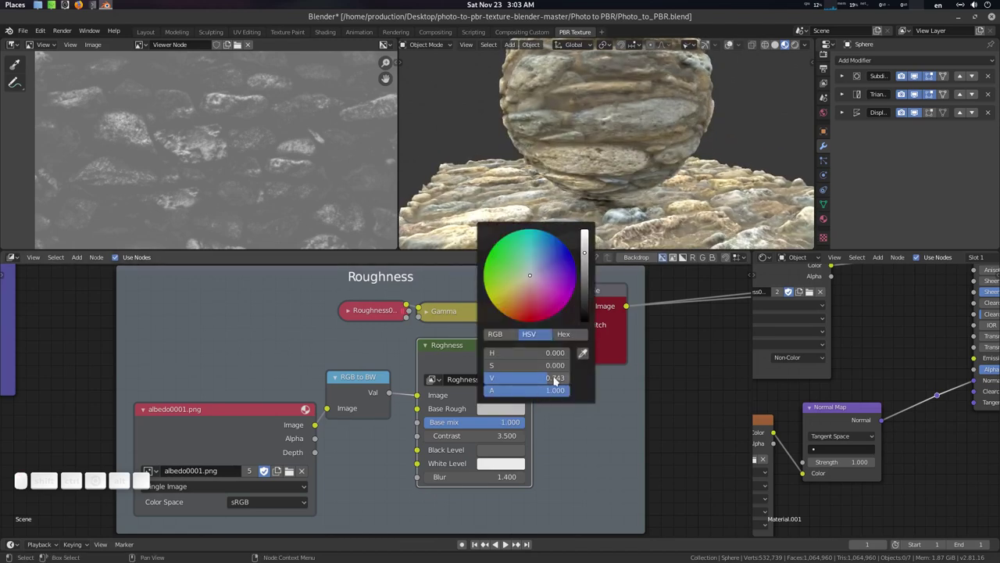
{"action": "left_click", "coordinate": [559, 379]}
{"action": "key", "text": "."}
{"action": "key", "text": "KP_8"}
{"action": "key", "text": "KP_Enter"}
{"action": "key", "text": "."}
Step: Lower the Roghness node's Contrast to 1.000 and review the lighter roughness on the sphere
{"action": "scroll", "scroll_direction": "up", "scroll_amount": 3}
{"action": "left_click", "coordinate": [285, 149]}
{"action": "scroll", "scroll_direction": "up", "scroll_amount": 3}
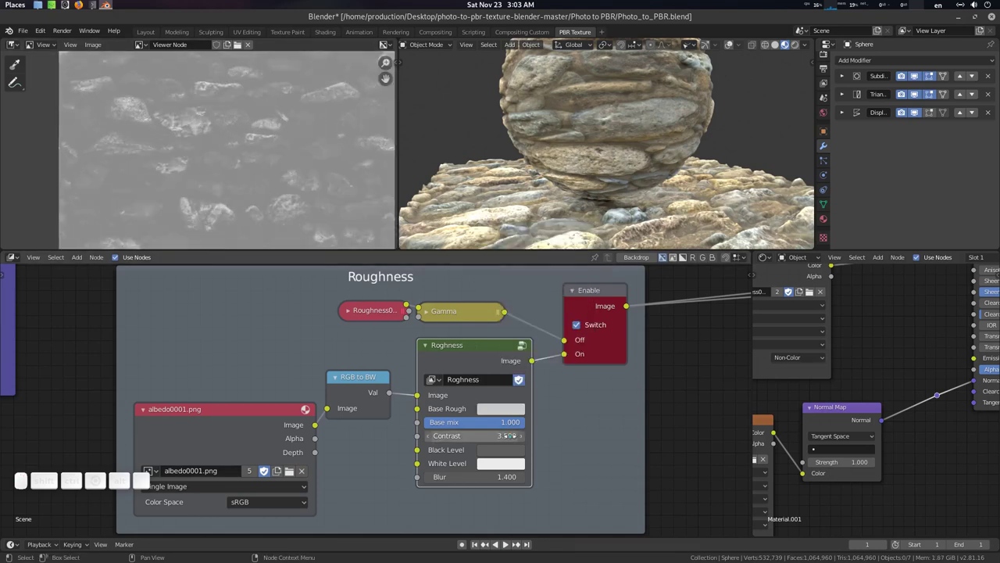
{"action": "left_click_drag", "start_coordinate": [524, 463], "coordinate": [524, 463]}
{"action": "left_click", "coordinate": [524, 464]}
{"action": "key", "text": "0"}
{"action": "key", "text": "Return"}
{"action": "key", "text": "1"}
{"action": "key", "text": "Return"}
{"action": "left_click", "coordinate": [277, 202]}
{"action": "middle_click", "coordinate": [296, 160]}
{"action": "middle_click", "coordinate": [296, 160]}
{"action": "left_click", "coordinate": [291, 160]}
{"action": "left_click_drag", "start_coordinate": [293, 117], "coordinate": [356, 179]}
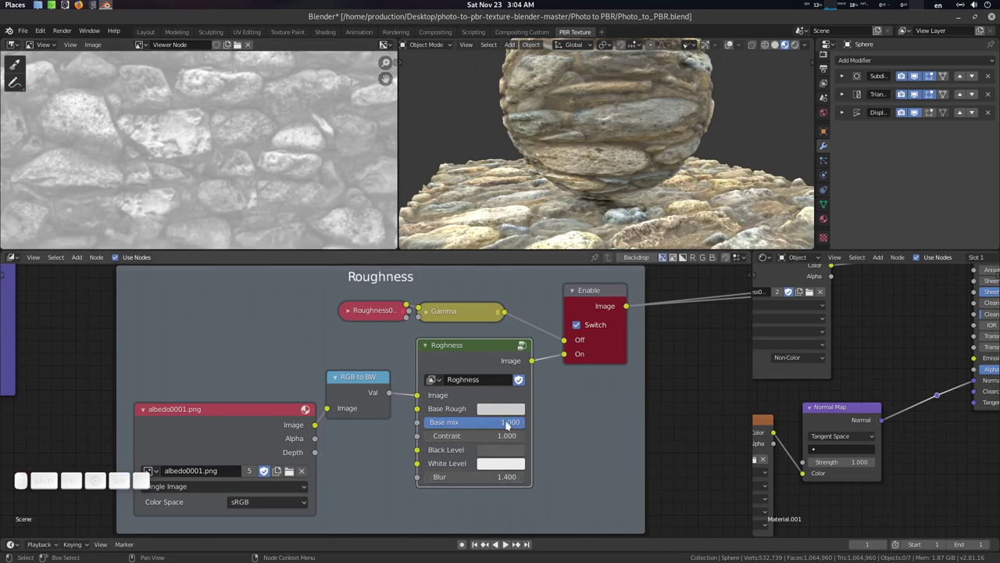
Step: Inspect the base roughness value's options and fit the whole preview image into view
{"action": "left_click", "coordinate": [512, 411]}
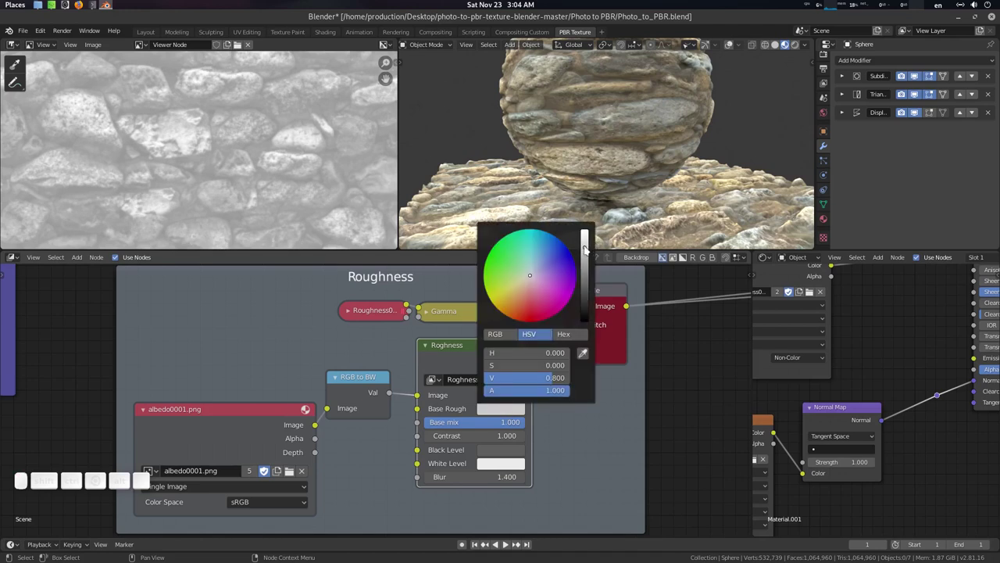
{"action": "scroll", "scroll_direction": "up", "scroll_amount": 3}
{"action": "right_click", "coordinate": [587, 250]}
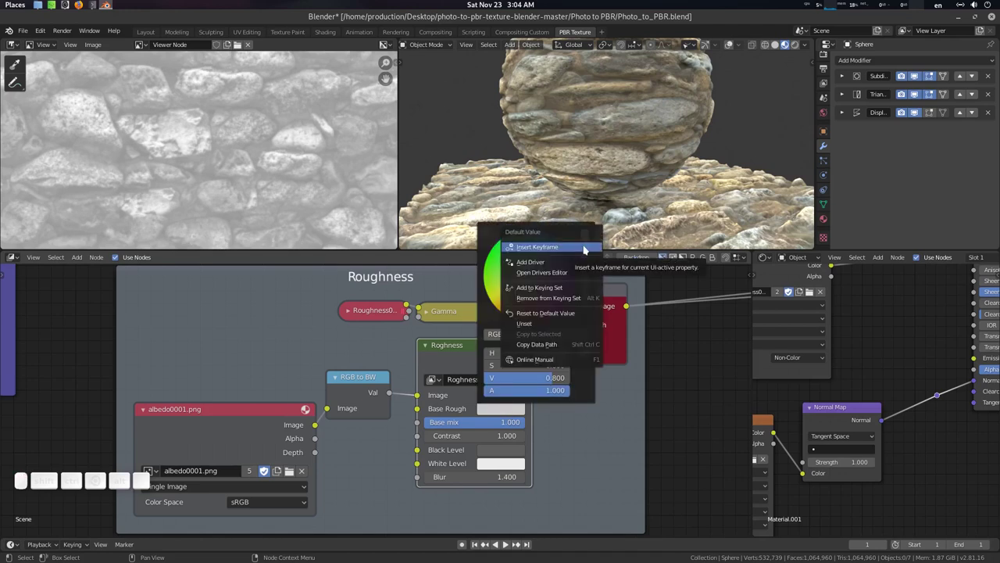
{"action": "key", "text": "Escape"}
{"action": "scroll", "scroll_direction": "up", "scroll_amount": 3}
{"action": "scroll", "scroll_direction": "down", "scroll_amount": 3}
{"action": "left_click", "coordinate": [529, 208]}
{"action": "scroll", "scroll_direction": "up", "scroll_amount": 3}
{"action": "left_click", "coordinate": [529, 207]}
{"action": "left_click", "coordinate": [529, 208]}
{"action": "key", "text": "F12"}
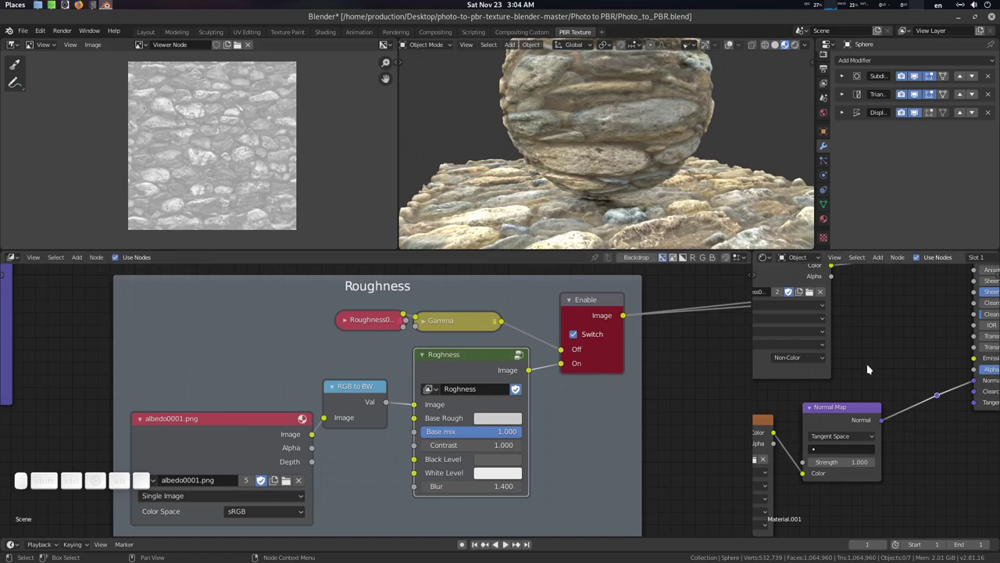
{"action": "left_click", "coordinate": [529, 207]}
{"action": "scroll", "scroll_direction": "up", "scroll_amount": 3}
{"action": "left_click", "coordinate": [529, 207]}
{"action": "scroll", "scroll_direction": "up", "scroll_amount": 3}
{"action": "left_click", "coordinate": [529, 207]}
Step: Bring the shader's input list into view and move the viewport in closer to the sphere
{"action": "left_click_drag", "start_coordinate": [886, 322], "coordinate": [836, 391]}
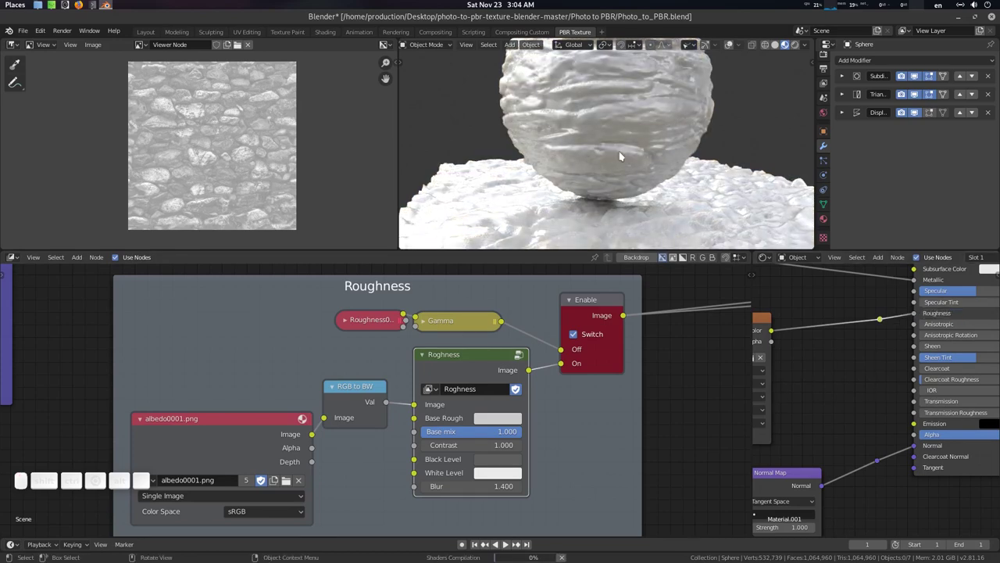
{"action": "scroll", "scroll_direction": "up", "scroll_amount": 3}
{"action": "left_click", "coordinate": [628, 157]}
{"action": "scroll", "scroll_direction": "up", "scroll_amount": 3}
{"action": "left_click_drag", "start_coordinate": [617, 176], "coordinate": [622, 146]}
{"action": "middle_click", "coordinate": [623, 146]}
{"action": "left_click", "coordinate": [623, 146]}
{"action": "left_click", "coordinate": [806, 47]}
{"action": "left_click", "coordinate": [807, 137]}
{"action": "left_click", "coordinate": [682, 168]}
{"action": "left_click", "coordinate": [627, 140]}
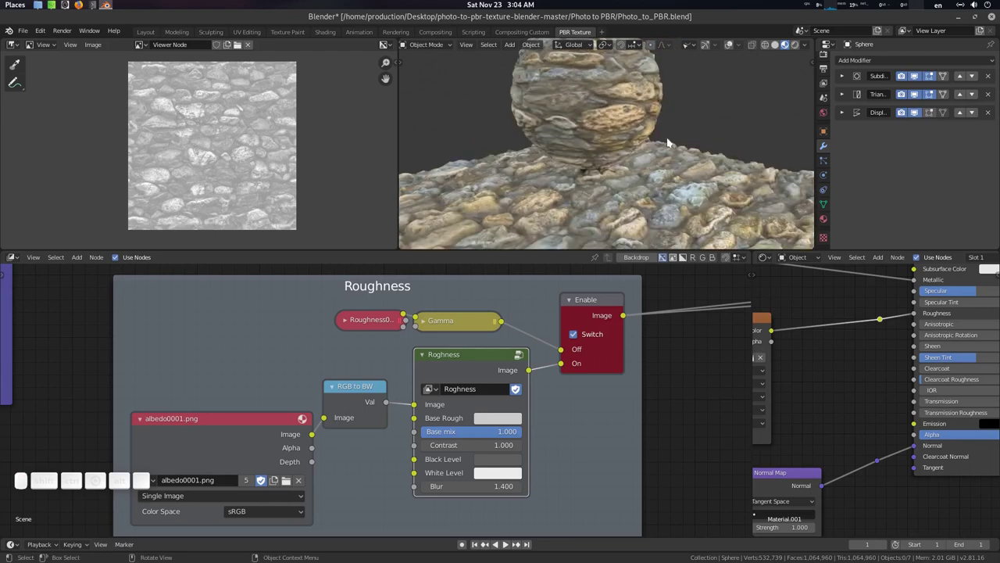
{"action": "left_click_drag", "start_coordinate": [656, 142], "coordinate": [589, 282]}
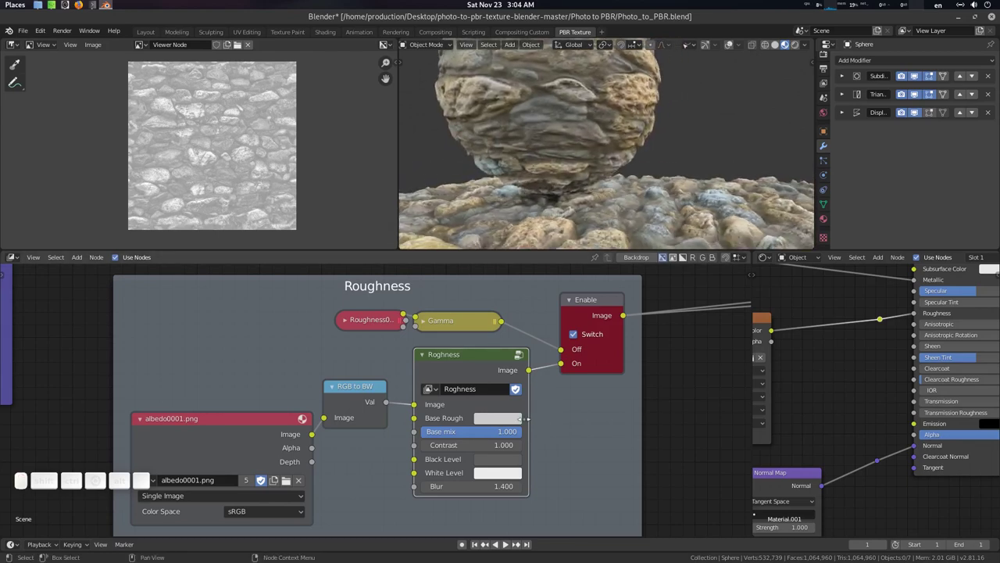
Step: Darken the base roughness grey in its picker and render the sphere and plane with F12
{"action": "left_click", "coordinate": [506, 420]}
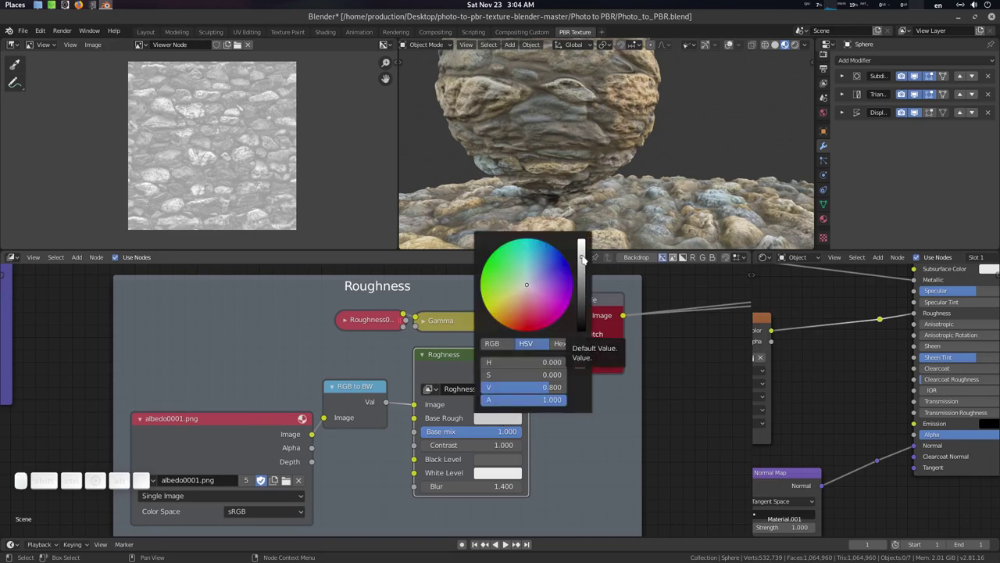
{"action": "left_click_drag", "start_coordinate": [239, 110], "coordinate": [232, 181]}
{"action": "left_click_drag", "start_coordinate": [244, 131], "coordinate": [650, 126]}
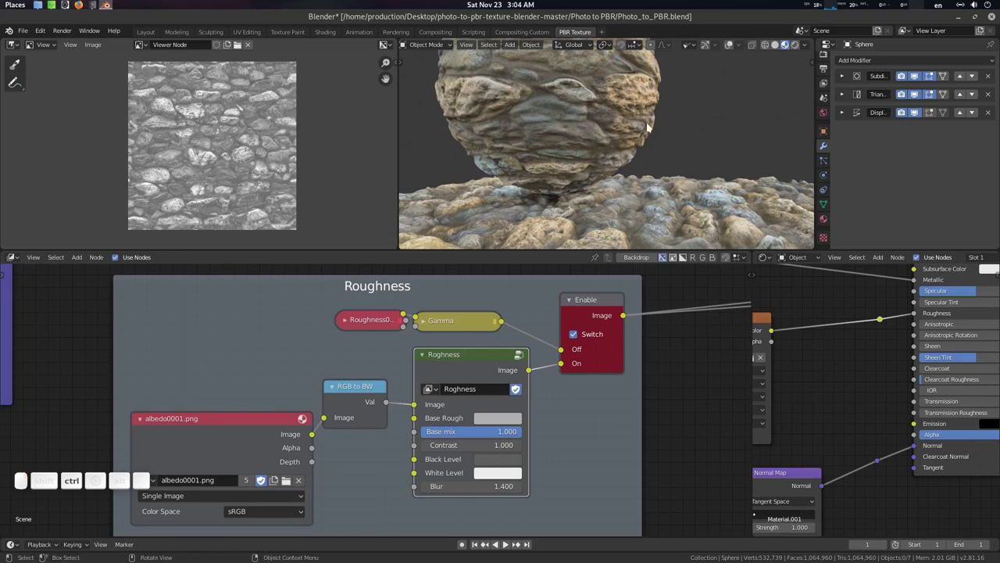
{"action": "left_click", "coordinate": [643, 126]}
{"action": "scroll", "scroll_direction": "down", "scroll_amount": 3}
{"action": "left_click", "coordinate": [650, 133]}
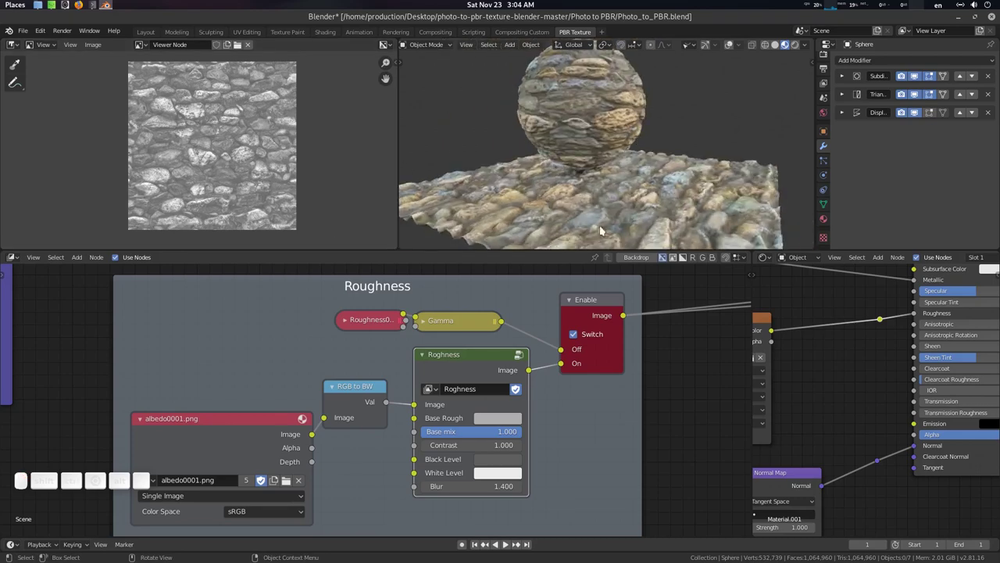
{"action": "key", "text": "F12"}
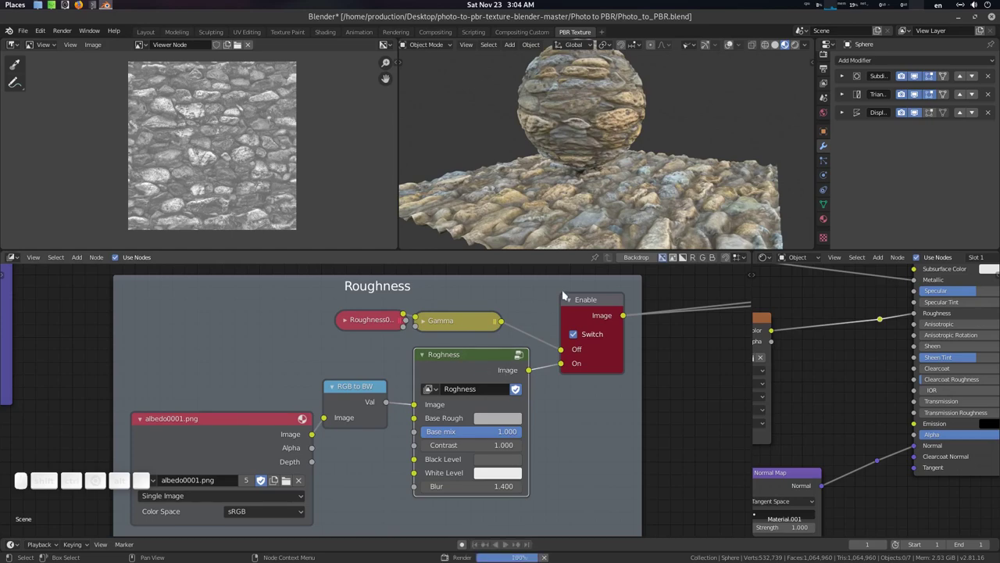
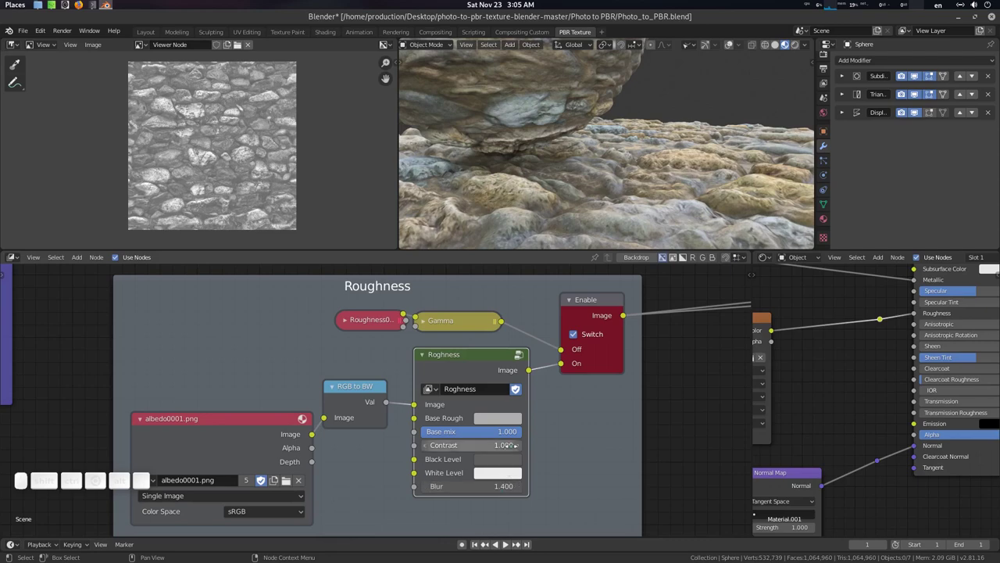
Step: Lower the Roghness node's Contrast from 1.300 to 1.100, checking renders across the stone plane
{"action": "left_click", "coordinate": [522, 447]}
{"action": "left_click", "coordinate": [521, 447]}
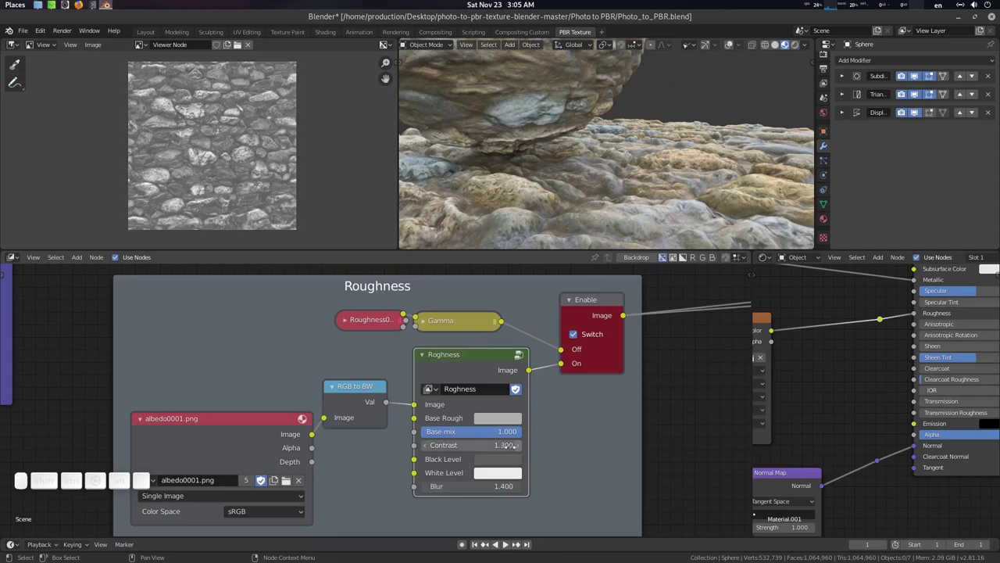
{"action": "scroll", "scroll_direction": "up", "scroll_amount": 3}
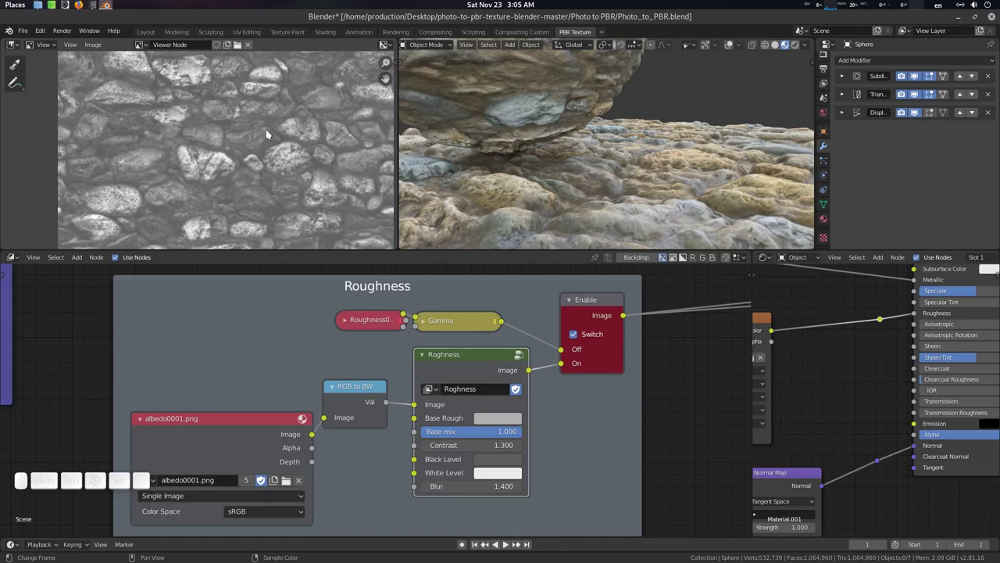
{"action": "scroll", "scroll_direction": "down", "scroll_amount": 3}
{"action": "left_click", "coordinate": [273, 151]}
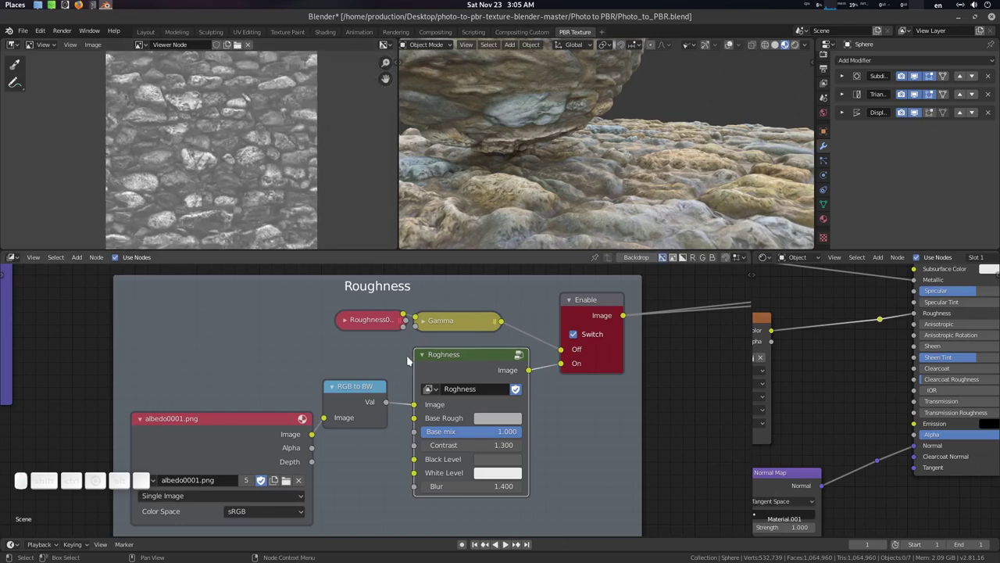
{"action": "key", "text": "F12"}
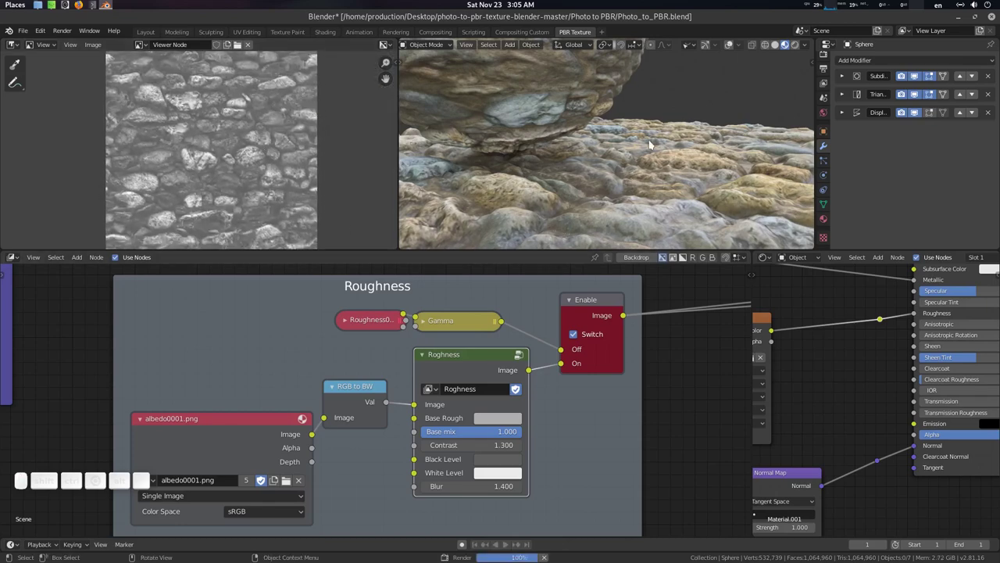
{"action": "left_click_drag", "start_coordinate": [665, 148], "coordinate": [656, 158]}
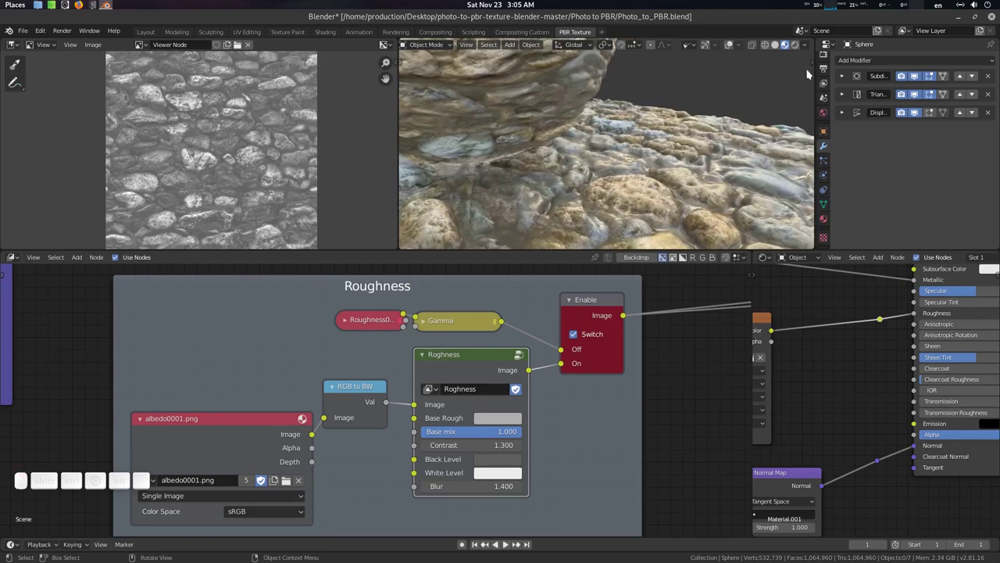
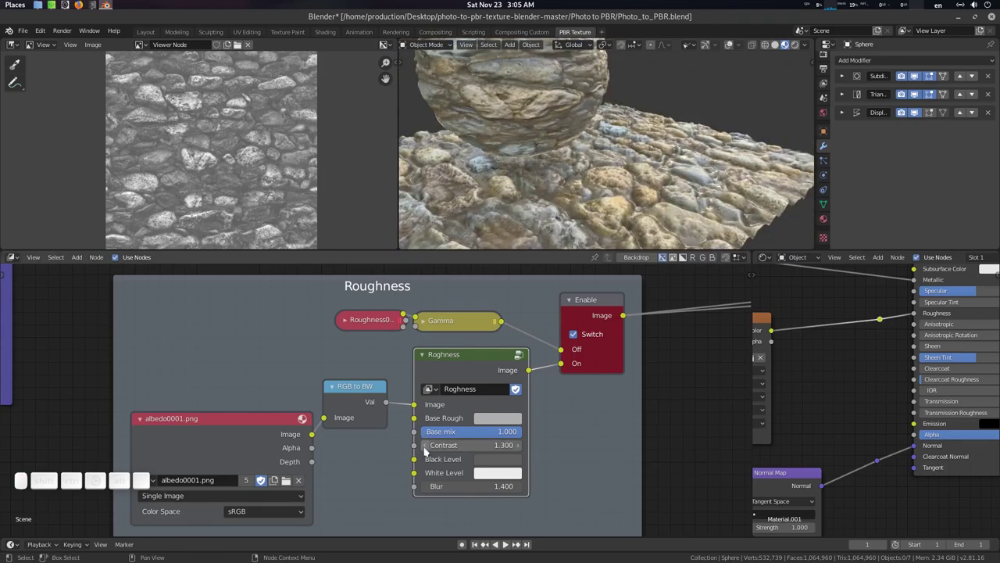
{"action": "left_click", "coordinate": [428, 450]}
{"action": "left_click", "coordinate": [428, 450]}
{"action": "left_click", "coordinate": [428, 450]}
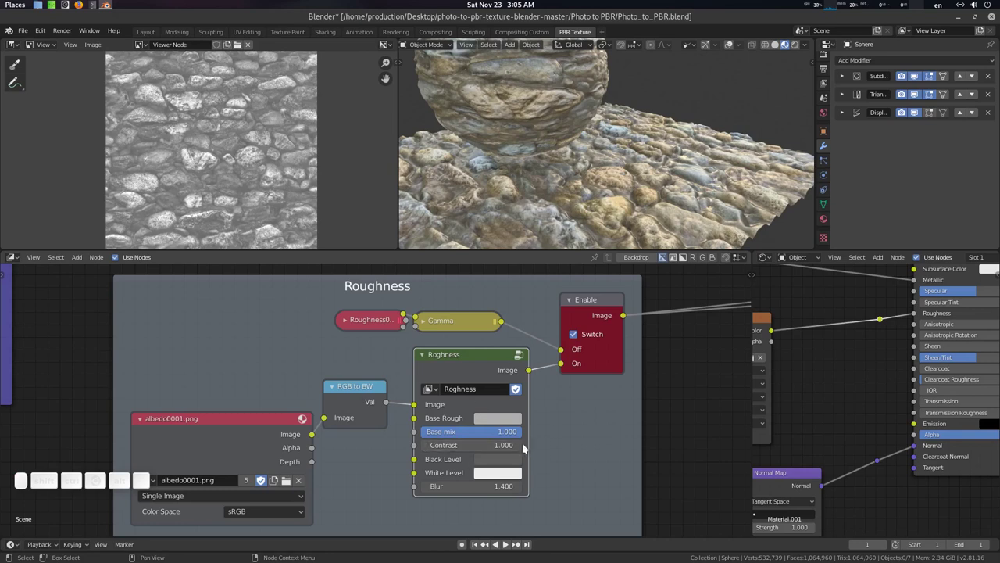
{"action": "left_click", "coordinate": [522, 473]}
{"action": "left_click", "coordinate": [508, 421]}
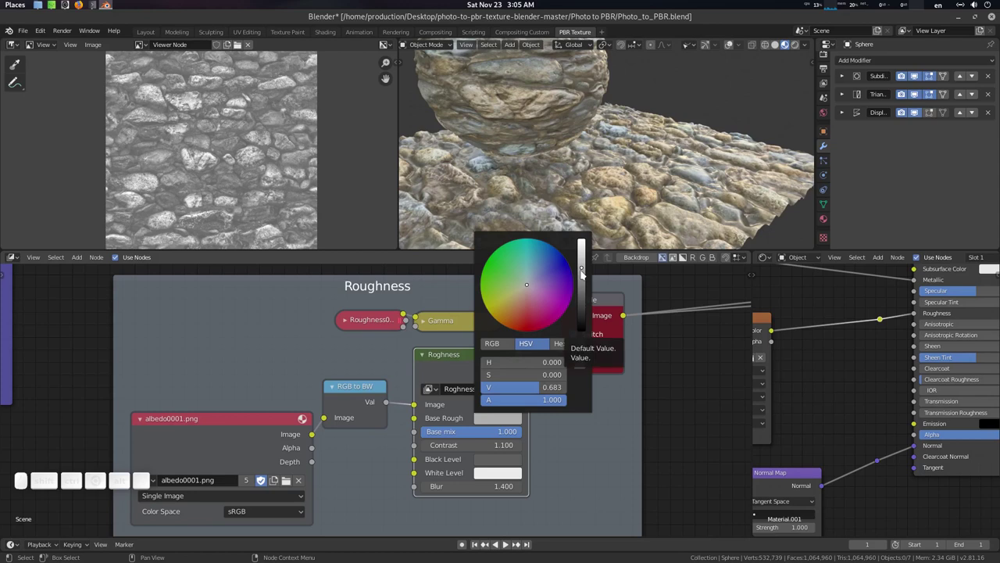
{"action": "left_click_drag", "start_coordinate": [586, 274], "coordinate": [429, 358]}
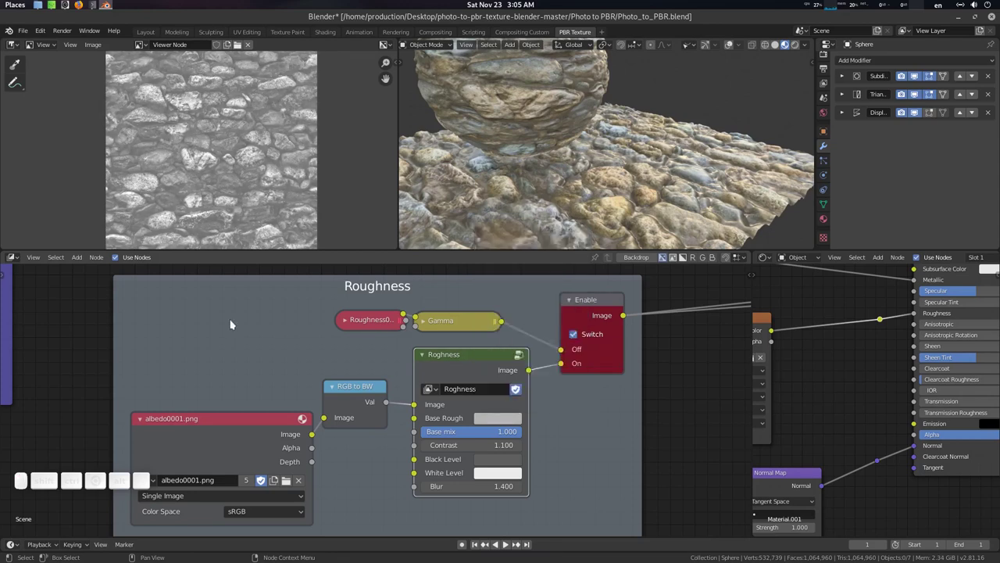
{"action": "right_click", "coordinate": [270, 151]}
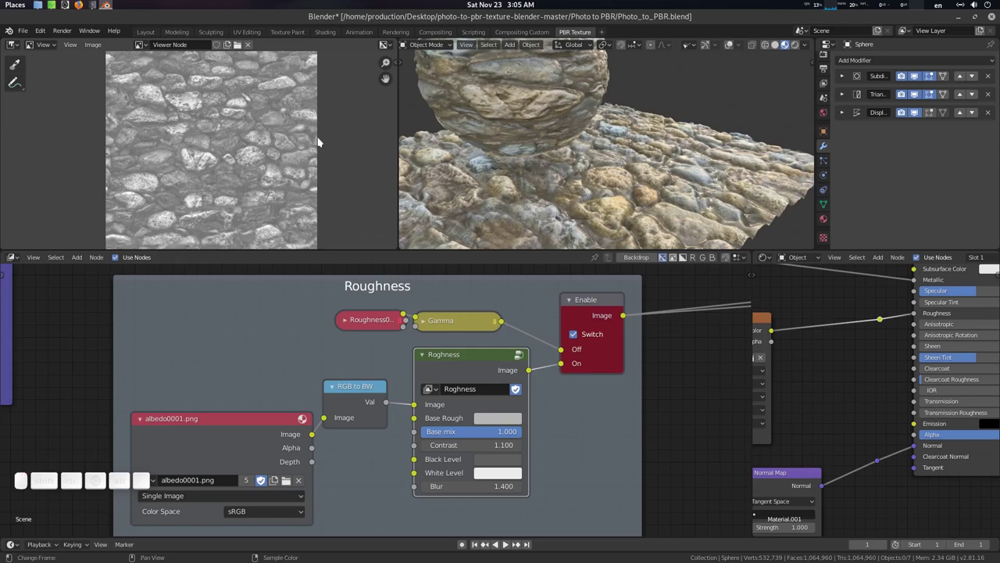
Step: Show a Waveform scope in the Image Editor's Scopes panel beside the roughness preview
{"action": "key", "text": "n"}
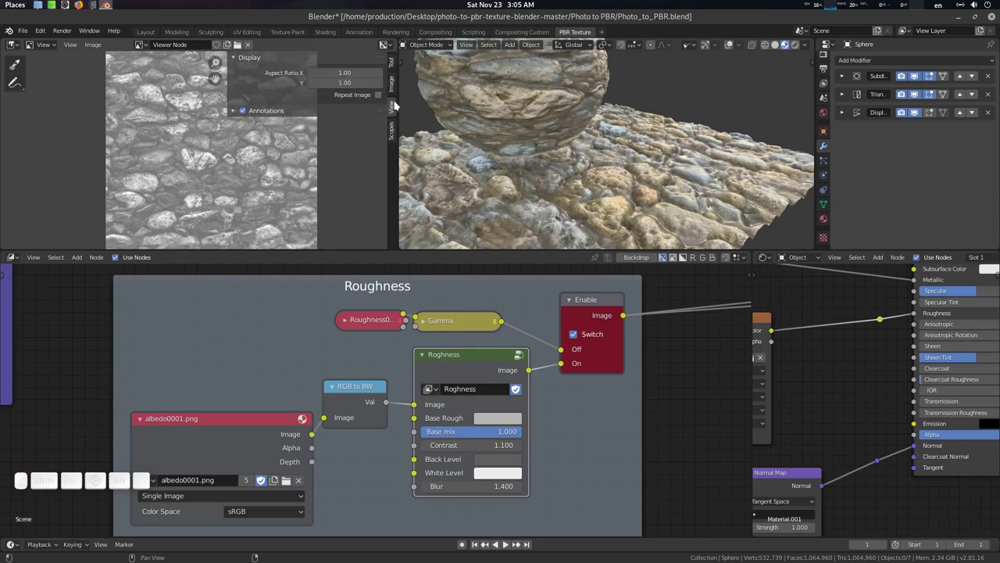
{"action": "left_click", "coordinate": [396, 132]}
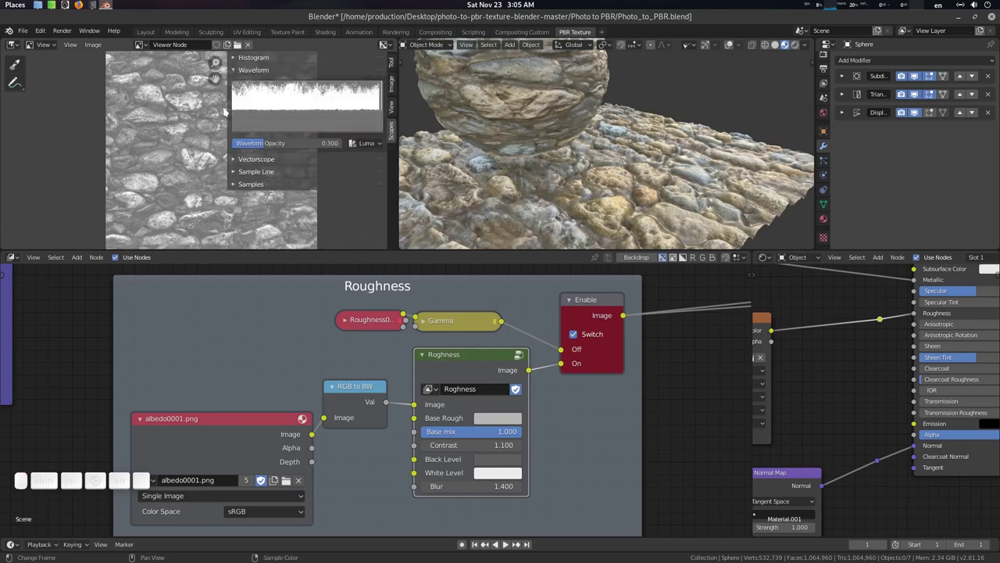
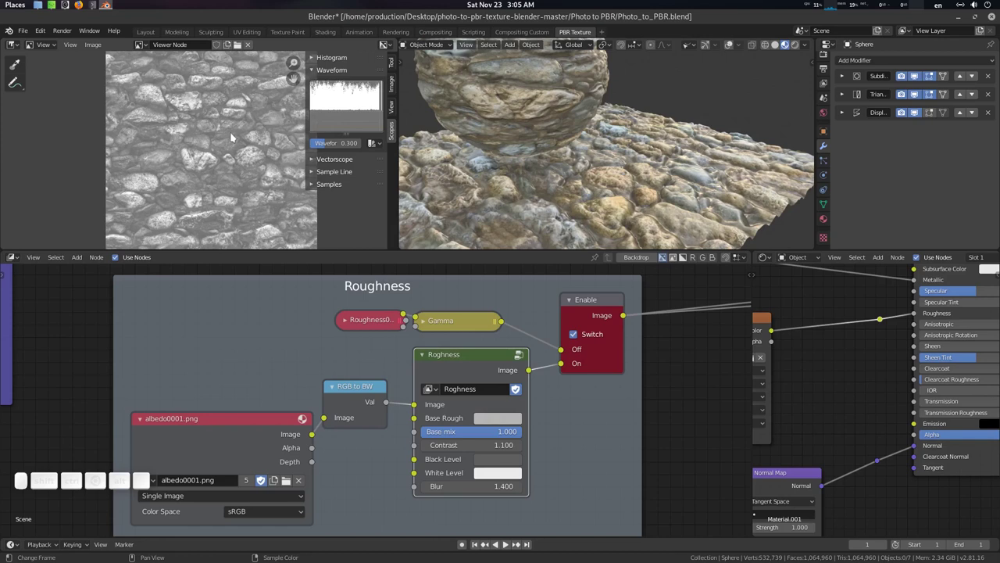
{"action": "left_click", "coordinate": [235, 135]}
{"action": "left_click_drag", "start_coordinate": [220, 126], "coordinate": [333, 126]}
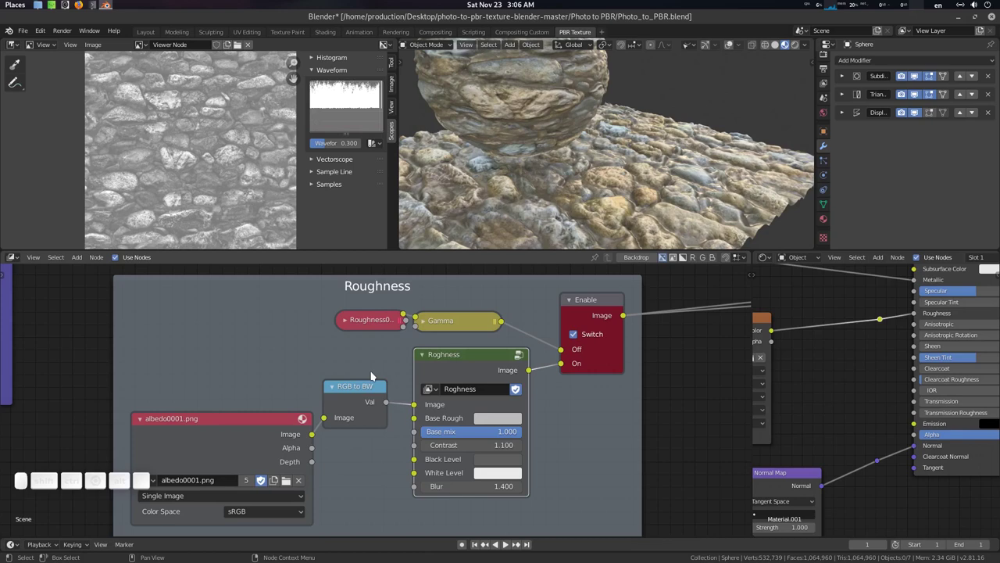
Step: Render, zoom in where the sphere meets the ground, and drag the Roghness Blur to 0.000
{"action": "key", "text": "F12"}
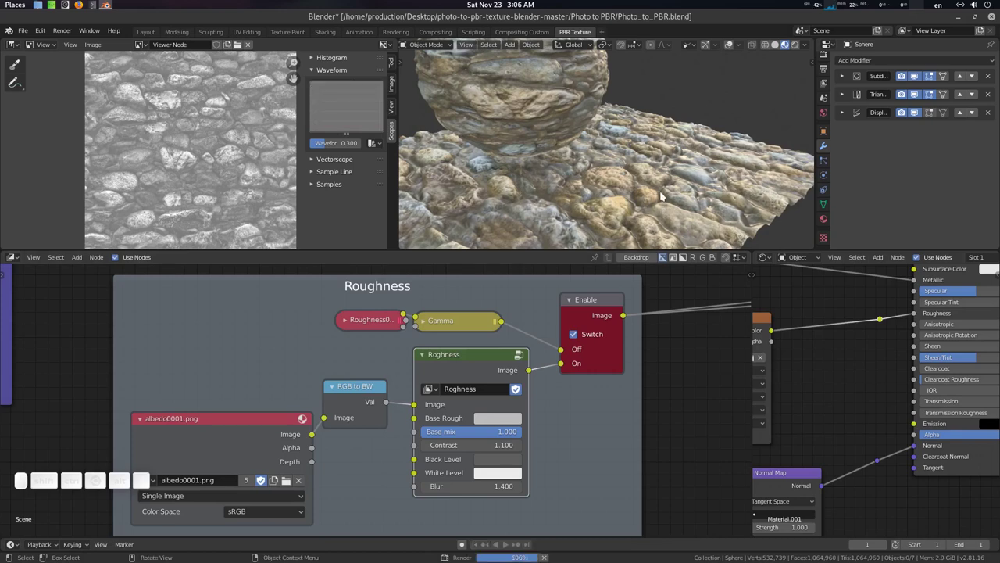
{"action": "left_click_drag", "start_coordinate": [675, 191], "coordinate": [521, 473]}
{"action": "left_click", "coordinate": [521, 473]}
{"action": "left_click_drag", "start_coordinate": [634, 154], "coordinate": [666, 147]}
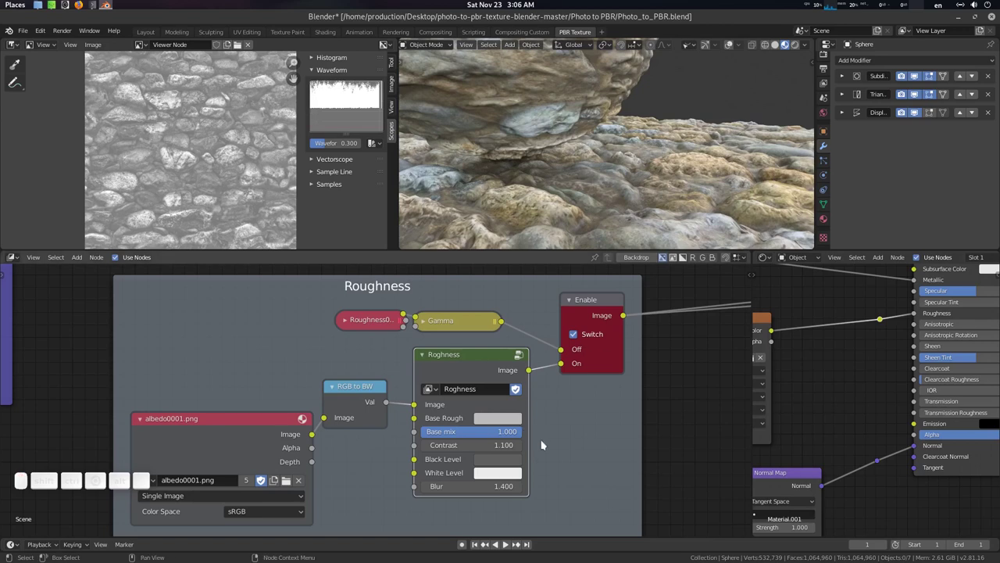
{"action": "left_click_drag", "start_coordinate": [522, 472], "coordinate": [544, 473]}
Step: Confirm the Blur value and switch the Roughness frame's preview off after checking the ground
{"action": "key", "text": "F12"}
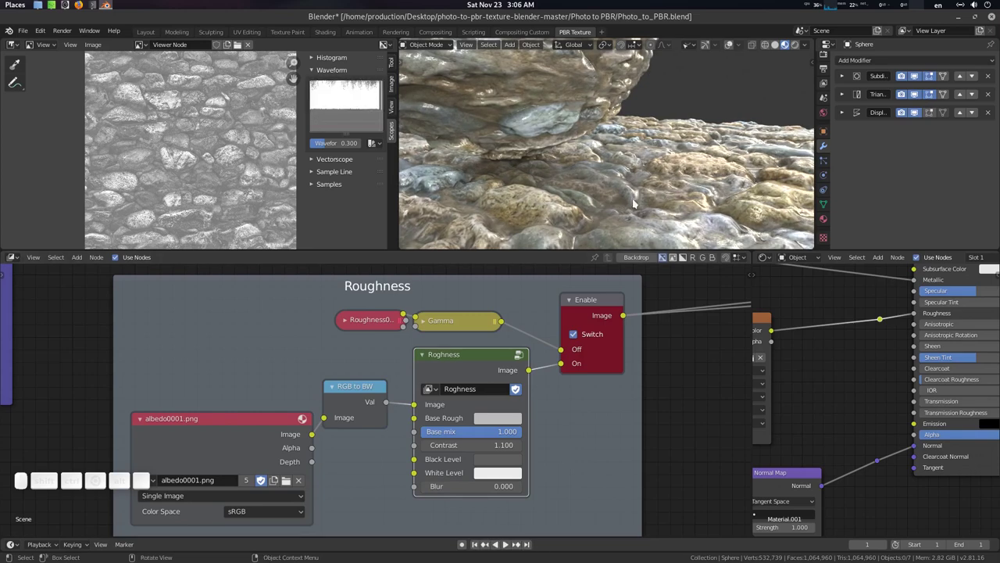
{"action": "middle_click", "coordinate": [641, 180]}
{"action": "left_click", "coordinate": [641, 176]}
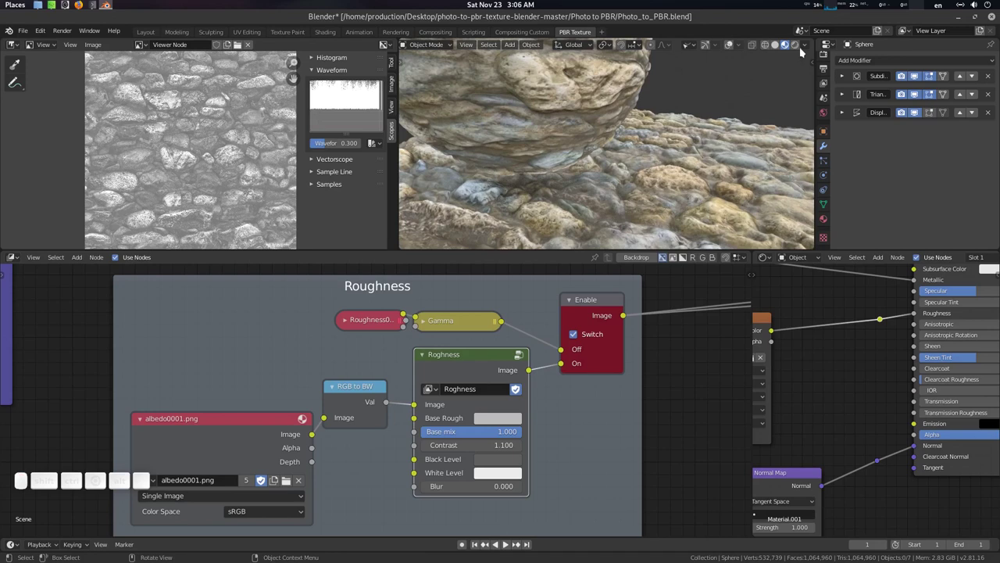
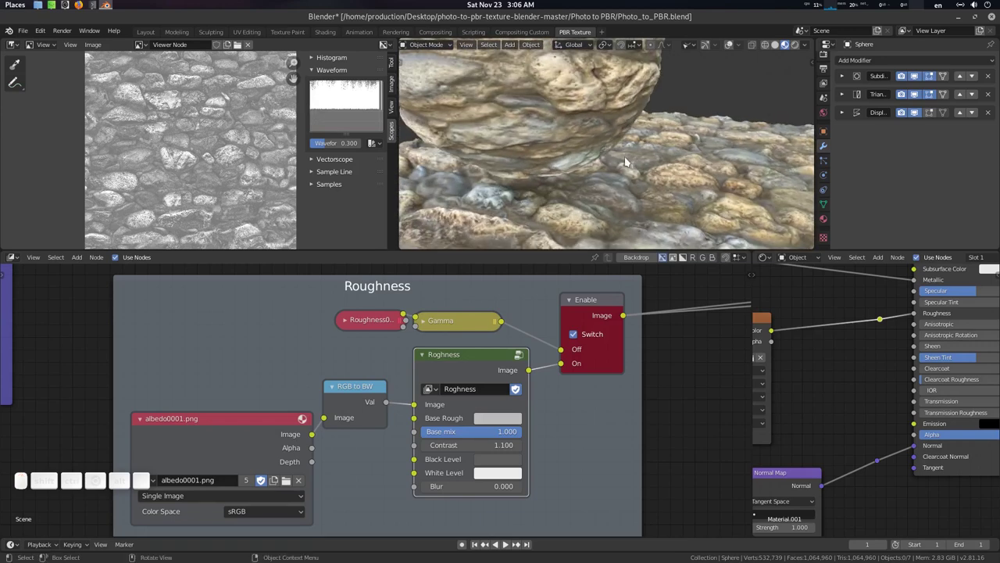
{"action": "left_click", "coordinate": [628, 155]}
{"action": "left_click", "coordinate": [578, 429]}
{"action": "left_click", "coordinate": [534, 419]}
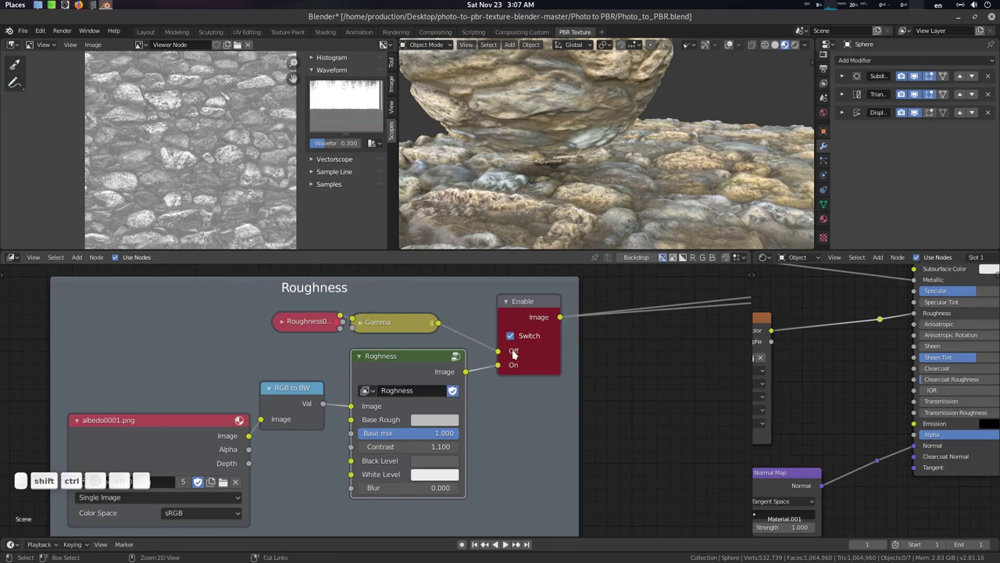
{"action": "left_click", "coordinate": [516, 337]}
{"action": "left_click", "coordinate": [533, 305]}
Step: Pan to the Metalic frame and route it to the Viewer, showing the black metallic map
{"action": "scroll", "scroll_direction": "up", "scroll_amount": 3}
{"action": "left_click", "coordinate": [232, 178]}
{"action": "scroll", "scroll_direction": "up", "scroll_amount": 3}
{"action": "left_click_drag", "start_coordinate": [540, 462], "coordinate": [443, 343]}
{"action": "scroll", "scroll_direction": "up", "scroll_amount": 3}
{"action": "left_click", "coordinate": [447, 363]}
{"action": "scroll", "scroll_direction": "up", "scroll_amount": 3}
{"action": "left_click", "coordinate": [556, 376]}
{"action": "left_click", "coordinate": [504, 352]}
Step: Preview the metallic output and frame the Metalic nodes in the node editor
{"action": "left_click", "coordinate": [492, 374]}
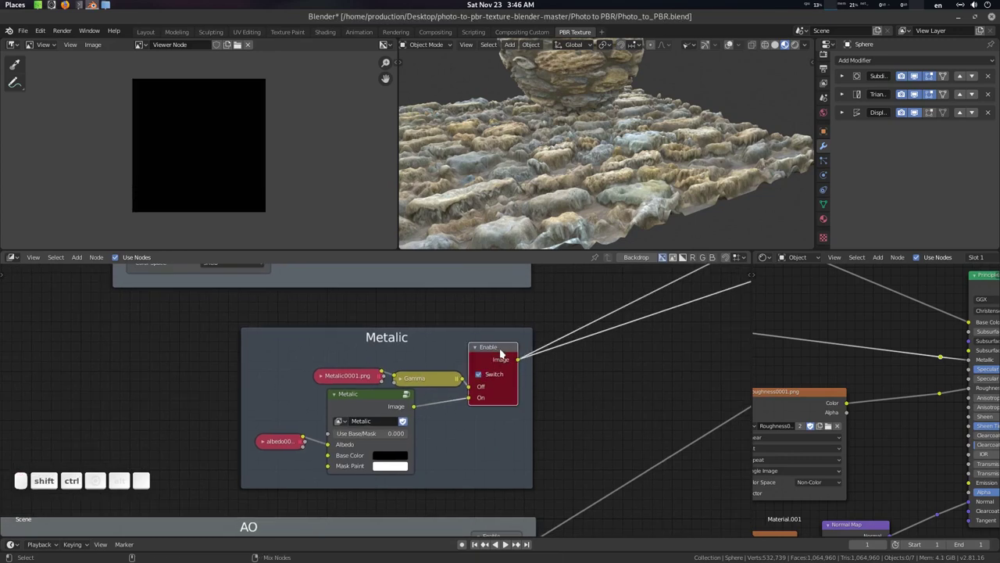
{"action": "left_click", "coordinate": [504, 350]}
{"action": "left_click", "coordinate": [553, 399]}
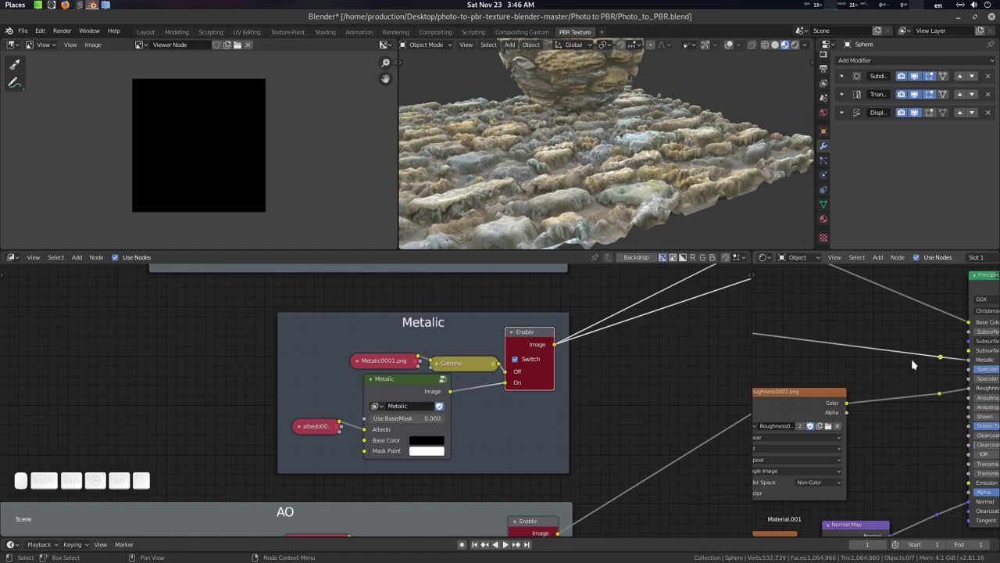
{"action": "left_click_drag", "start_coordinate": [915, 363], "coordinate": [923, 376]}
{"action": "scroll", "scroll_direction": "up", "scroll_amount": 3}
{"action": "left_click_drag", "start_coordinate": [907, 369], "coordinate": [850, 401]}
{"action": "left_click", "coordinate": [853, 390]}
{"action": "left_click", "coordinate": [609, 157]}
{"action": "middle_click", "coordinate": [604, 136]}
{"action": "scroll", "scroll_direction": "down", "scroll_amount": 3}
{"action": "left_click", "coordinate": [612, 142]}
{"action": "middle_click", "coordinate": [597, 382]}
{"action": "left_click_drag", "start_coordinate": [554, 418], "coordinate": [473, 426]}
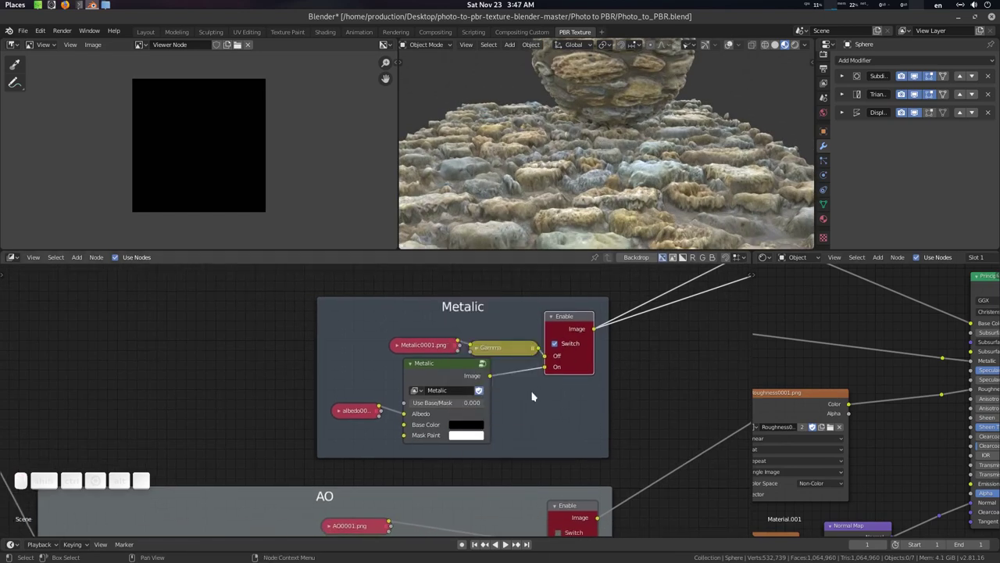
{"action": "left_click", "coordinate": [468, 430]}
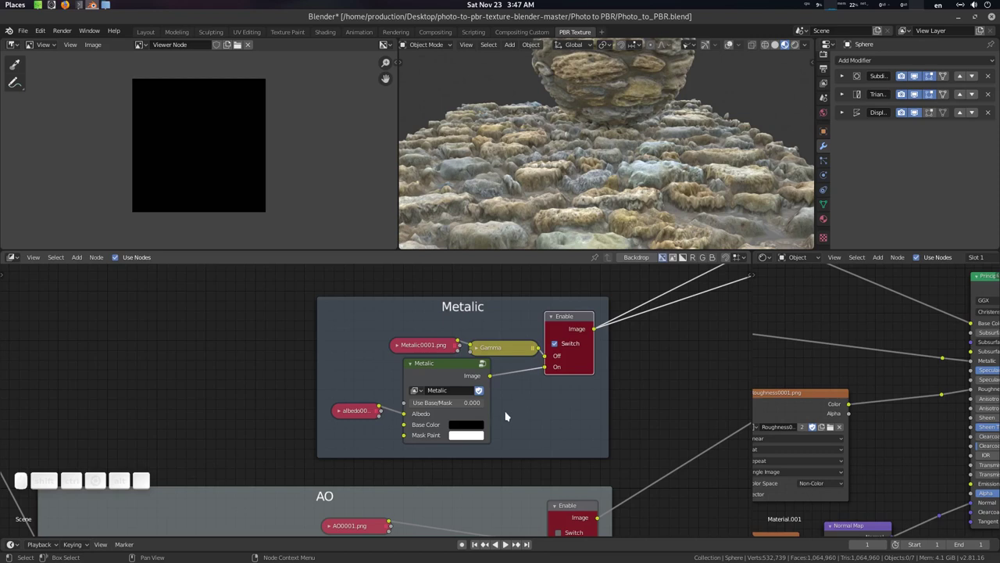
Step: Change the Metalic node's Base Color from black to white so the map turns white
{"action": "middle_click", "coordinate": [547, 408]}
{"action": "key", "text": "F12"}
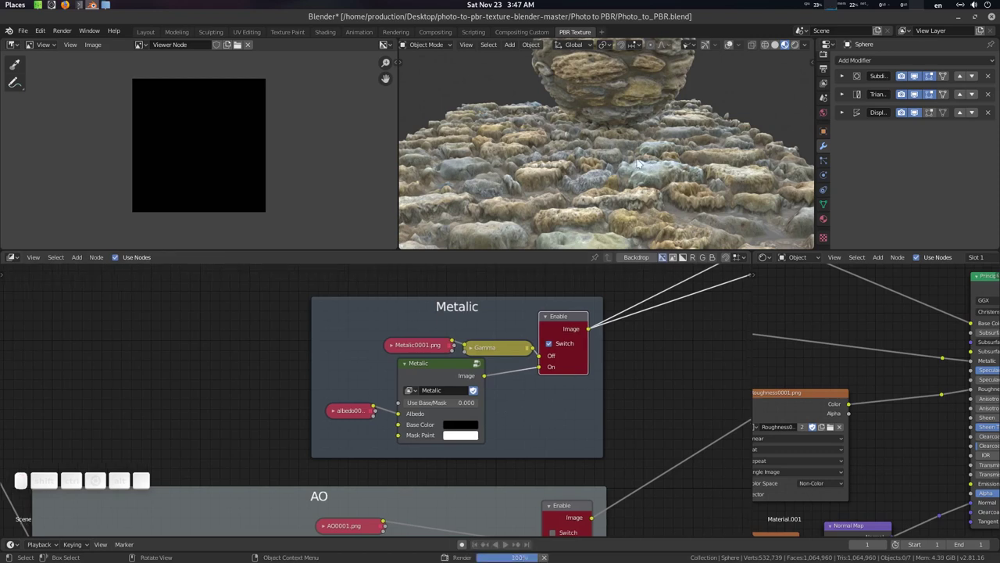
{"action": "middle_click", "coordinate": [628, 169]}
{"action": "scroll", "scroll_direction": "up", "scroll_amount": 3}
{"action": "left_click", "coordinate": [830, 99]}
{"action": "left_click", "coordinate": [970, 191]}
{"action": "middle_click", "coordinate": [647, 161]}
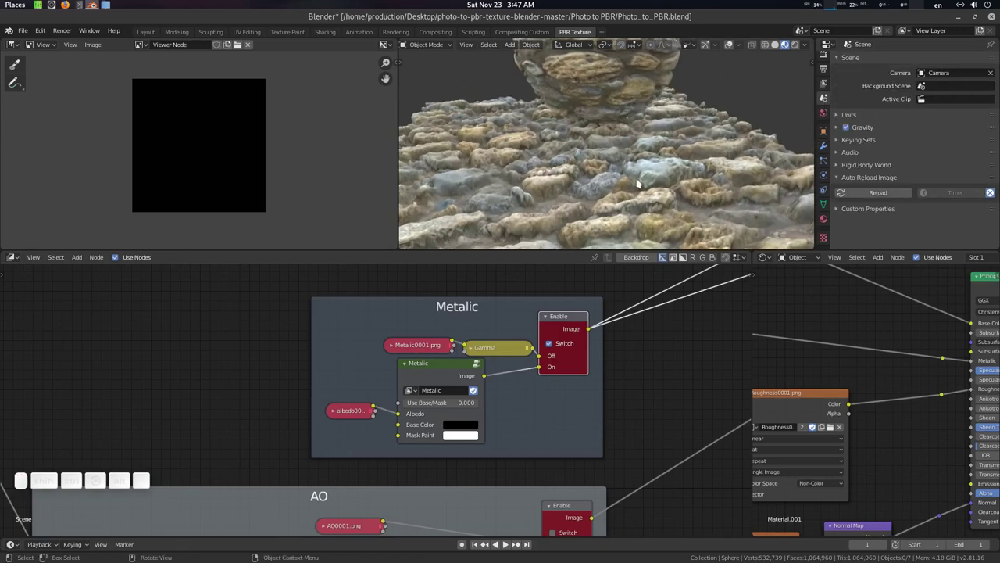
{"action": "middle_click", "coordinate": [656, 164]}
{"action": "left_click", "coordinate": [661, 190]}
{"action": "middle_click", "coordinate": [661, 190]}
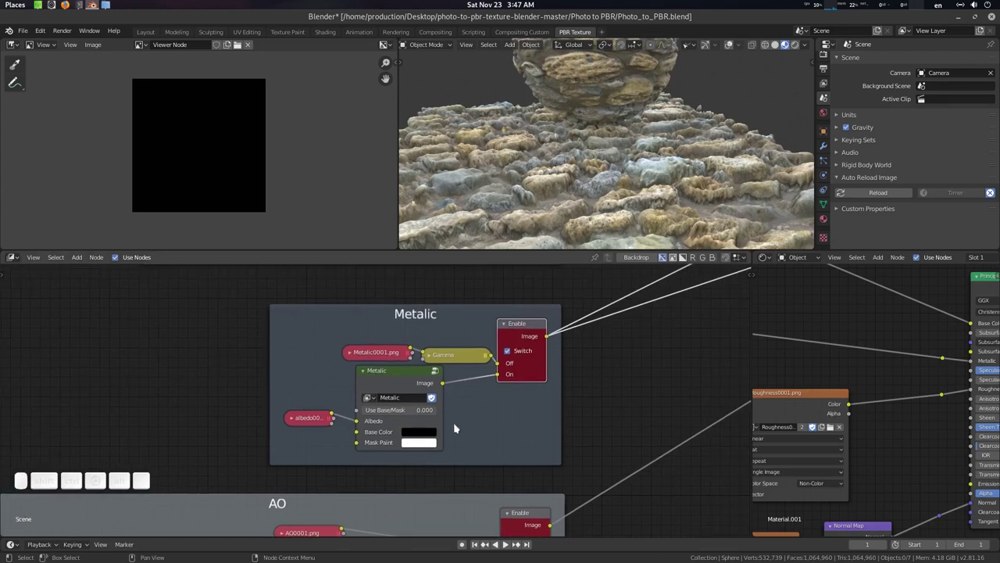
{"action": "left_click", "coordinate": [661, 190]}
{"action": "left_click", "coordinate": [661, 190]}
{"action": "middle_click", "coordinate": [661, 190]}
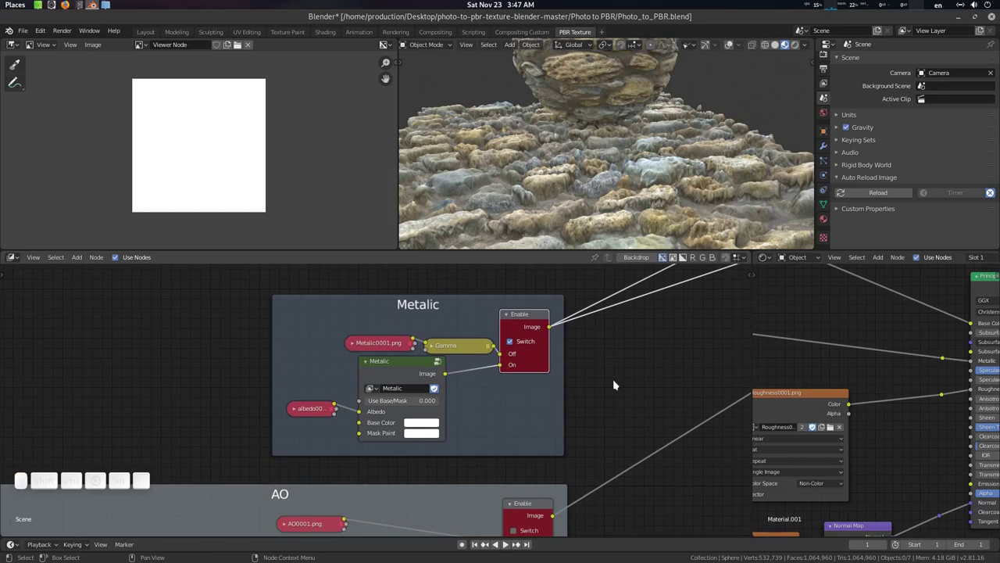
{"action": "key", "text": "F12"}
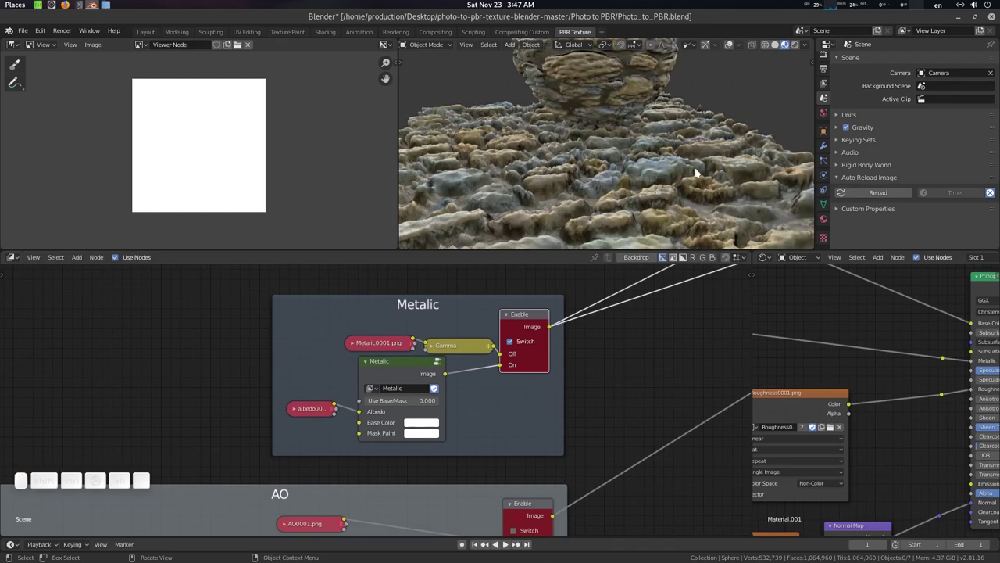
{"action": "left_click_drag", "start_coordinate": [692, 174], "coordinate": [577, 176]}
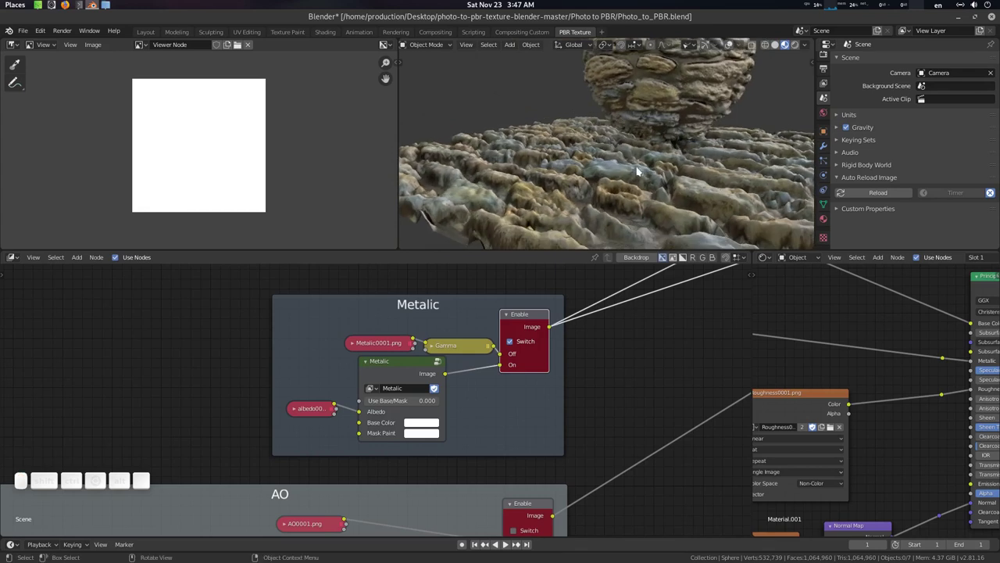
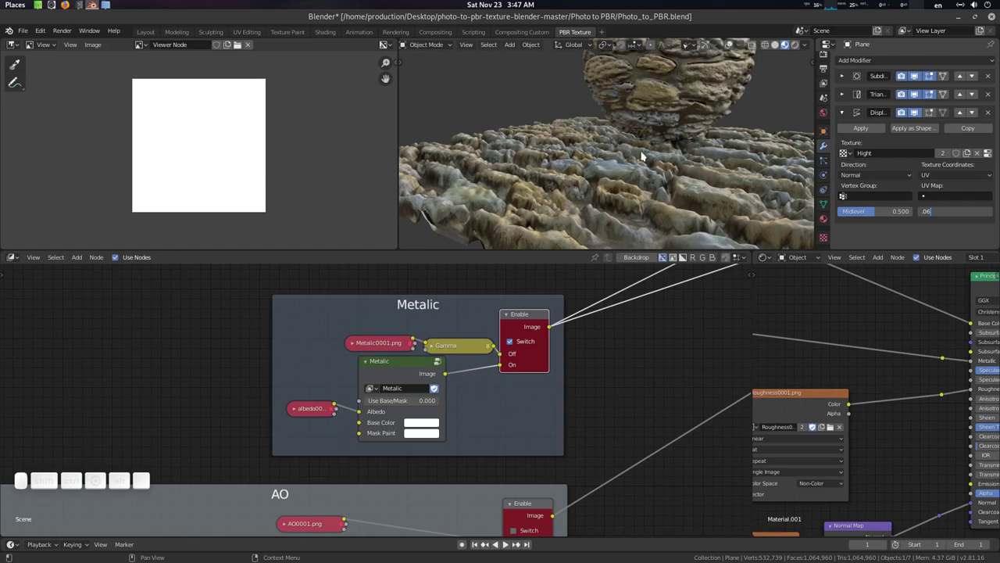
{"action": "left_click_drag", "start_coordinate": [646, 154], "coordinate": [682, 144]}
{"action": "left_click", "coordinate": [690, 159]}
{"action": "middle_click", "coordinate": [675, 160]}
{"action": "scroll", "scroll_direction": "down", "scroll_amount": 3}
{"action": "middle_click", "coordinate": [672, 168]}
{"action": "left_click_drag", "start_coordinate": [678, 183], "coordinate": [540, 371]}
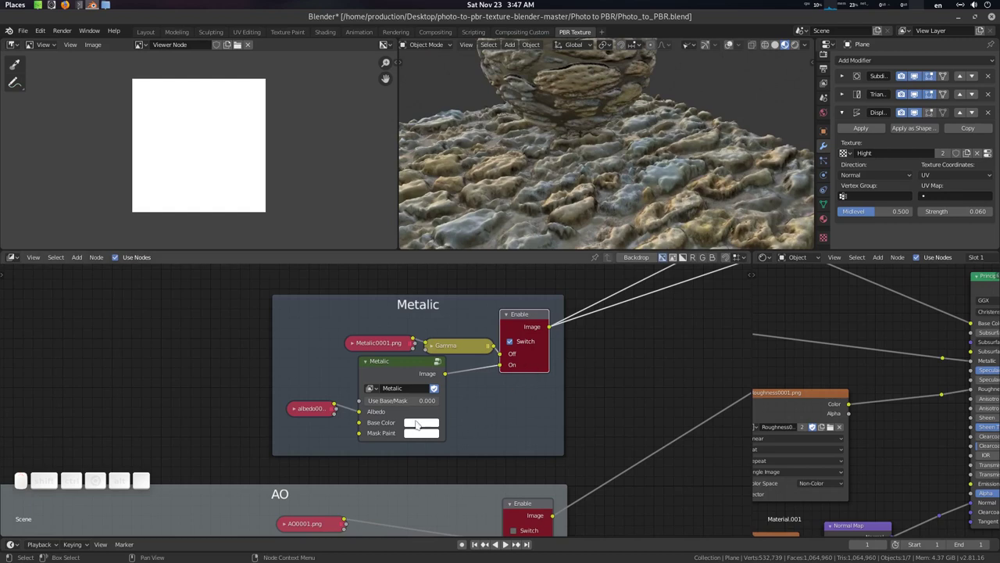
{"action": "left_click", "coordinate": [420, 423]}
{"action": "left_click", "coordinate": [492, 321]}
{"action": "middle_click", "coordinate": [576, 389]}
{"action": "key", "text": "F12"}
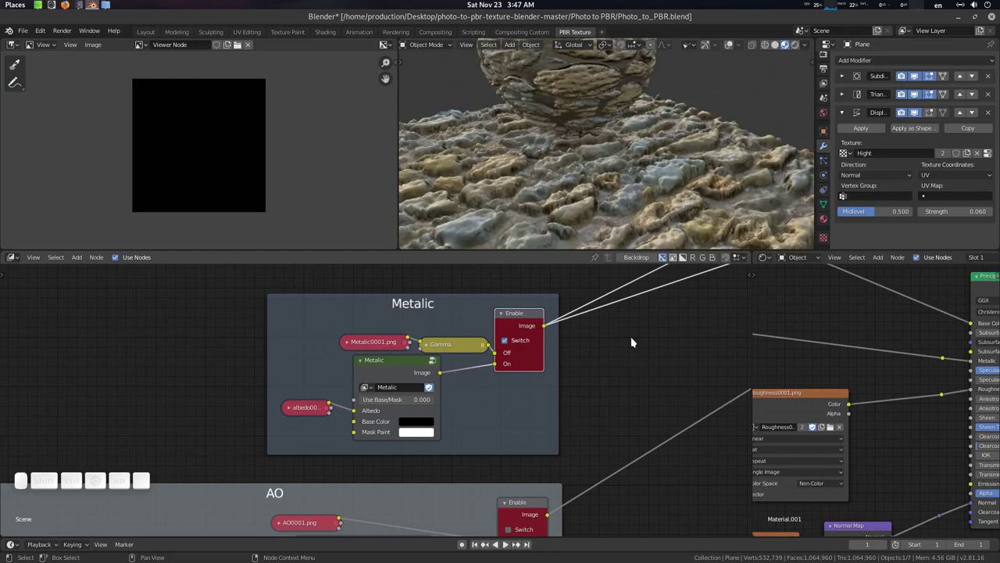
{"action": "left_click", "coordinate": [616, 203]}
{"action": "middle_click", "coordinate": [593, 183]}
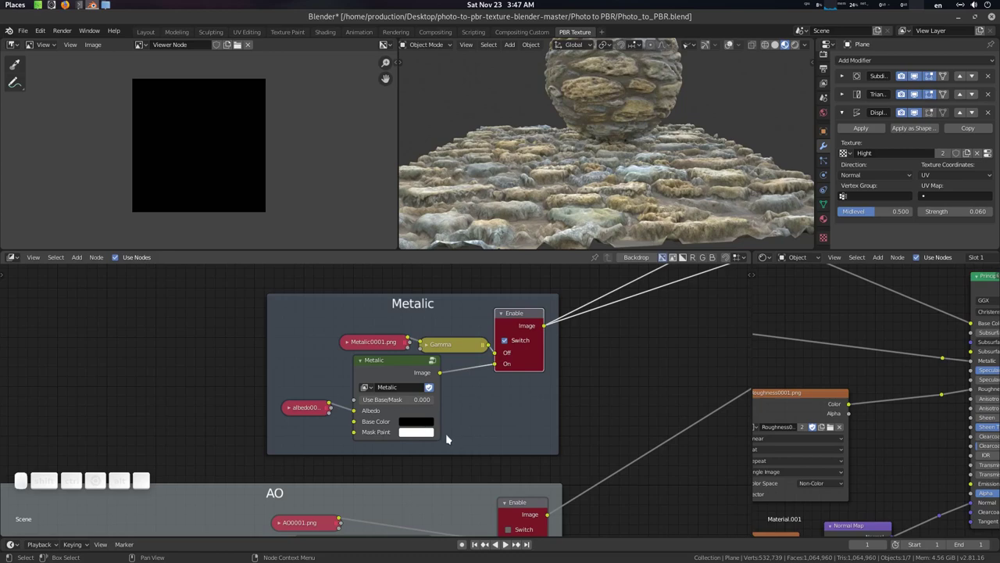
{"action": "left_click", "coordinate": [576, 186]}
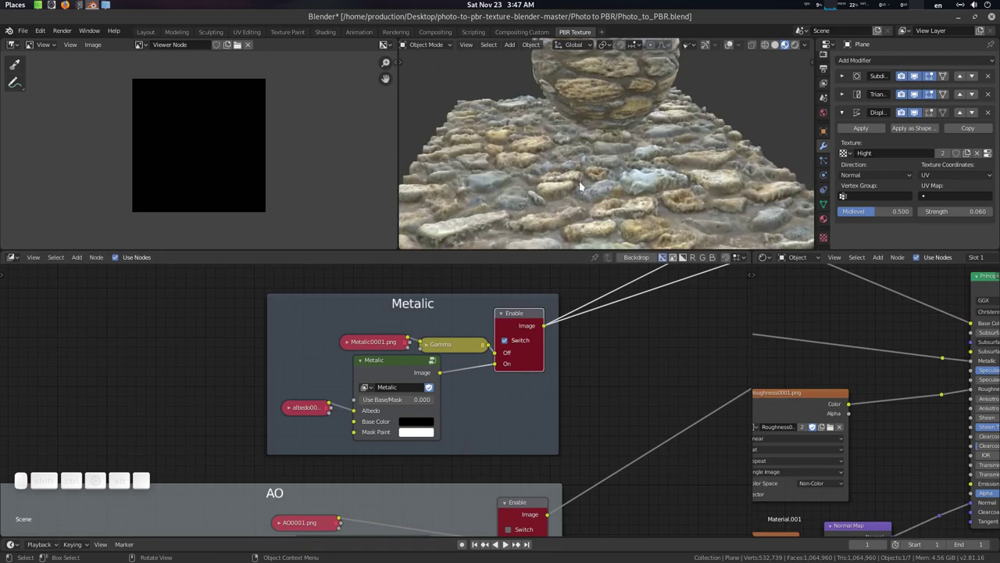
{"action": "left_click", "coordinate": [622, 75]}
{"action": "key", "text": "h"}
{"action": "left_click", "coordinate": [636, 118]}
{"action": "left_click", "coordinate": [635, 125]}
{"action": "key", "text": "7"}
{"action": "scroll", "scroll_direction": "up", "scroll_amount": 3}
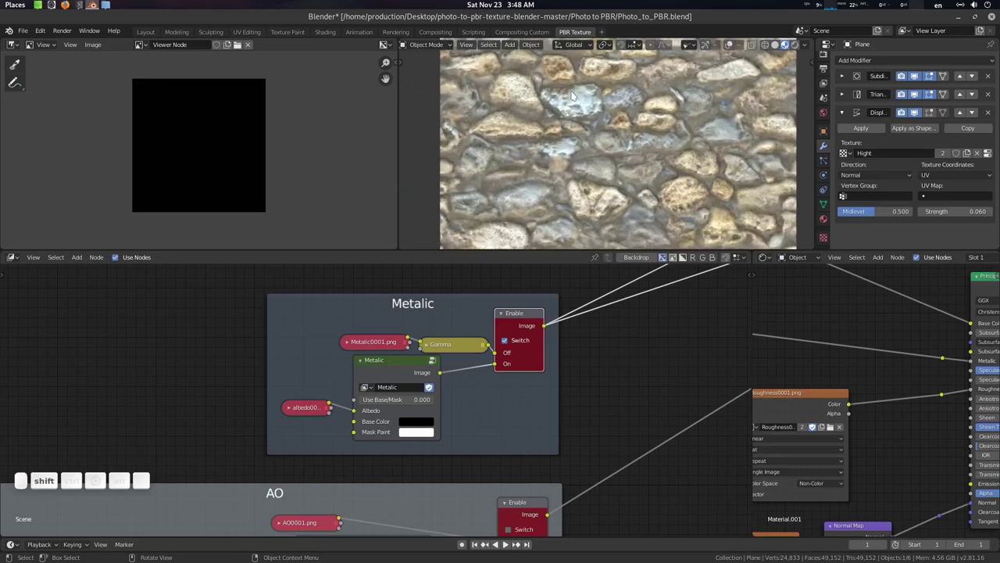
{"action": "scroll", "scroll_direction": "up", "scroll_amount": 3}
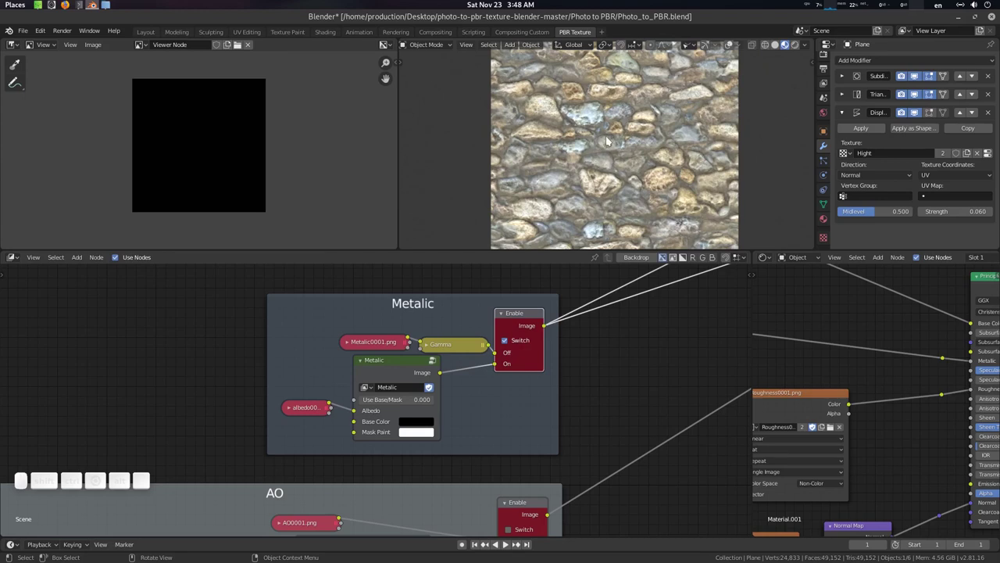
{"action": "left_click", "coordinate": [242, 379]}
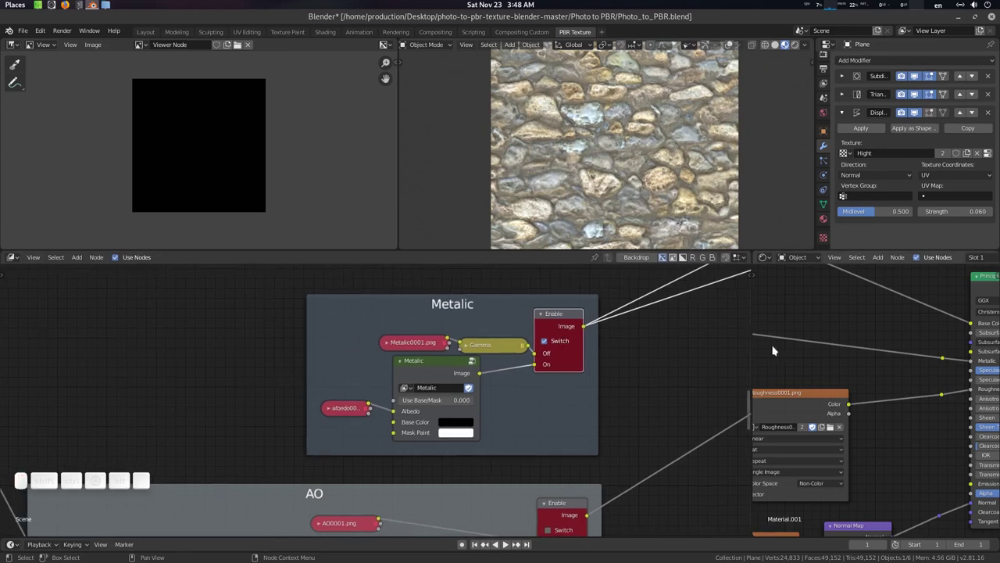
Step: Maximize the shader editor and add an Image Texture node to the stone material
{"action": "left_click", "coordinate": [847, 309]}
{"action": "key", "text": "ctrl+space"}
{"action": "left_click", "coordinate": [507, 200]}
{"action": "left_click", "coordinate": [498, 176]}
{"action": "left_click", "coordinate": [501, 133]}
{"action": "key", "text": "shift+a"}
{"action": "left_click", "coordinate": [502, 133]}
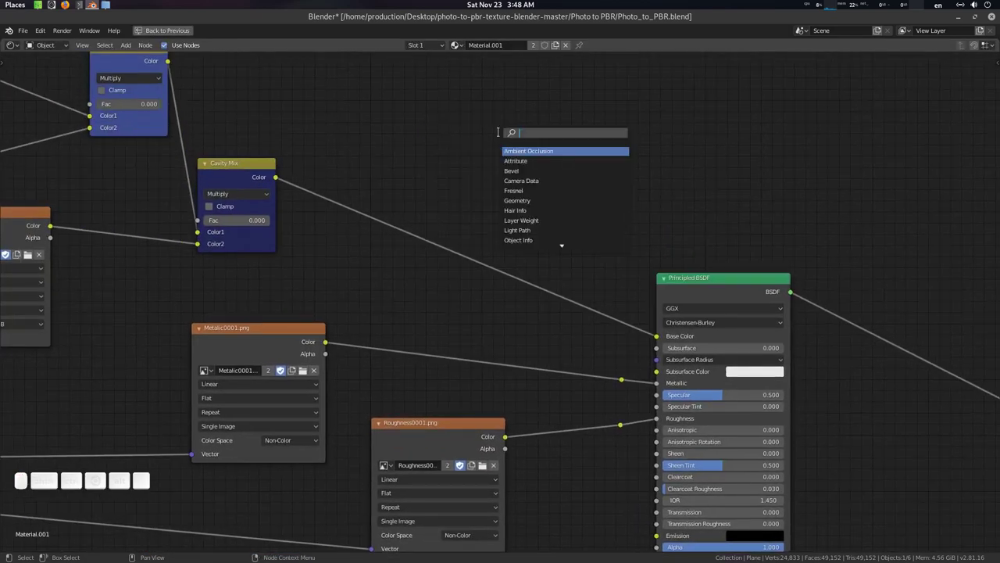
{"action": "key", "text": "i"}
{"action": "key", "text": "m"}
{"action": "key", "text": "a"}
{"action": "key", "text": "Return"}
{"action": "left_click", "coordinate": [502, 125]}
{"action": "left_click", "coordinate": [543, 176]}
Step: Create a new blank 2048 px image named 'Metal Mask' in the texture node
{"action": "left_click", "coordinate": [566, 165]}
{"action": "key", "text": "shift+m"}
{"action": "key", "text": "shift+e"}
{"action": "key", "text": "shift+t"}
{"action": "key", "text": "shift+a"}
{"action": "key", "text": "shift+l"}
{"action": "key", "text": "shift+space"}
{"action": "key", "text": "shift+m"}
{"action": "key", "text": "shift+a"}
{"action": "key", "text": "shift+s"}
{"action": "key", "text": "shift+k"}
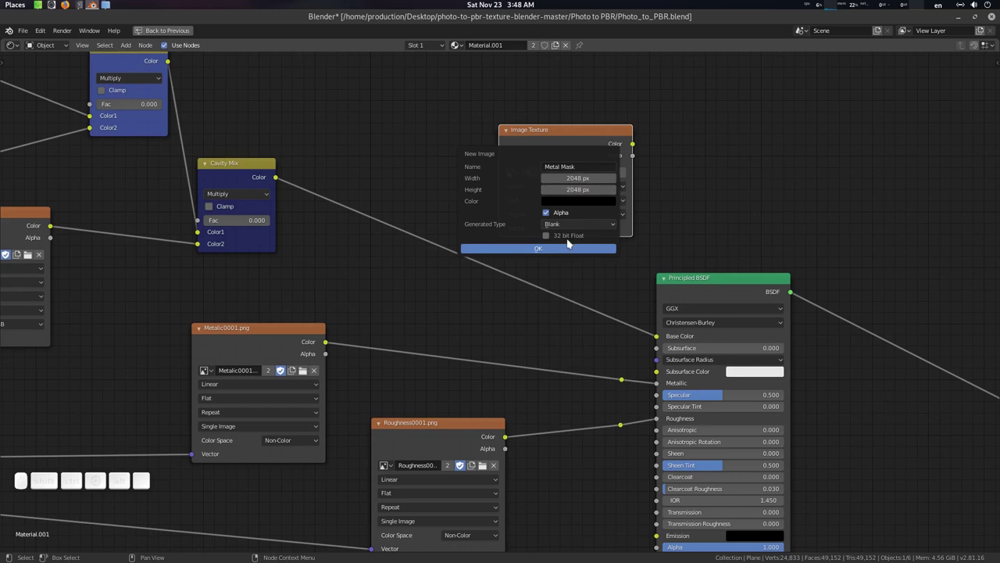
{"action": "left_click", "coordinate": [567, 253]}
{"action": "left_click", "coordinate": [574, 139]}
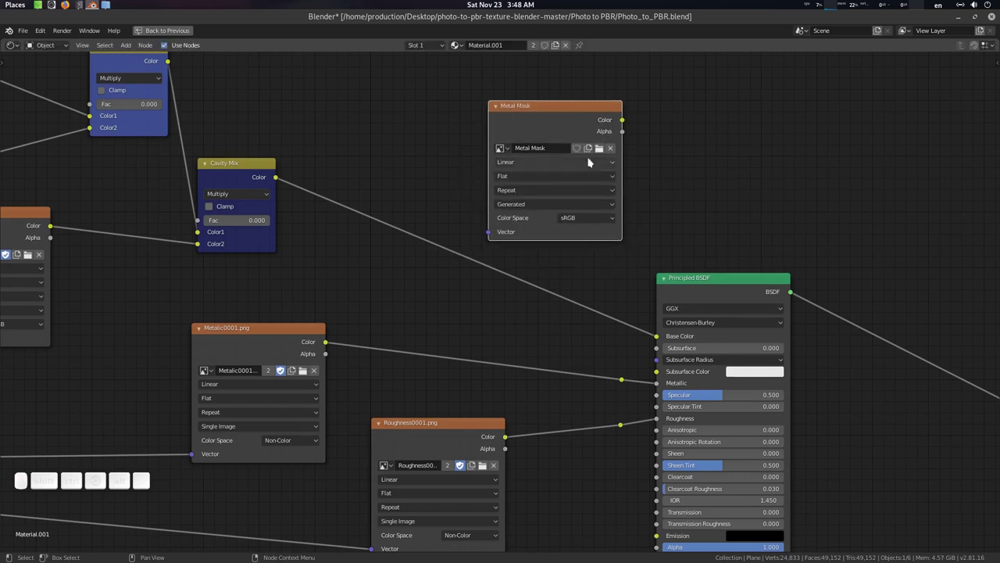
{"action": "left_click", "coordinate": [598, 115]}
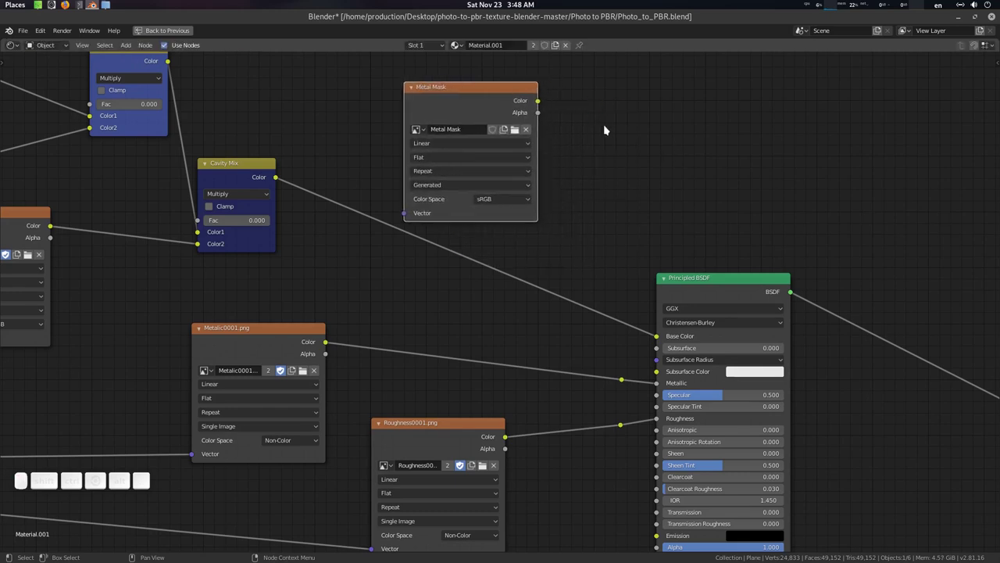
{"action": "left_click", "coordinate": [599, 128]}
Step: Add a Mix node placed right of the Metal Mask node
{"action": "key", "text": "shift+a"}
{"action": "left_click", "coordinate": [599, 128]}
{"action": "key", "text": "m"}
{"action": "key", "text": "i"}
{"action": "key", "text": "x"}
{"action": "key", "text": "Down"}
{"action": "key", "text": "Return"}
{"action": "left_click", "coordinate": [599, 128]}
{"action": "left_click_drag", "start_coordinate": [544, 100], "coordinate": [622, 360]}
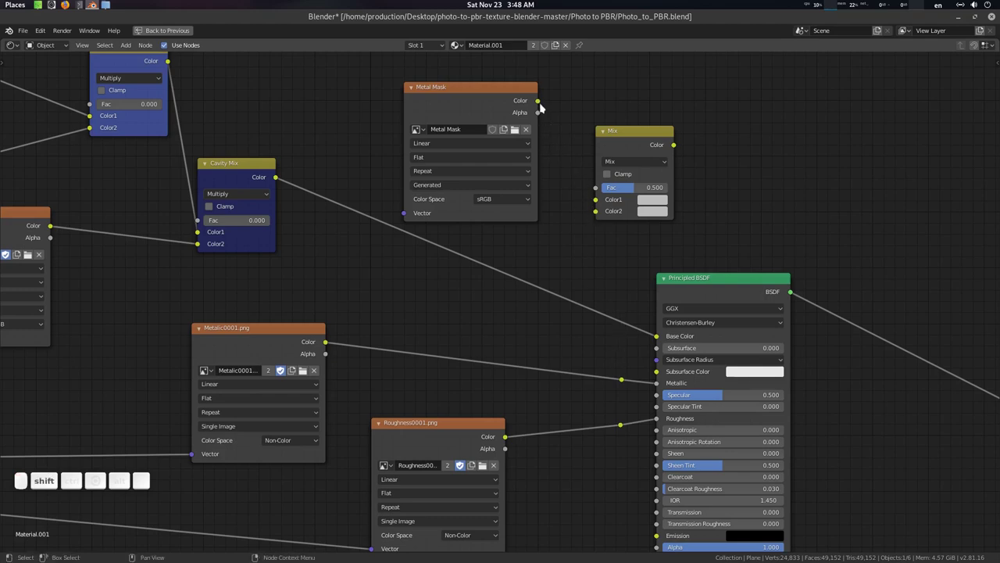
Step: Wire the Metal Mask colour and base colour chain into the Mix node, then restore the split layout
{"action": "left_click_drag", "start_coordinate": [543, 105], "coordinate": [618, 304]}
{"action": "right_click", "coordinate": [621, 300]}
{"action": "left_click_drag", "start_coordinate": [605, 315], "coordinate": [630, 213]}
{"action": "left_click", "coordinate": [639, 139]}
{"action": "left_click", "coordinate": [665, 138]}
{"action": "key", "text": "ctrl+space"}
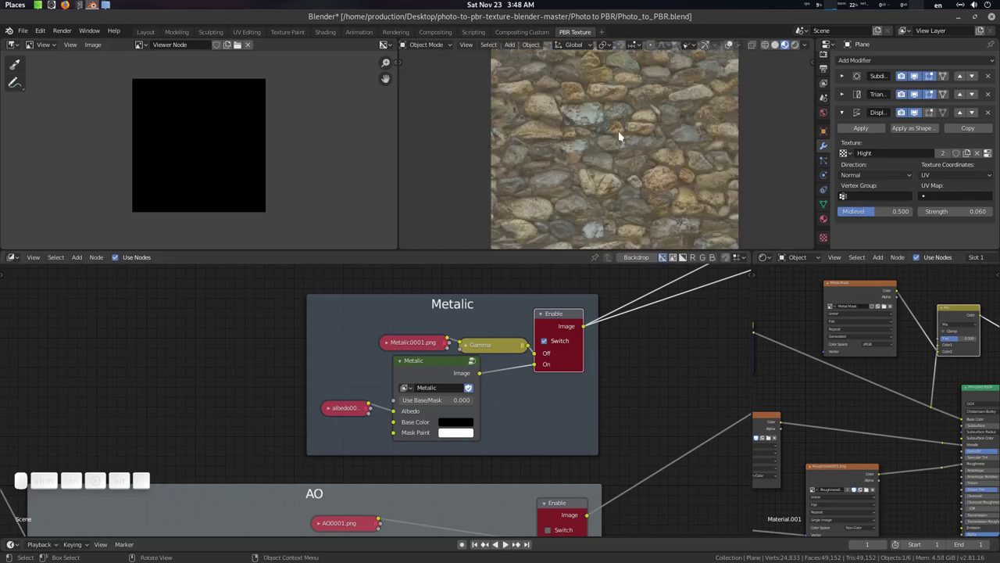
Step: Maximize the 3D viewport and frame the stone plane
{"action": "left_click", "coordinate": [881, 327]}
{"action": "scroll", "scroll_direction": "down", "scroll_amount": 3}
{"action": "scroll", "scroll_direction": "up", "scroll_amount": 3}
{"action": "middle_click", "coordinate": [618, 160]}
{"action": "left_click", "coordinate": [626, 159]}
{"action": "middle_click", "coordinate": [659, 183]}
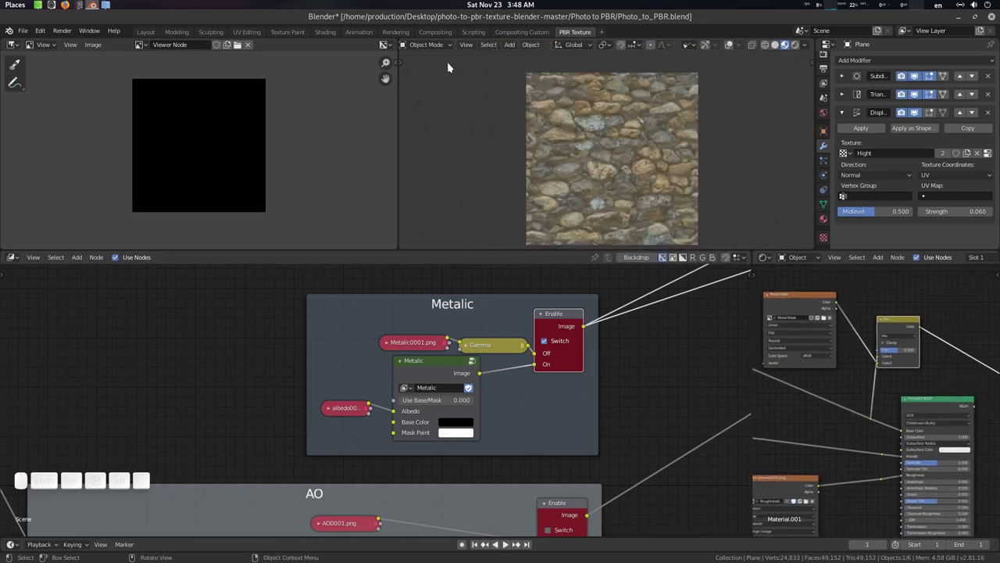
{"action": "key", "text": "ctrl+space"}
{"action": "middle_click", "coordinate": [455, 230]}
{"action": "scroll", "scroll_direction": "down", "scroll_amount": 3}
{"action": "left_click", "coordinate": [497, 248]}
Step: Switch the plane into Texture Paint with the toolbar and N sidebar Tool settings shown
{"action": "left_click", "coordinate": [73, 43]}
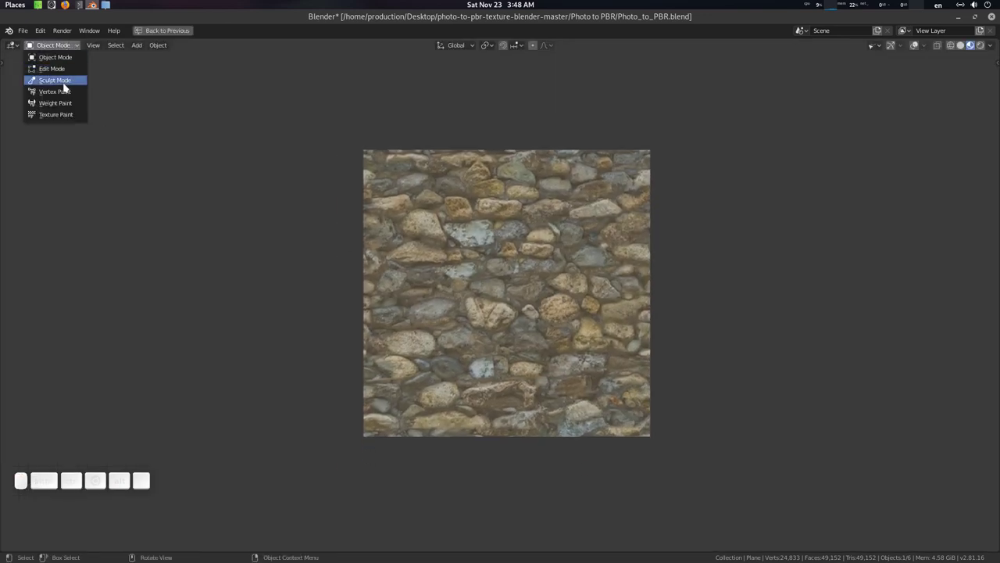
{"action": "left_click", "coordinate": [69, 111]}
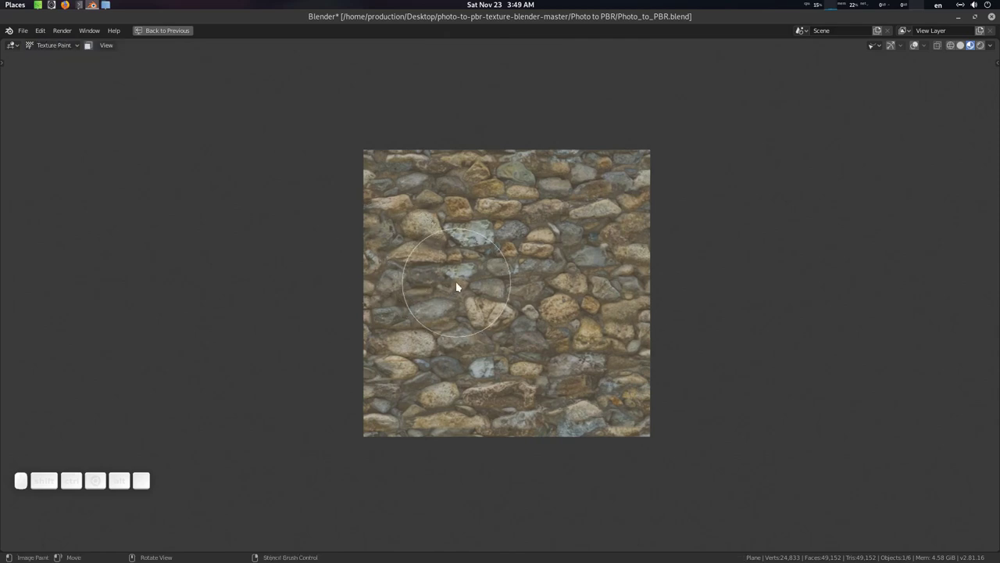
{"action": "key", "text": "t"}
{"action": "key", "text": "n"}
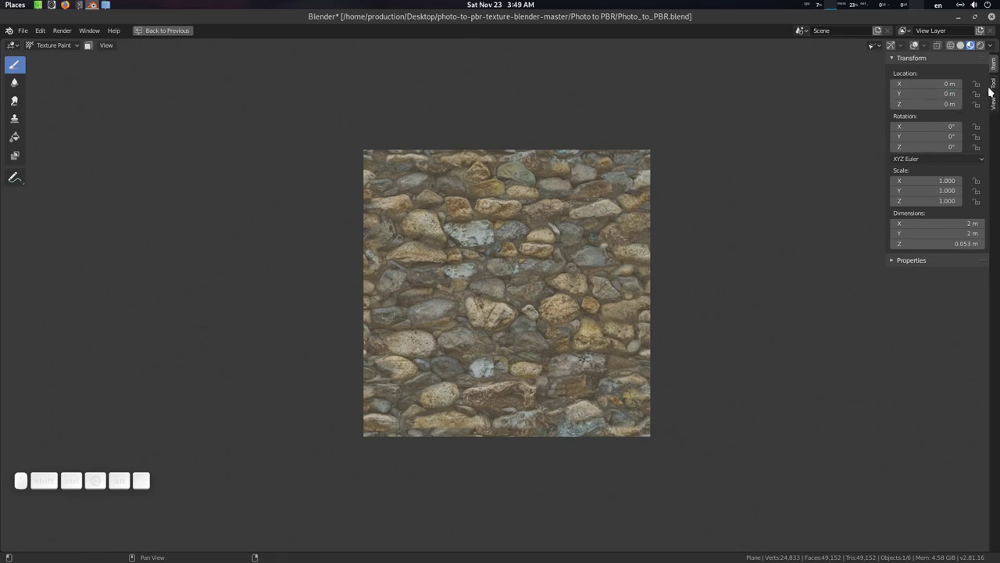
{"action": "left_click", "coordinate": [998, 83]}
{"action": "left_click_drag", "start_coordinate": [926, 174], "coordinate": [19, 135]}
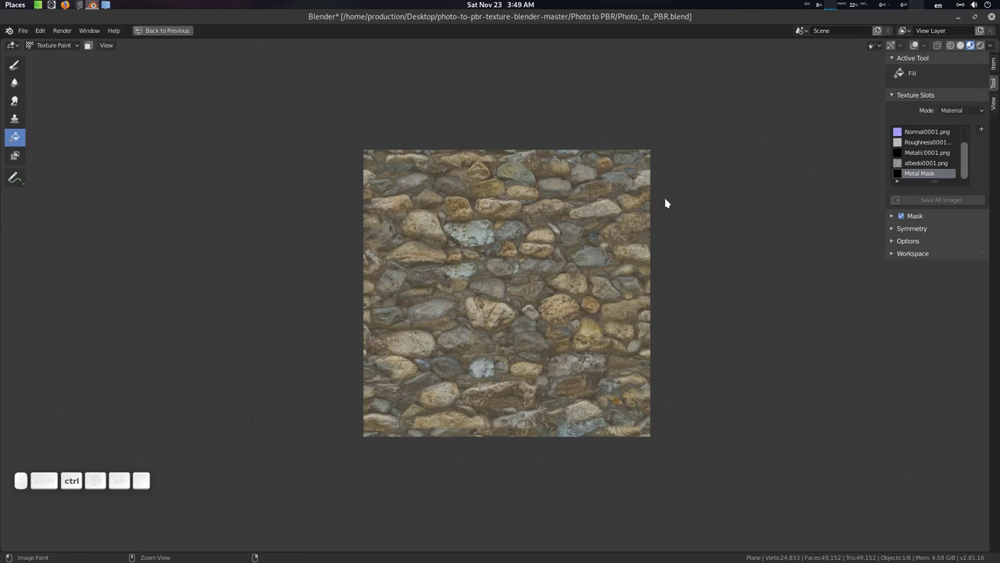
{"action": "key", "text": "ctrl+space"}
{"action": "key", "text": "ctrl+space"}
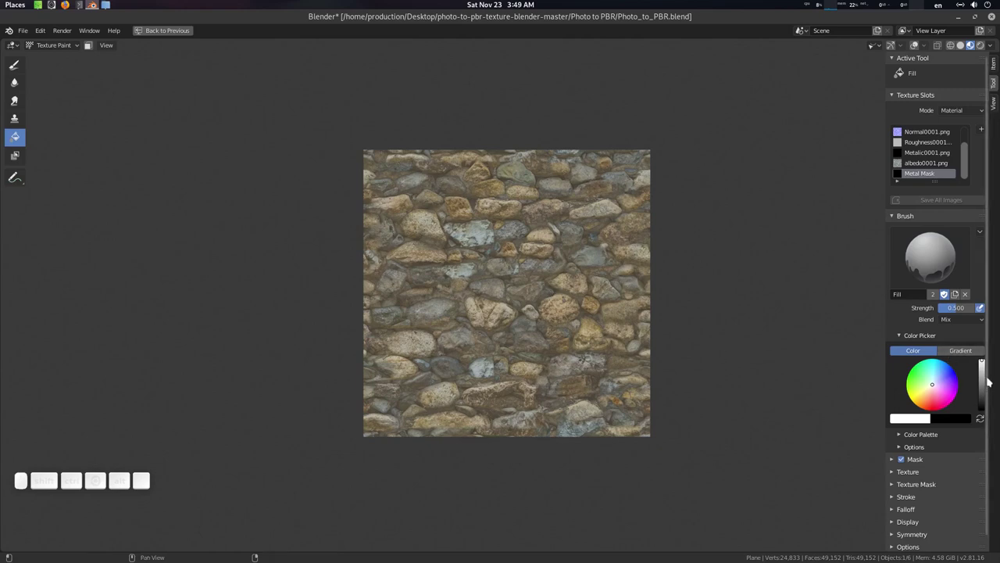
Step: Select the Fill tool on the Metal Mask slot at strength 0.500 and apply it to the plane
{"action": "left_click", "coordinate": [985, 373]}
{"action": "left_click", "coordinate": [528, 244]}
{"action": "left_click", "coordinate": [985, 376]}
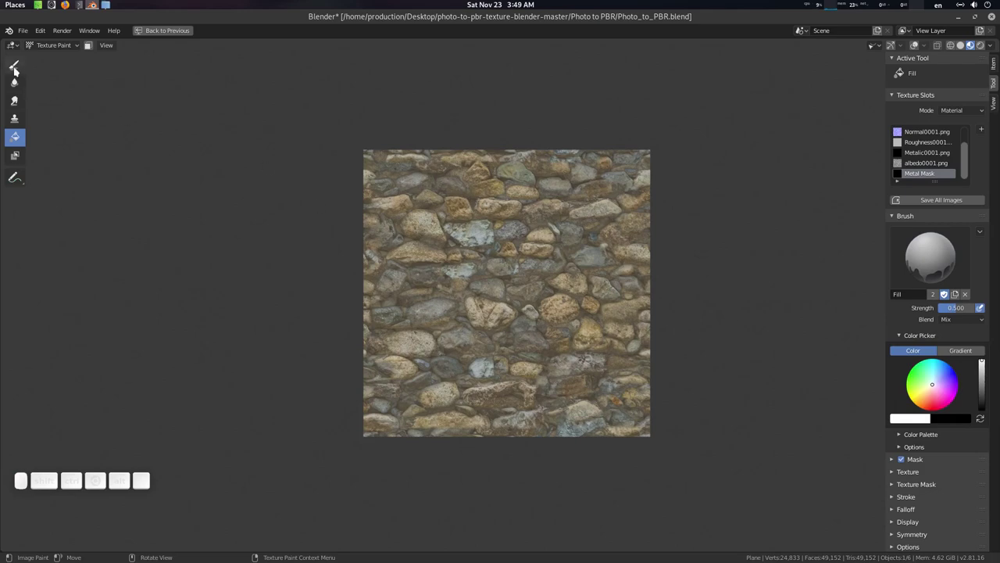
Step: Switch to the Draw brush and reduce its radius to 50 px
{"action": "left_click", "coordinate": [18, 69]}
{"action": "middle_click", "coordinate": [468, 280]}
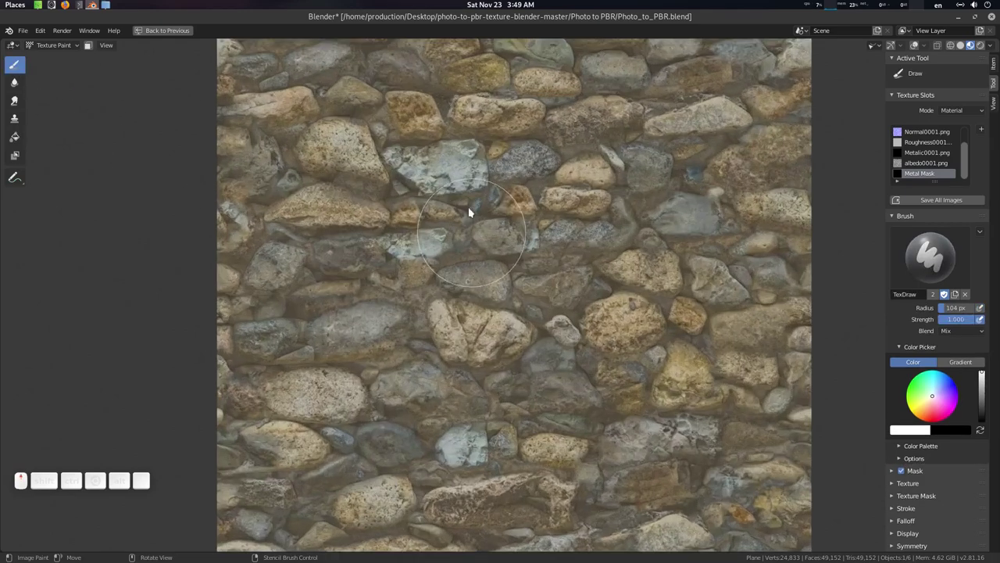
{"action": "left_click", "coordinate": [468, 161]}
{"action": "key", "text": "f"}
{"action": "left_click", "coordinate": [504, 250]}
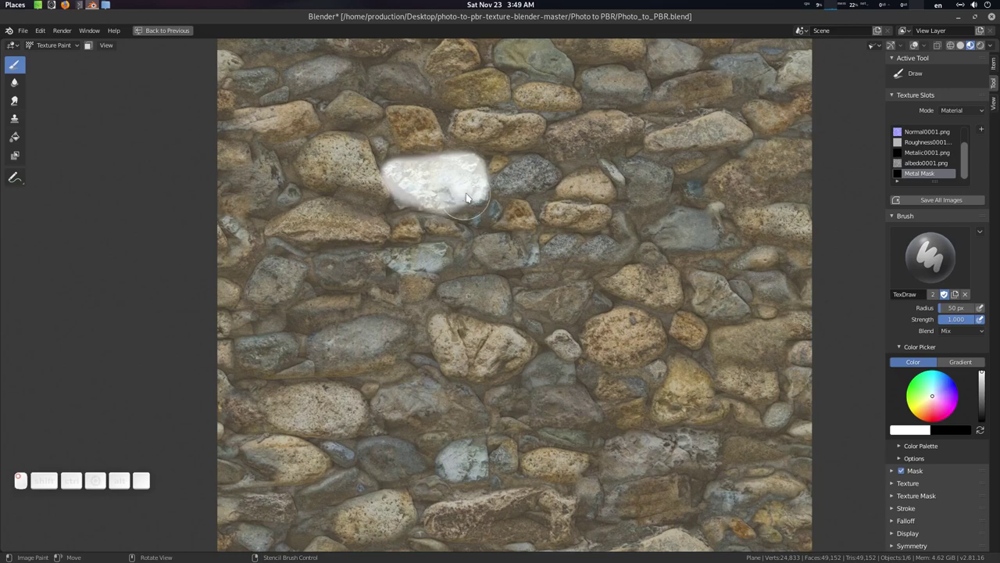
Step: Paint one upper-left stone white into the Metal Mask and restore the split layout
{"action": "left_click", "coordinate": [446, 186]}
{"action": "left_click_drag", "start_coordinate": [773, 235], "coordinate": [416, 184]}
{"action": "left_click", "coordinate": [517, 244]}
{"action": "key", "text": "ctrl+space"}
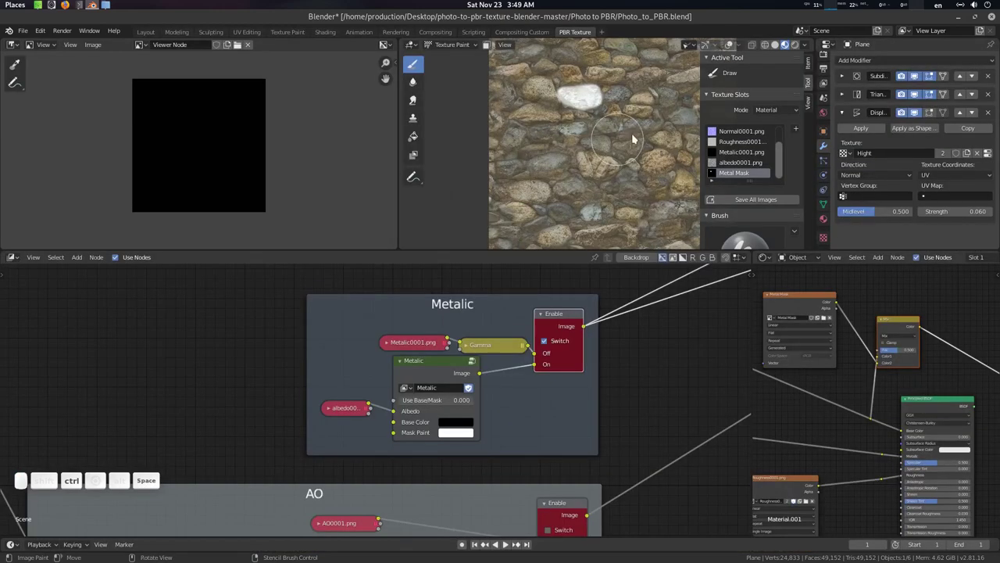
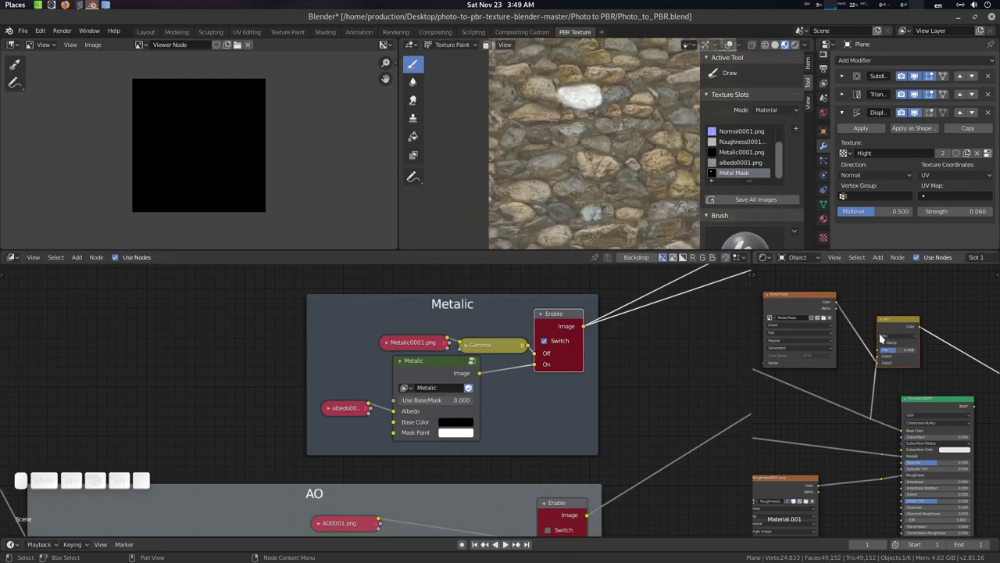
Step: Display the Metal Mask image with its white patch in the Image Editor
{"action": "left_click", "coordinate": [950, 378]}
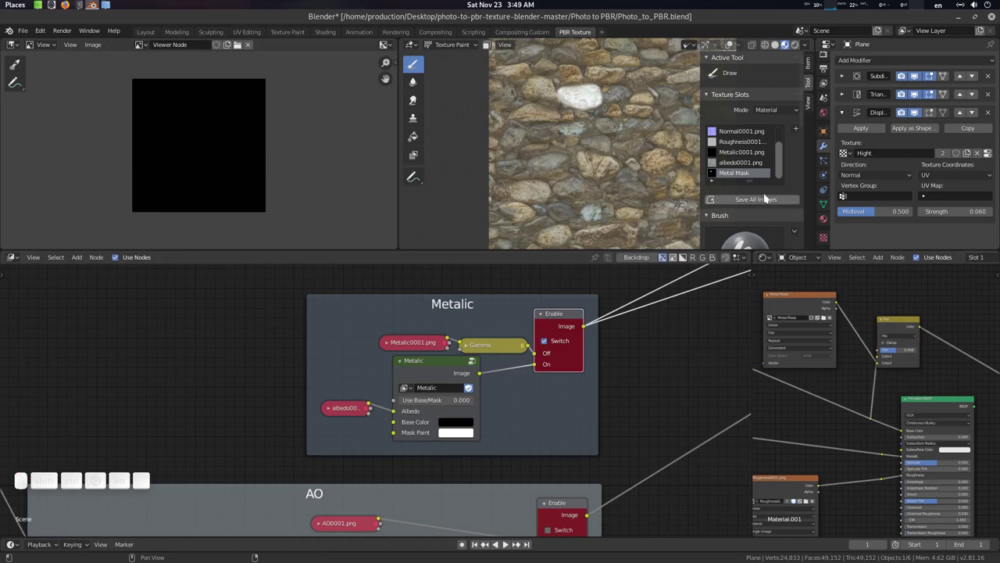
{"action": "left_click", "coordinate": [743, 179]}
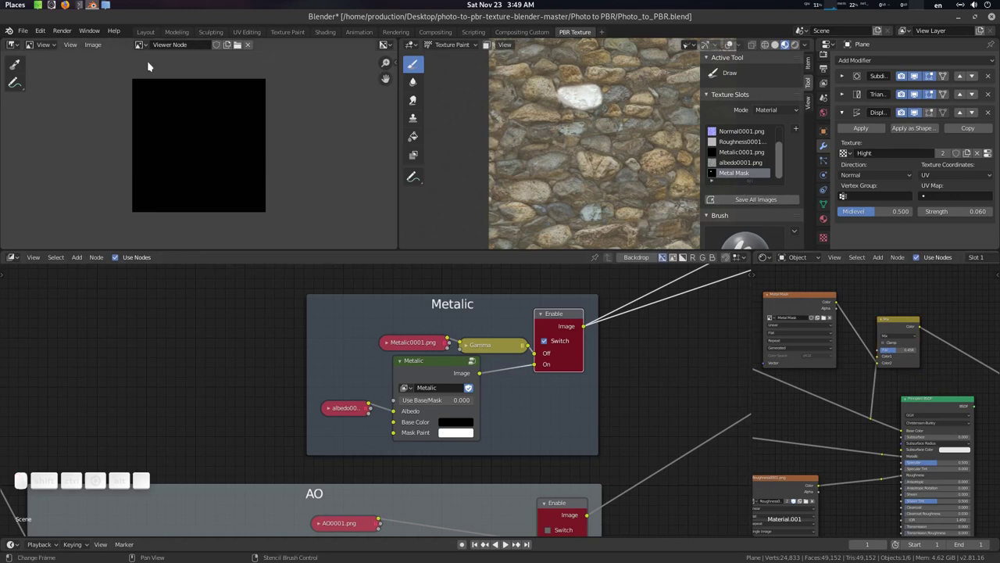
{"action": "left_click", "coordinate": [146, 45]}
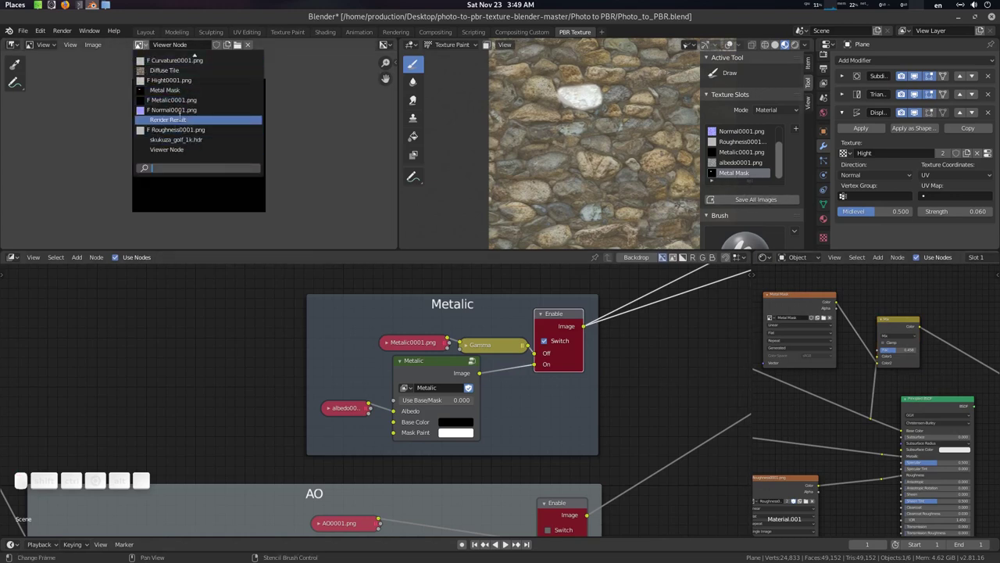
{"action": "key", "text": "m"}
{"action": "key", "text": "e"}
{"action": "key", "text": "Return"}
{"action": "left_click", "coordinate": [102, 44]}
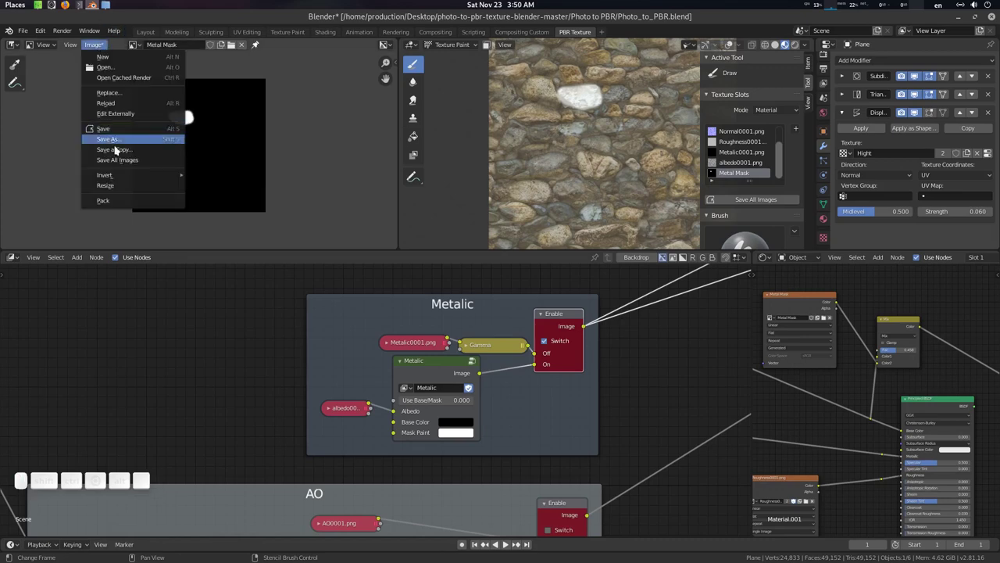
Step: Save the image as Metal Mask.png into the project's TEXTURE folder
{"action": "left_click", "coordinate": [121, 146]}
{"action": "key", "text": "Escape"}
{"action": "left_click", "coordinate": [761, 146]}
{"action": "left_click", "coordinate": [94, 44]}
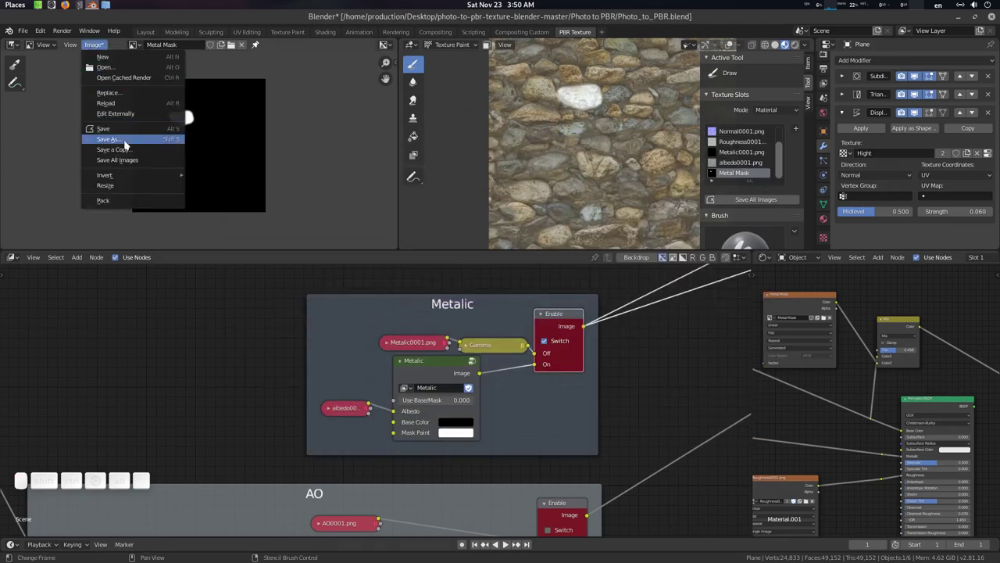
{"action": "left_click", "coordinate": [129, 143]}
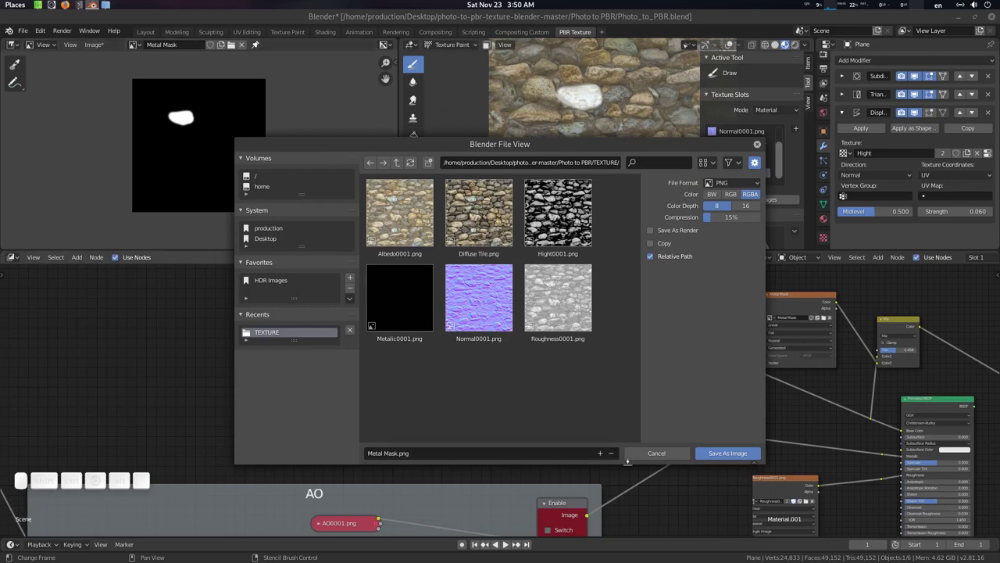
{"action": "left_click", "coordinate": [729, 456]}
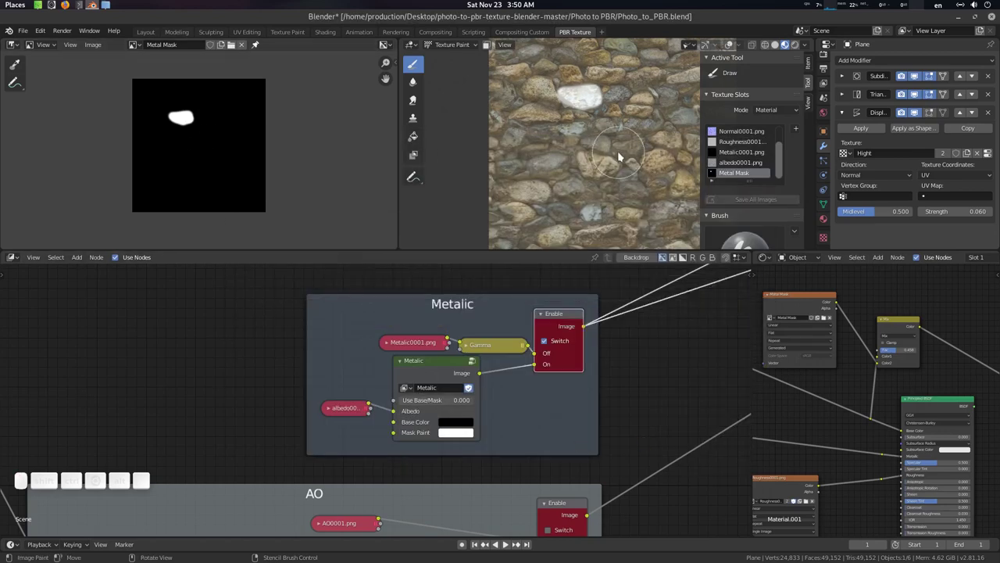
Step: Add an Image node to the compositor through the Shift+A node search
{"action": "middle_click", "coordinate": [601, 140]}
{"action": "left_click", "coordinate": [563, 135]}
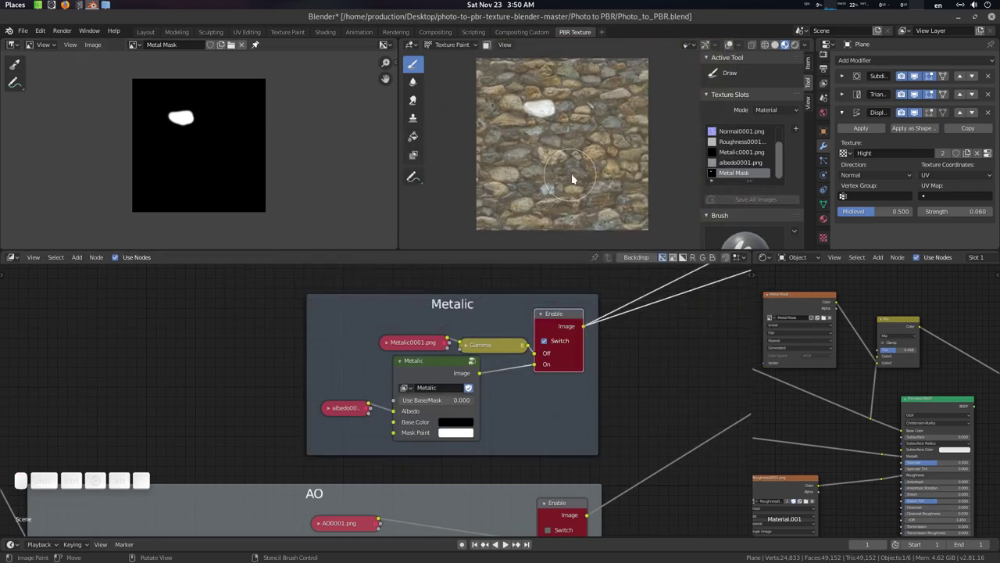
{"action": "left_click", "coordinate": [266, 399]}
{"action": "left_click", "coordinate": [278, 363]}
{"action": "key", "text": "shift+a"}
{"action": "left_click", "coordinate": [271, 345]}
{"action": "key", "text": "i"}
{"action": "key", "text": "m"}
{"action": "key", "text": "a"}
{"action": "key", "text": "Down"}
{"action": "key", "text": "Return"}
Step: Load the Metal Mask image, wire it into the Metalic group mask and set Use Base/Mask to 1.000
{"action": "left_click", "coordinate": [235, 320]}
{"action": "key", "text": "m"}
{"action": "key", "text": "e"}
{"action": "key", "text": "t"}
{"action": "key", "text": "Return"}
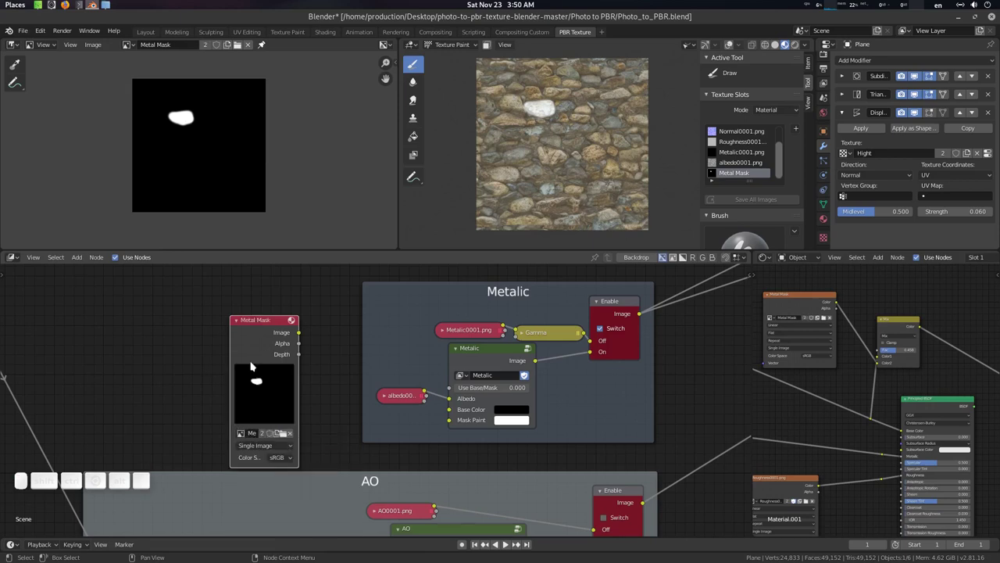
{"action": "left_click", "coordinate": [267, 330]}
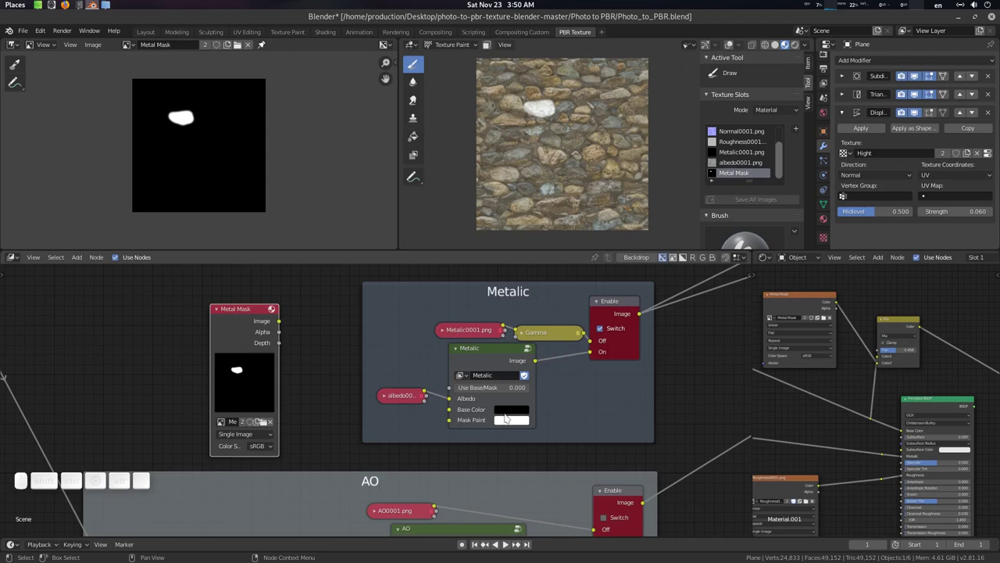
{"action": "left_click_drag", "start_coordinate": [285, 322], "coordinate": [887, 389]}
{"action": "left_click", "coordinate": [897, 387]}
Step: Inspect the displaced wall and switch the stone plane back to Object Mode
{"action": "middle_click", "coordinate": [573, 184]}
{"action": "scroll", "scroll_direction": "up", "scroll_amount": 3}
{"action": "middle_click", "coordinate": [607, 174]}
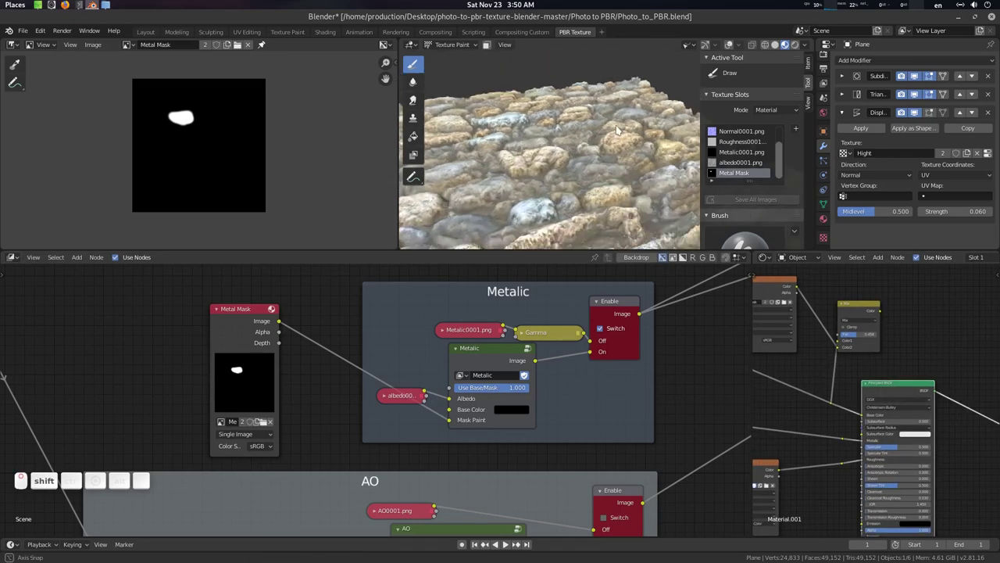
{"action": "middle_click", "coordinate": [457, 43]}
{"action": "middle_click", "coordinate": [452, 60]}
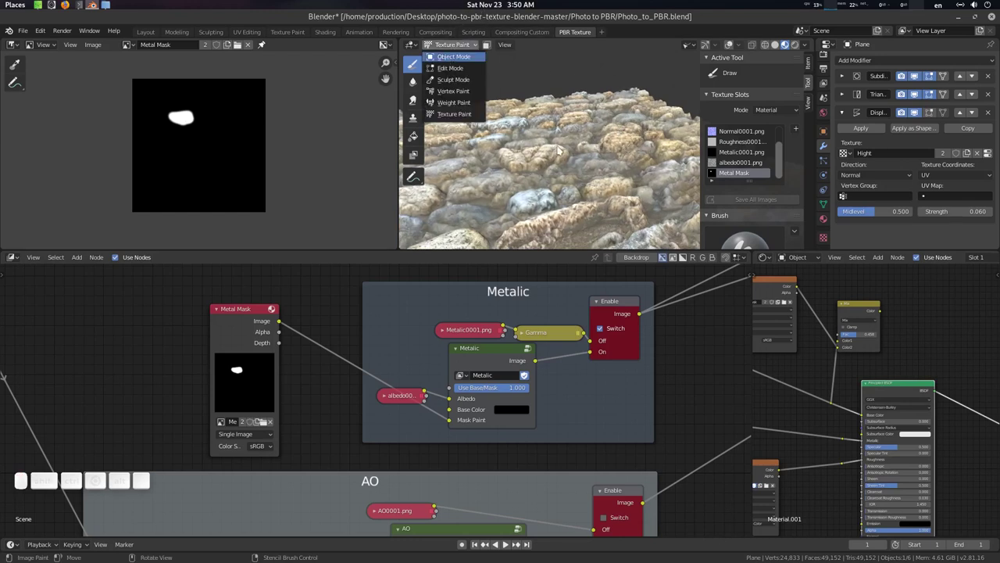
{"action": "key", "text": "n"}
{"action": "key", "text": "t"}
{"action": "left_click", "coordinate": [600, 154]}
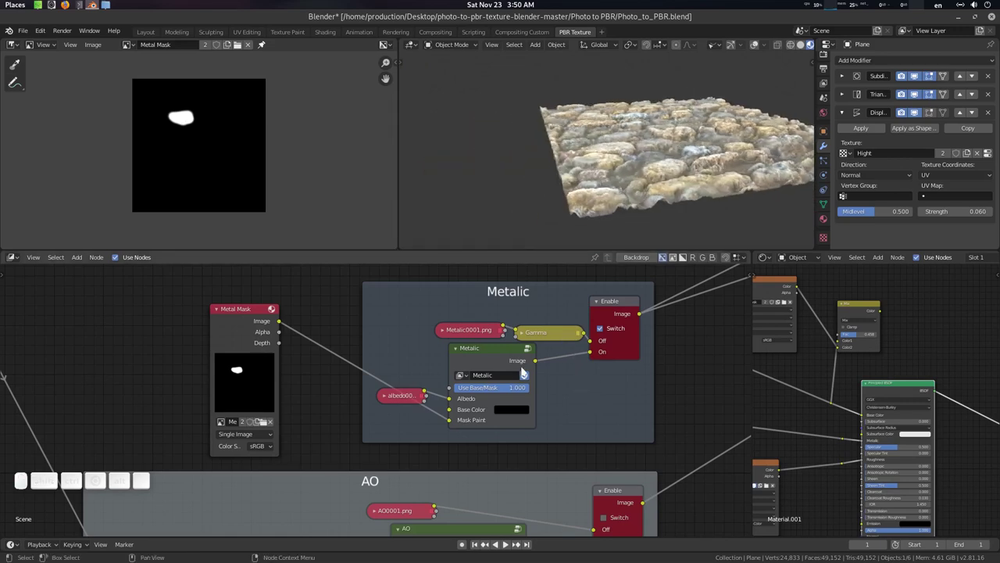
{"action": "left_click", "coordinate": [594, 398]}
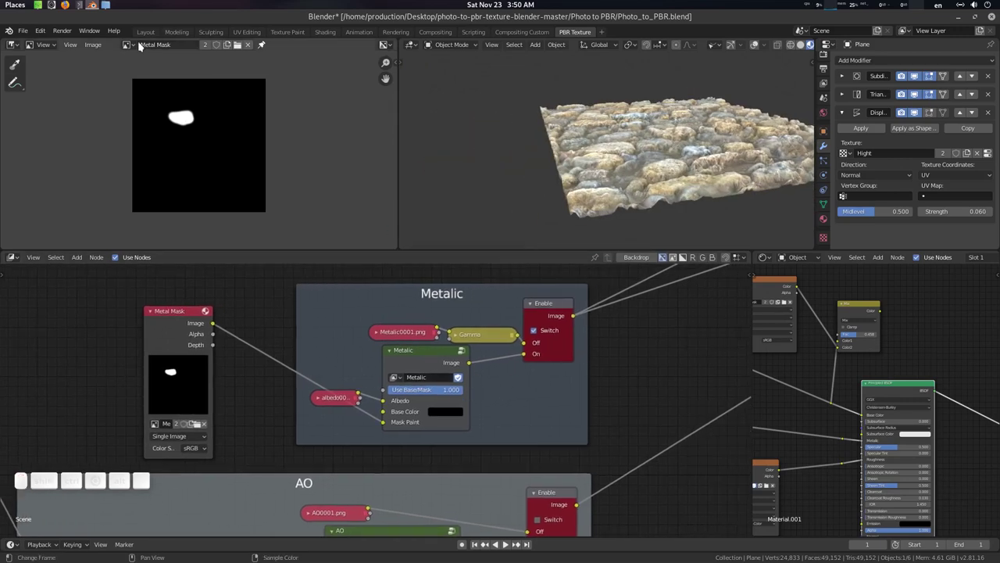
Step: Switch the Image Editor to the Viewer Node image and re-render with F12
{"action": "left_click", "coordinate": [137, 44]}
{"action": "key", "text": "v"}
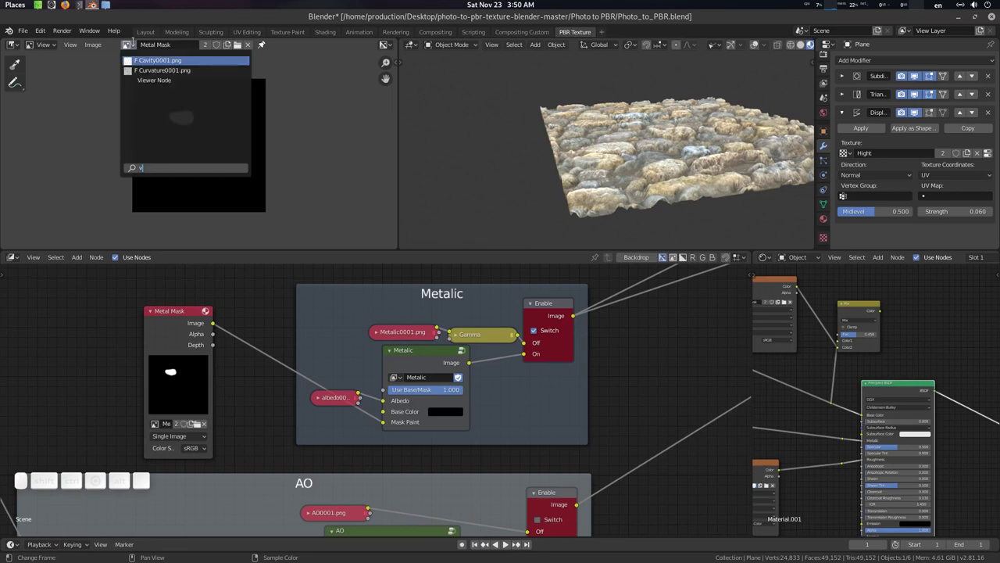
{"action": "key", "text": "Down"}
{"action": "key", "text": "Return"}
{"action": "scroll", "scroll_direction": "up", "scroll_amount": 3}
{"action": "middle_click", "coordinate": [625, 290]}
{"action": "scroll", "scroll_direction": "down", "scroll_amount": 3}
{"action": "left_click", "coordinate": [622, 352]}
{"action": "middle_click", "coordinate": [622, 352]}
{"action": "left_click", "coordinate": [595, 365]}
{"action": "key", "text": "F12"}
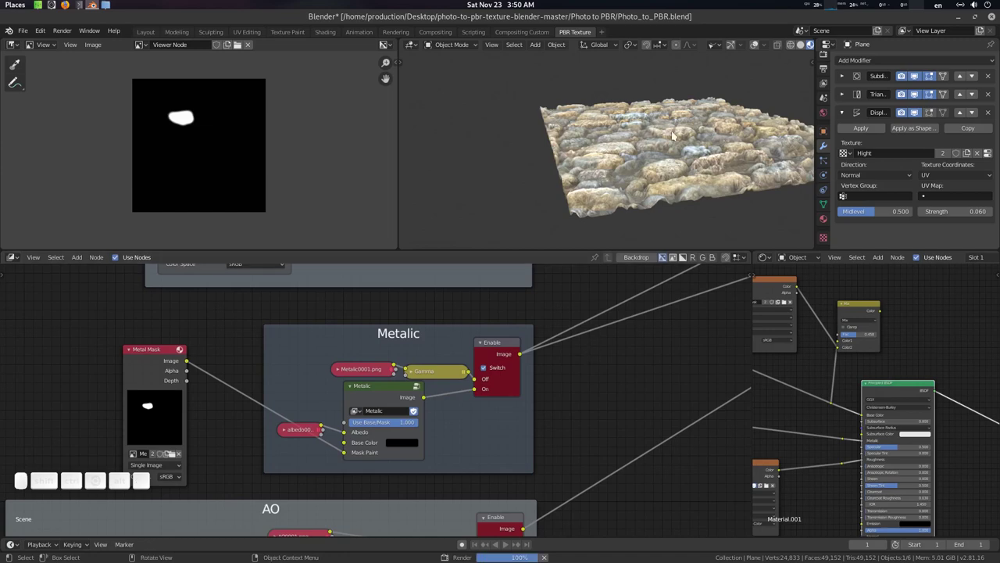
Step: Unlink and delete the Metal Mask node so Use Base/Mask returns to 0.000, then re-render
{"action": "scroll", "scroll_direction": "up", "scroll_amount": 3}
{"action": "middle_click", "coordinate": [647, 126]}
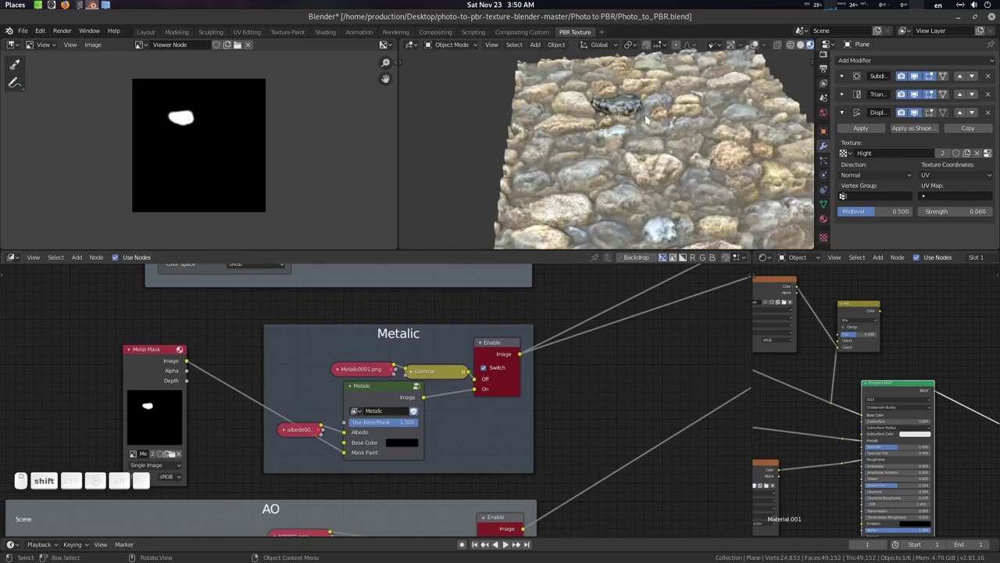
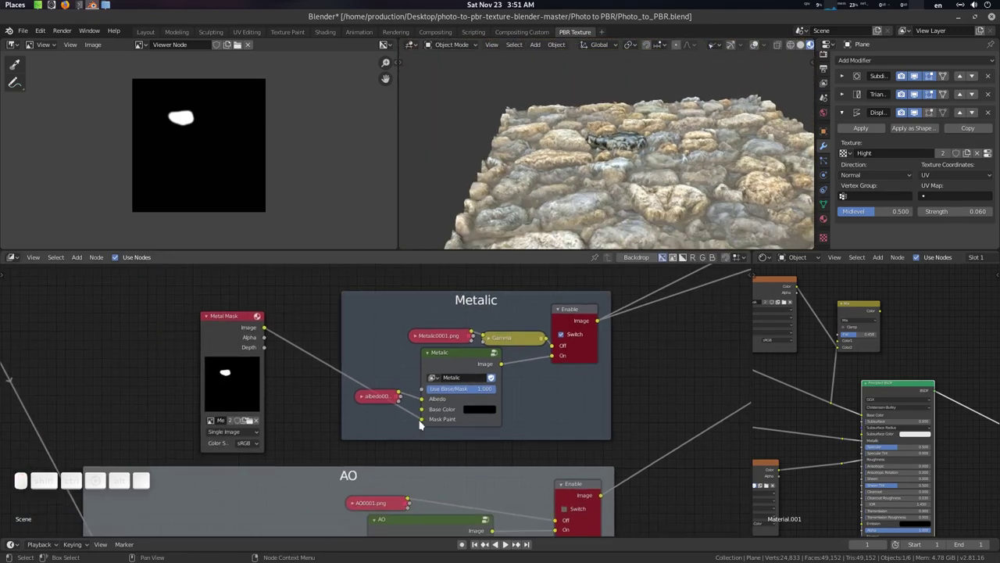
{"action": "middle_click", "coordinate": [420, 420]}
{"action": "left_click", "coordinate": [292, 348]}
{"action": "middle_click", "coordinate": [242, 326]}
{"action": "left_click_drag", "start_coordinate": [236, 314], "coordinate": [495, 418]}
{"action": "key", "text": "Delete"}
{"action": "middle_click", "coordinate": [495, 417]}
{"action": "left_click", "coordinate": [503, 415]}
{"action": "scroll", "scroll_direction": "up", "scroll_amount": 3}
{"action": "left_click", "coordinate": [236, 160]}
{"action": "middle_click", "coordinate": [266, 377]}
{"action": "key", "text": "F12"}
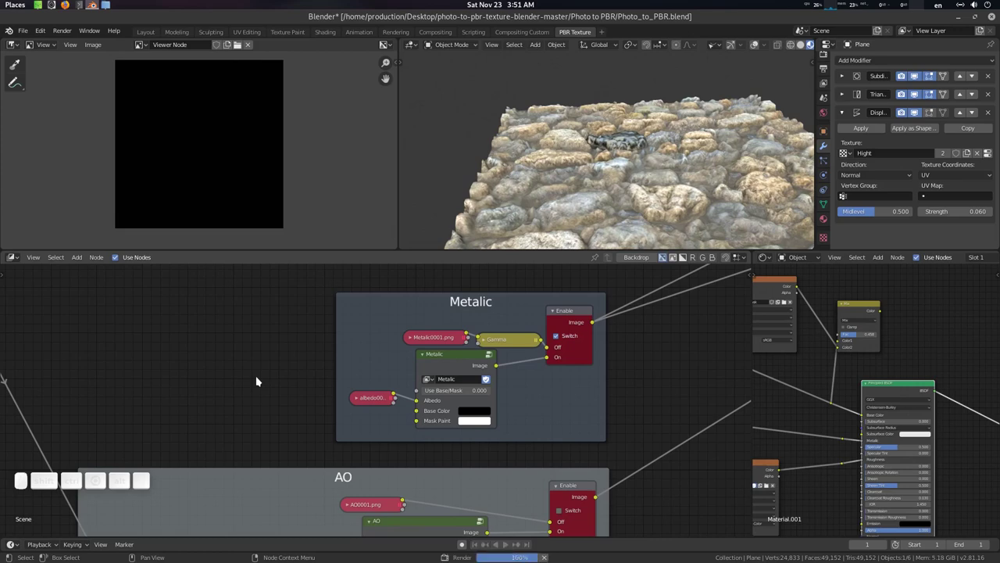
Step: Unhide objects with Alt+H and add a sphere above the stone plane to preview the material
{"action": "middle_click", "coordinate": [640, 142]}
{"action": "scroll", "scroll_direction": "up", "scroll_amount": 3}
{"action": "scroll", "scroll_direction": "down", "scroll_amount": 3}
{"action": "left_click", "coordinate": [684, 151]}
{"action": "key", "text": "alt+h"}
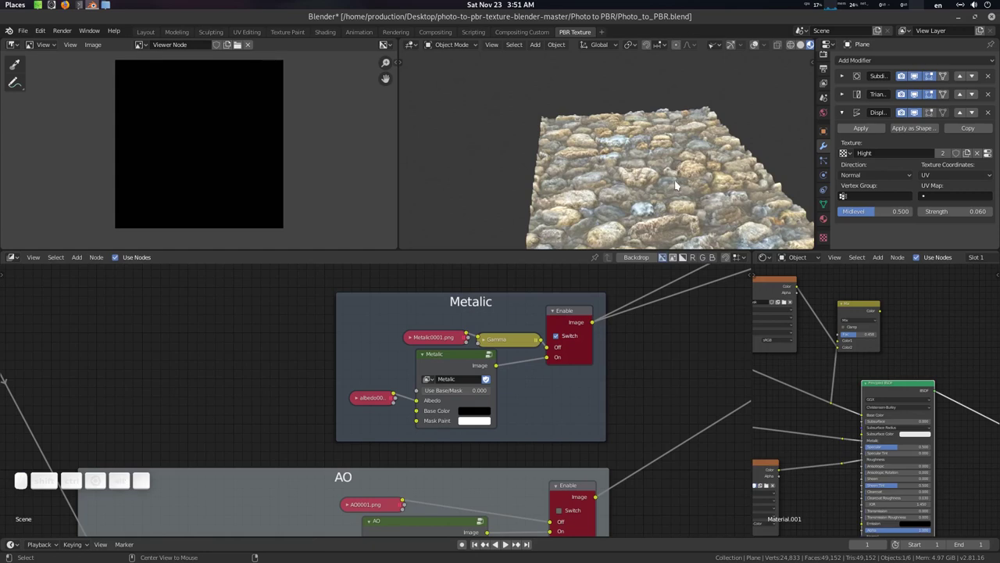
{"action": "left_click", "coordinate": [672, 183]}
Step: Return to camera view and turn the Metalic group's Switch off
{"action": "key", "text": "0"}
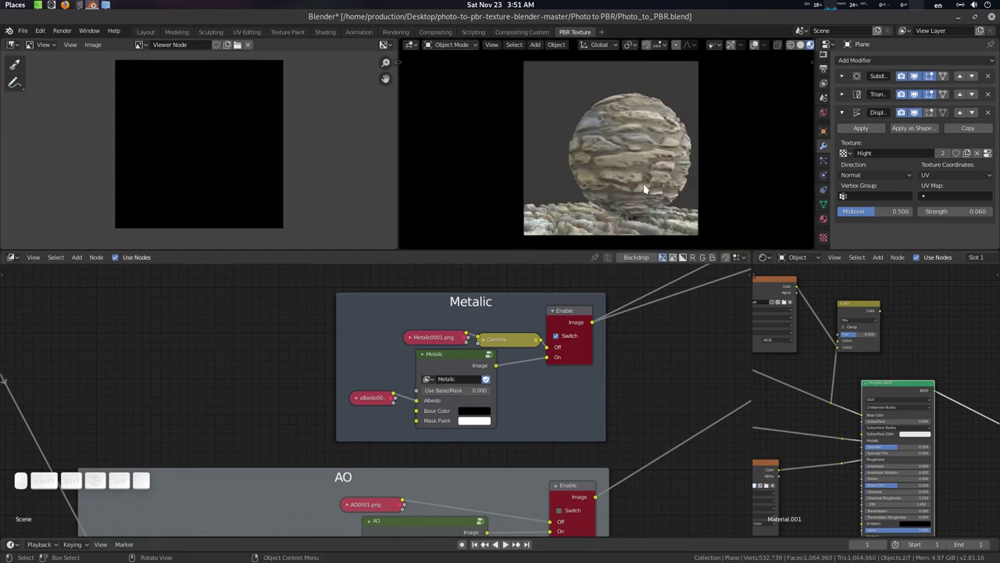
{"action": "key", "text": "0"}
{"action": "left_click", "coordinate": [621, 166]}
{"action": "left_click", "coordinate": [598, 160]}
{"action": "left_click", "coordinate": [609, 165]}
{"action": "left_click", "coordinate": [646, 434]}
{"action": "scroll", "scroll_direction": "down", "scroll_amount": 3}
{"action": "middle_click", "coordinate": [615, 376]}
{"action": "middle_click", "coordinate": [579, 343]}
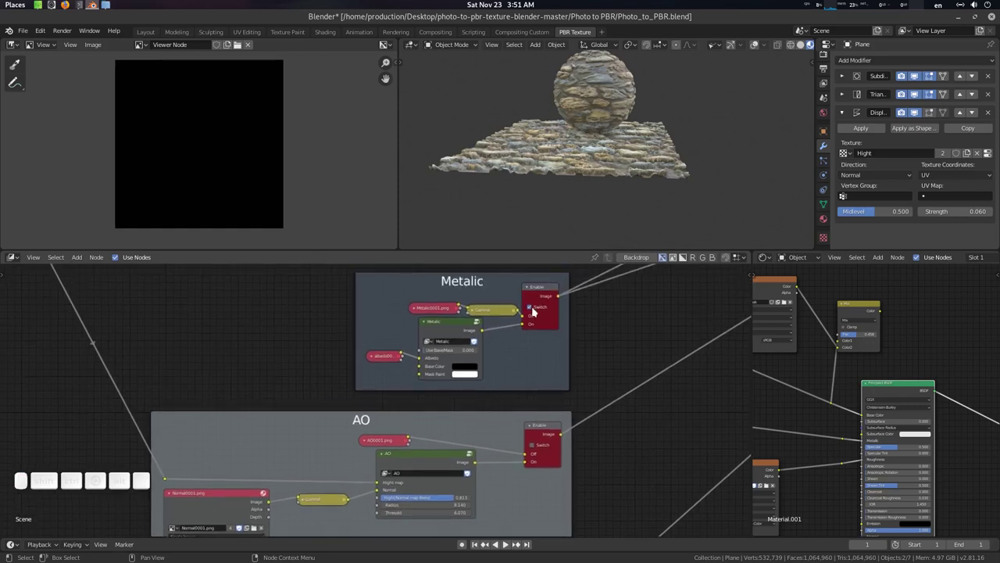
Step: Enable the AO group's Switch so the viewer shows the pale stone occlusion map
{"action": "left_click", "coordinate": [532, 308]}
{"action": "left_click", "coordinate": [547, 291]}
{"action": "left_click", "coordinate": [602, 333]}
{"action": "left_click", "coordinate": [552, 401]}
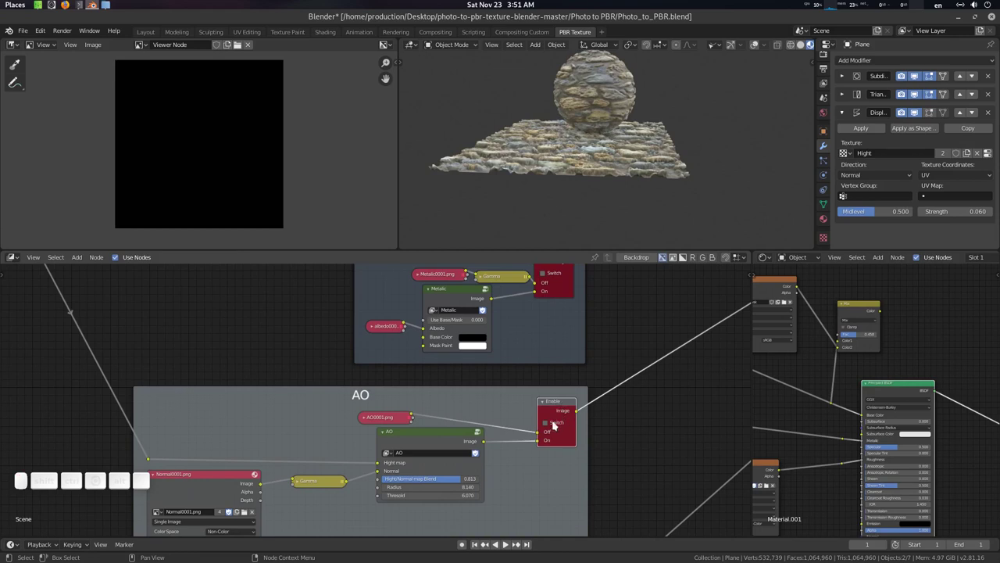
{"action": "left_click", "coordinate": [554, 424]}
{"action": "left_click", "coordinate": [606, 432]}
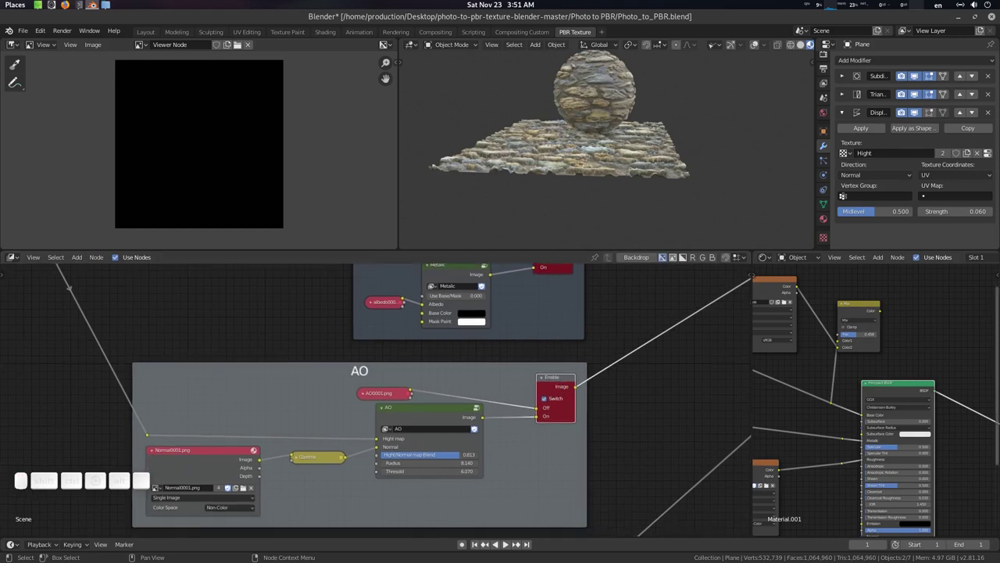
{"action": "left_click", "coordinate": [751, 177]}
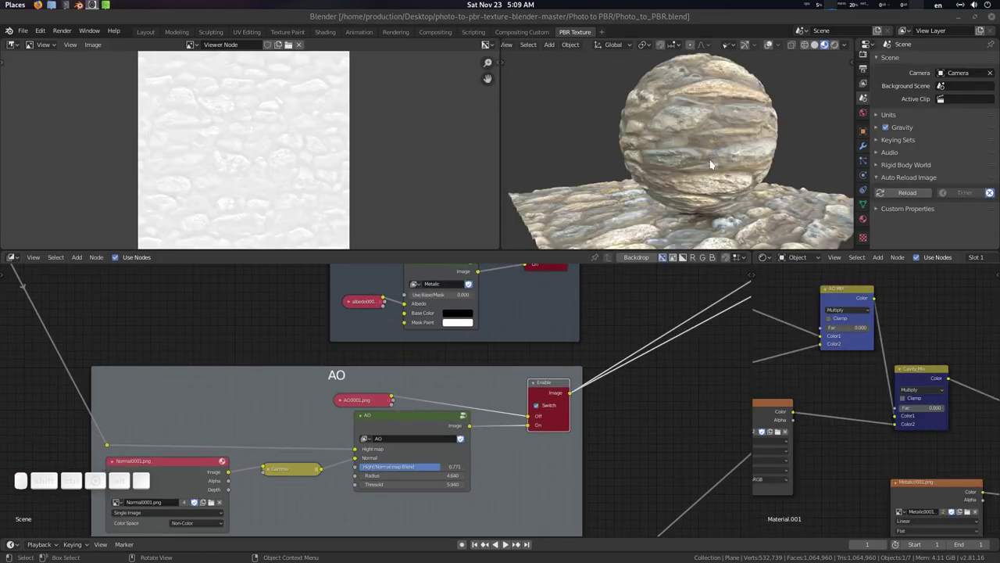
{"action": "left_click_drag", "start_coordinate": [705, 168], "coordinate": [704, 171]}
{"action": "scroll", "scroll_direction": "up", "scroll_amount": 3}
{"action": "scroll", "scroll_direction": "down", "scroll_amount": 3}
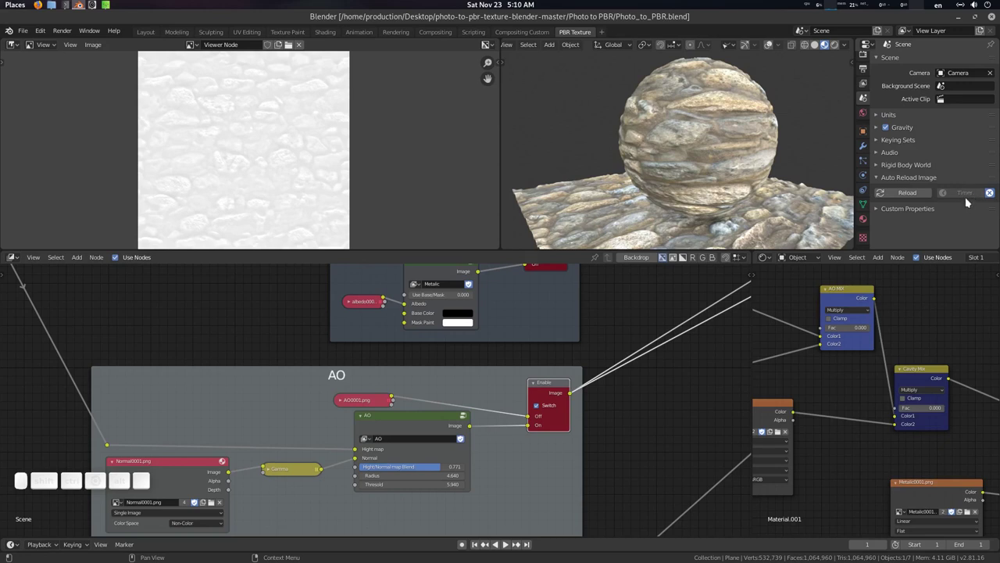
{"action": "scroll", "scroll_direction": "up", "scroll_amount": 3}
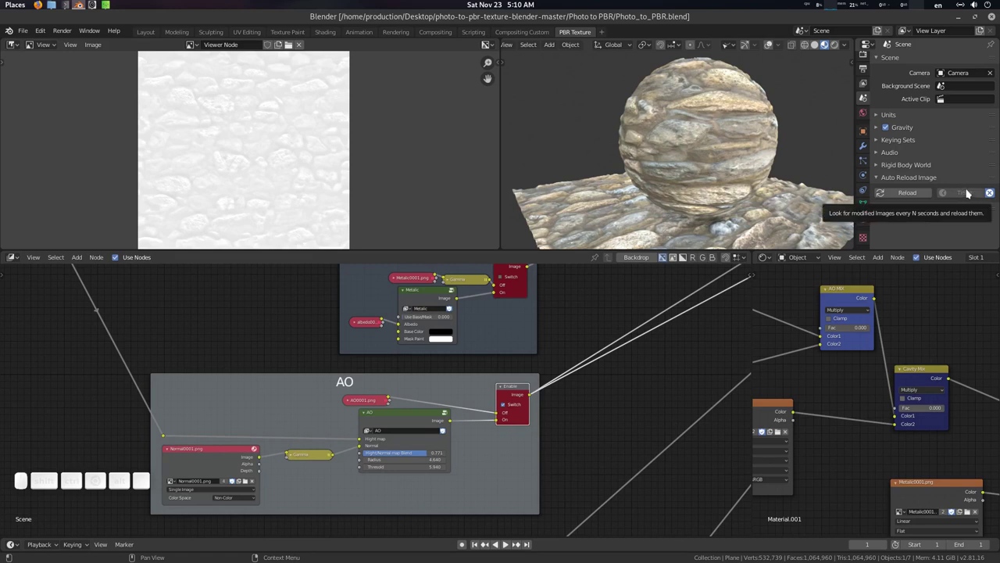
{"action": "left_click", "coordinate": [715, 162]}
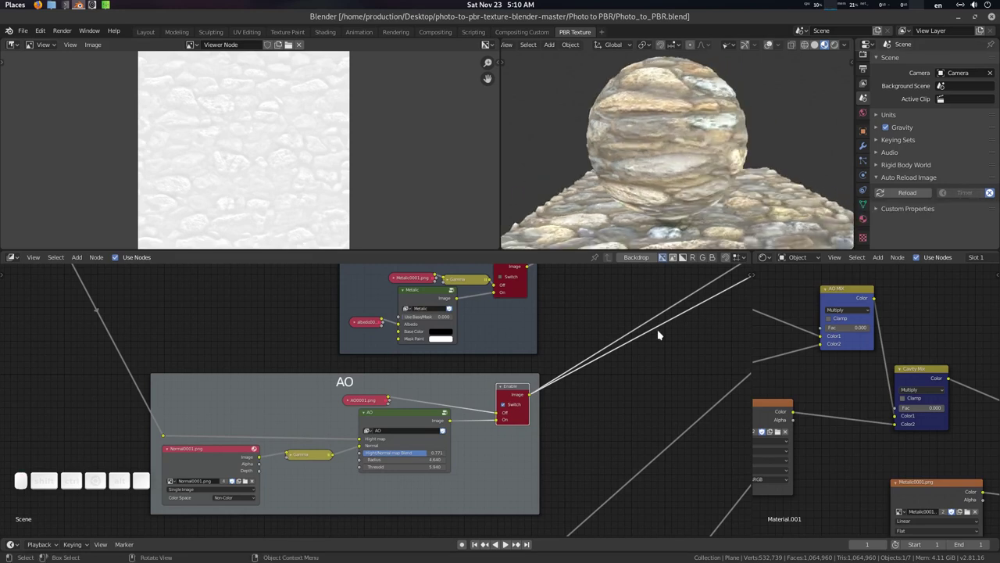
{"action": "left_click", "coordinate": [606, 216]}
{"action": "middle_click", "coordinate": [416, 404]}
{"action": "left_click", "coordinate": [541, 425]}
{"action": "scroll", "scroll_direction": "up", "scroll_amount": 3}
{"action": "left_click", "coordinate": [477, 405]}
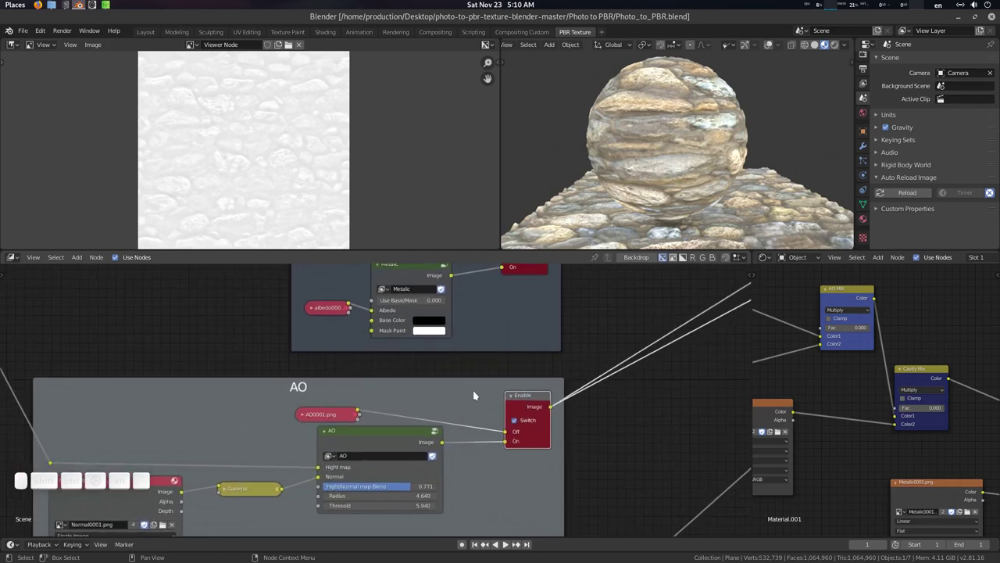
{"action": "left_click", "coordinate": [537, 380]}
{"action": "middle_click", "coordinate": [571, 364]}
{"action": "left_click", "coordinate": [661, 392]}
{"action": "left_click", "coordinate": [543, 360]}
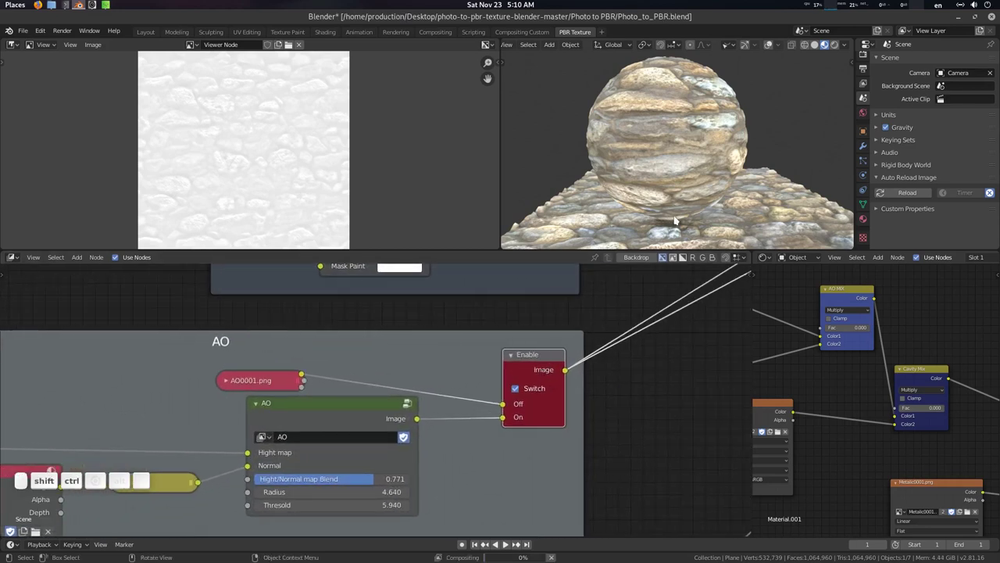
{"action": "left_click", "coordinate": [705, 199]}
{"action": "middle_click", "coordinate": [664, 185]}
{"action": "scroll", "scroll_direction": "up", "scroll_amount": 3}
Step: Select the plane and set its Displace modifier Strength to 0.070
{"action": "middle_click", "coordinate": [668, 189]}
{"action": "left_click", "coordinate": [657, 194]}
{"action": "left_click", "coordinate": [695, 172]}
{"action": "left_click", "coordinate": [723, 199]}
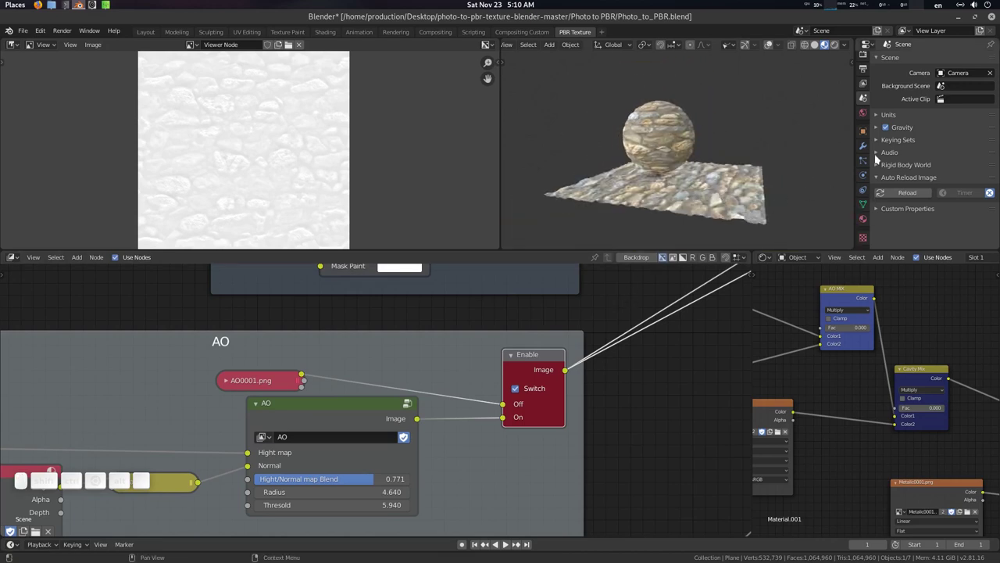
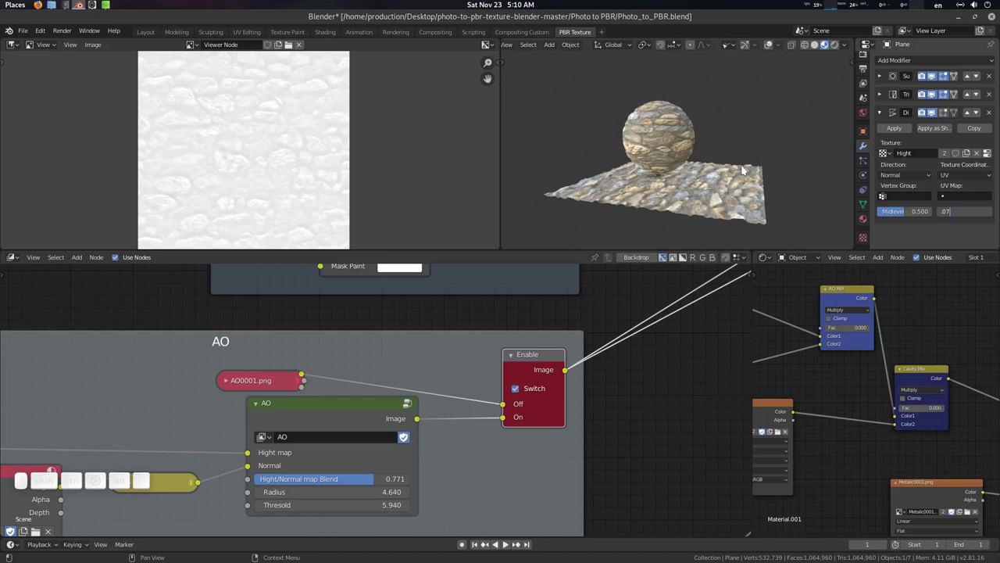
{"action": "left_click", "coordinate": [747, 169]}
Step: Zoom in close to check the stone sphere and plane relief while compositing re-runs
{"action": "middle_click", "coordinate": [683, 147]}
{"action": "left_click", "coordinate": [701, 144]}
{"action": "middle_click", "coordinate": [716, 146]}
{"action": "middle_click", "coordinate": [711, 146]}
{"action": "scroll", "scroll_direction": "up", "scroll_amount": 3}
{"action": "middle_click", "coordinate": [719, 173]}
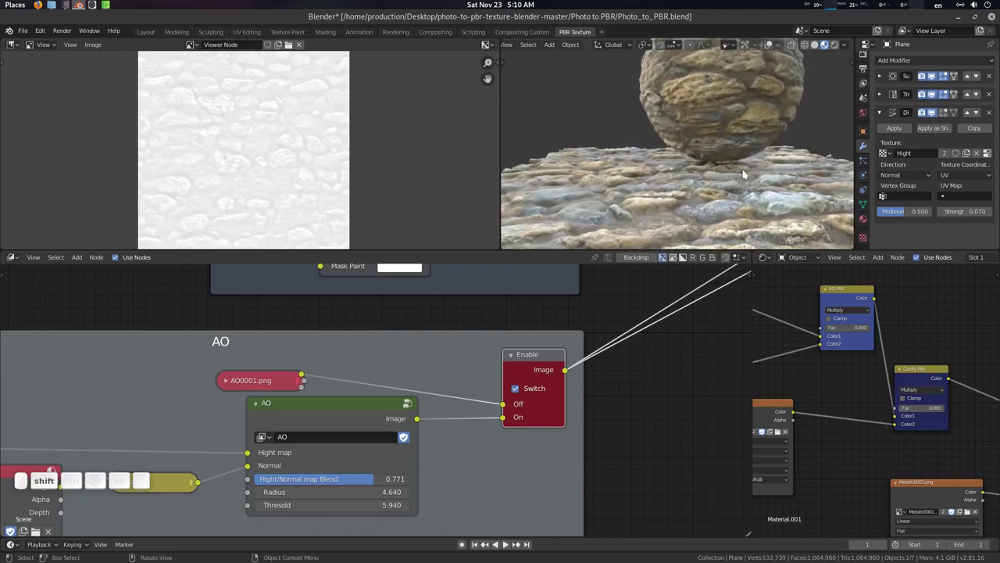
{"action": "middle_click", "coordinate": [720, 178]}
{"action": "scroll", "scroll_direction": "up", "scroll_amount": 3}
{"action": "middle_click", "coordinate": [707, 150]}
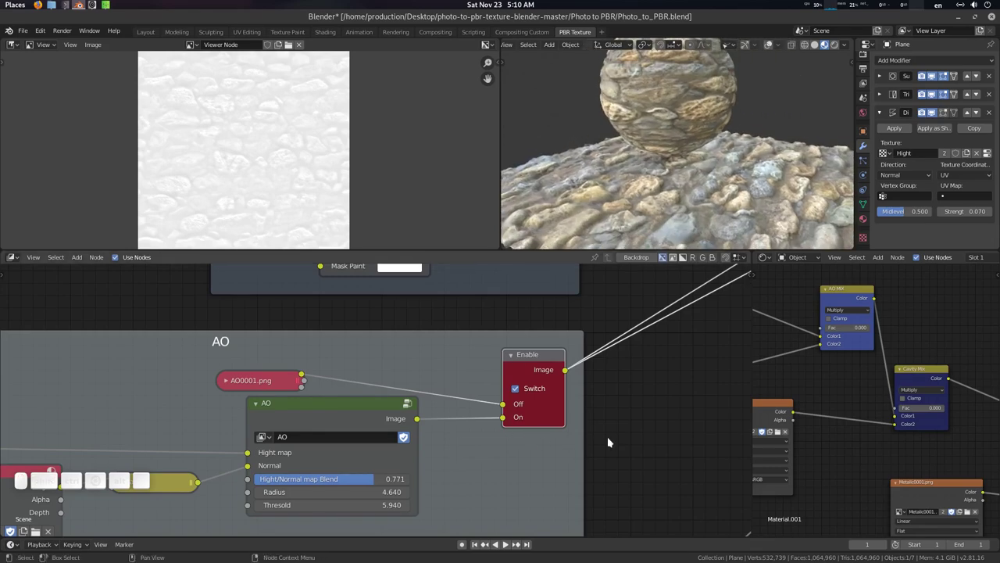
{"action": "left_click", "coordinate": [825, 199]}
Step: Drag the AO group's Hight/Normal map Blend slider to 0.810
{"action": "left_click_drag", "start_coordinate": [556, 344], "coordinate": [853, 175]}
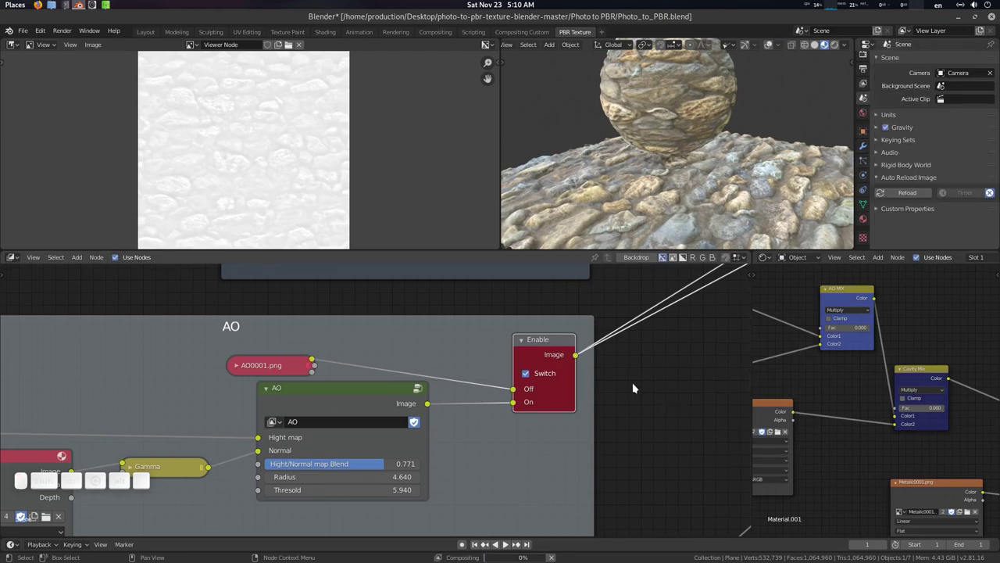
{"action": "left_click", "coordinate": [399, 395]}
{"action": "middle_click", "coordinate": [487, 382]}
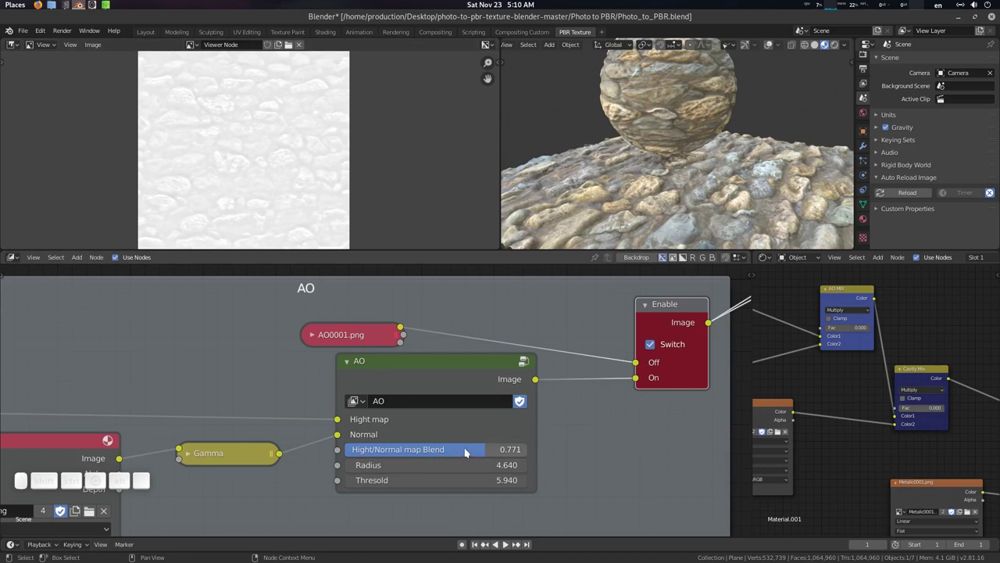
{"action": "scroll", "scroll_direction": "up", "scroll_amount": 3}
{"action": "left_click", "coordinate": [266, 169]}
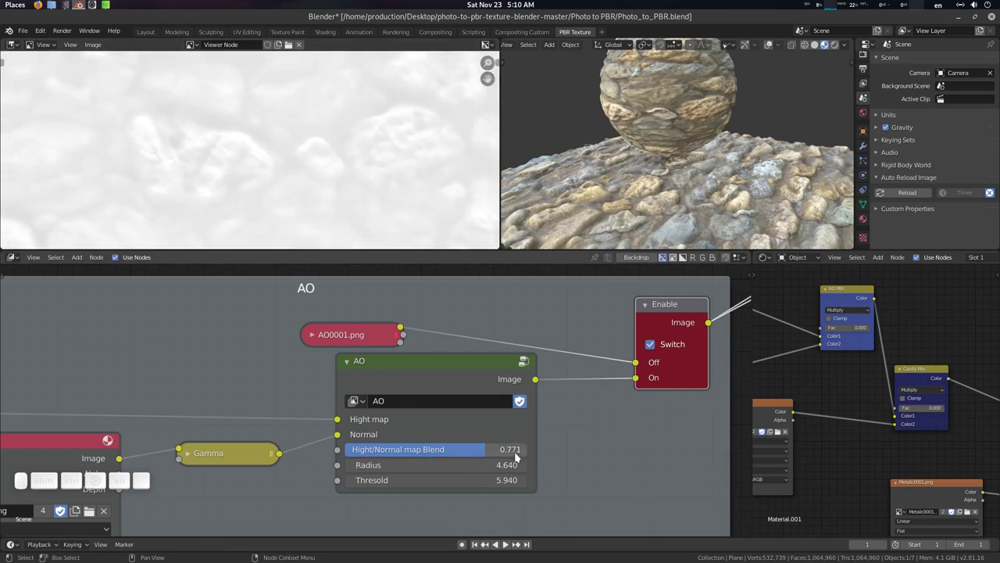
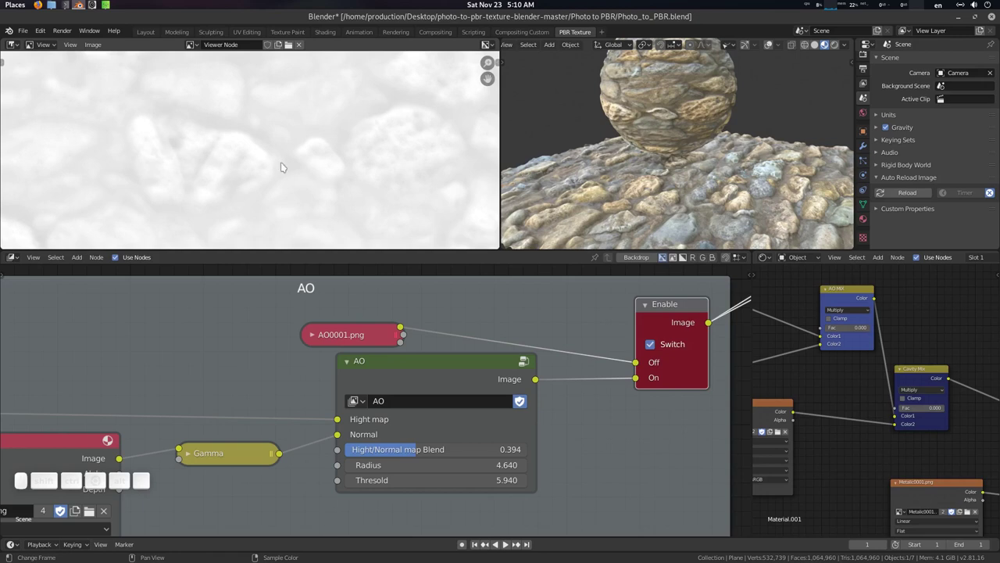
{"action": "left_click_drag", "start_coordinate": [418, 456], "coordinate": [361, 361]}
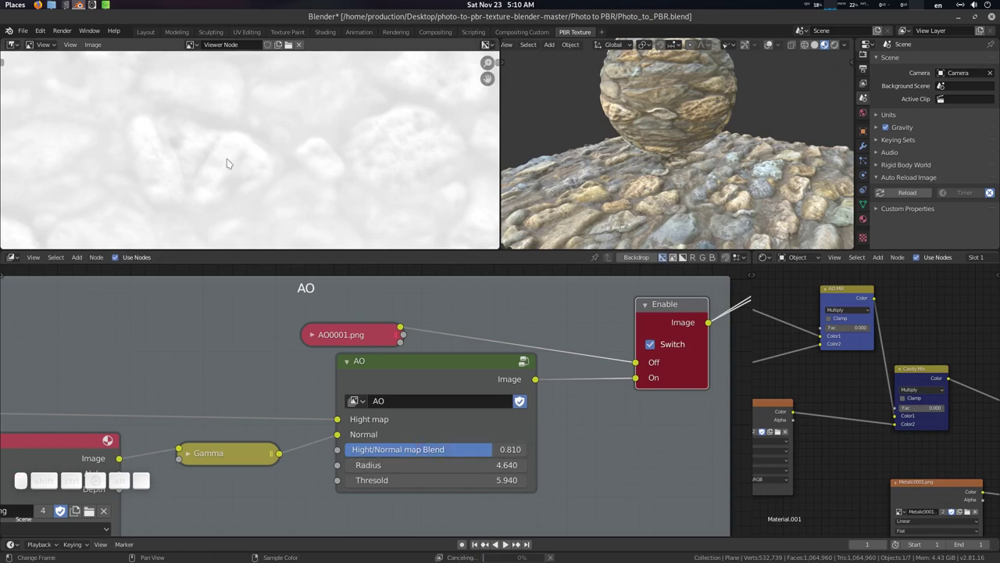
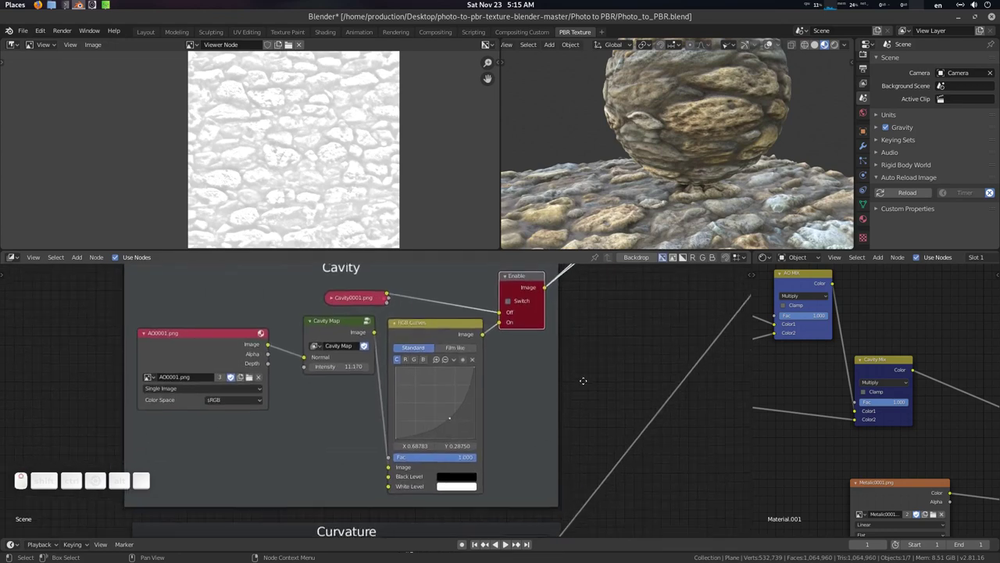
Step: Turn on the Curvature group's switch with intensity 0.070 and re-render with F12
{"action": "left_click", "coordinate": [588, 431]}
{"action": "left_click", "coordinate": [538, 376]}
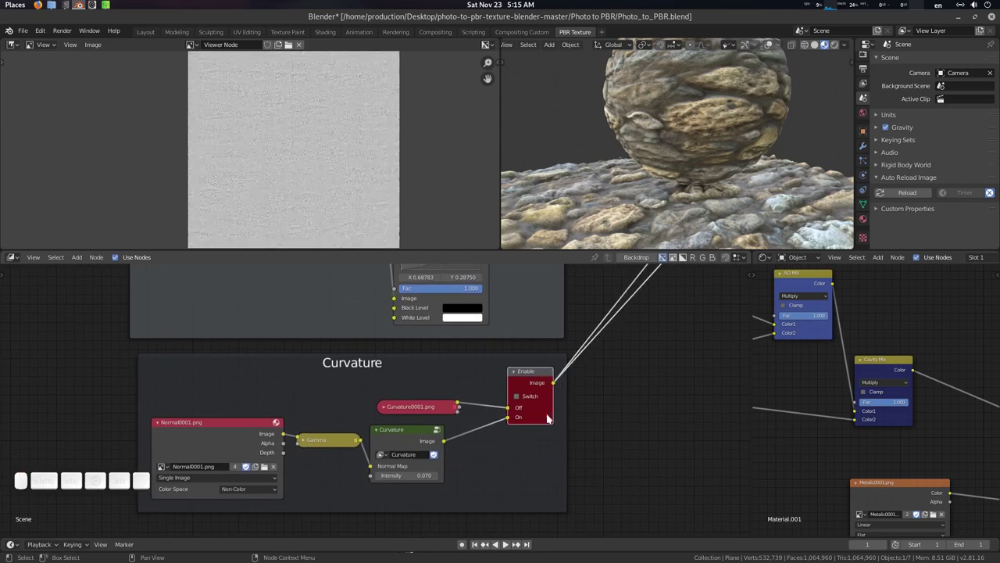
{"action": "left_click", "coordinate": [527, 400]}
{"action": "scroll", "scroll_direction": "up", "scroll_amount": 3}
{"action": "scroll", "scroll_direction": "down", "scroll_amount": 3}
{"action": "left_click", "coordinate": [482, 316]}
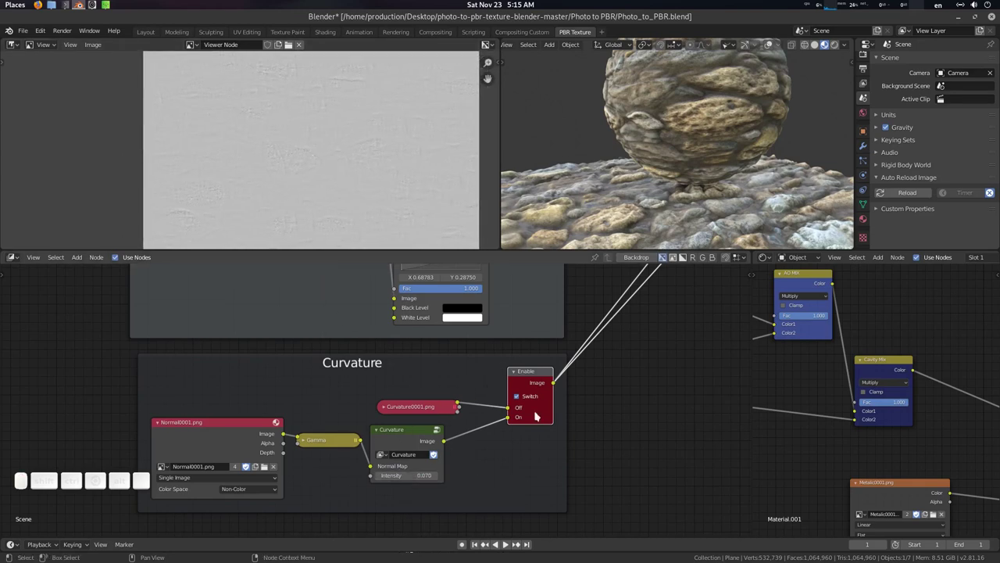
{"action": "left_click", "coordinate": [586, 421]}
{"action": "left_click", "coordinate": [581, 436]}
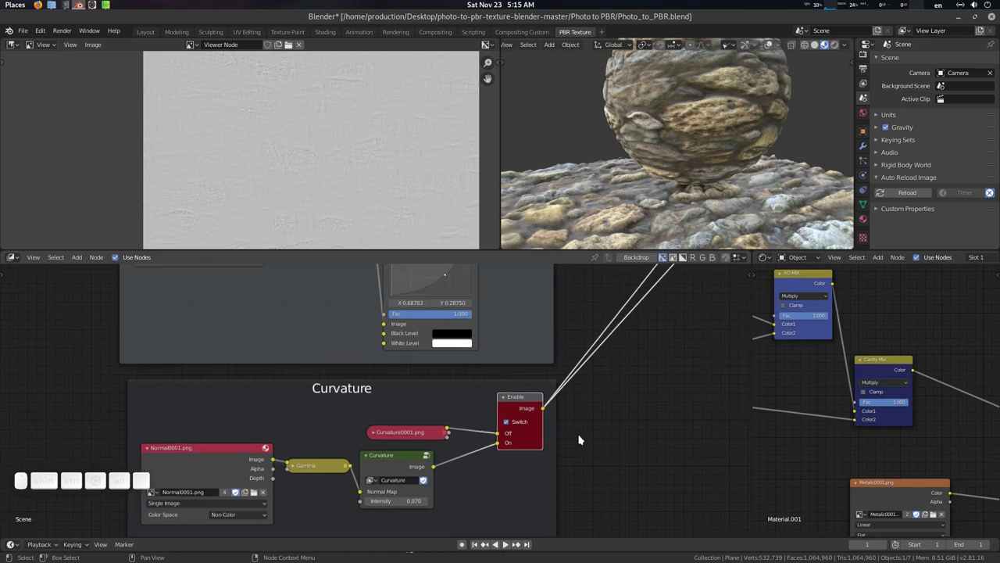
{"action": "key", "text": "F12"}
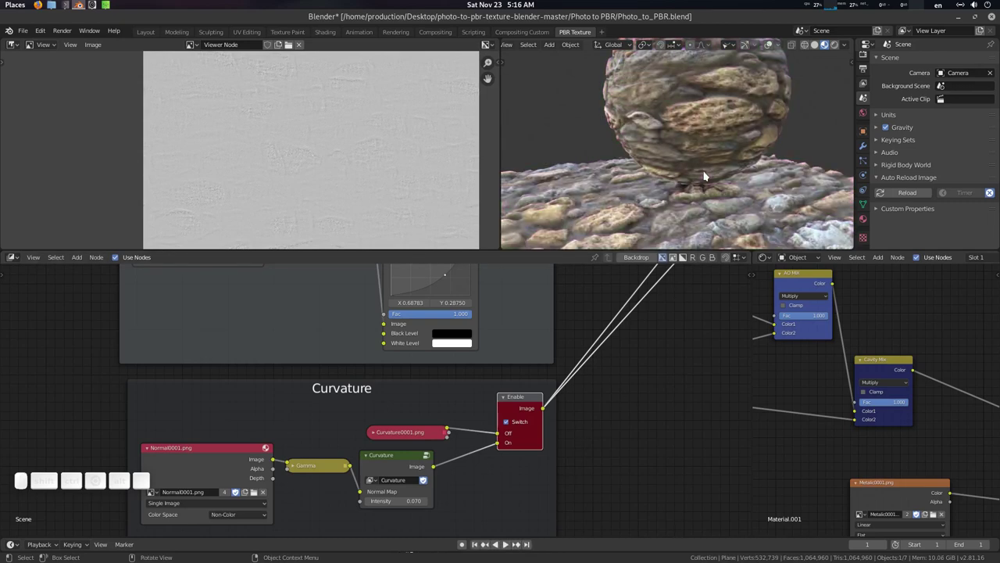
Step: Zoom out and orbit the 3D viewport to see the whole stone sphere resting on the plane
{"action": "scroll", "scroll_direction": "down", "scroll_amount": 3}
{"action": "left_click", "coordinate": [694, 170]}
{"action": "scroll", "scroll_direction": "down", "scroll_amount": 3}
{"action": "left_click_drag", "start_coordinate": [686, 171], "coordinate": [674, 157]}
{"action": "middle_click", "coordinate": [685, 168]}
{"action": "scroll", "scroll_direction": "up", "scroll_amount": 3}
{"action": "left_click_drag", "start_coordinate": [685, 183], "coordinate": [640, 360]}
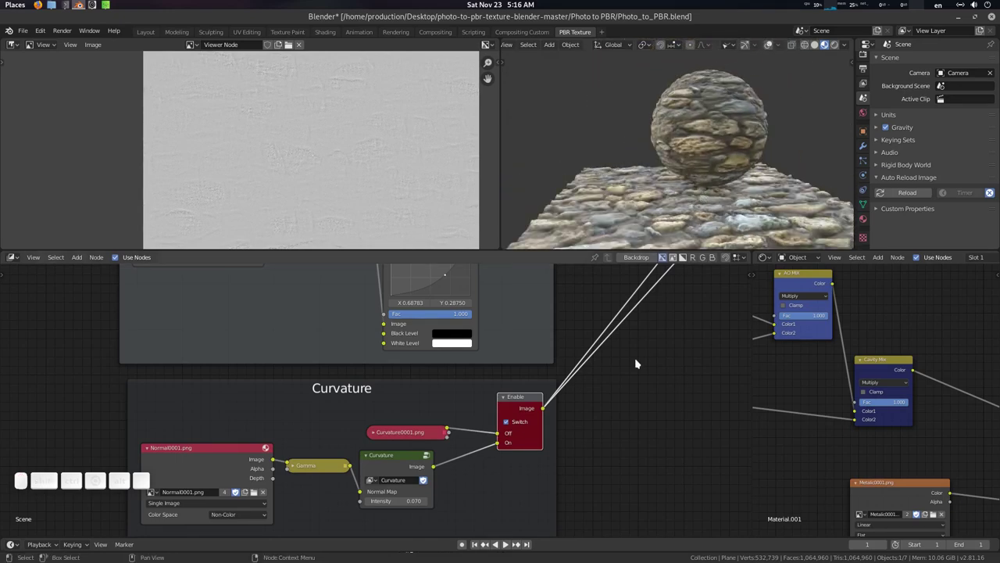
Step: Pan the compositor node editor across to bring the Cavity frame into view
{"action": "middle_click", "coordinate": [641, 365]}
{"action": "scroll", "scroll_direction": "up", "scroll_amount": 3}
{"action": "scroll", "scroll_direction": "down", "scroll_amount": 3}
{"action": "middle_click", "coordinate": [601, 371]}
{"action": "scroll", "scroll_direction": "down", "scroll_amount": 3}
{"action": "middle_click", "coordinate": [629, 435]}
{"action": "scroll", "scroll_direction": "down", "scroll_amount": 3}
{"action": "left_click", "coordinate": [500, 501]}
{"action": "middle_click", "coordinate": [564, 349]}
{"action": "scroll", "scroll_direction": "up", "scroll_amount": 3}
{"action": "left_click", "coordinate": [526, 358]}
{"action": "middle_click", "coordinate": [570, 410]}
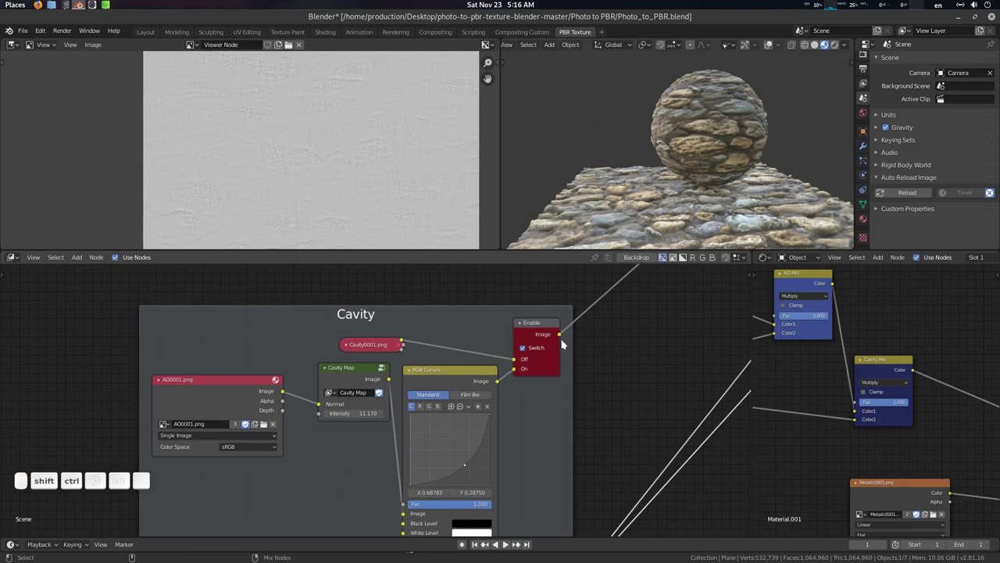
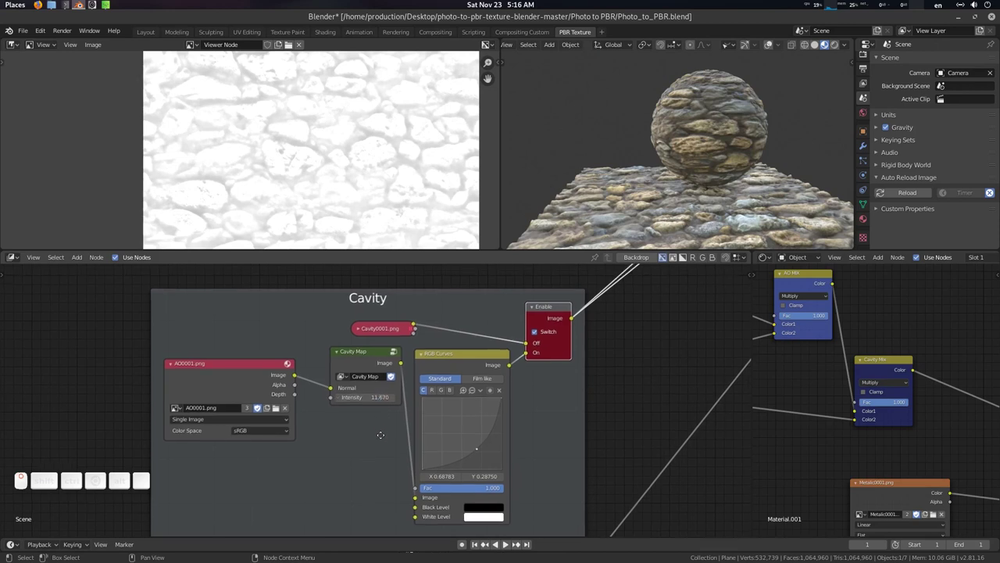
Step: Raise the Cavity Map Intensity to 11.670, re-render and inspect the refreshed stone sphere
{"action": "left_click_drag", "start_coordinate": [386, 439], "coordinate": [388, 436]}
{"action": "key", "text": "F12"}
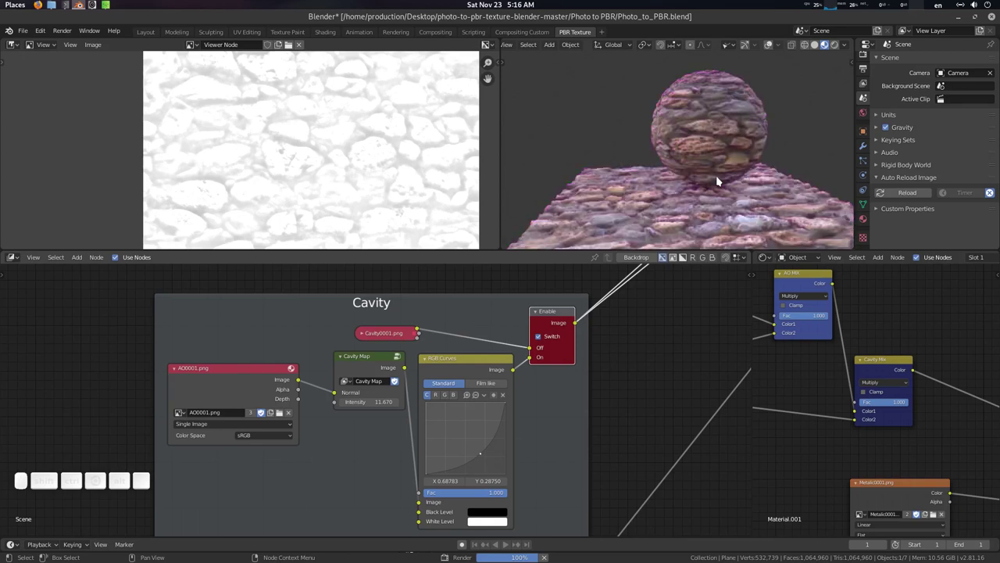
{"action": "middle_click", "coordinate": [686, 176]}
{"action": "left_click", "coordinate": [729, 167]}
{"action": "scroll", "scroll_direction": "up", "scroll_amount": 3}
{"action": "left_click", "coordinate": [723, 163]}
{"action": "scroll", "scroll_direction": "down", "scroll_amount": 3}
{"action": "left_click", "coordinate": [725, 151]}
{"action": "left_click", "coordinate": [693, 155]}
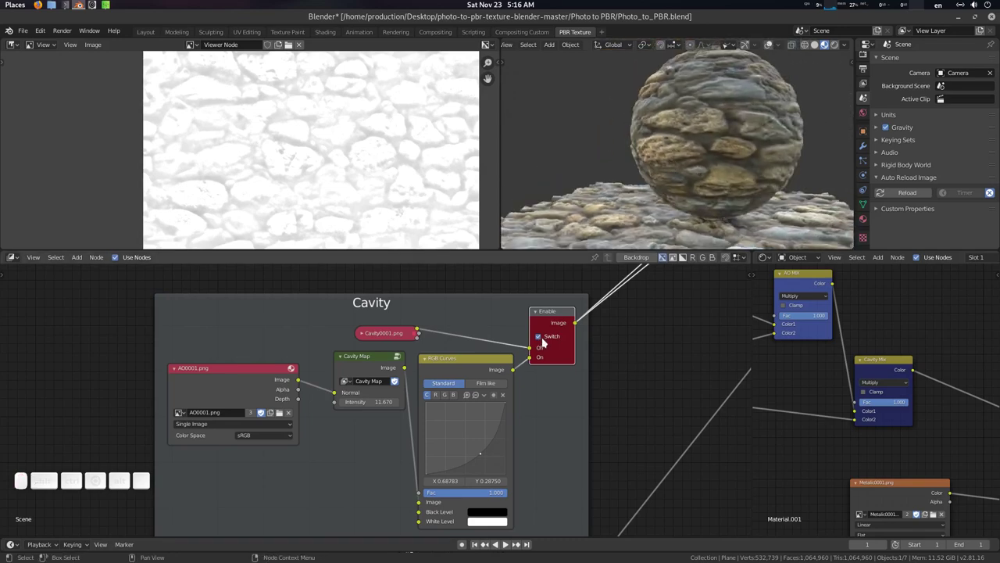
Step: Untick Switch on the Cavity Enable node and save Photo_to_PBR.blend
{"action": "left_click", "coordinate": [546, 339]}
{"action": "left_click", "coordinate": [611, 372]}
{"action": "key", "text": "ctrl+s"}
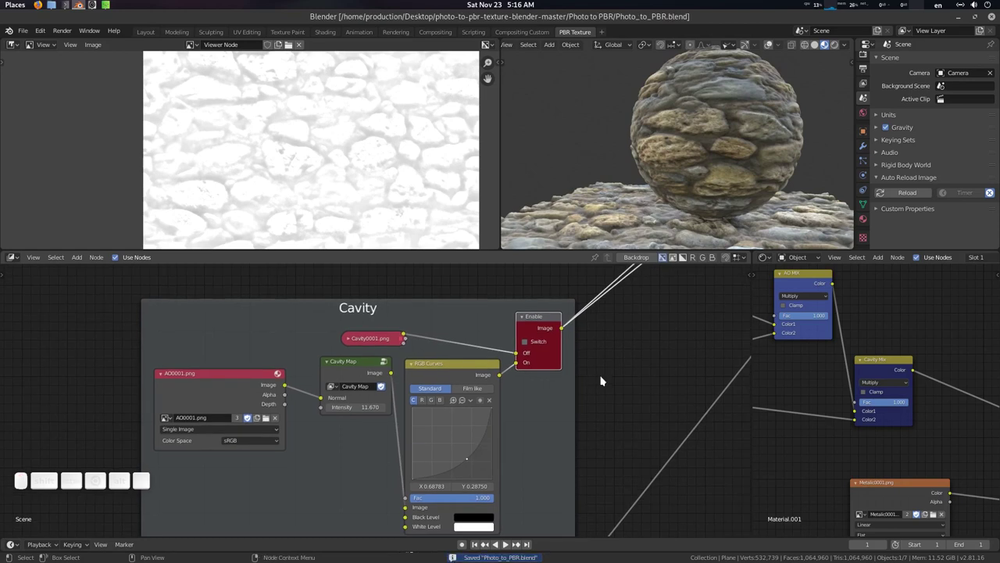
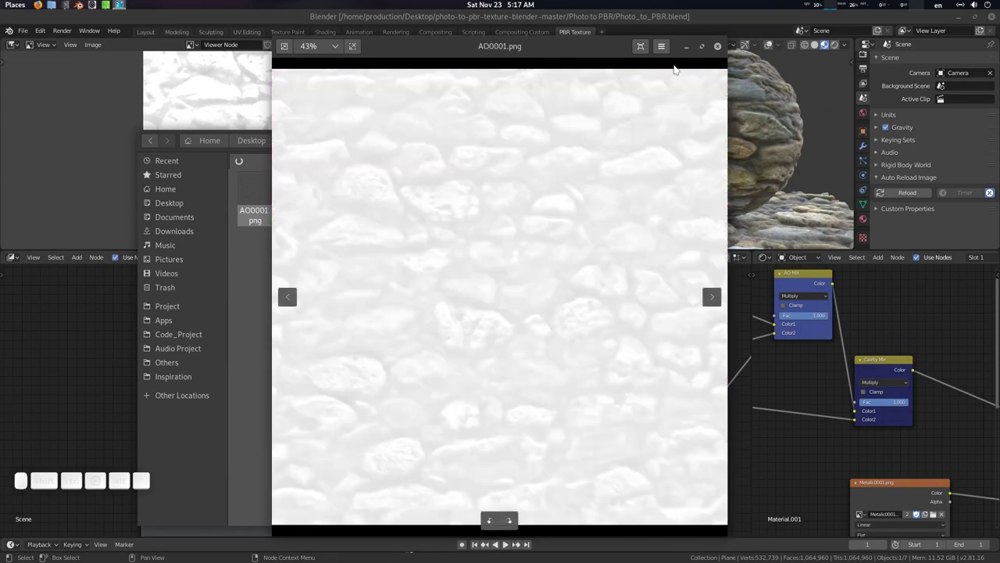
{"action": "left_click_drag", "start_coordinate": [680, 90], "coordinate": [783, 176]}
{"action": "middle_click", "coordinate": [680, 159]}
{"action": "left_click", "coordinate": [685, 135]}
{"action": "left_click", "coordinate": [732, 133]}
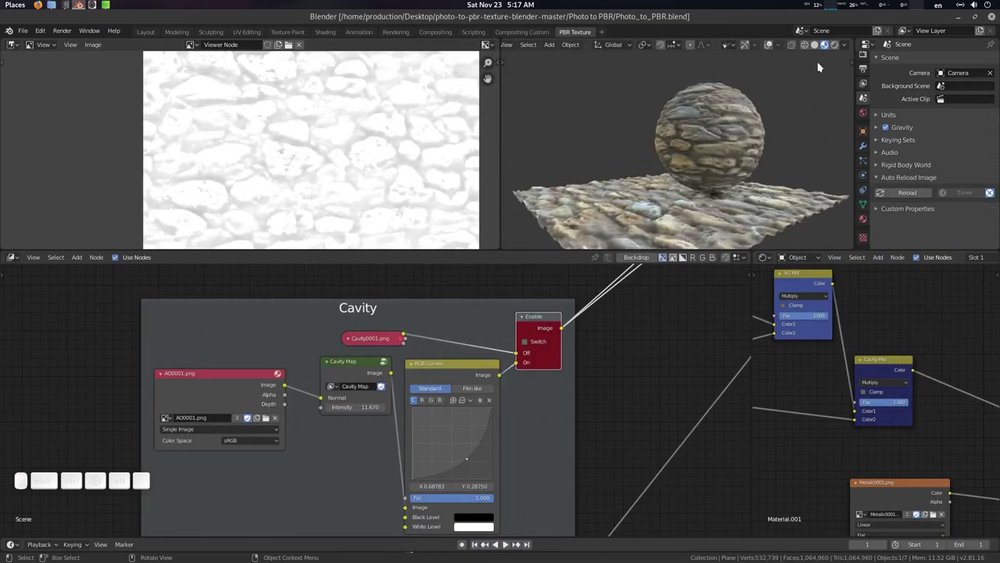
Step: Frame the stone sphere through the scene camera, save the file, and untick Use Nodes in the compositor
{"action": "left_click", "coordinate": [847, 45]}
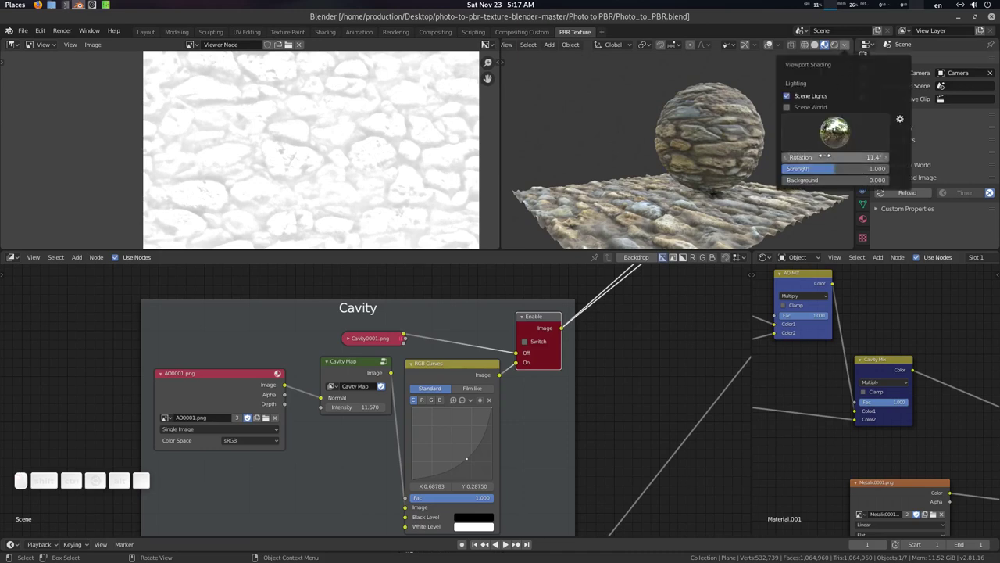
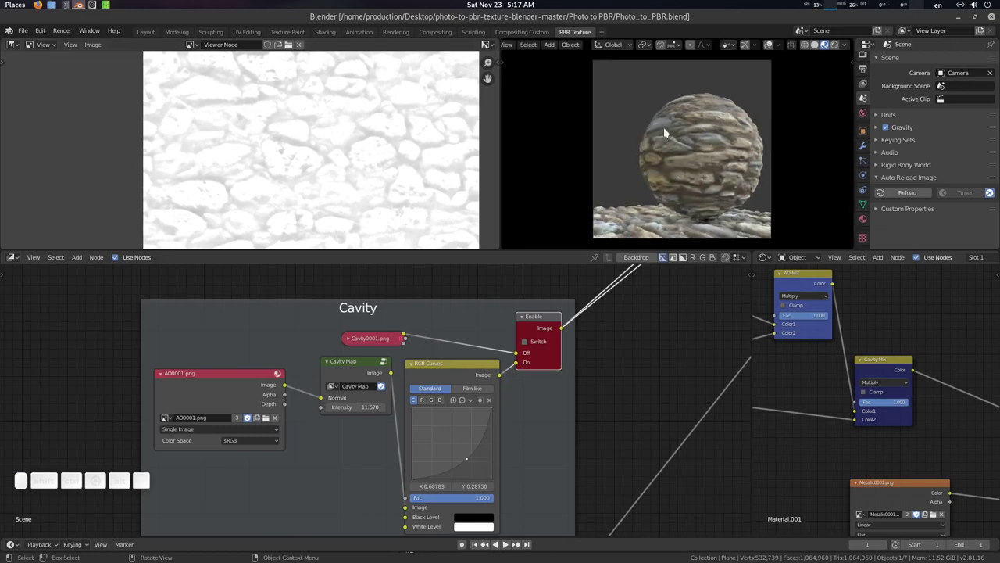
{"action": "left_click", "coordinate": [269, 310]}
{"action": "key", "text": "ctrl+s"}
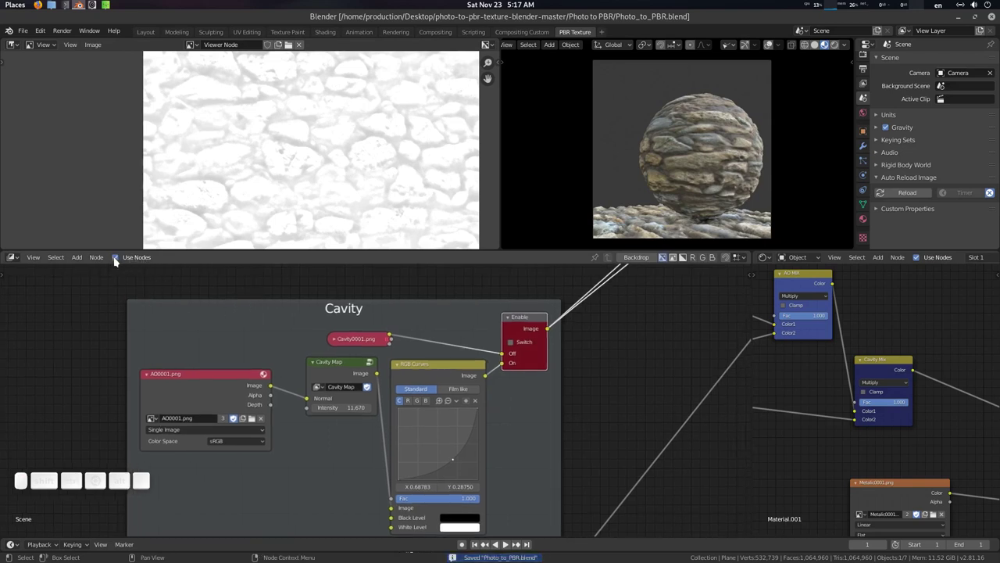
{"action": "left_click", "coordinate": [119, 260]}
{"action": "left_click", "coordinate": [578, 303]}
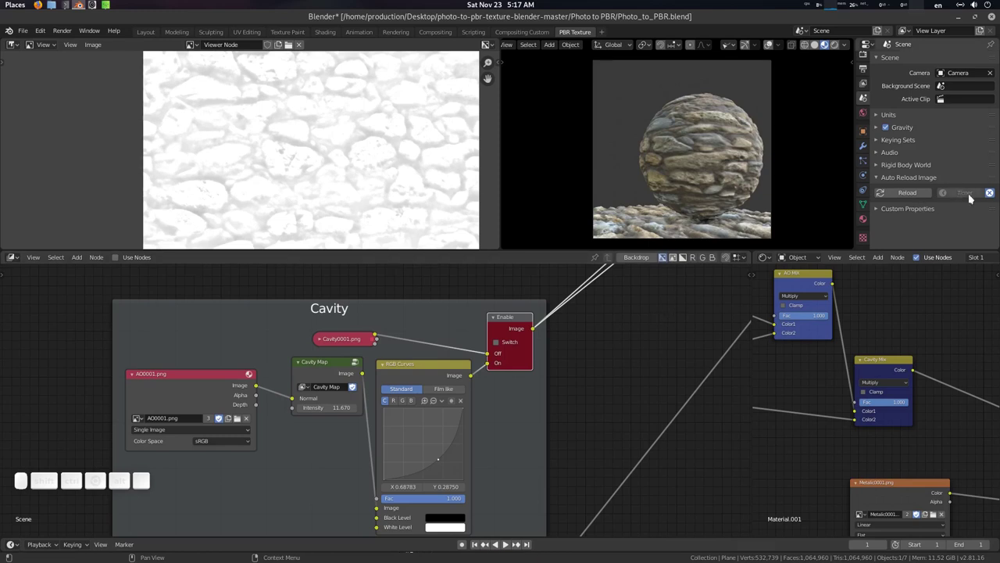
Step: Enable the timed Auto Reload for images and switch the viewport to Rendered shading
{"action": "left_click", "coordinate": [974, 195]}
{"action": "left_click", "coordinate": [991, 197]}
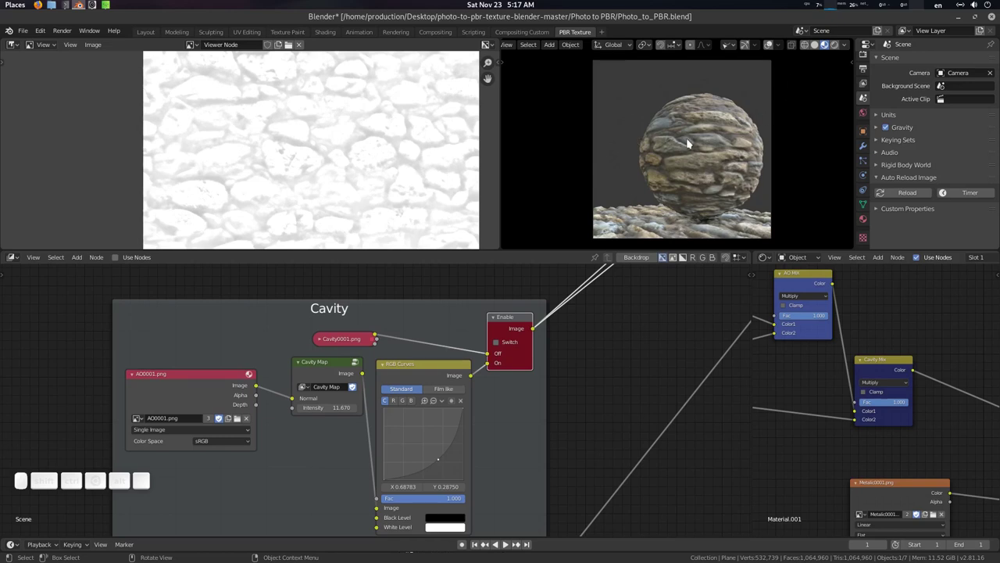
{"action": "left_click", "coordinate": [836, 43]}
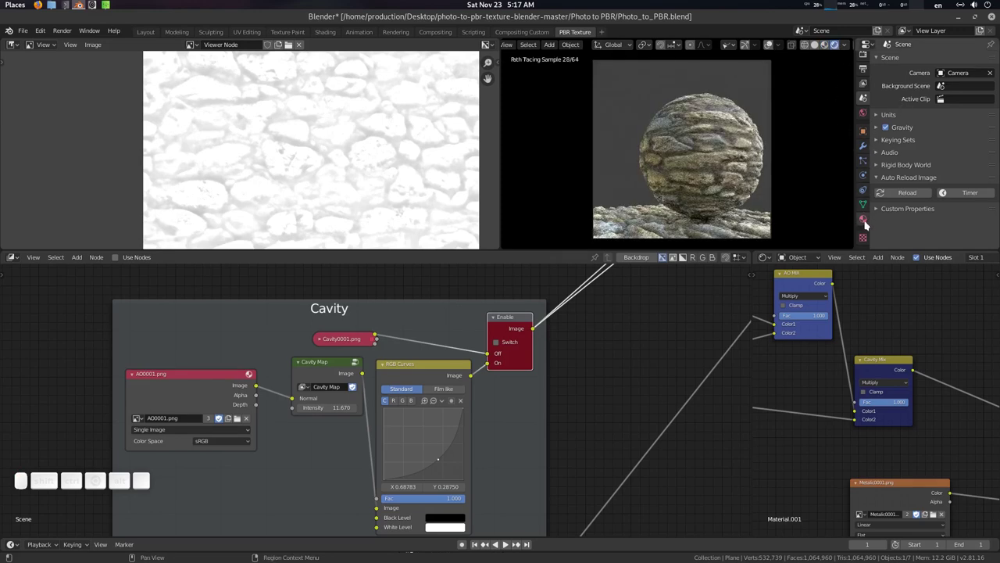
Step: In Render Properties, set the Cycles render samples to 8
{"action": "left_click", "coordinate": [869, 223]}
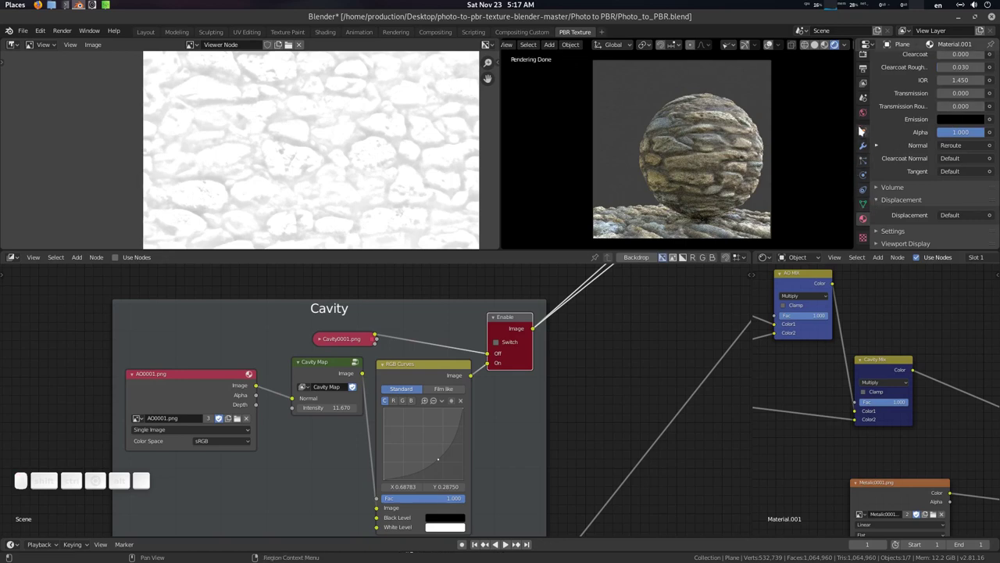
{"action": "left_click", "coordinate": [863, 118]}
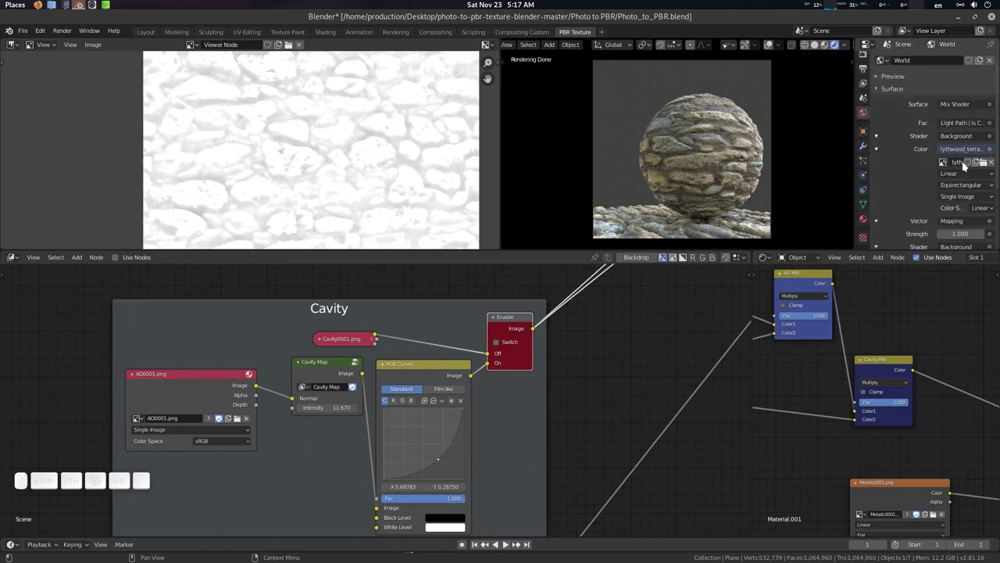
{"action": "left_click", "coordinate": [866, 59]}
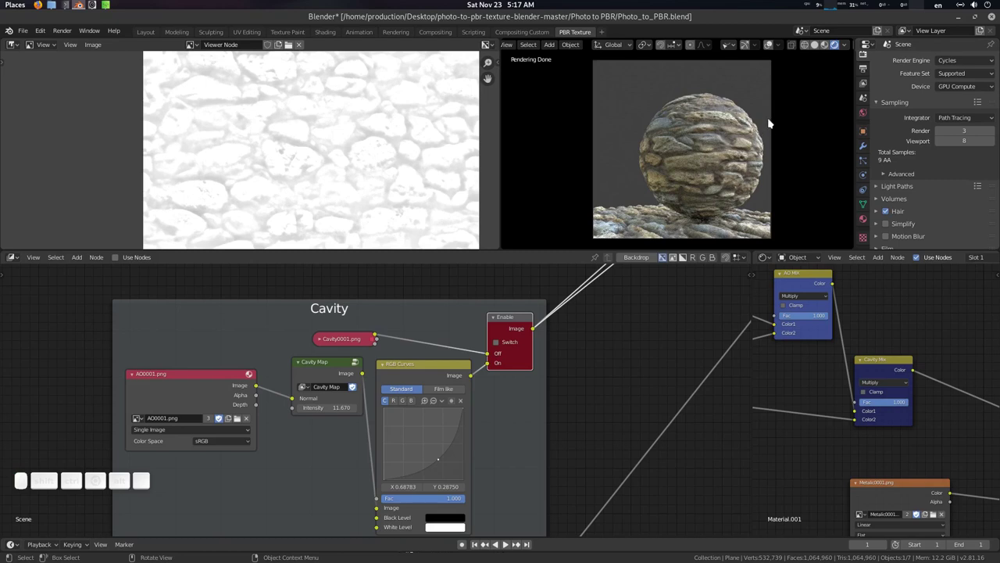
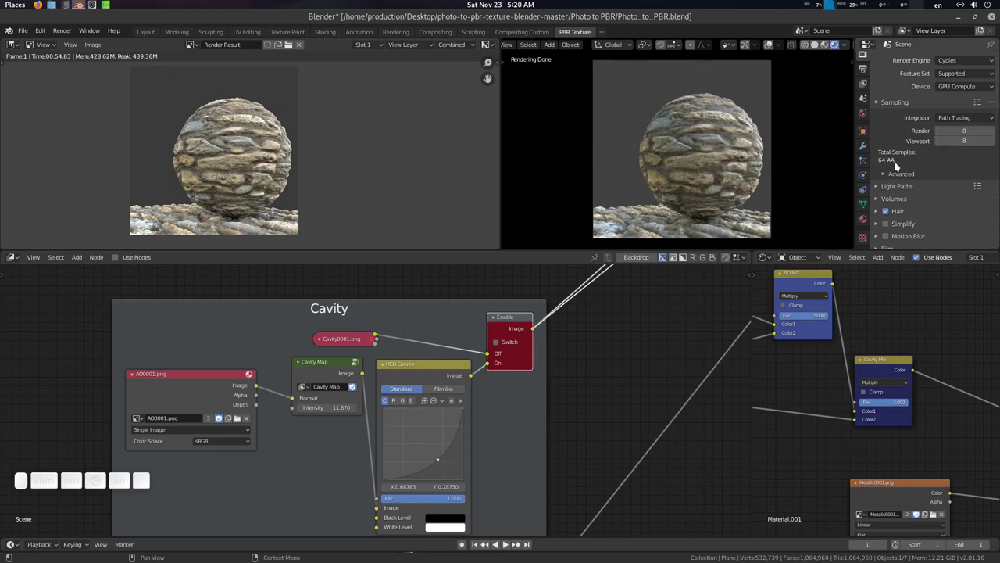
{"action": "left_click", "coordinate": [887, 178]}
{"action": "left_click", "coordinate": [897, 179]}
Step: Render the stone sphere scene with F12 and inspect the finished render result
{"action": "middle_click", "coordinate": [328, 176]}
{"action": "scroll", "scroll_direction": "up", "scroll_amount": 3}
{"action": "middle_click", "coordinate": [265, 179]}
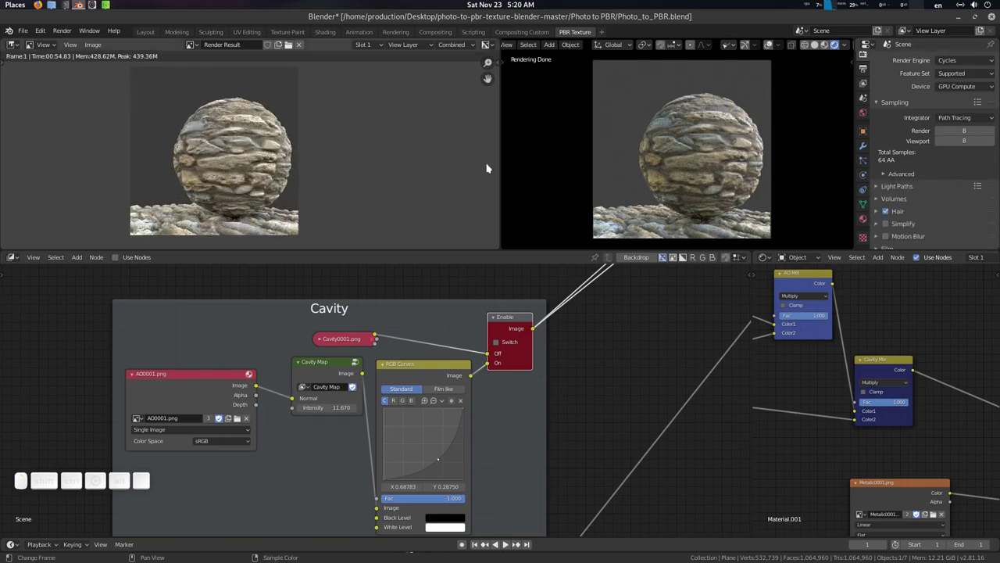
{"action": "left_click", "coordinate": [830, 48]}
{"action": "left_click", "coordinate": [676, 132]}
{"action": "middle_click", "coordinate": [723, 166]}
{"action": "left_click", "coordinate": [724, 152]}
{"action": "left_click", "coordinate": [704, 105]}
{"action": "middle_click", "coordinate": [731, 132]}
{"action": "middle_click", "coordinate": [709, 150]}
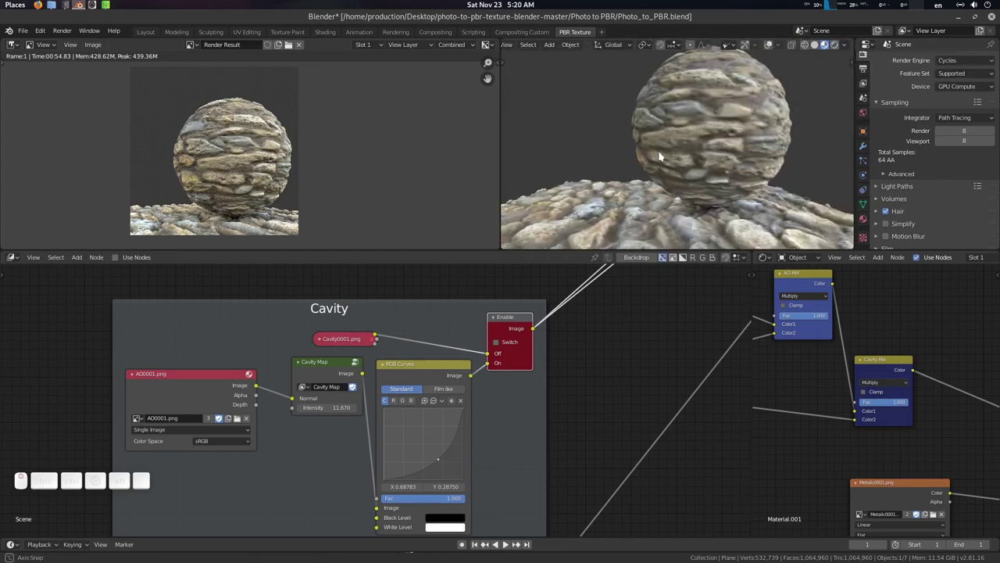
{"action": "left_click", "coordinate": [848, 50]}
{"action": "left_click", "coordinate": [841, 128]}
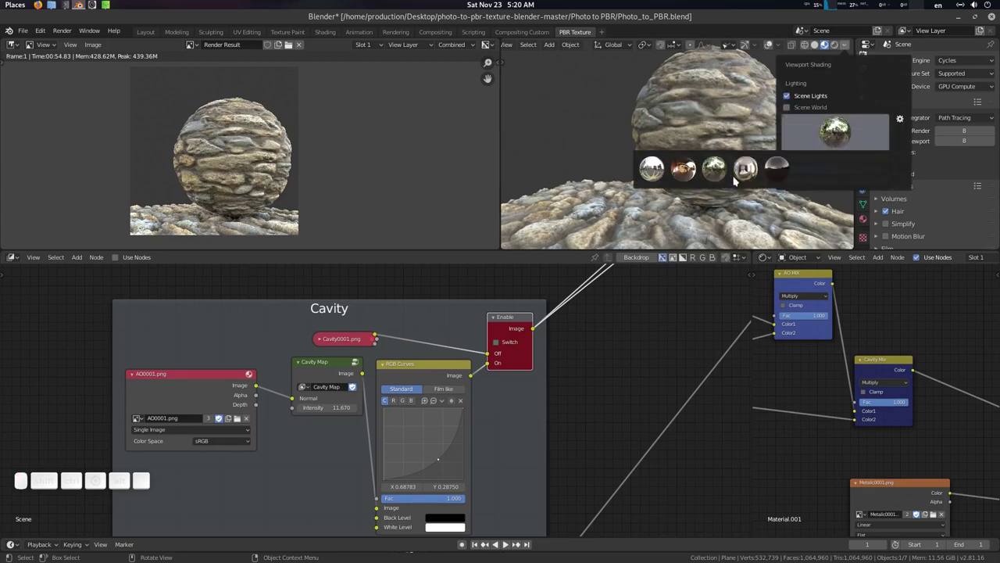
{"action": "left_click", "coordinate": [840, 168]}
{"action": "left_click", "coordinate": [705, 170]}
{"action": "scroll", "scroll_direction": "down", "scroll_amount": 3}
{"action": "left_click", "coordinate": [679, 168]}
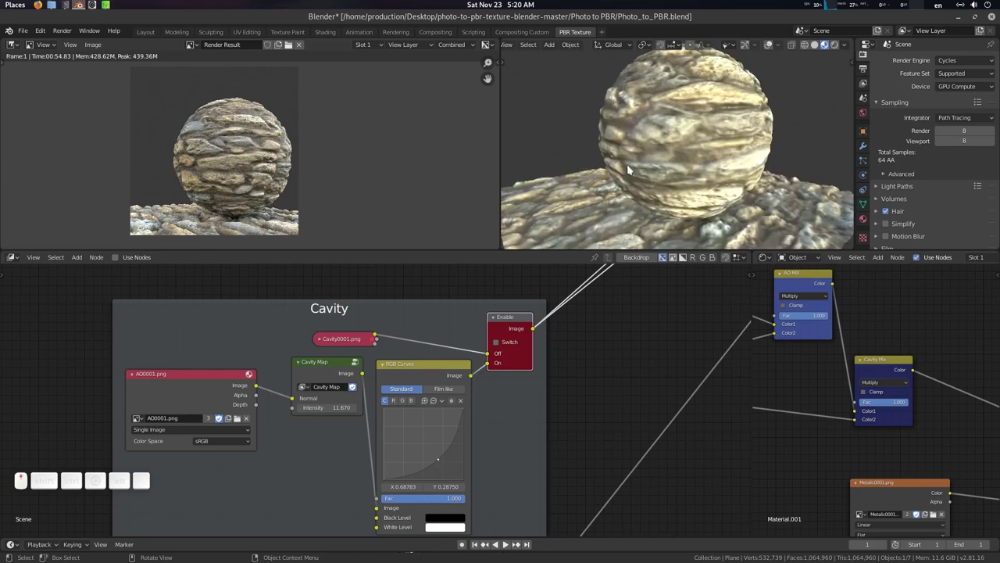
{"action": "middle_click", "coordinate": [652, 166]}
{"action": "key", "text": "KP_0"}
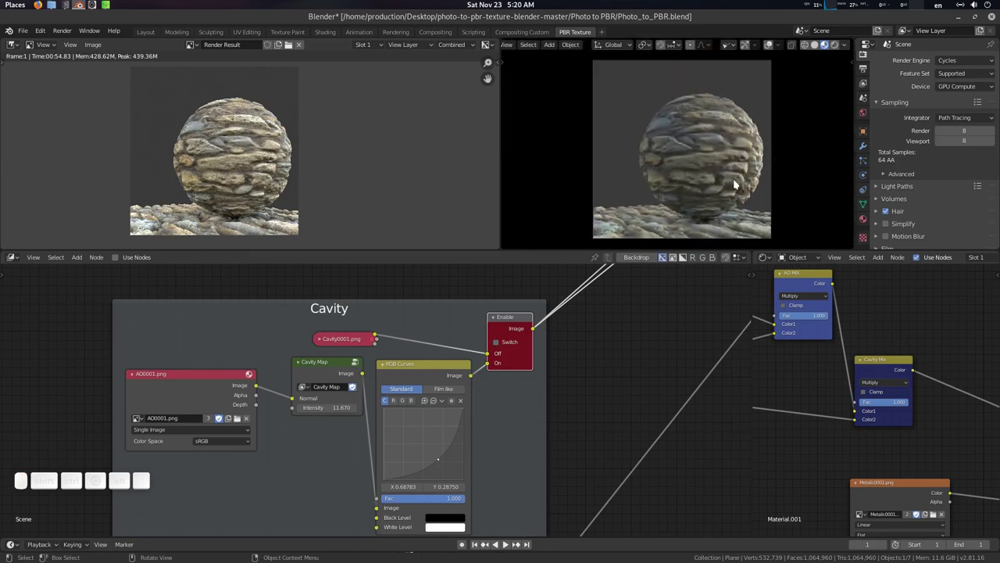